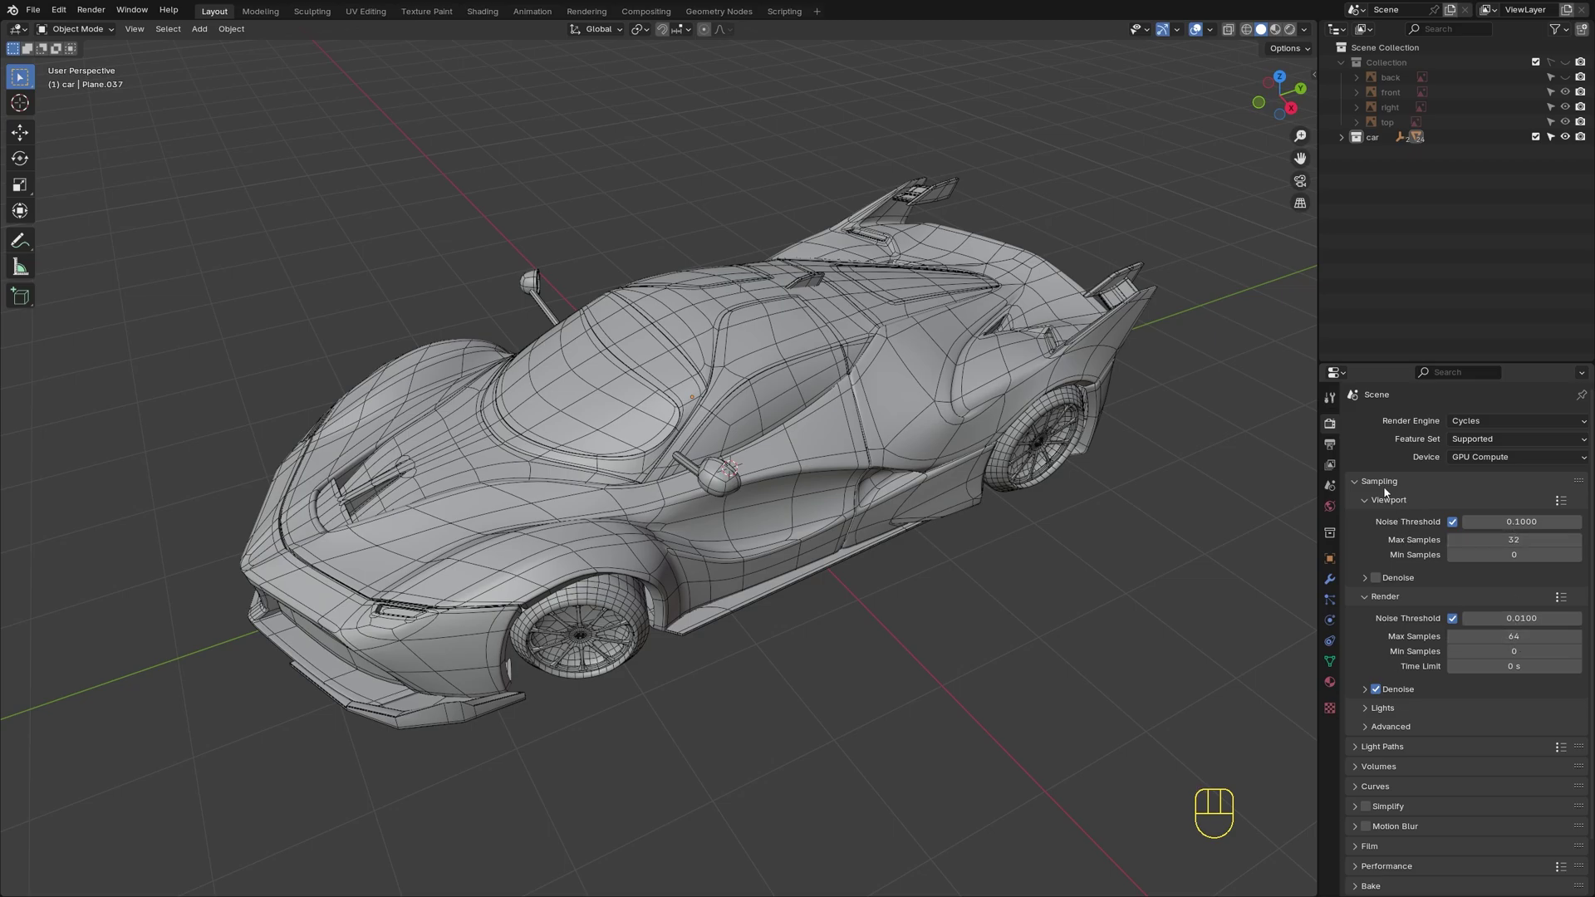
Collapse the Sampling and remaining render panels so Color Management is in view
left_click(1388, 483)
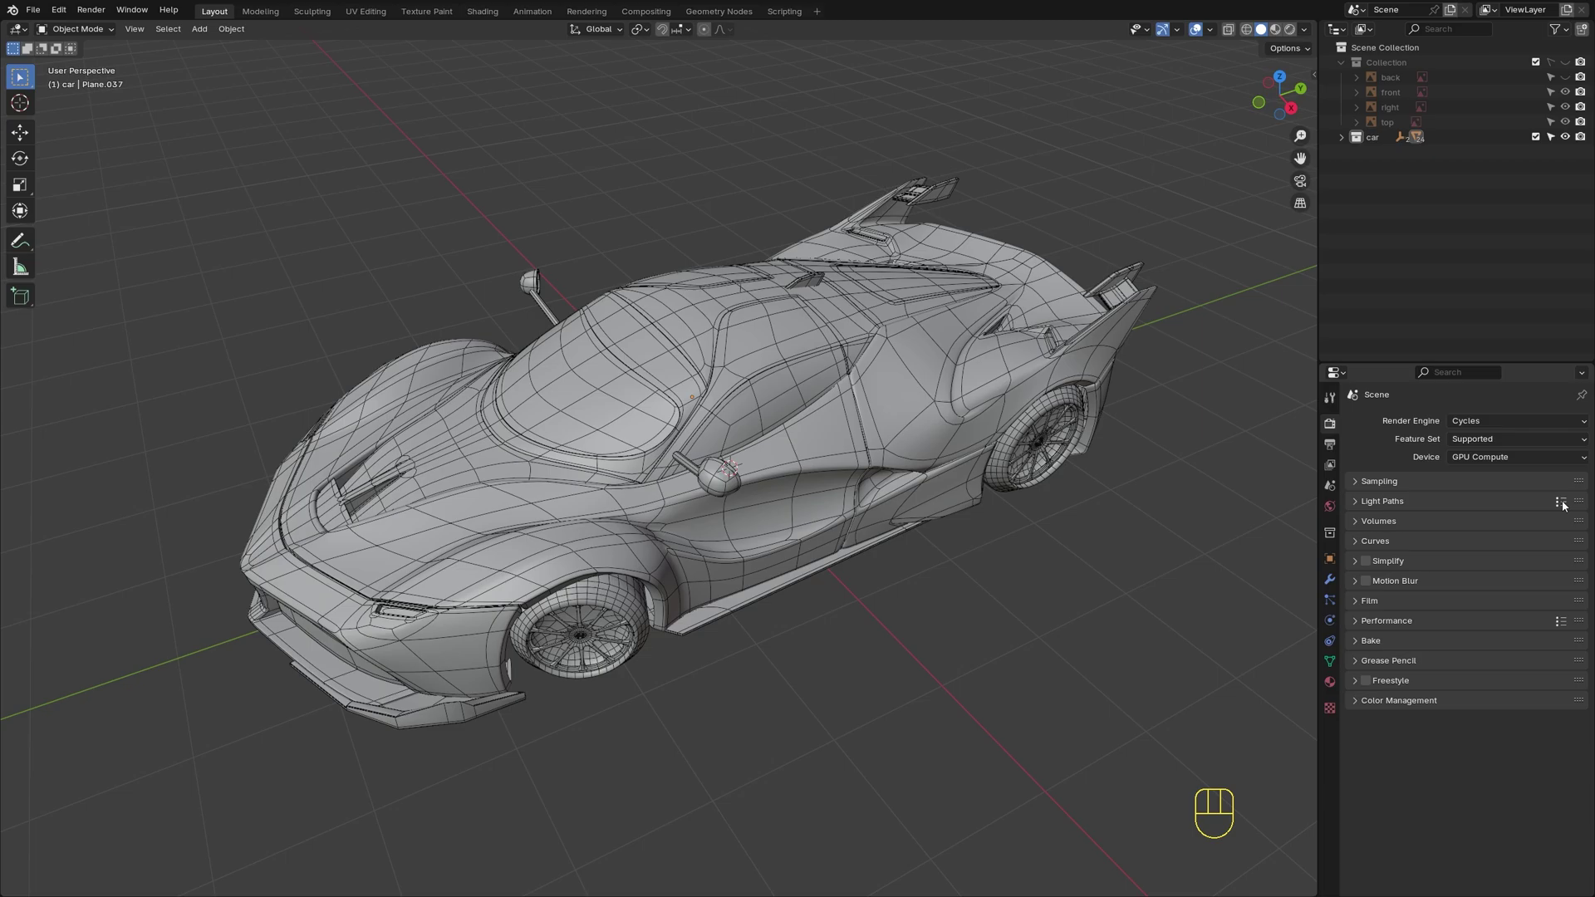
left_click_drag(1566, 505, 1501, 538)
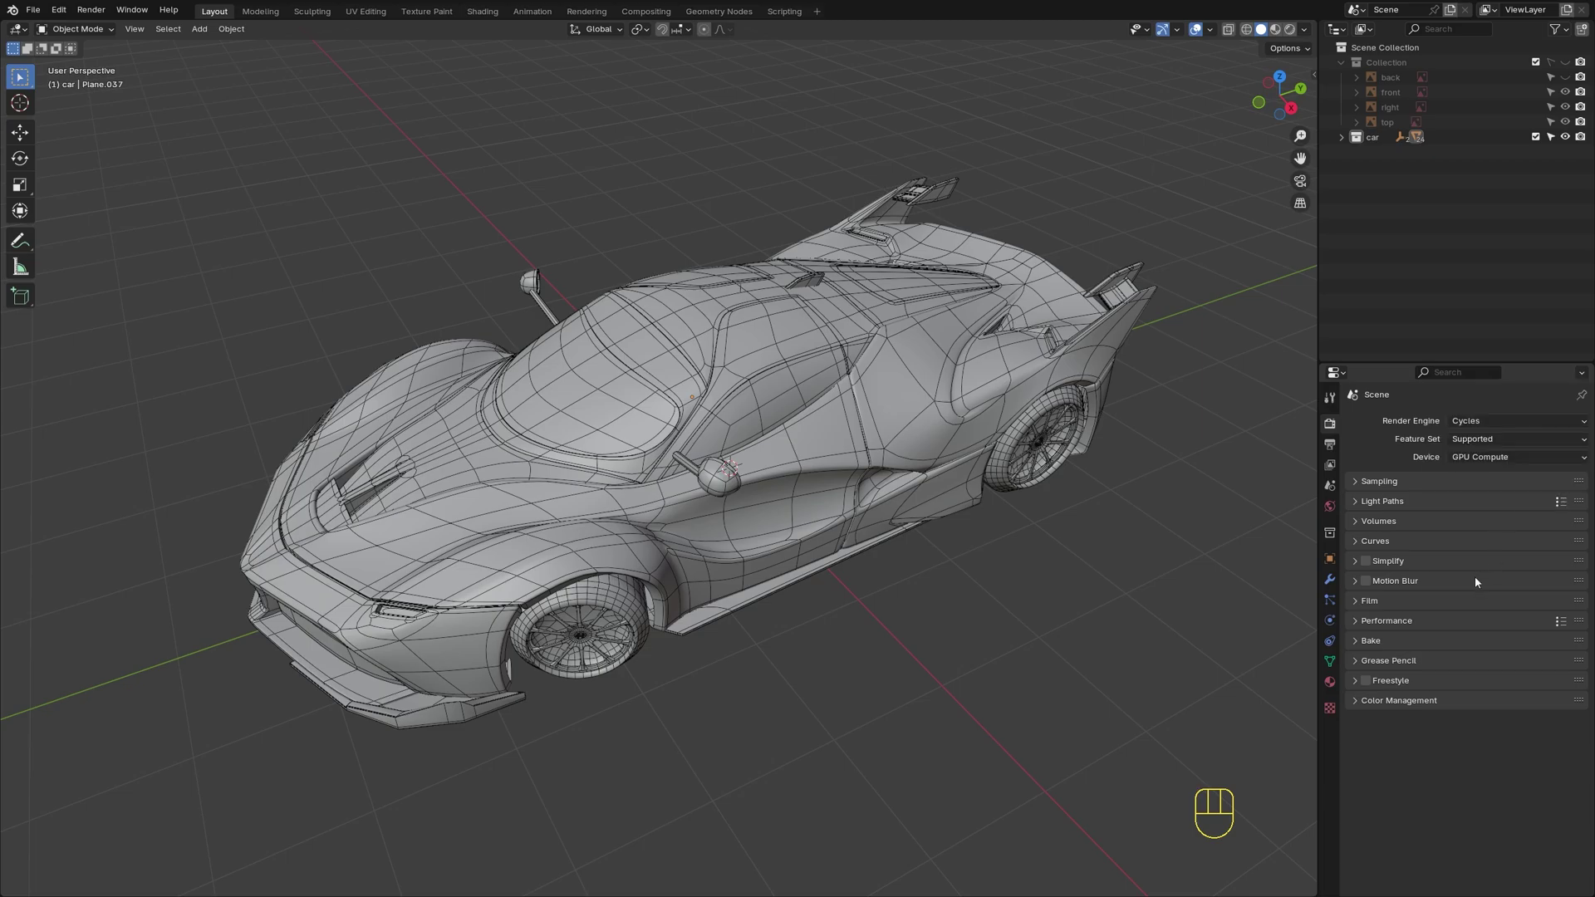
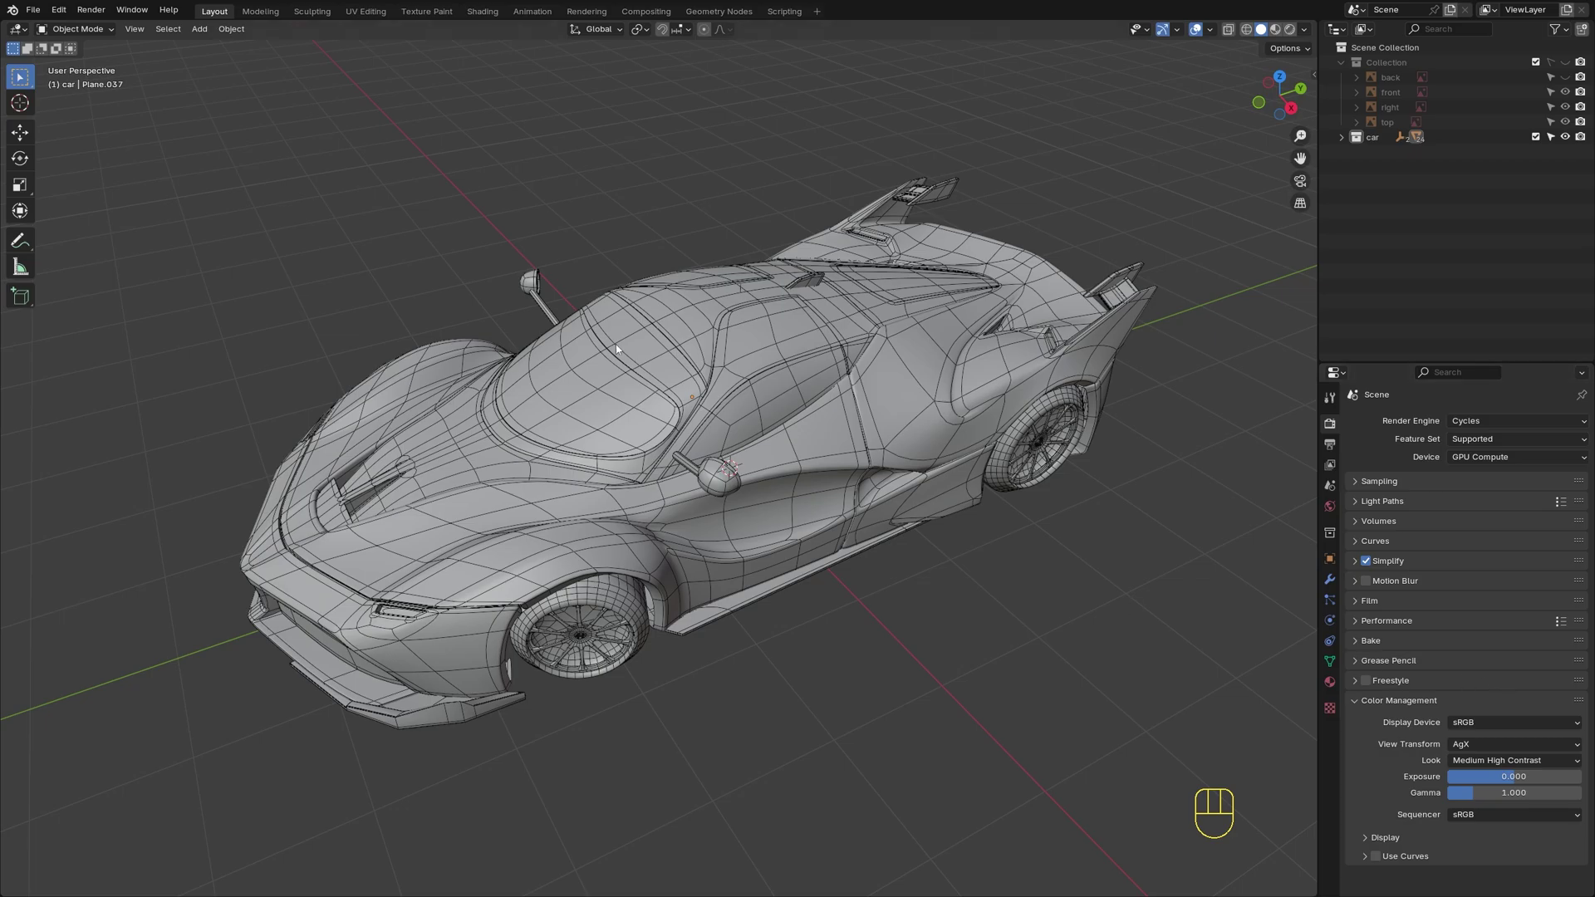
left_click_drag(67, 9, 181, 144)
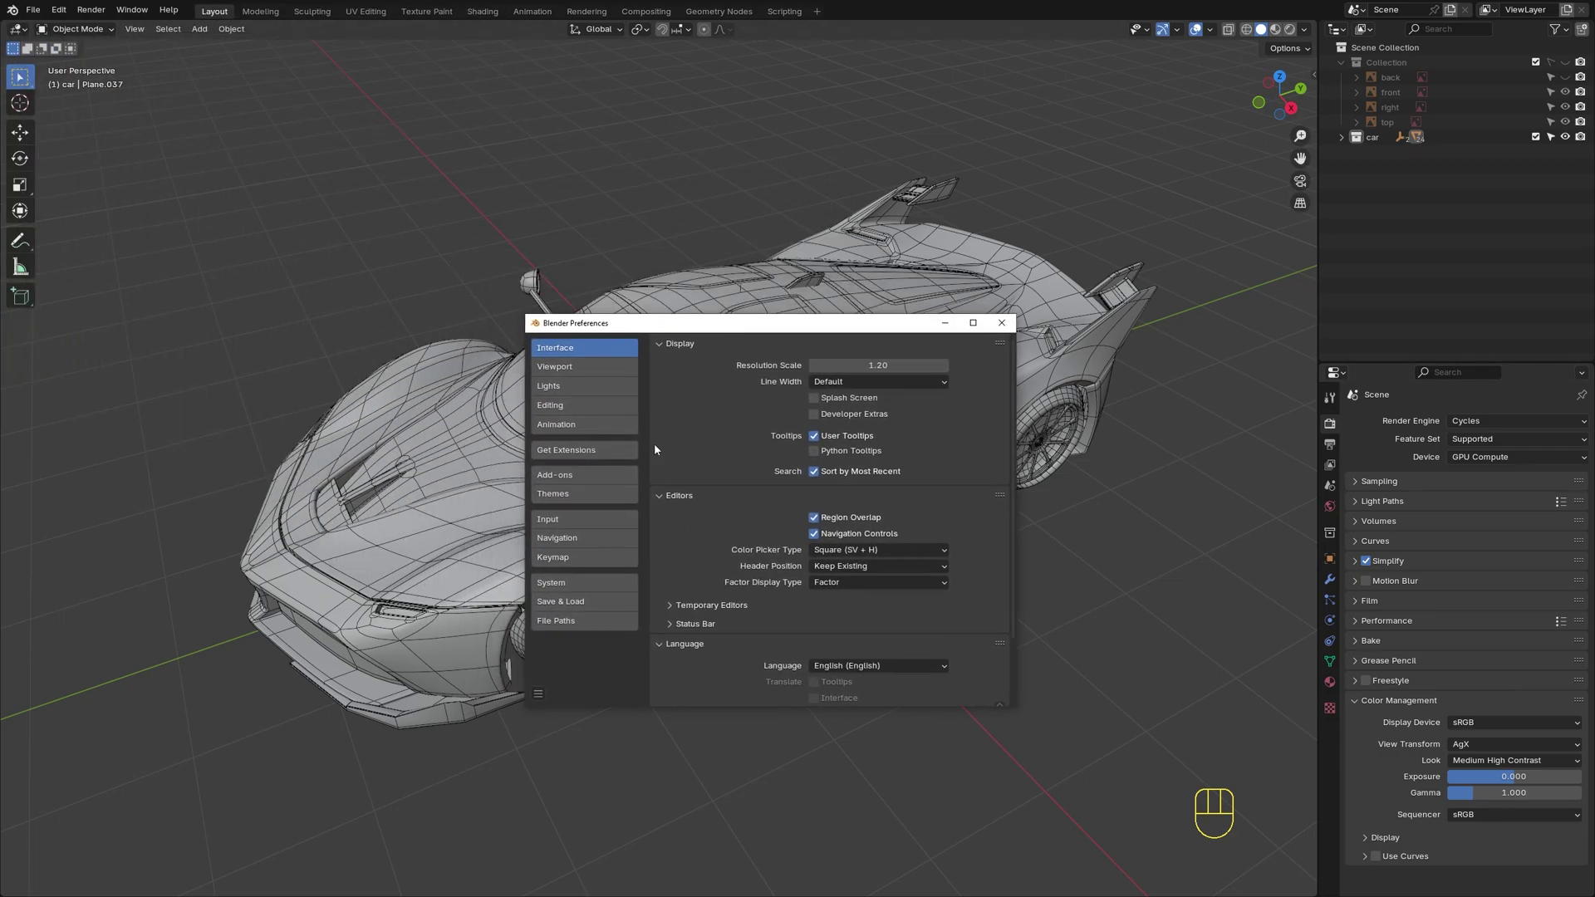
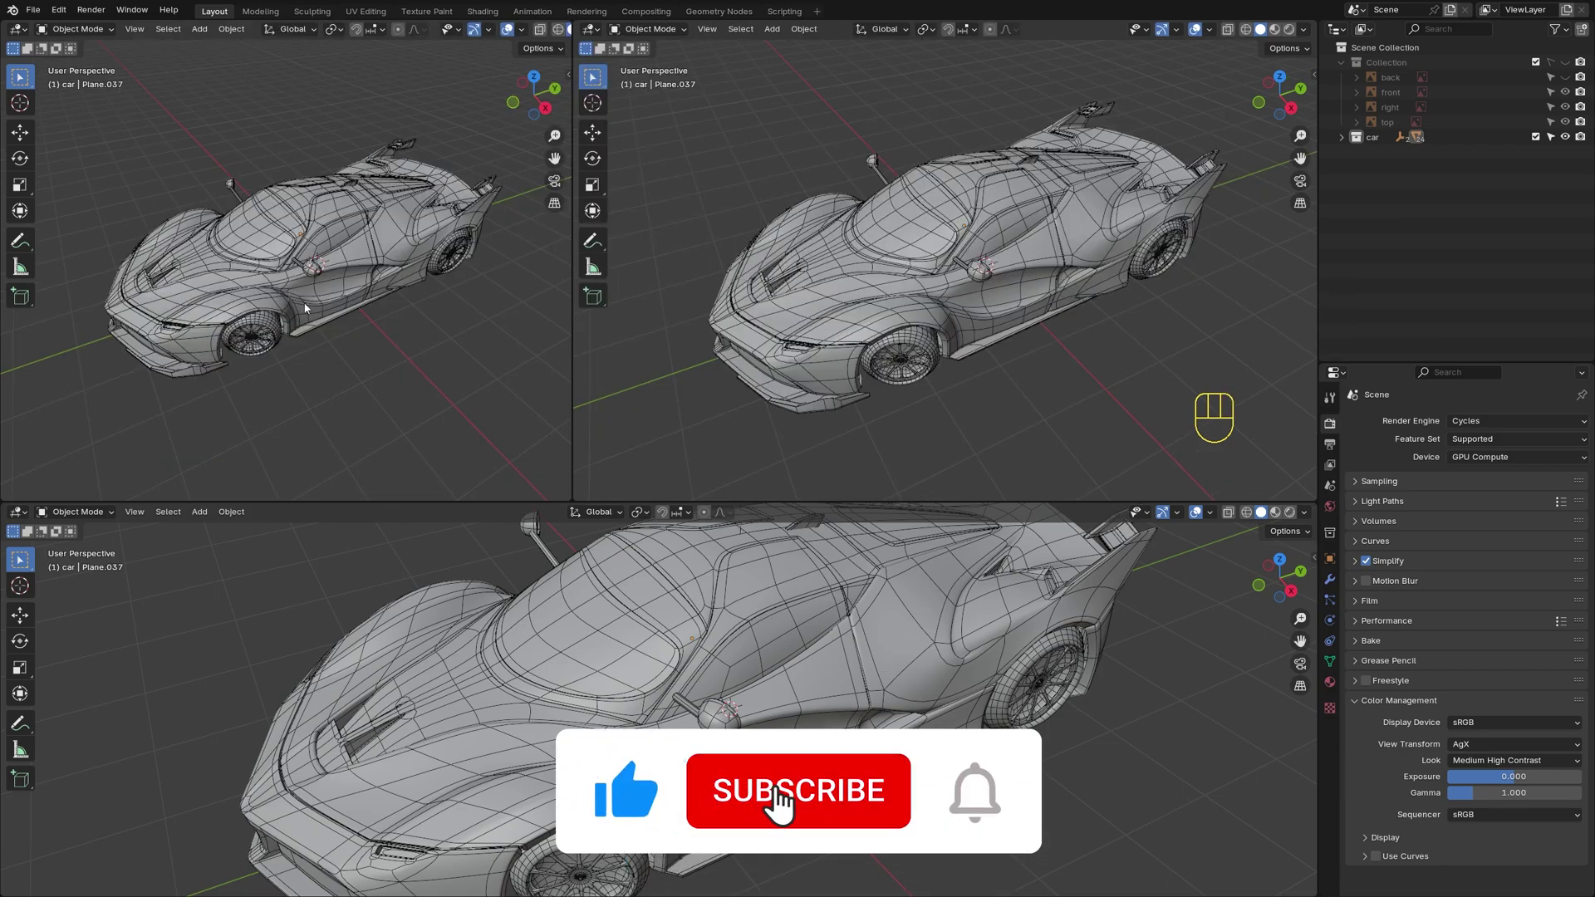
Add a camera, view through it framing the car, hide overlays and start changing the bottom editor type
key("shift+a")
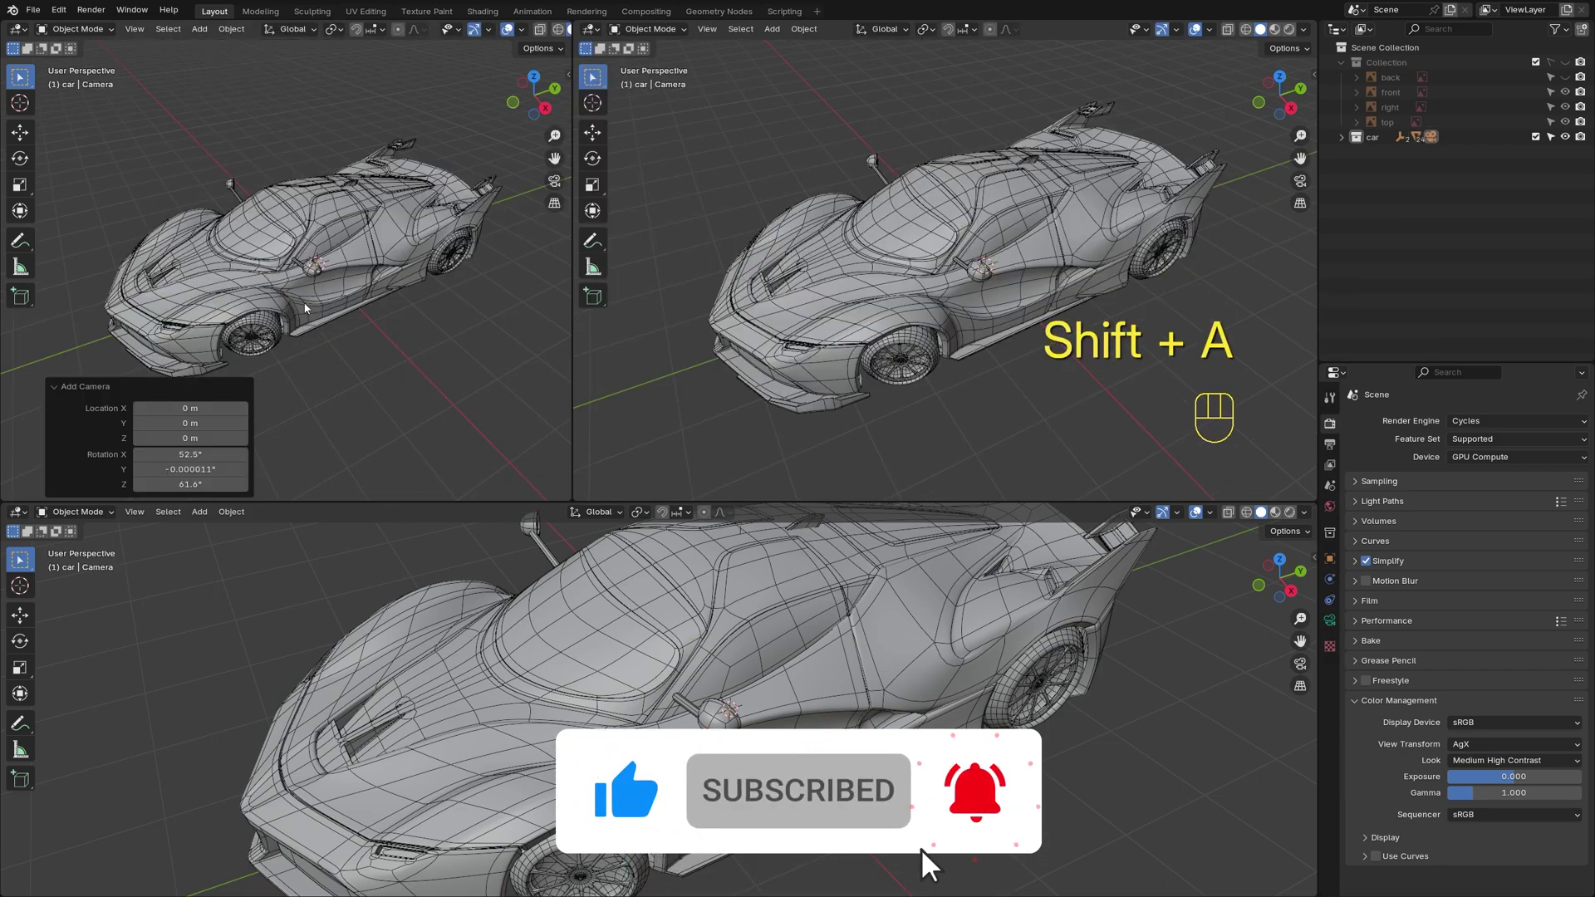
key("KP_0")
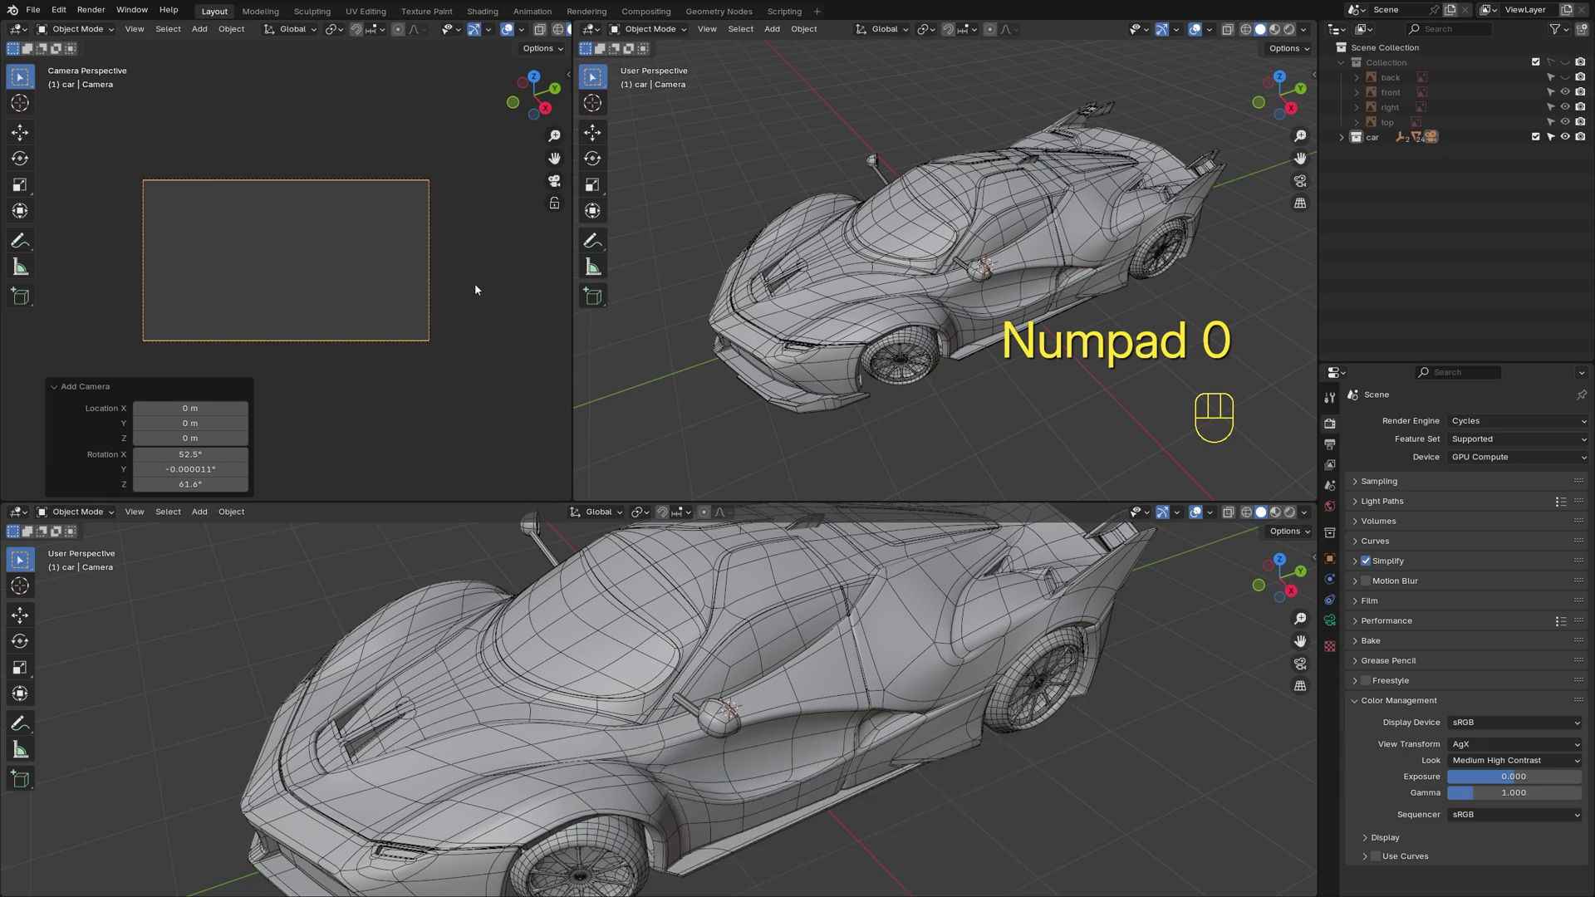
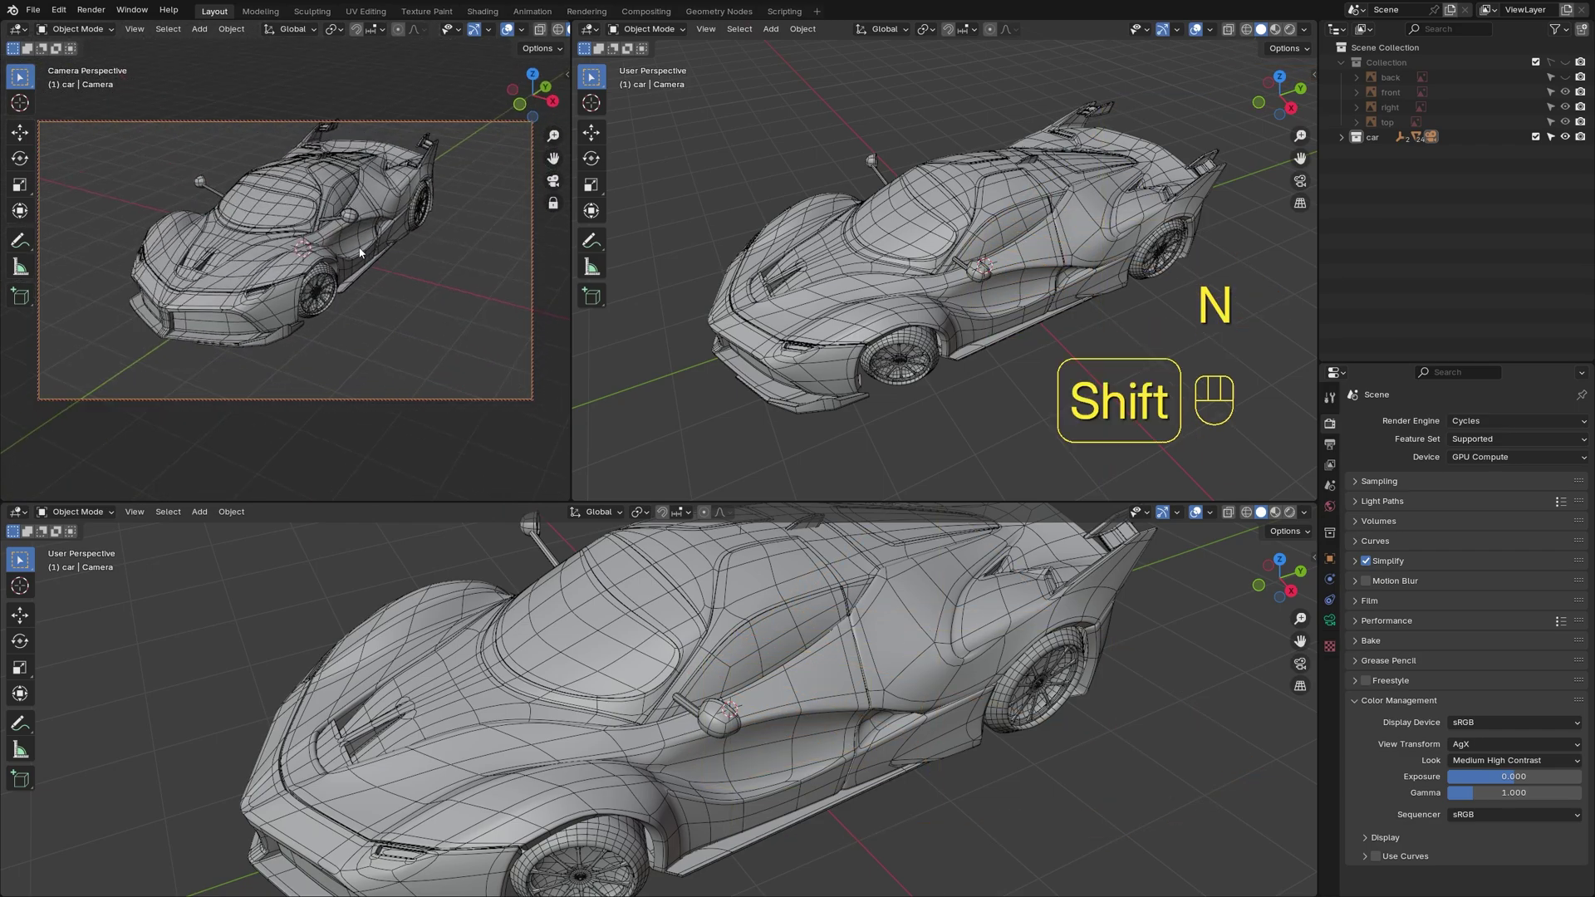
left_click(511, 35)
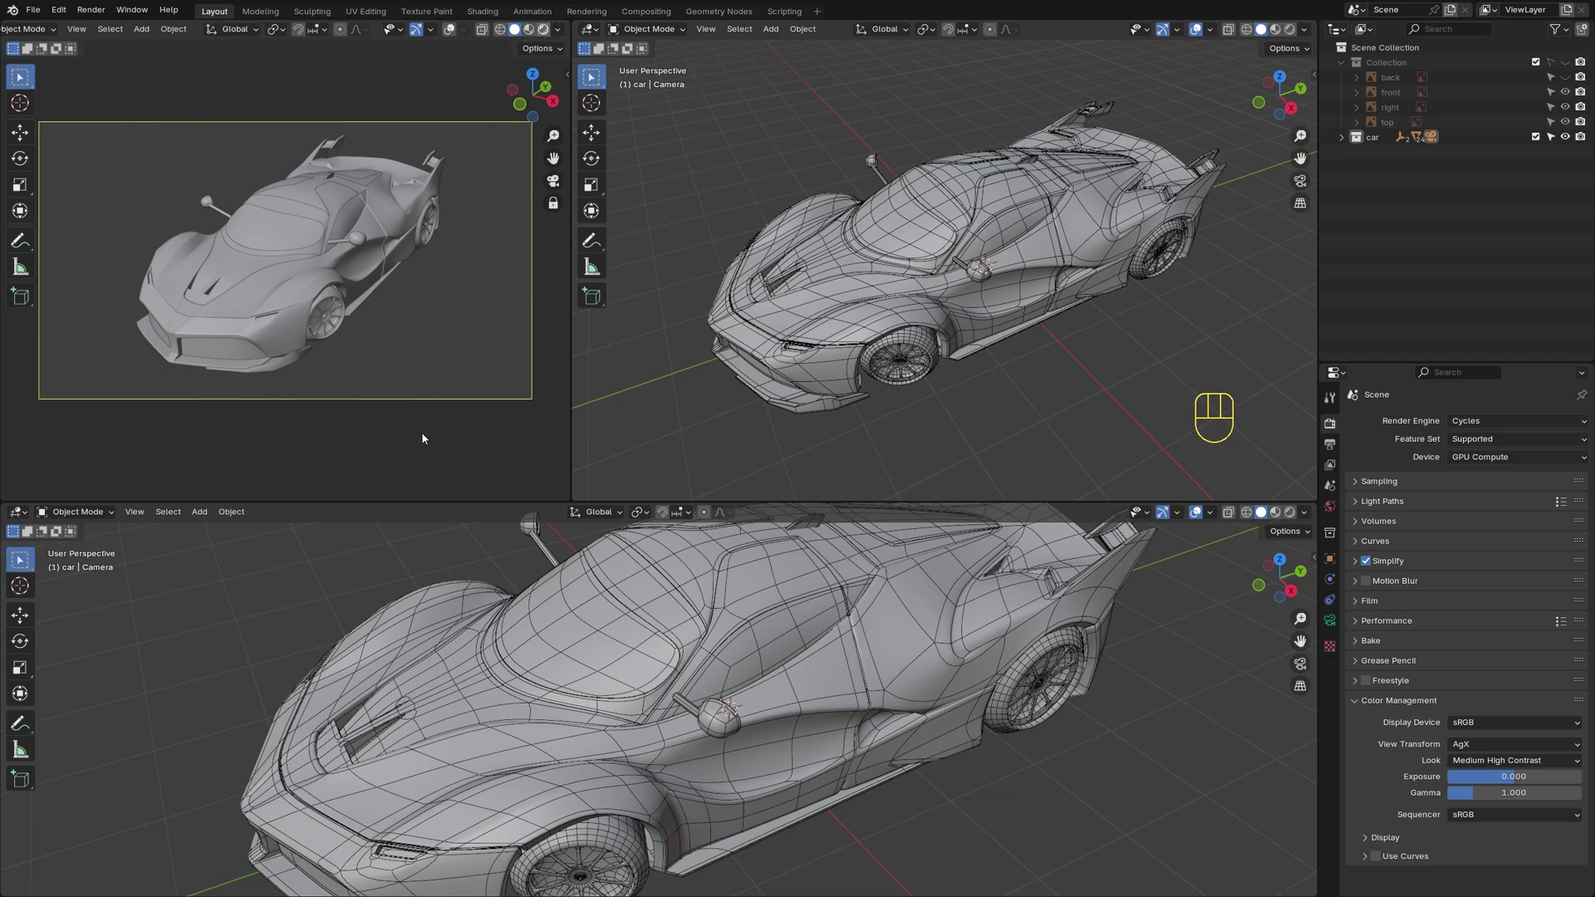
left_click_drag(392, 485, 82, 656)
Make the bottom area a Shader Editor and set the World colour to the leadenhall_market_02k.hdr environment texture
key("n")
left_click(1337, 511)
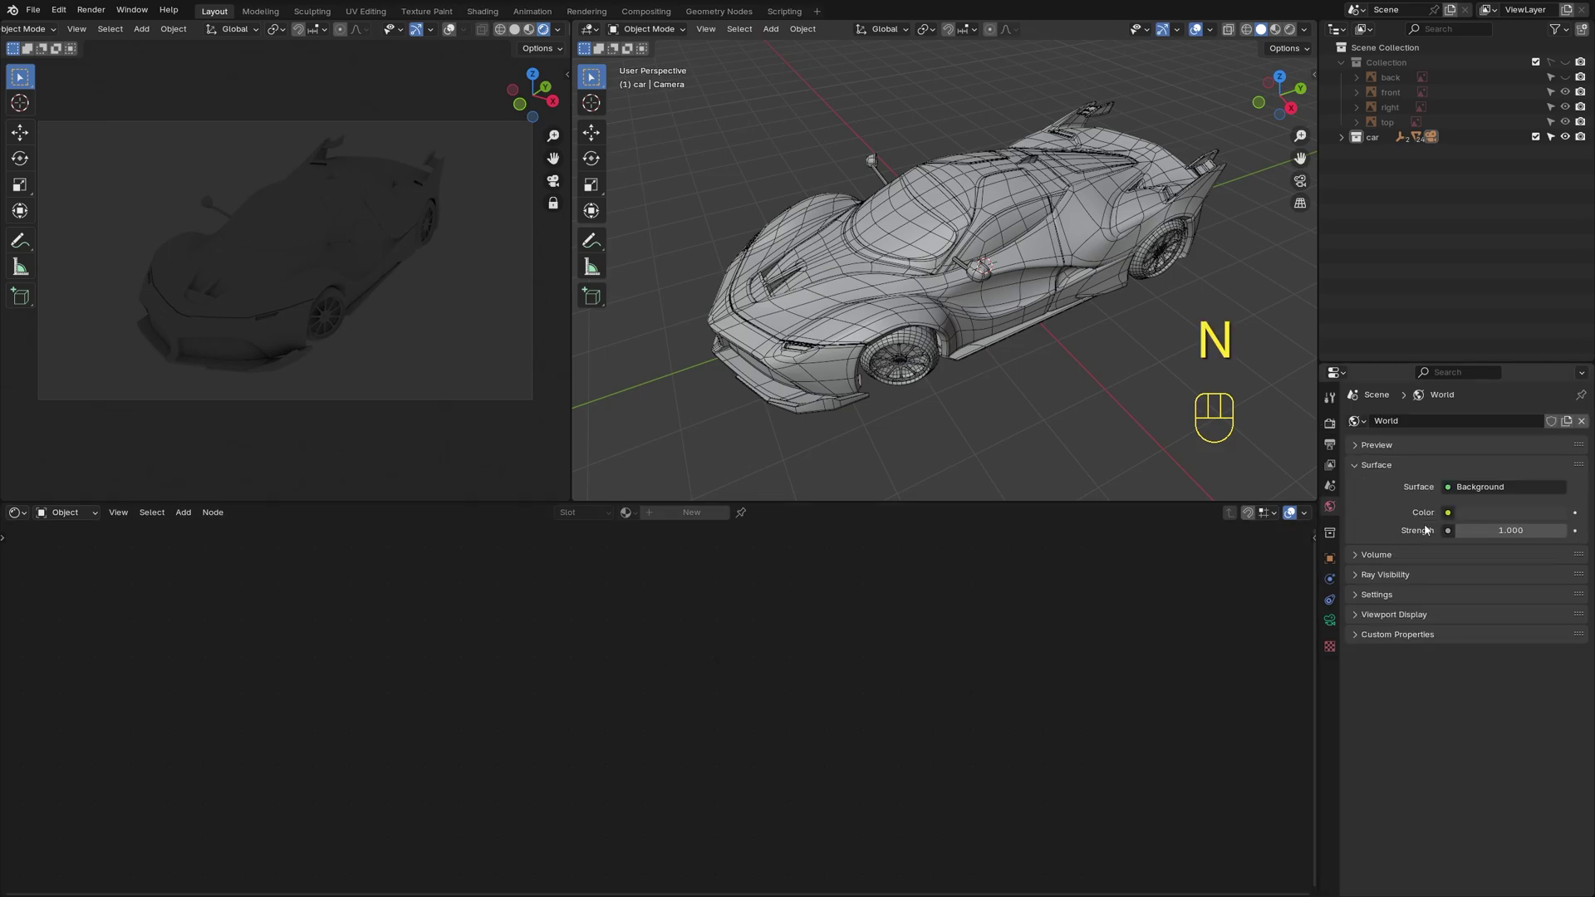
left_click_drag(1450, 517, 1173, 586)
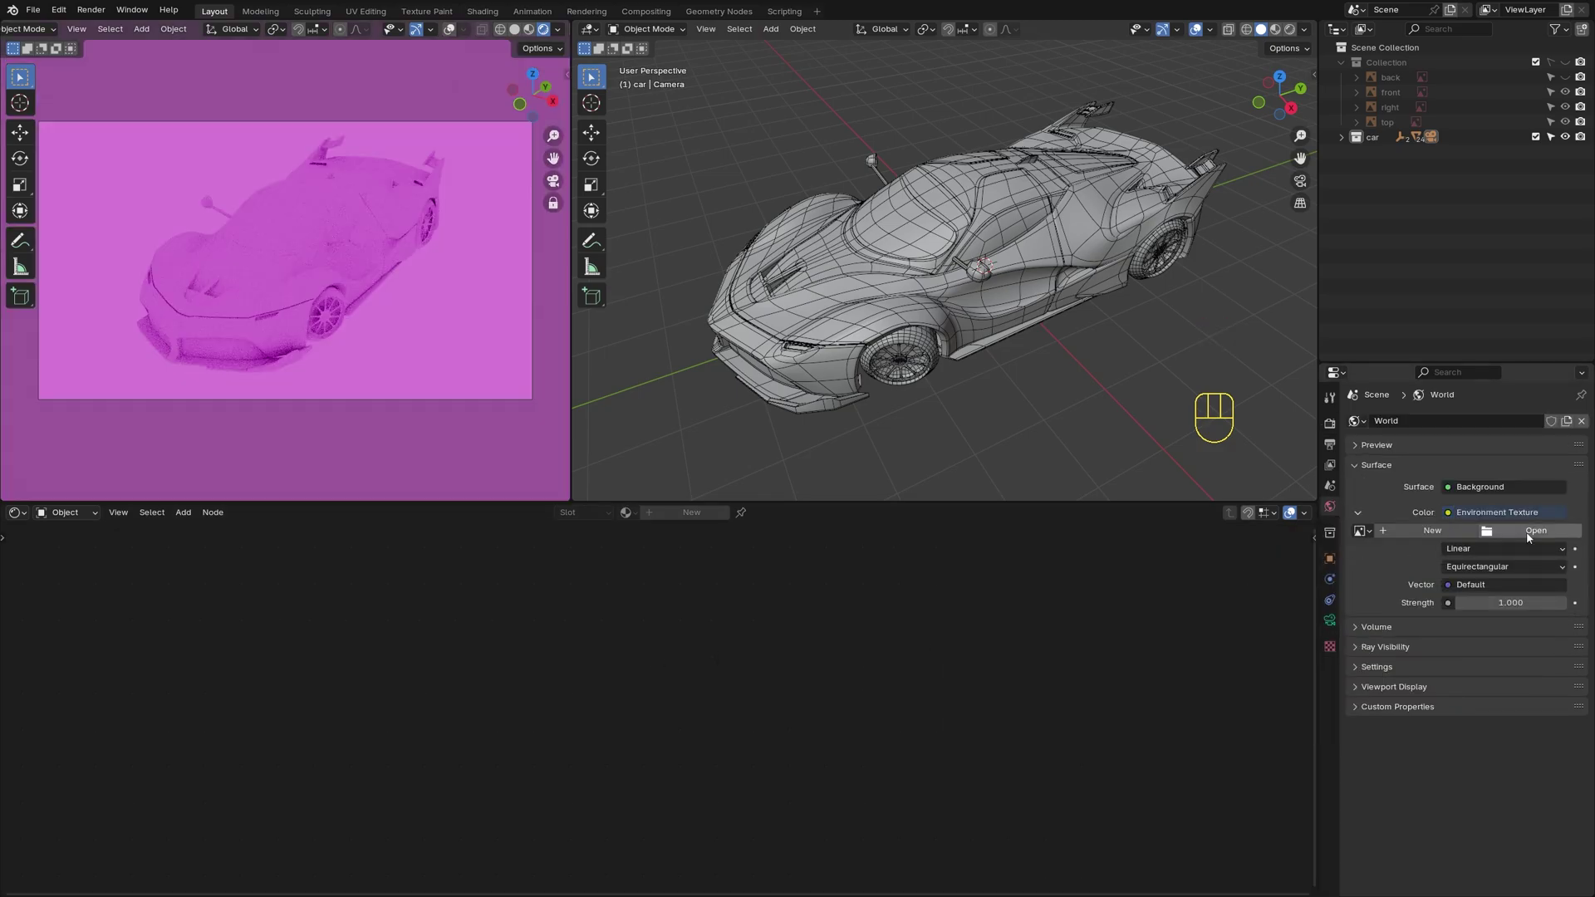
left_click(1532, 538)
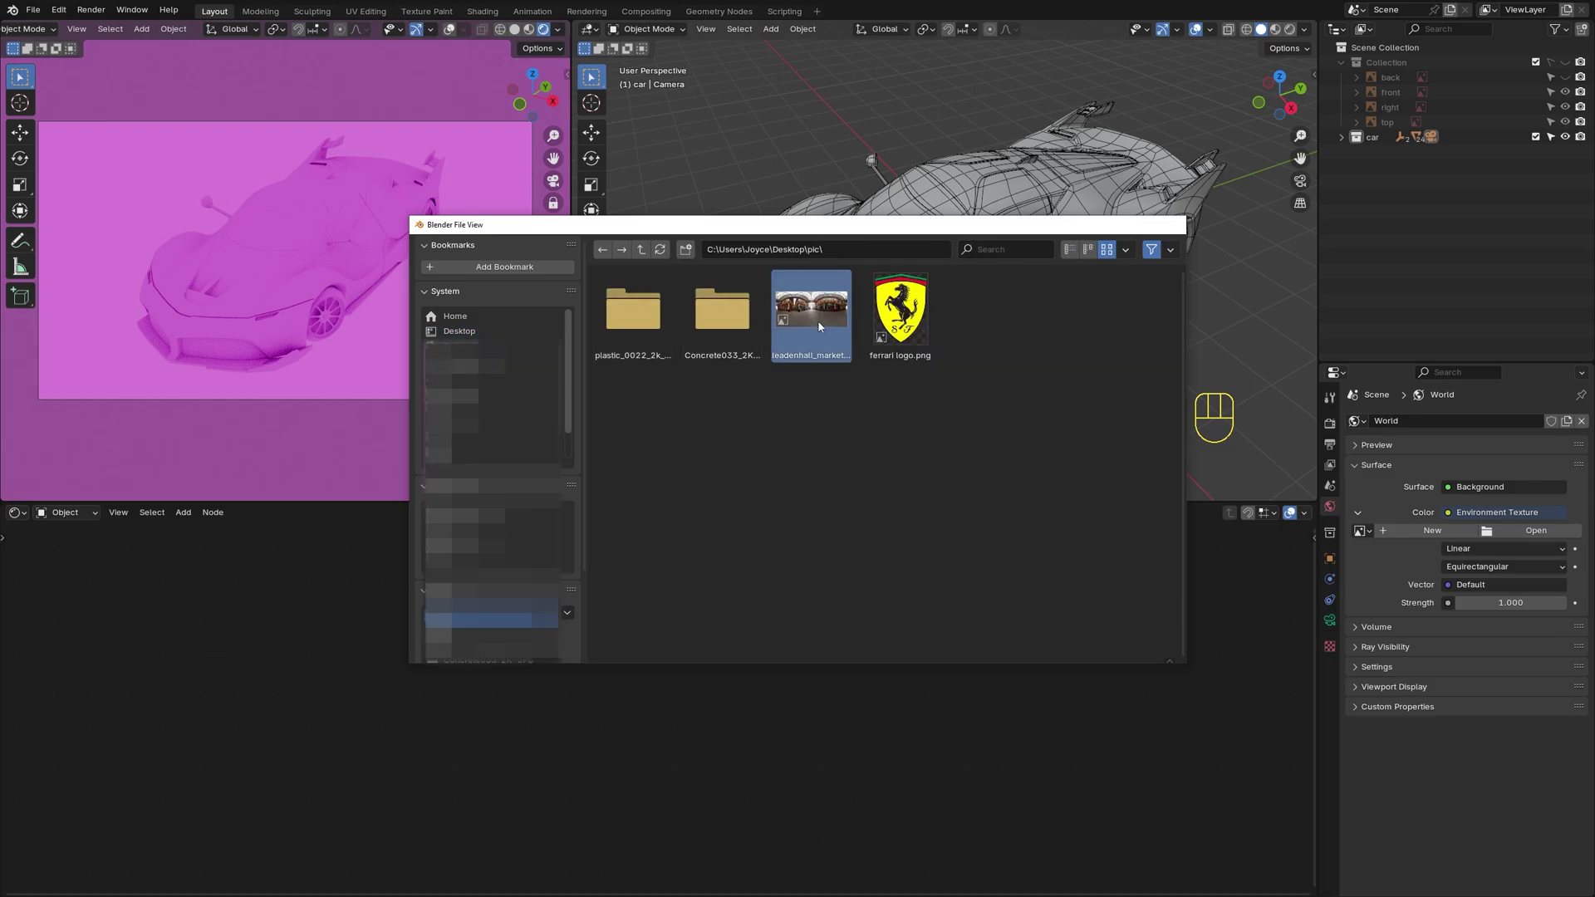
left_click(1343, 141)
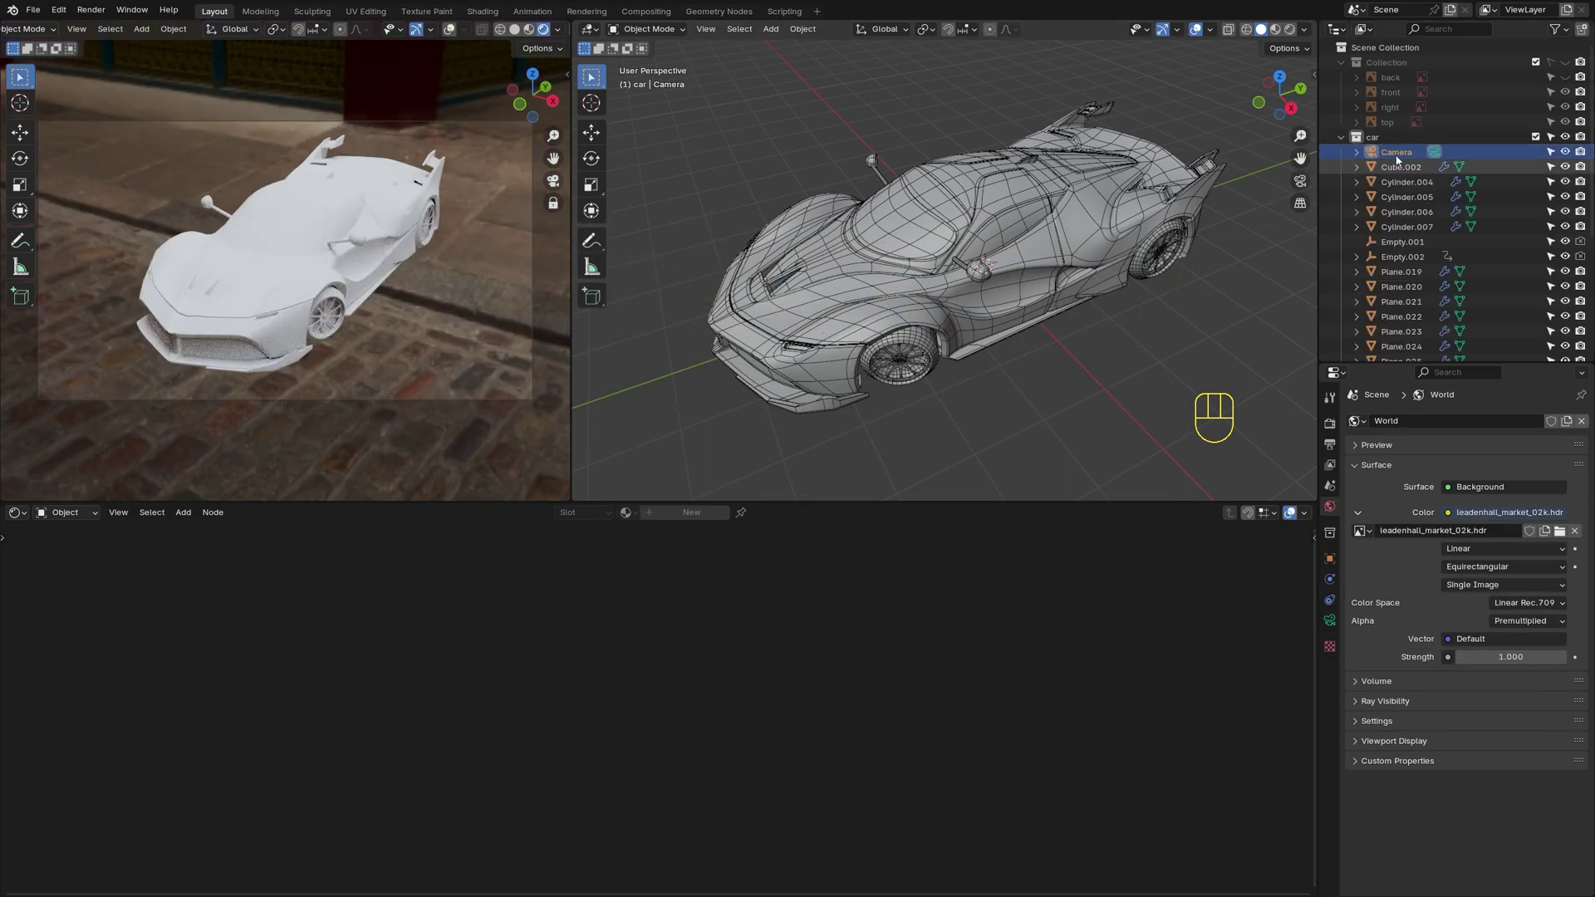
Select objects in the Outliner collection, ending on the last one
left_click(1400, 159)
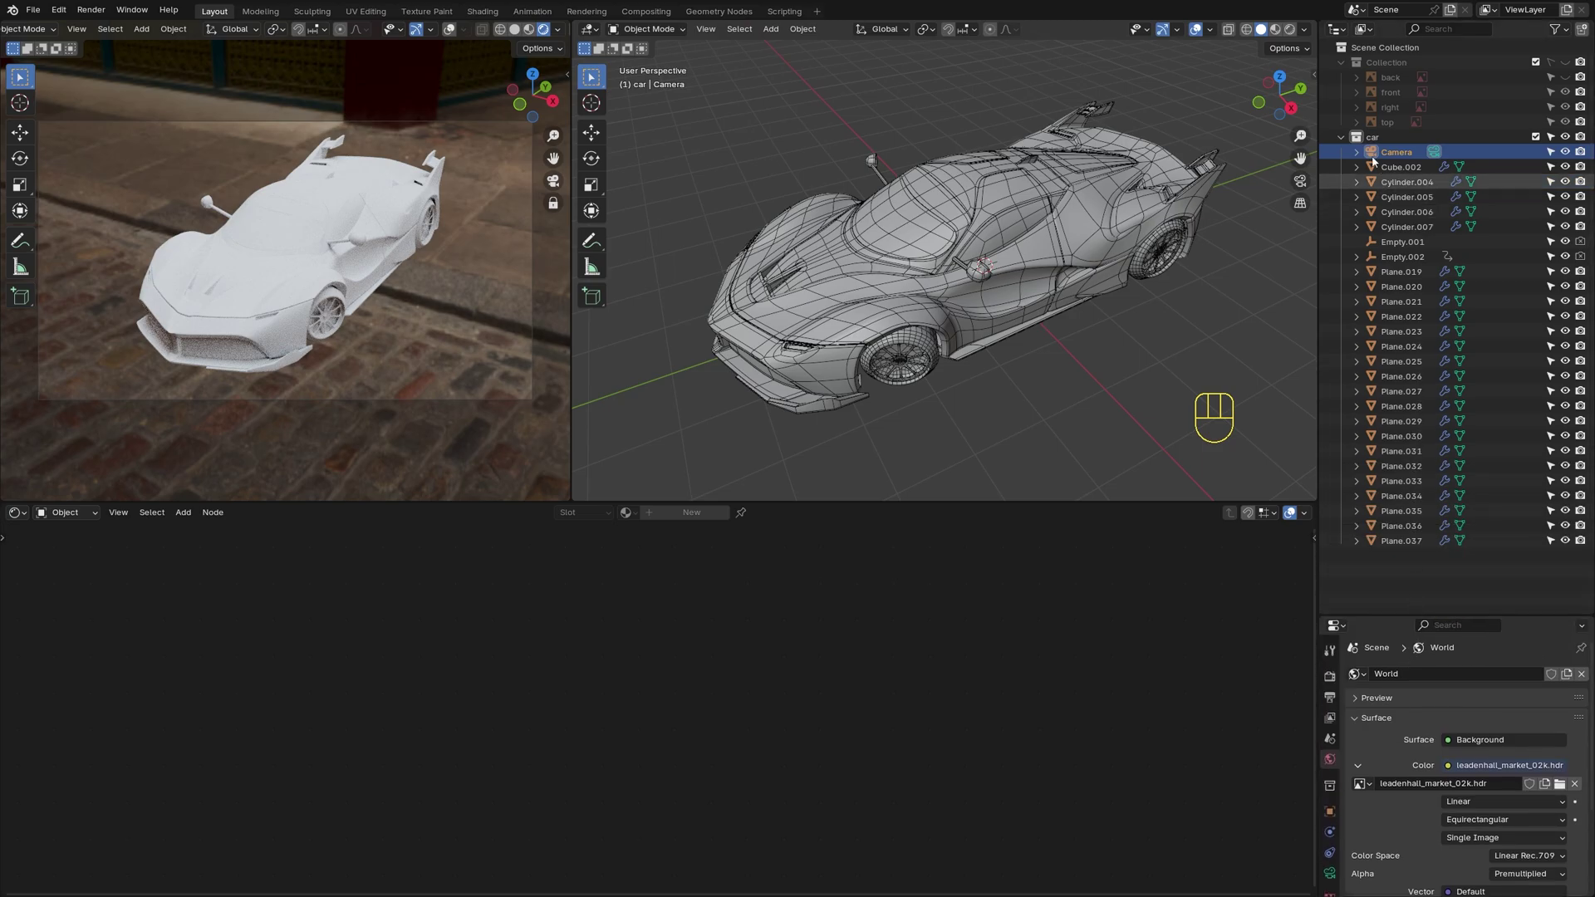
left_click(1373, 153)
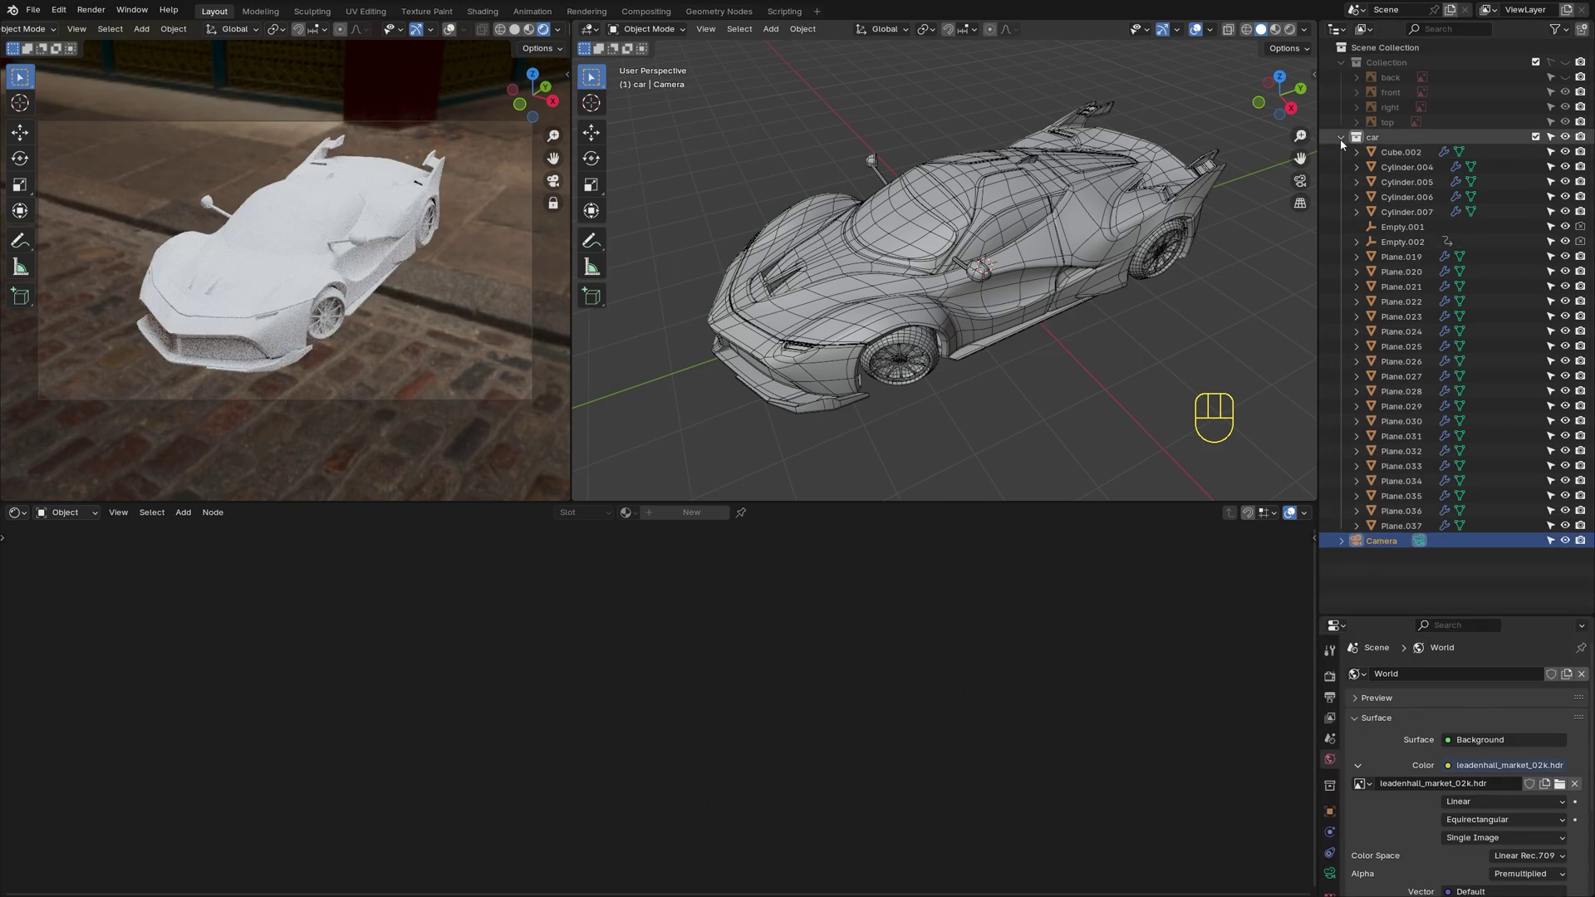
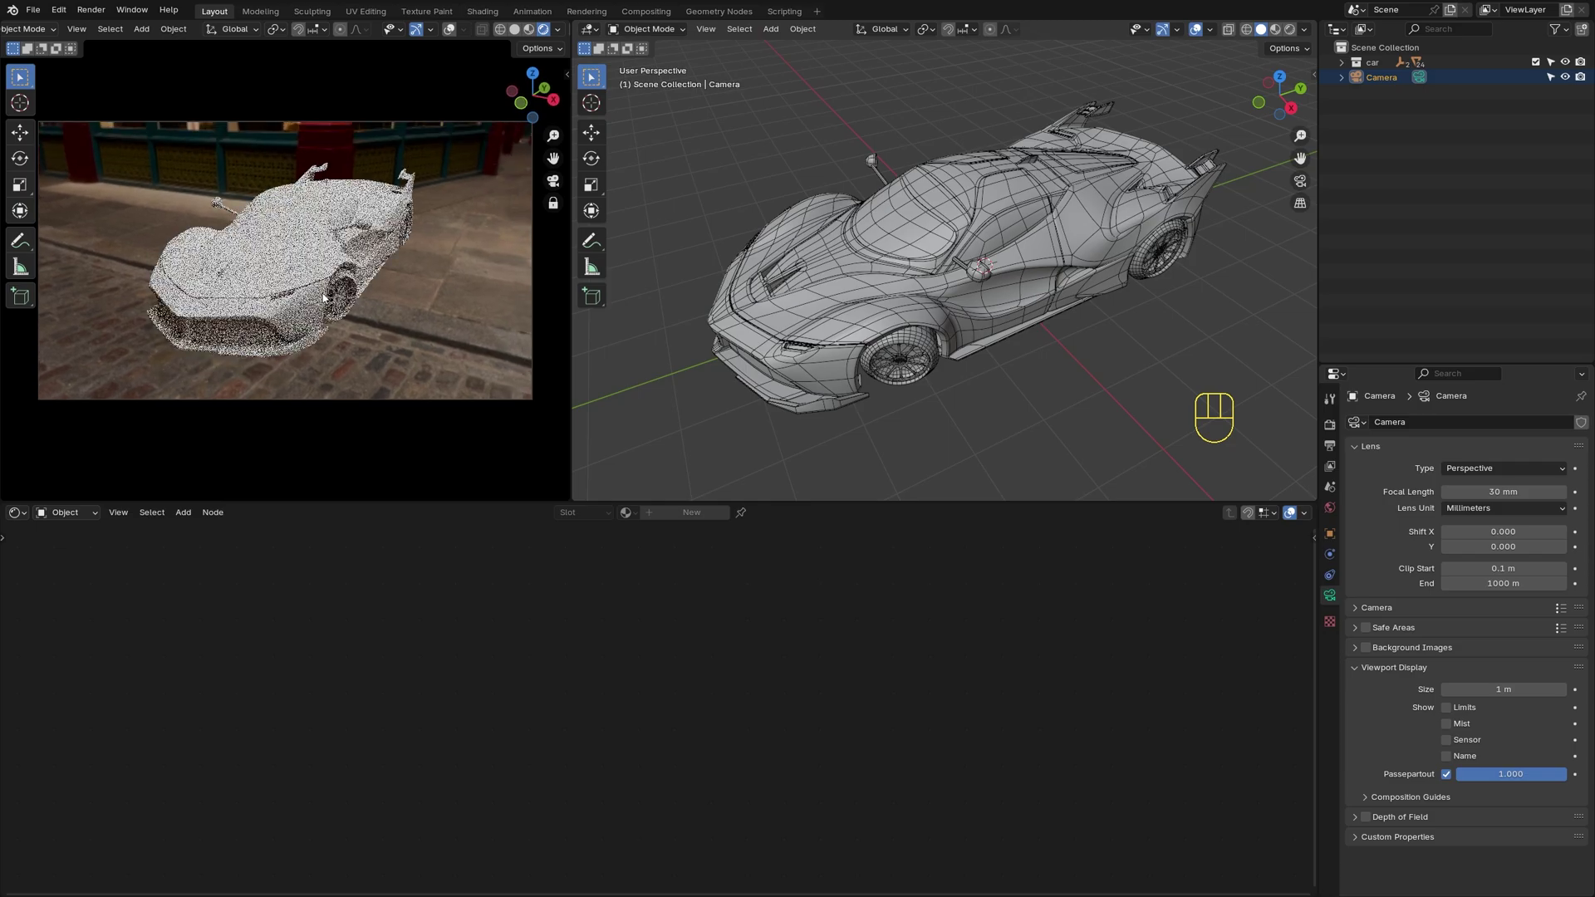
Bring up the Add menu to insert a ground plane
key("shift+a")
Add the plane and scale it up about six and a half times, then enlarge it again from top view
key("s")
key("s")
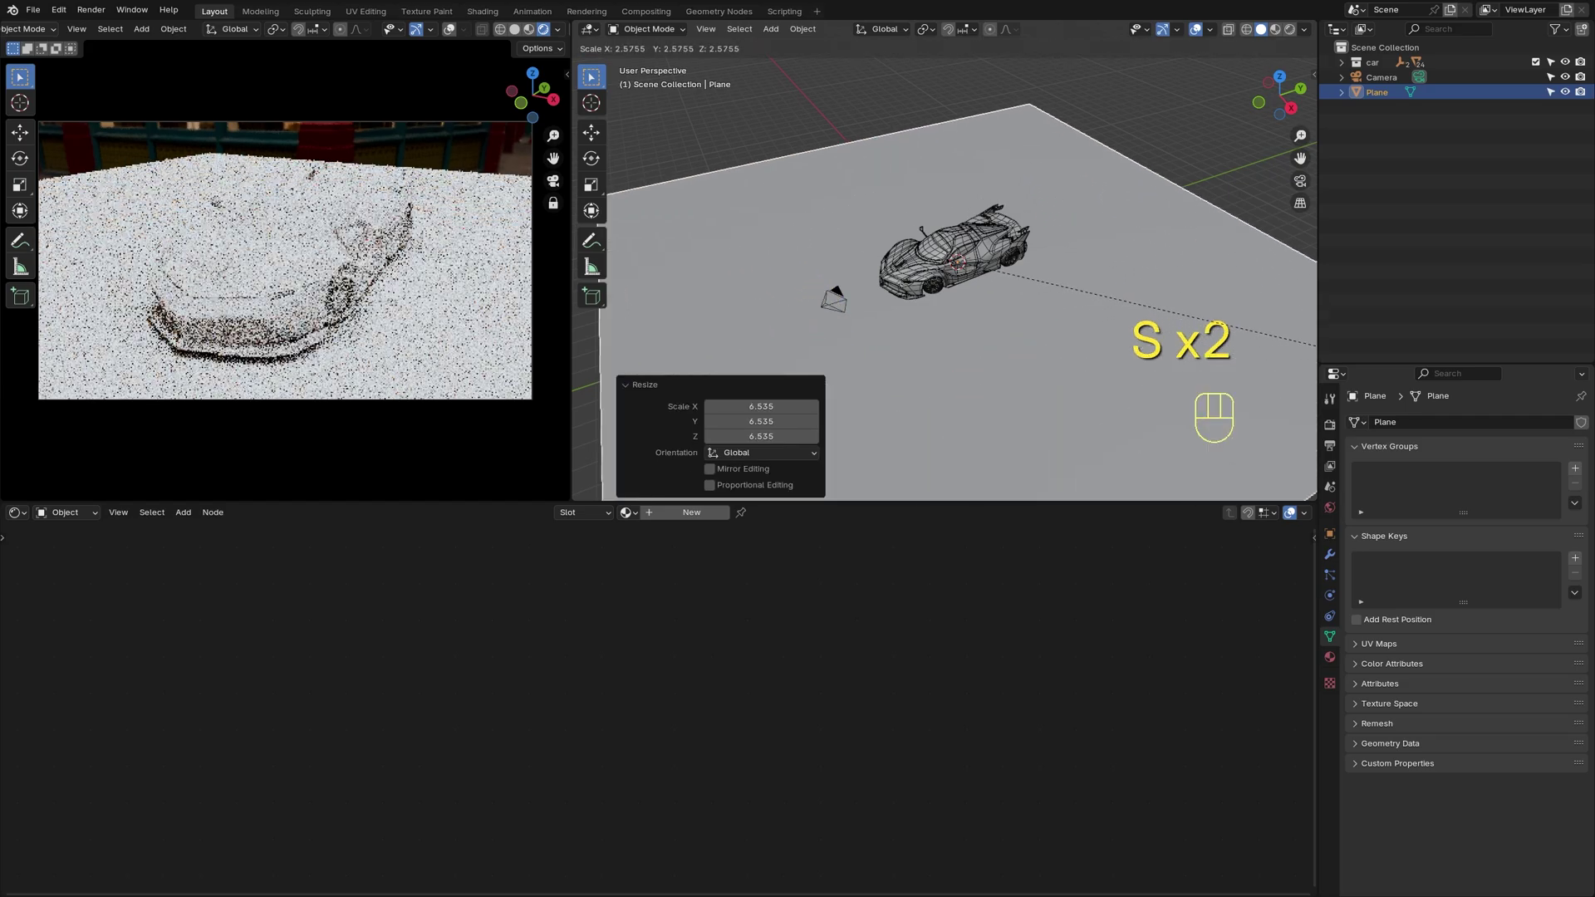
left_click_drag(938, 394, 960, 324)
middle_click(372, 301)
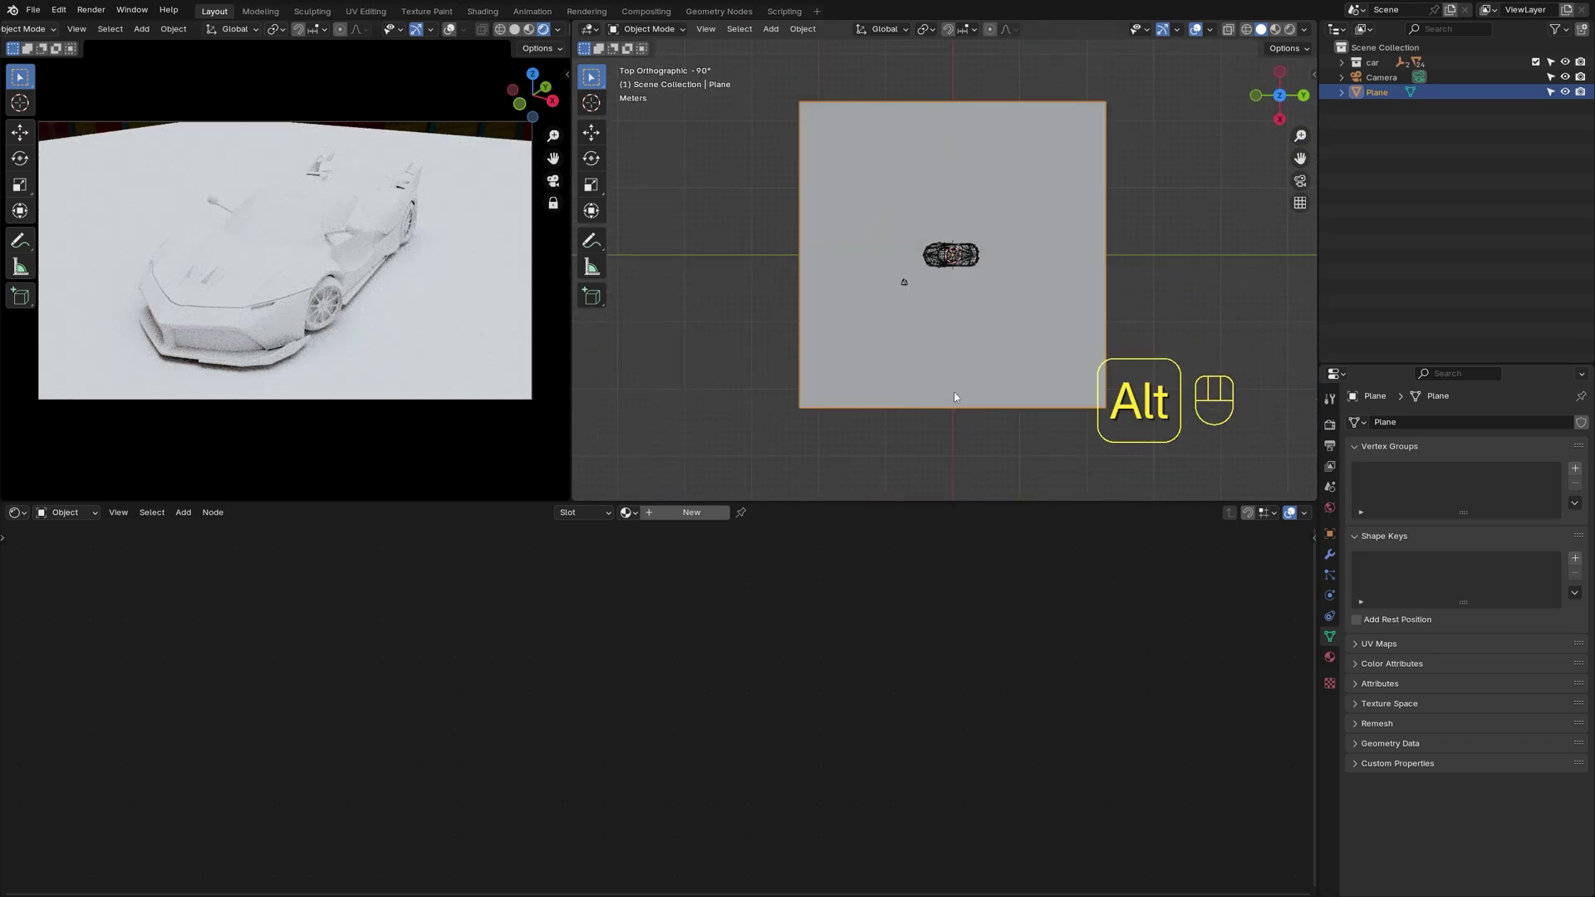
key("s")
left_click(1172, 389)
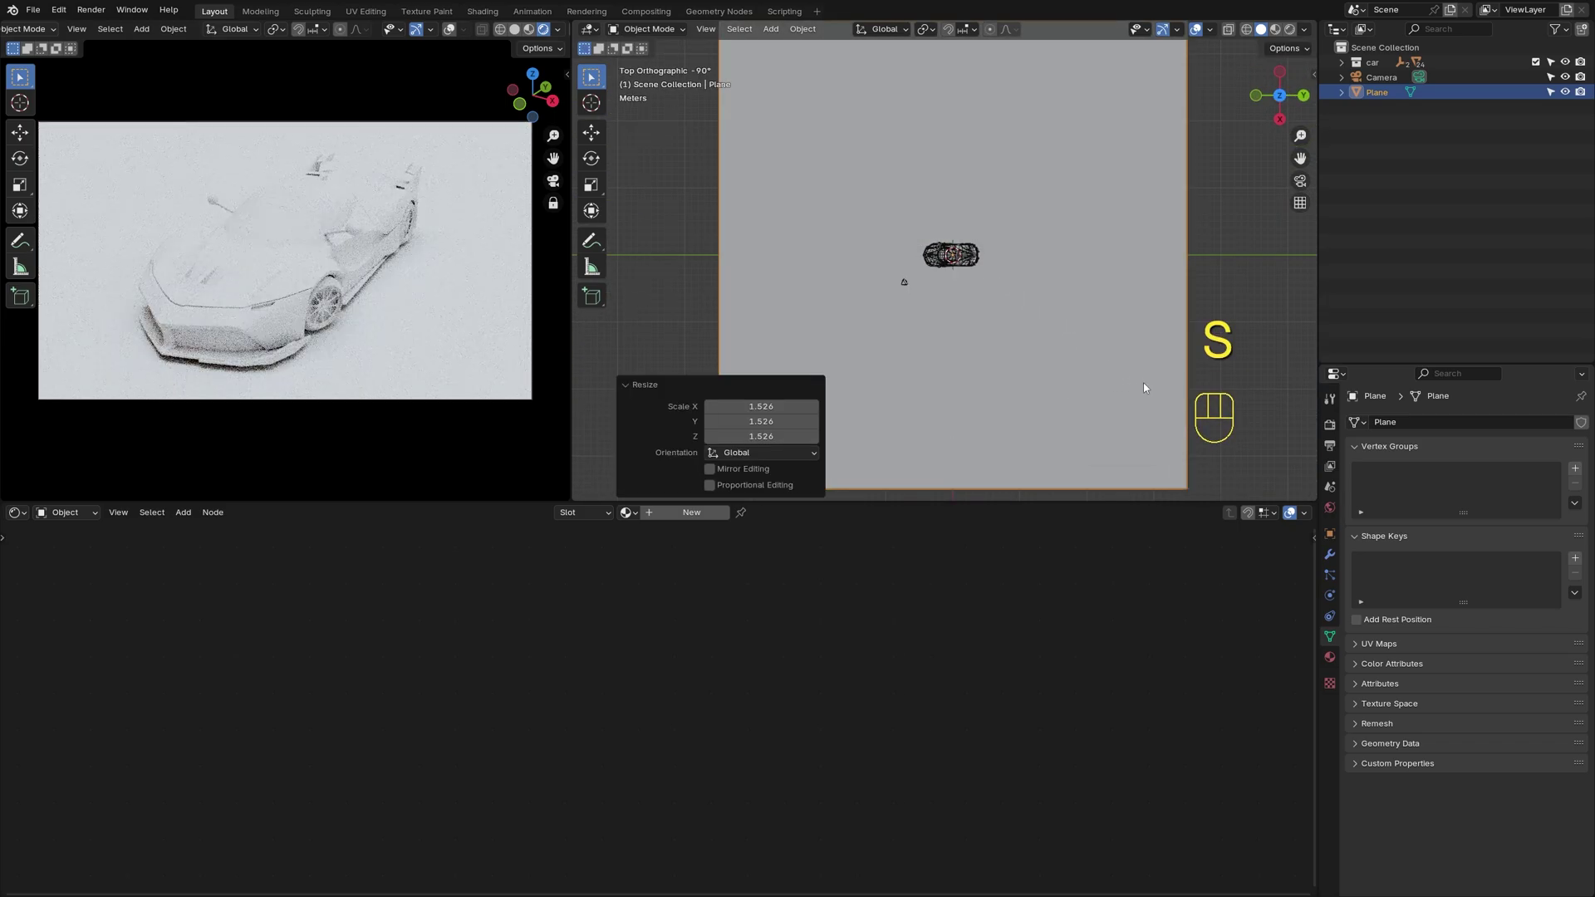
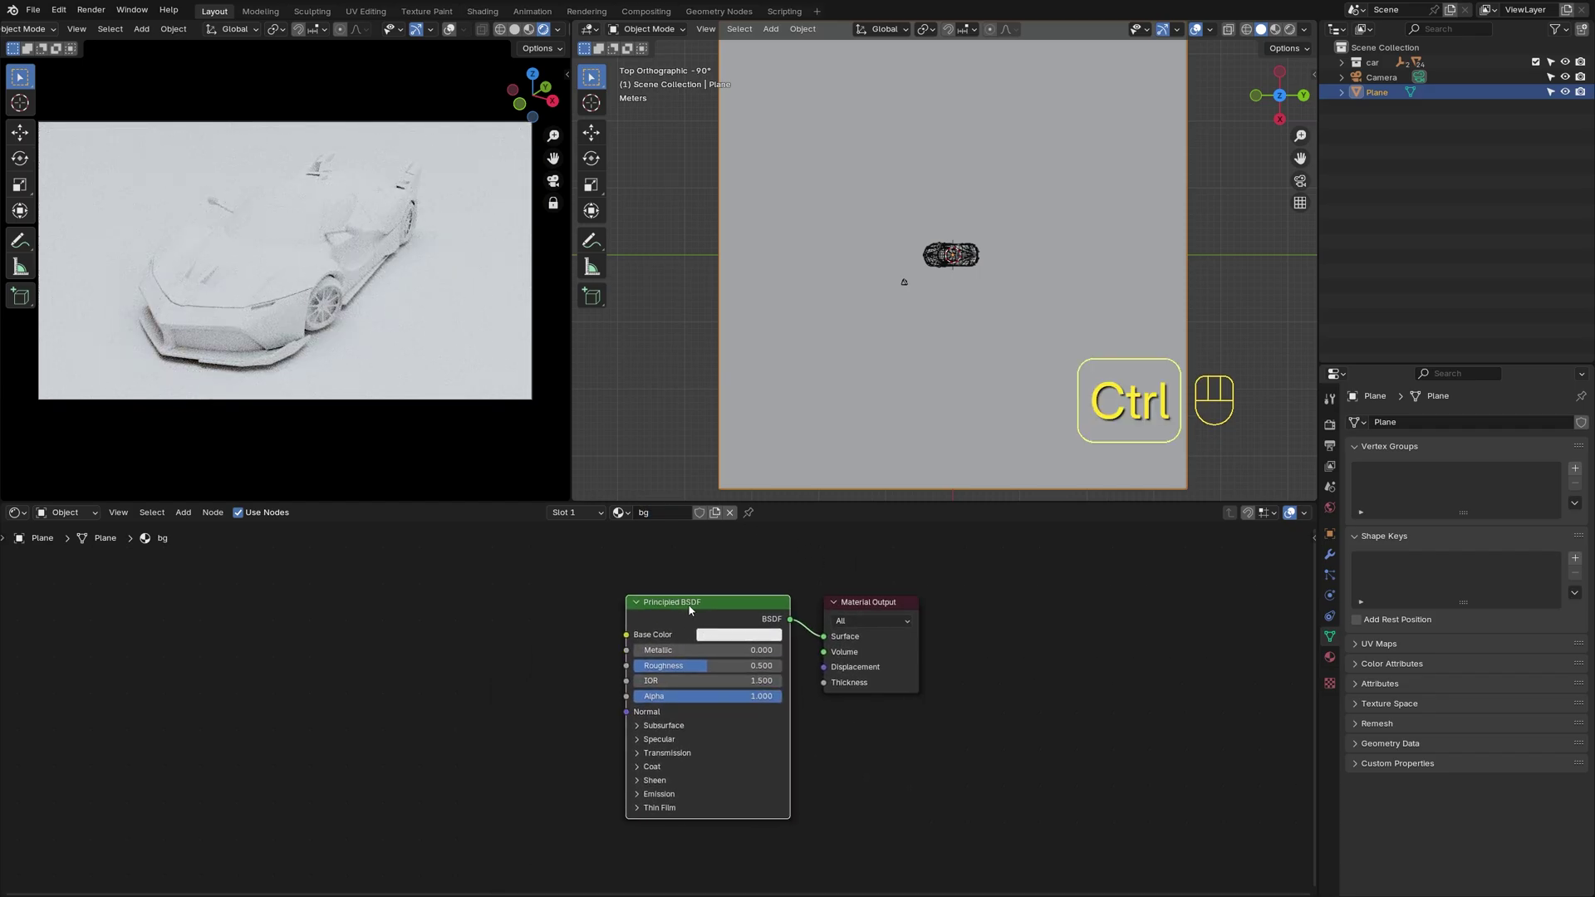
Add mapping and image texture nodes to the bg shader and load the Concrete033 roughness image
key("ctrl+t")
left_click(577, 683)
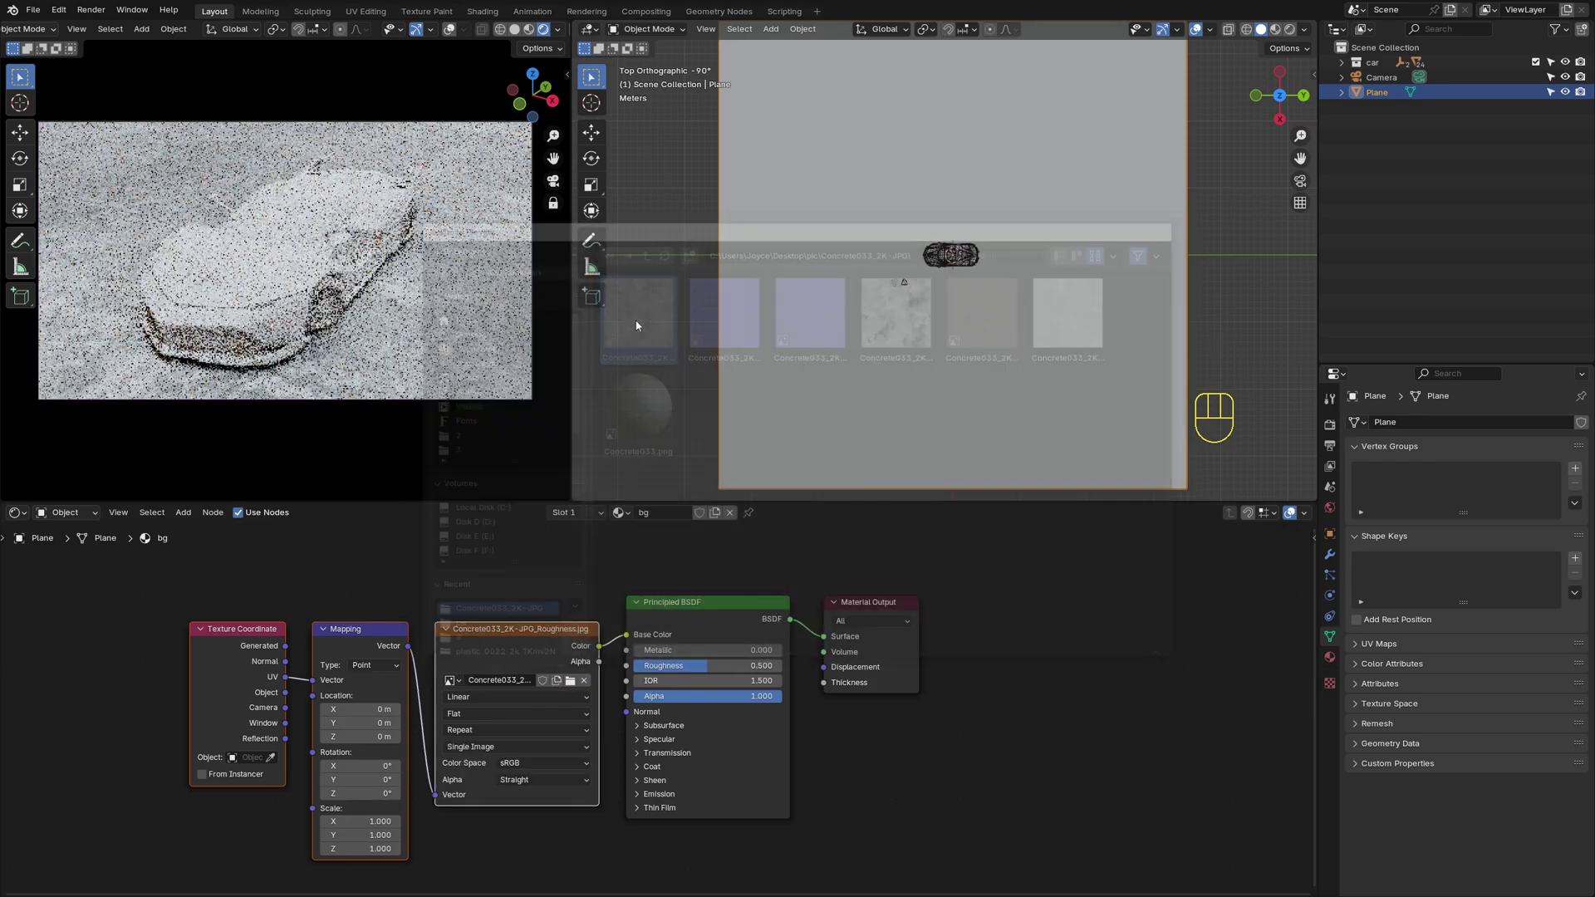
left_click(616, 629)
Set the plane's base colour to near black and select the concrete image node
left_click(606, 649)
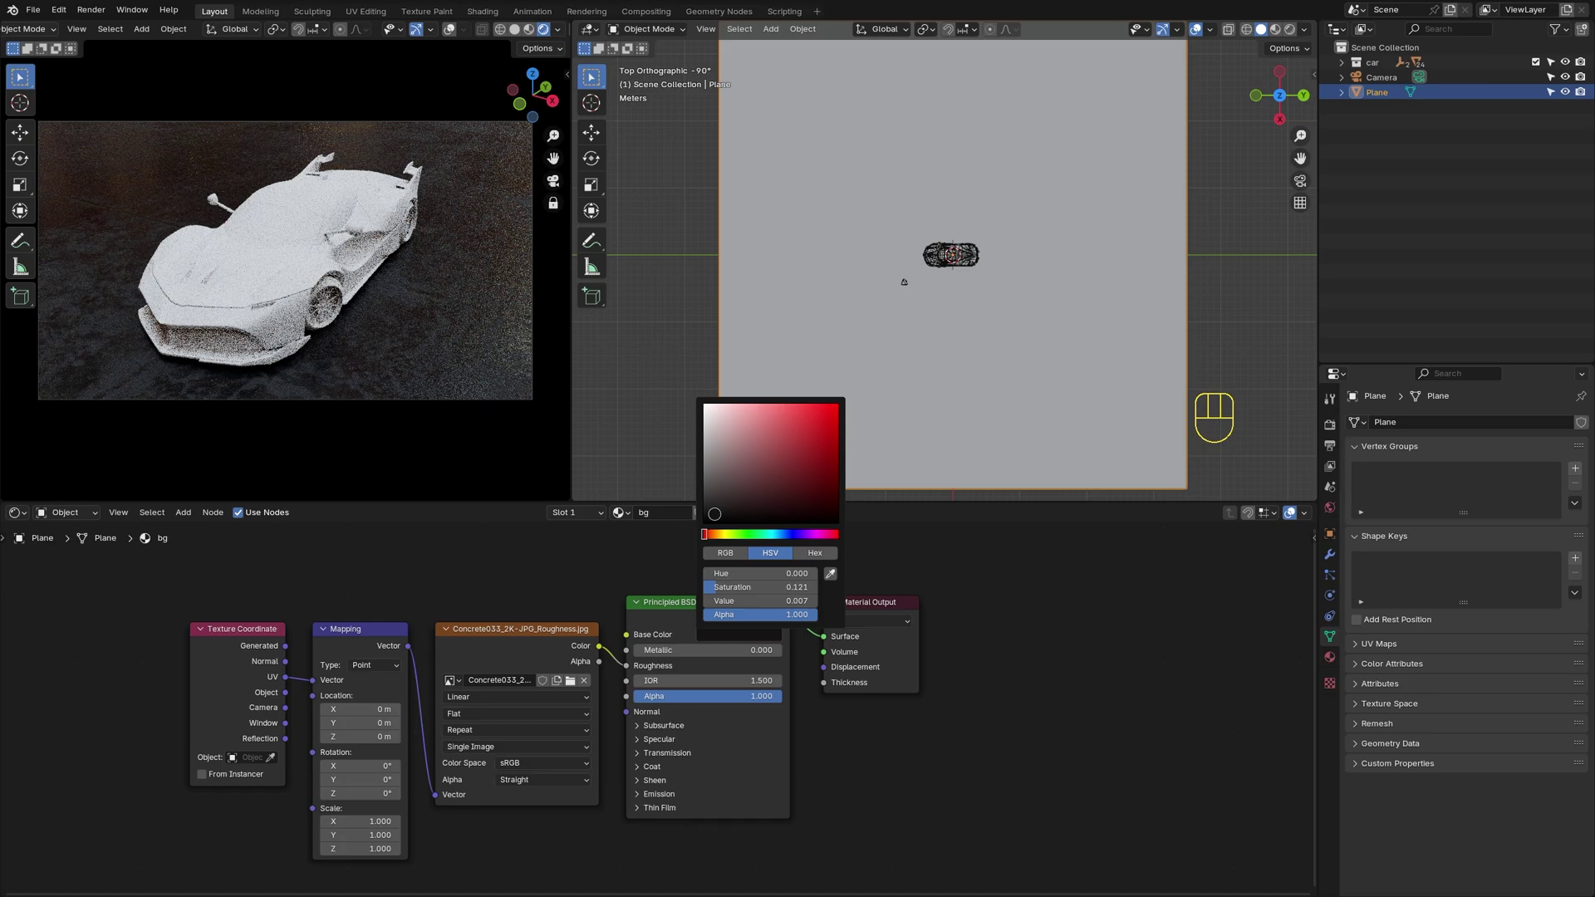
left_click(590, 585)
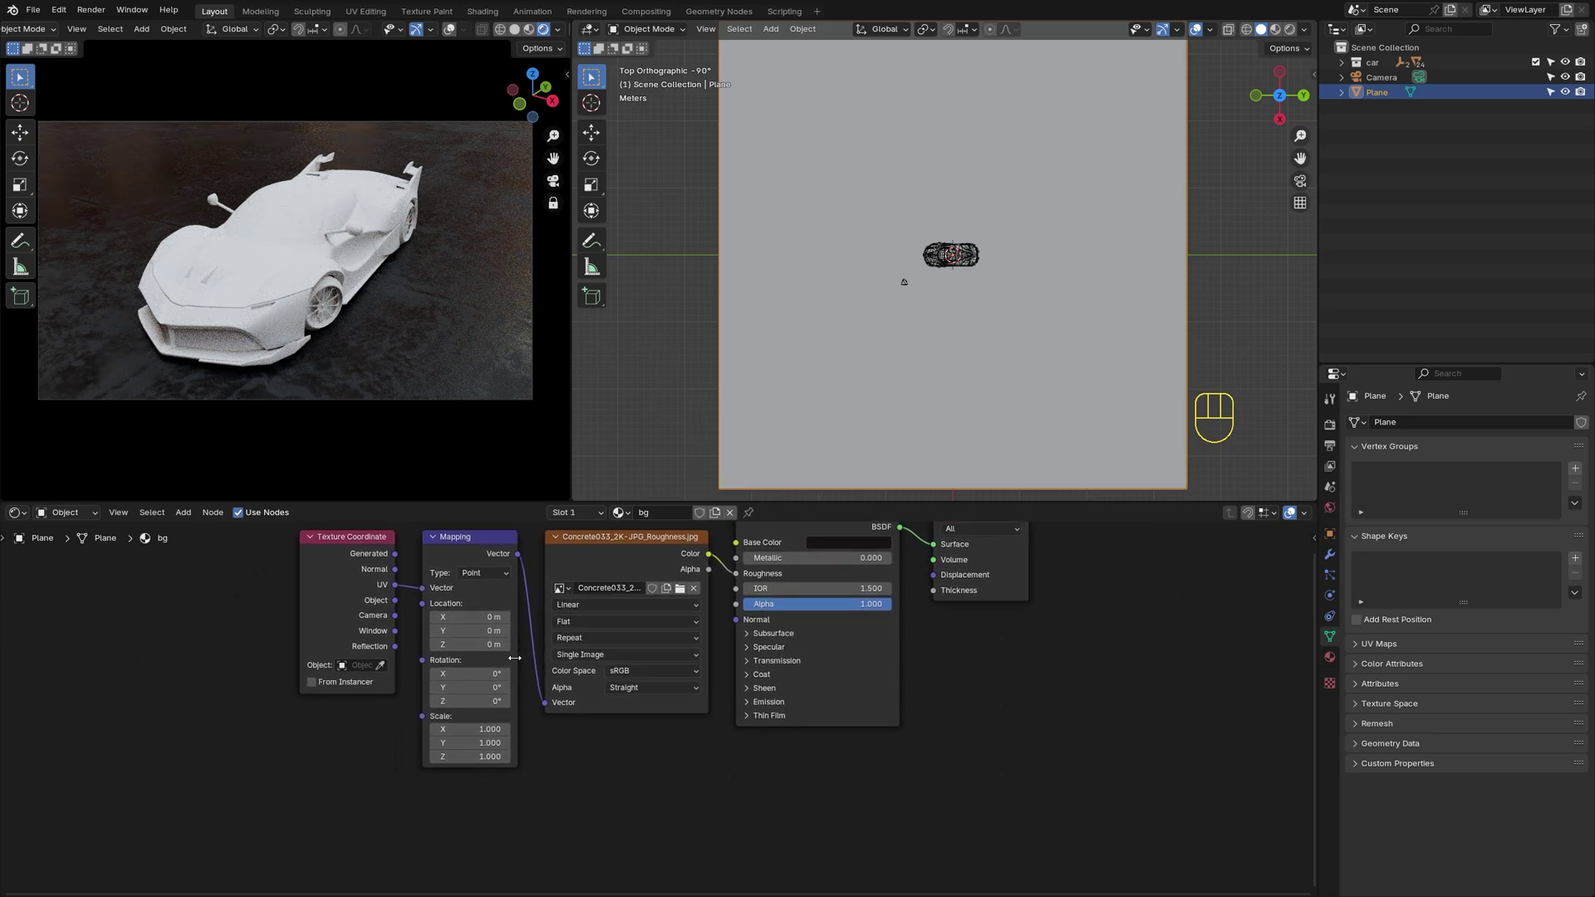
left_click(626, 552)
Duplicate the image node below, swap it to the concrete NormalGL texture and wire mapping into it
key("shift+d")
left_click(625, 764)
left_click(687, 718)
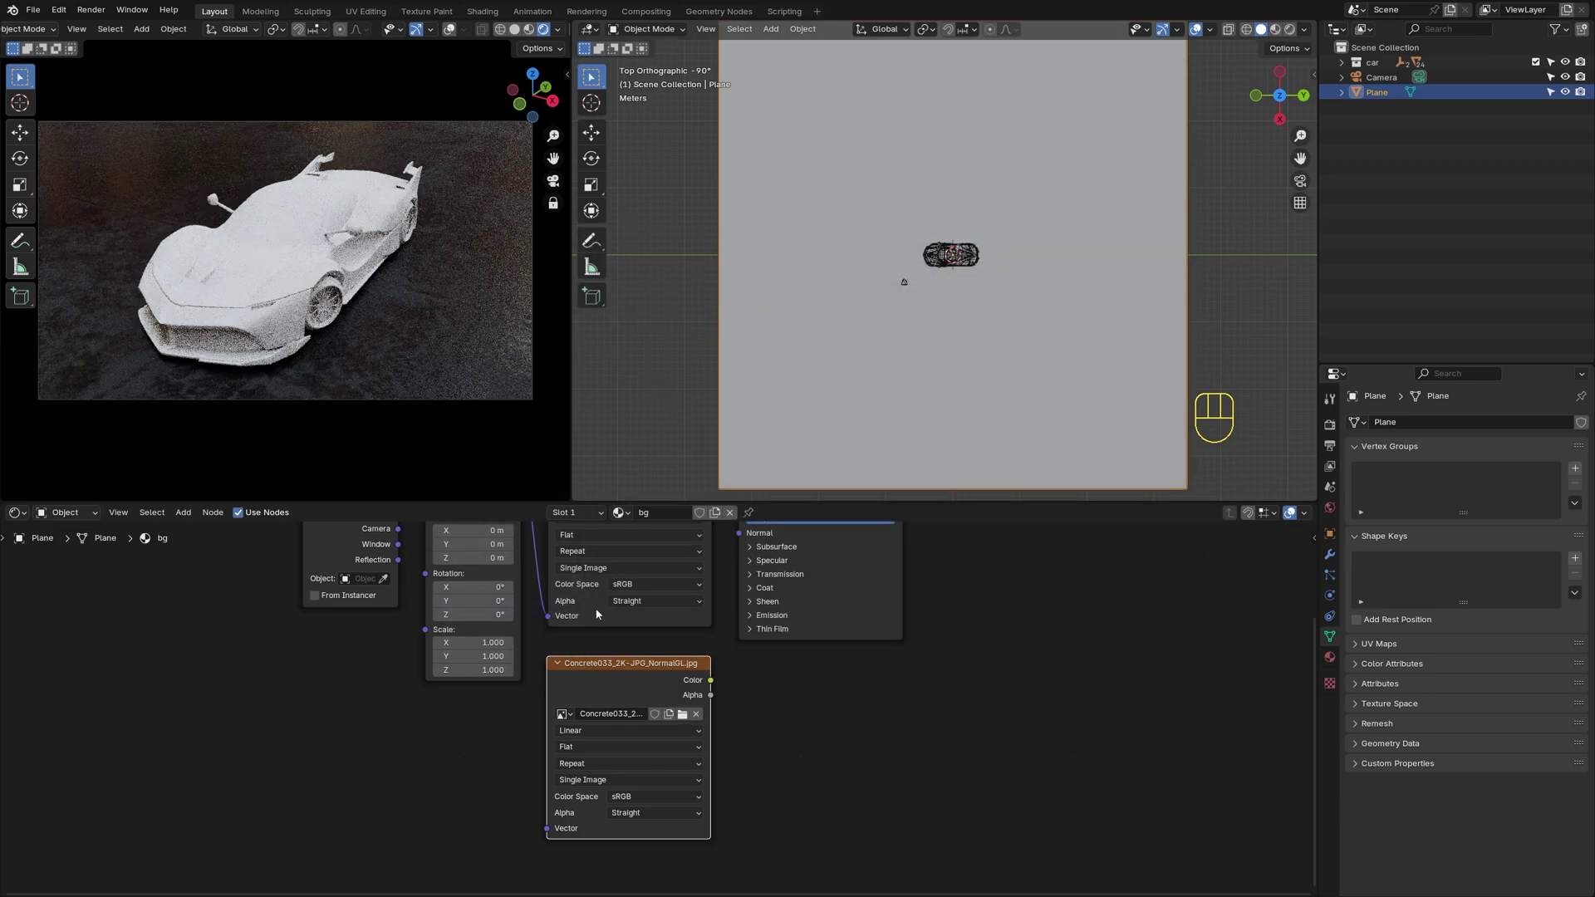
left_click_drag(565, 550, 580, 606)
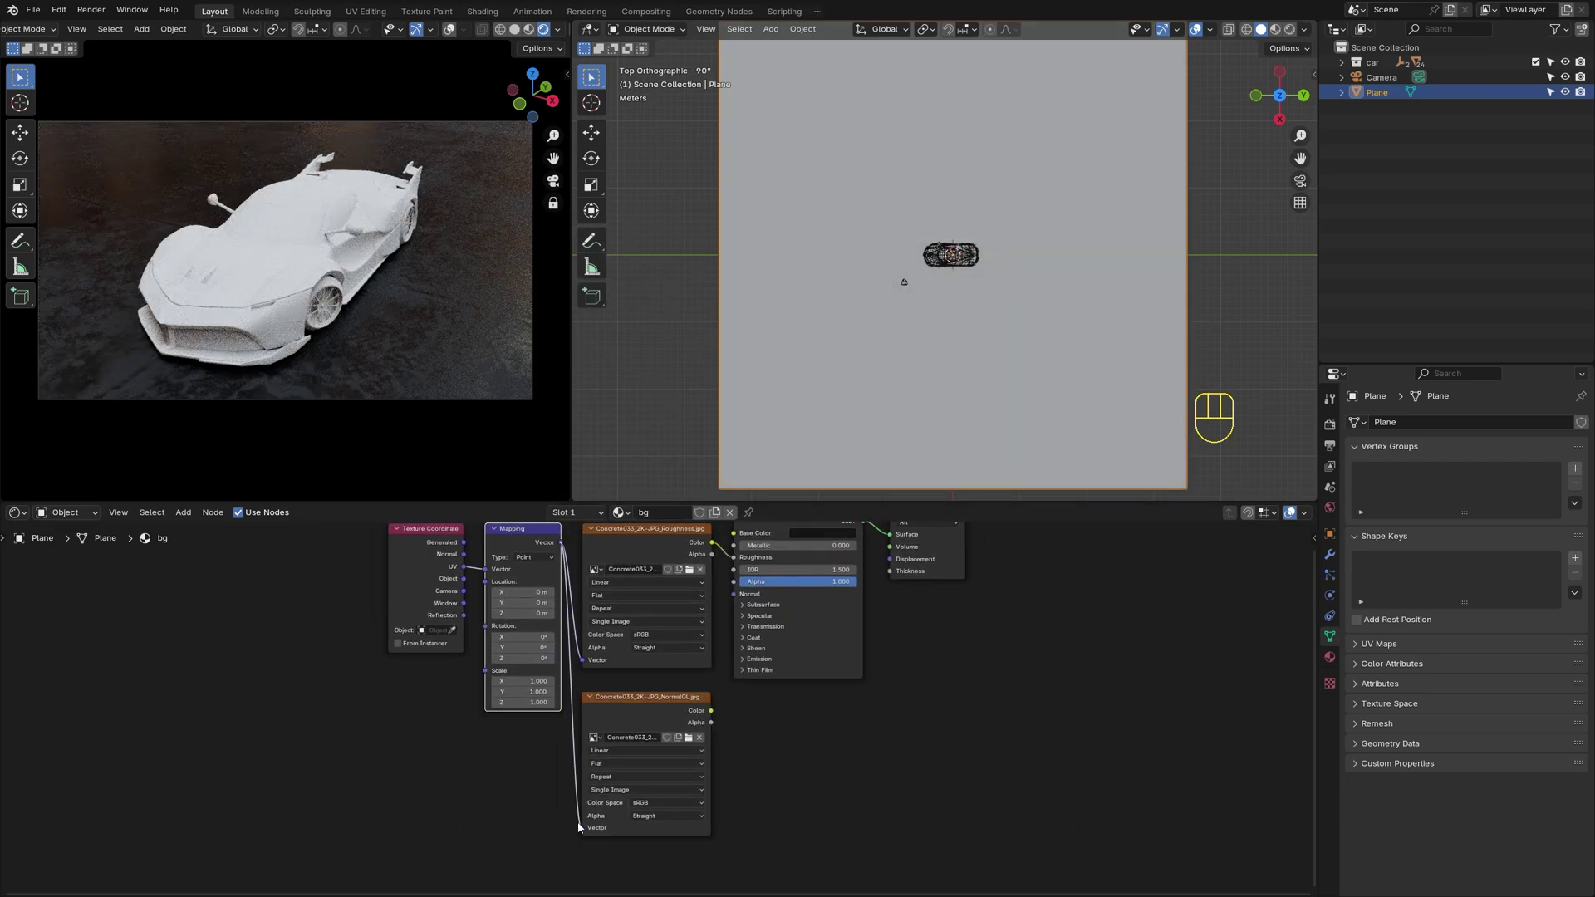
Add a Normal Map at strength 0.2 between the normal texture and the shader's Normal input
left_click(716, 716)
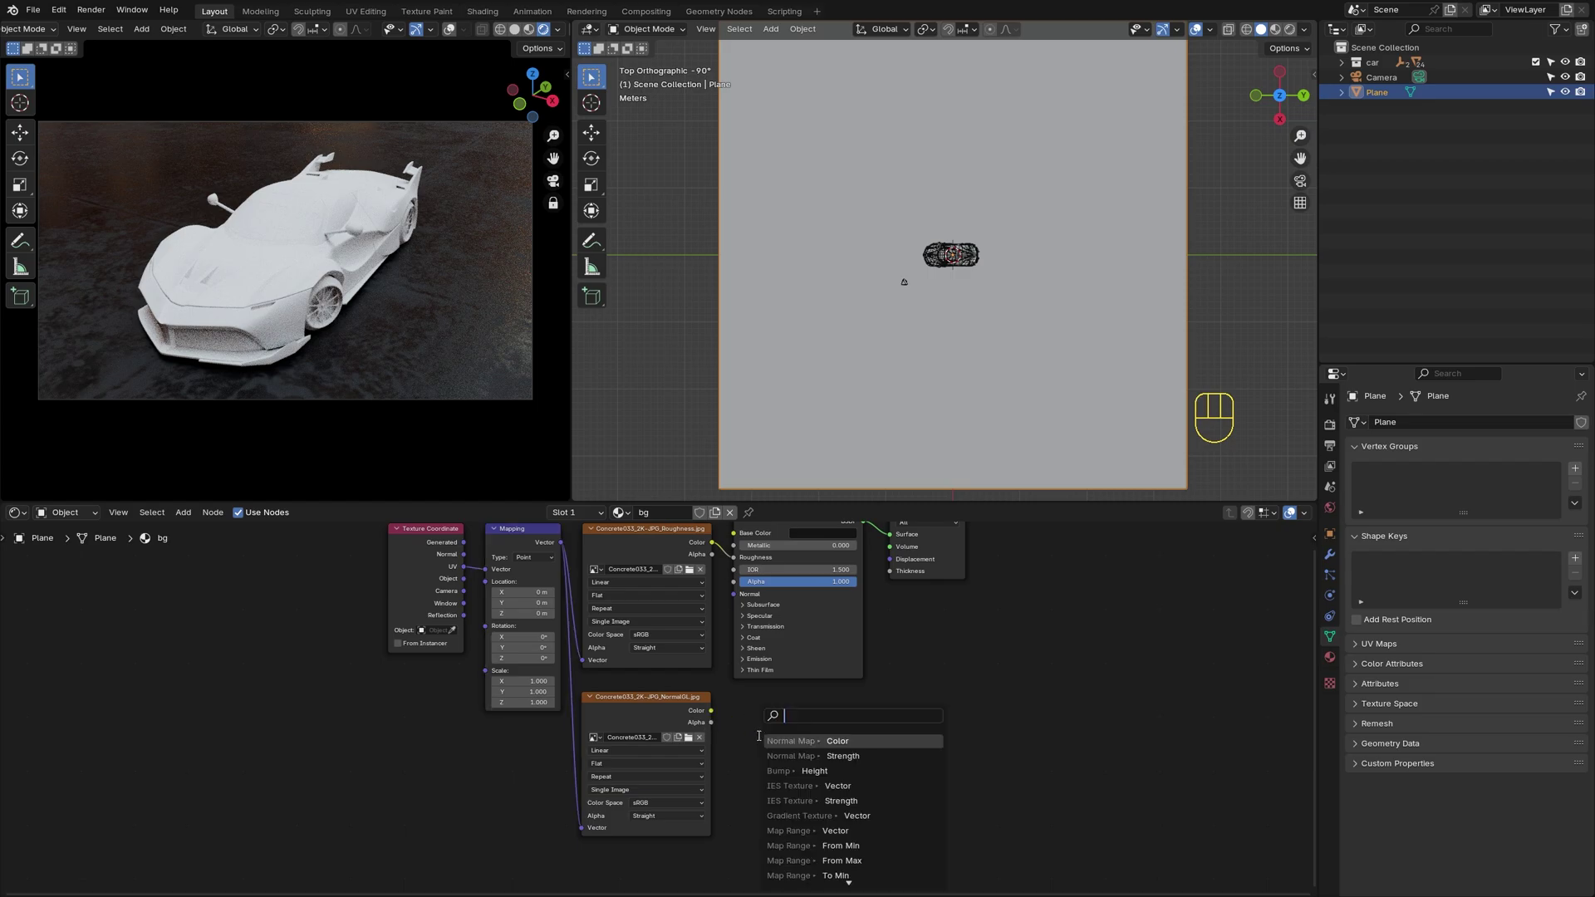
left_click(777, 740)
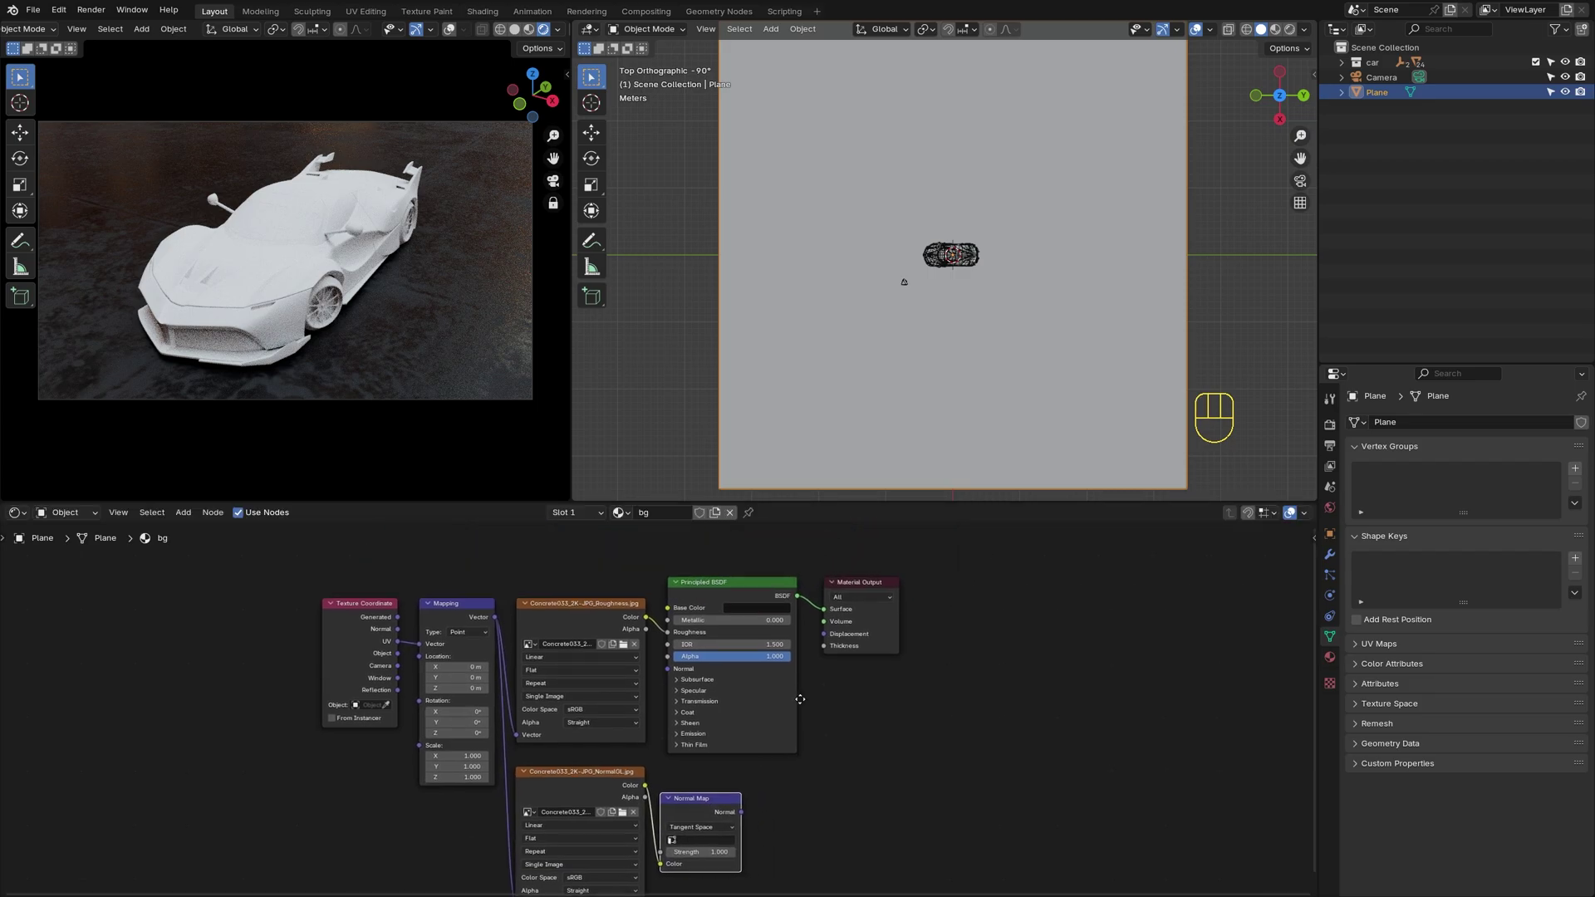
left_click(974, 569)
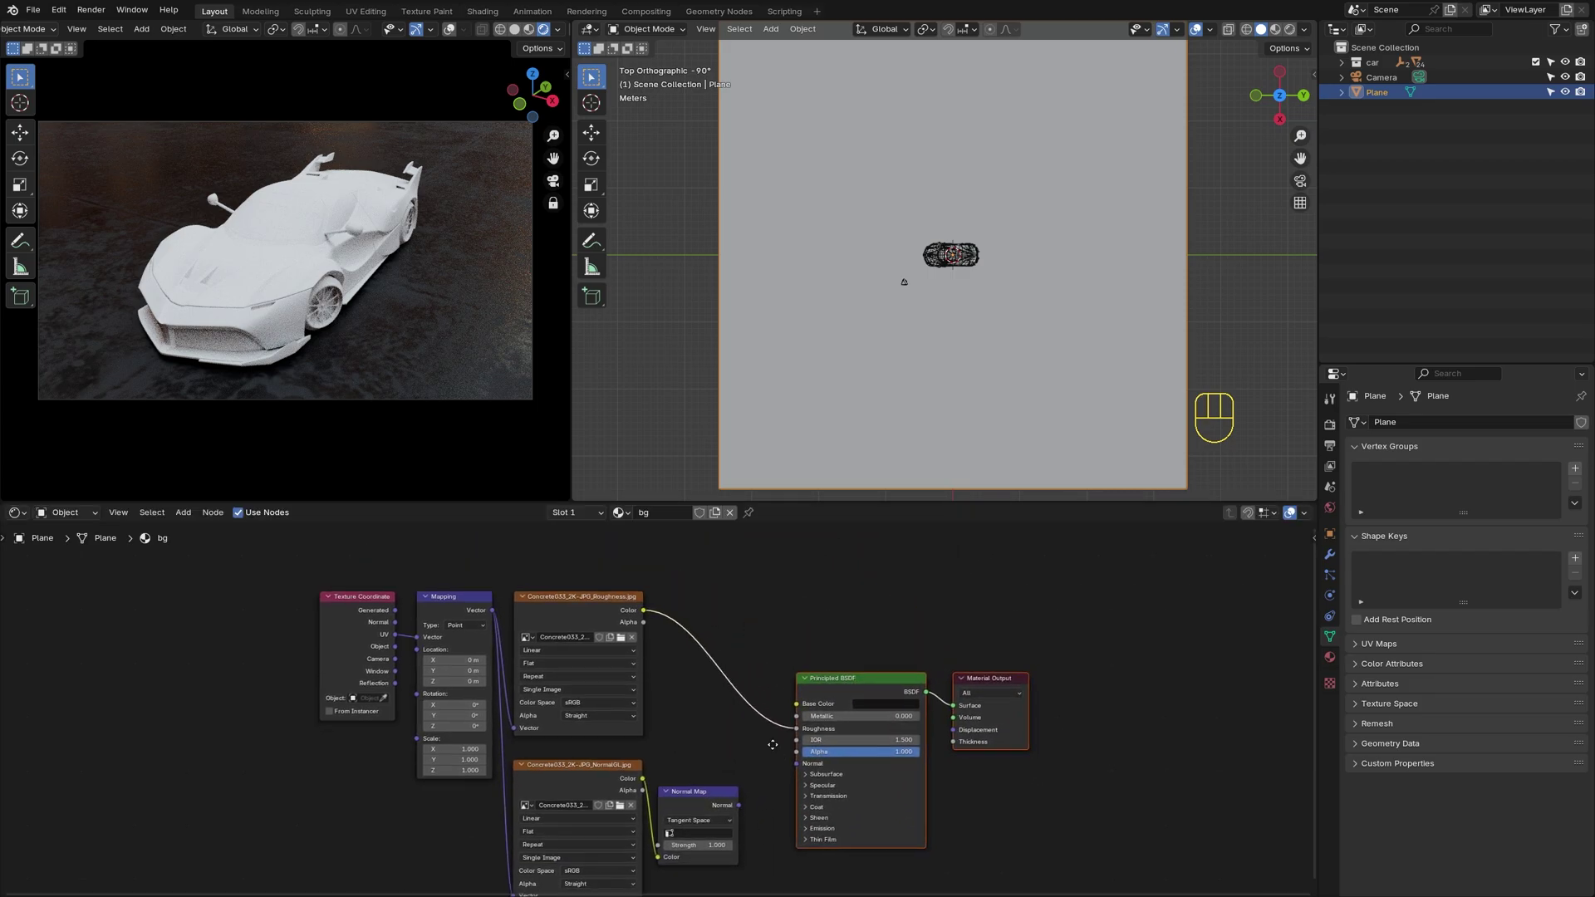
left_click(687, 679)
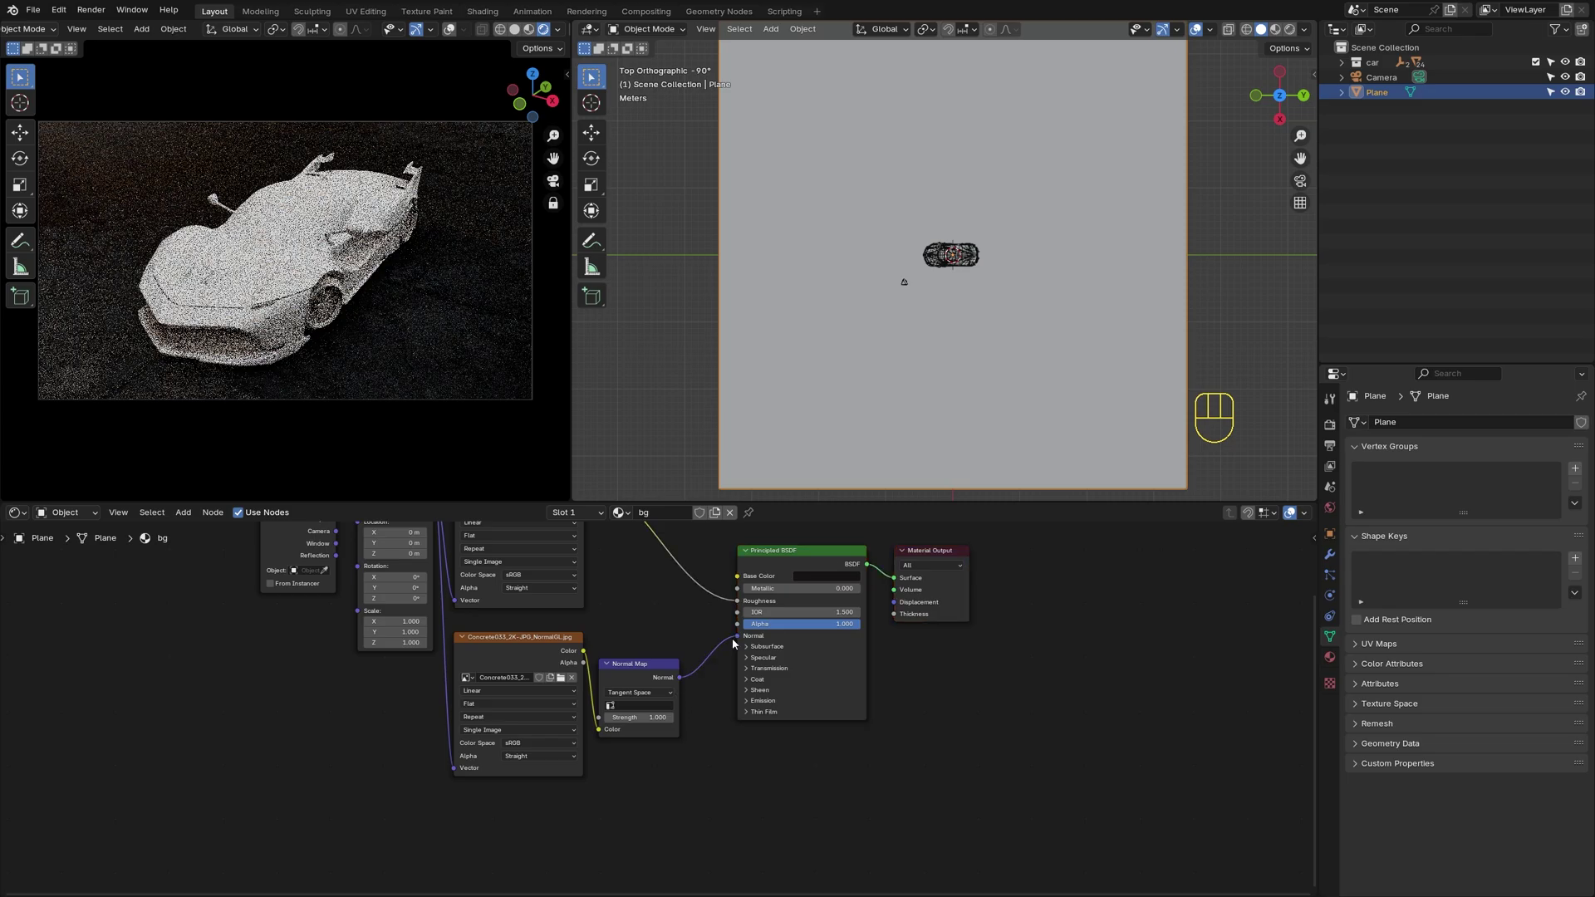
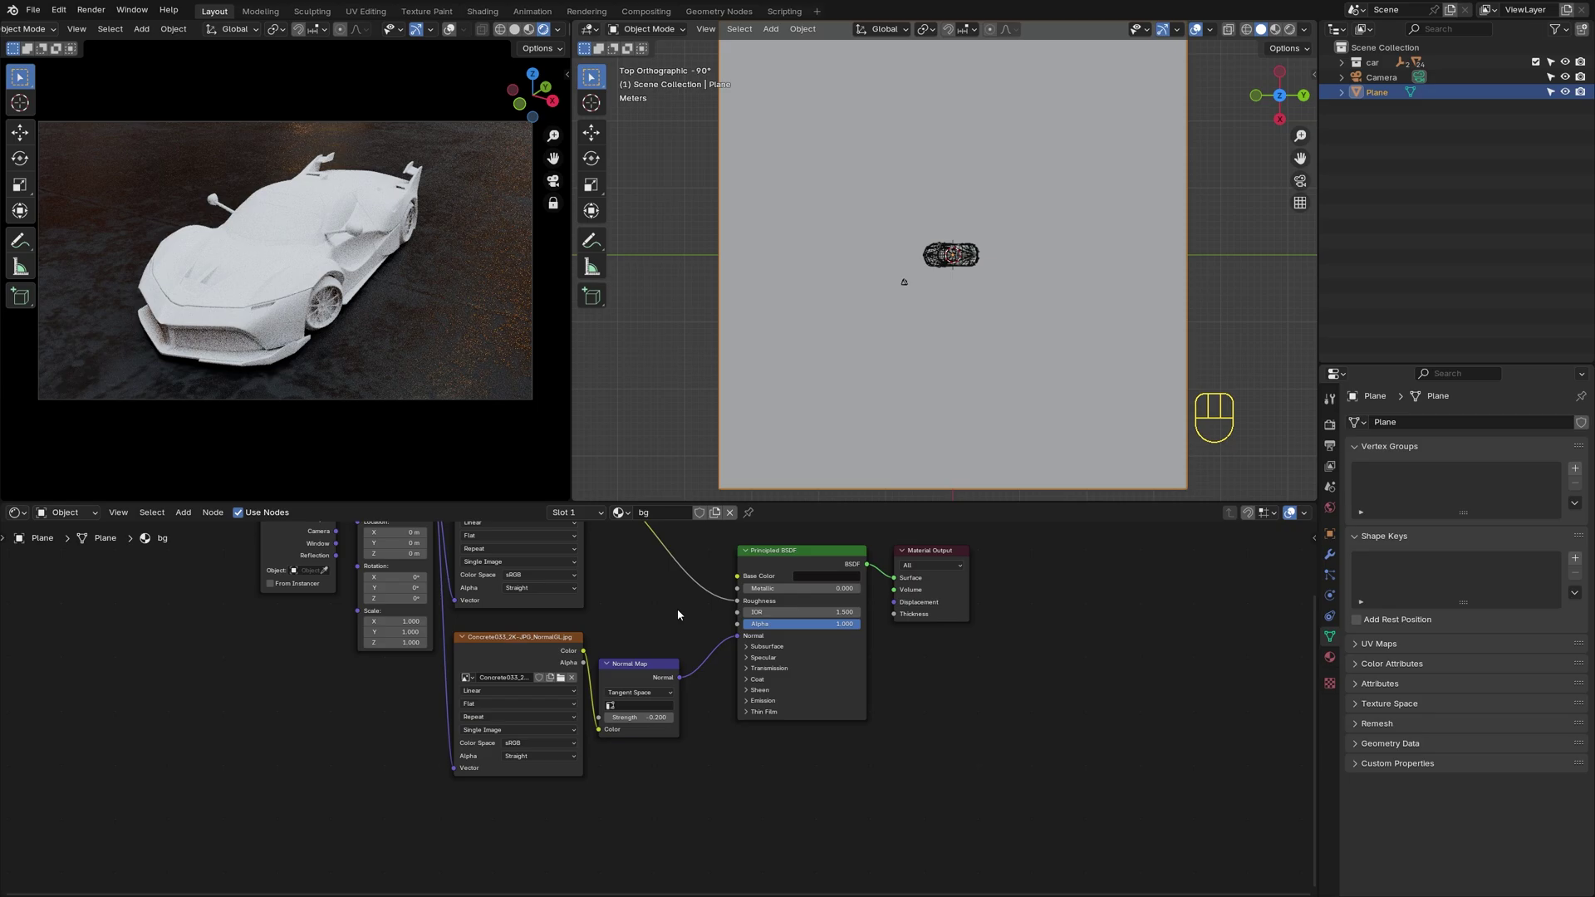
left_click(637, 596)
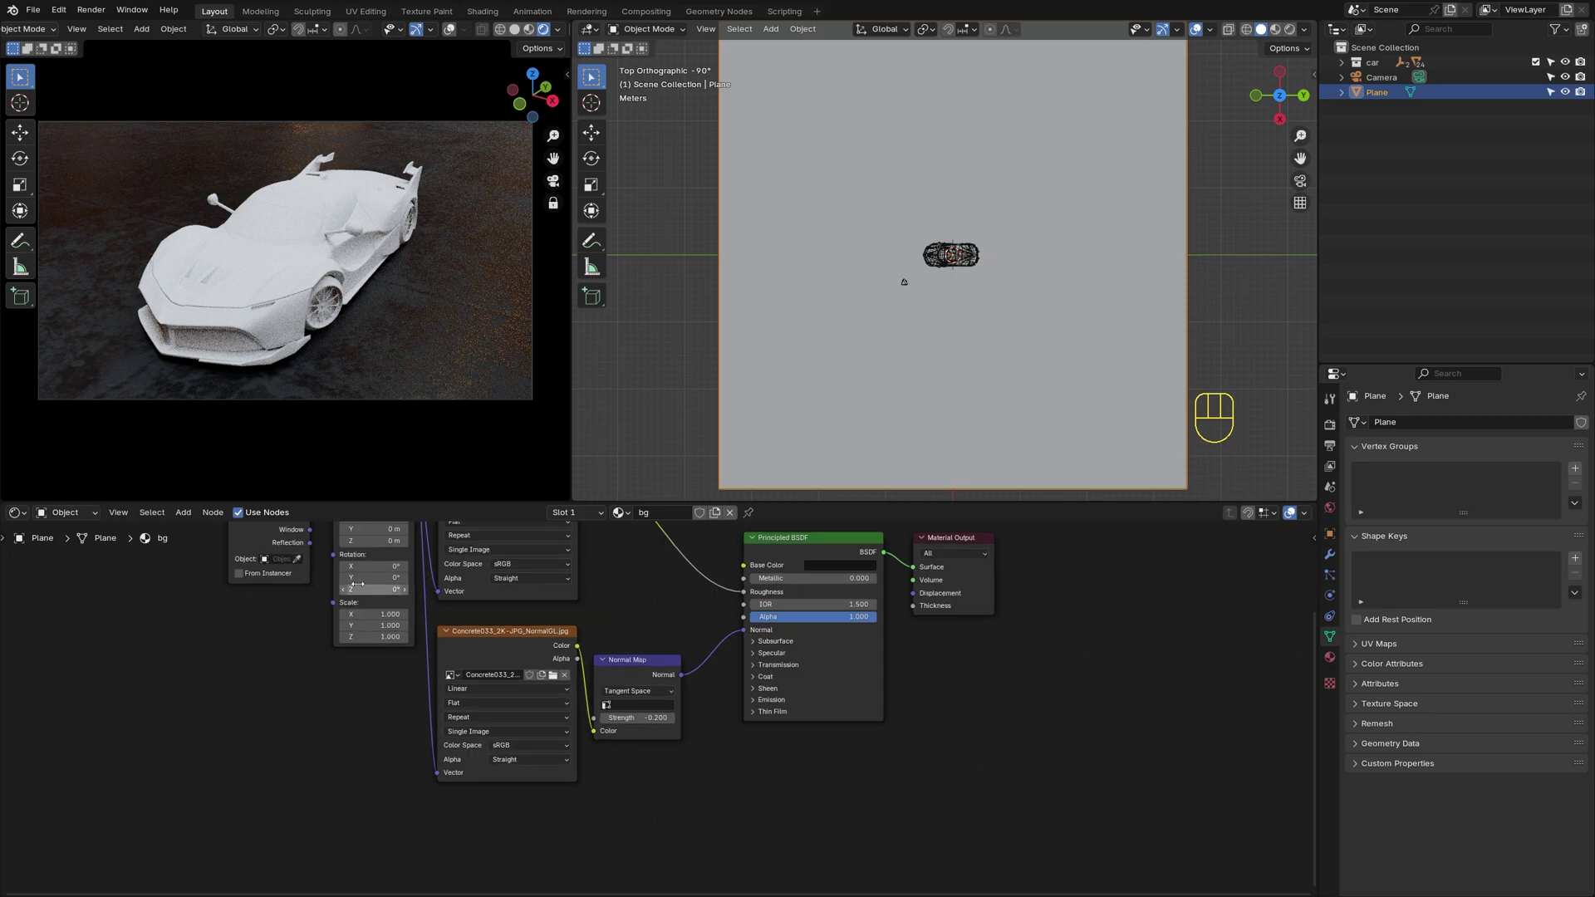
Add a Value node of 8 driving the Mapping scale of the concrete texture
key("shift+a")
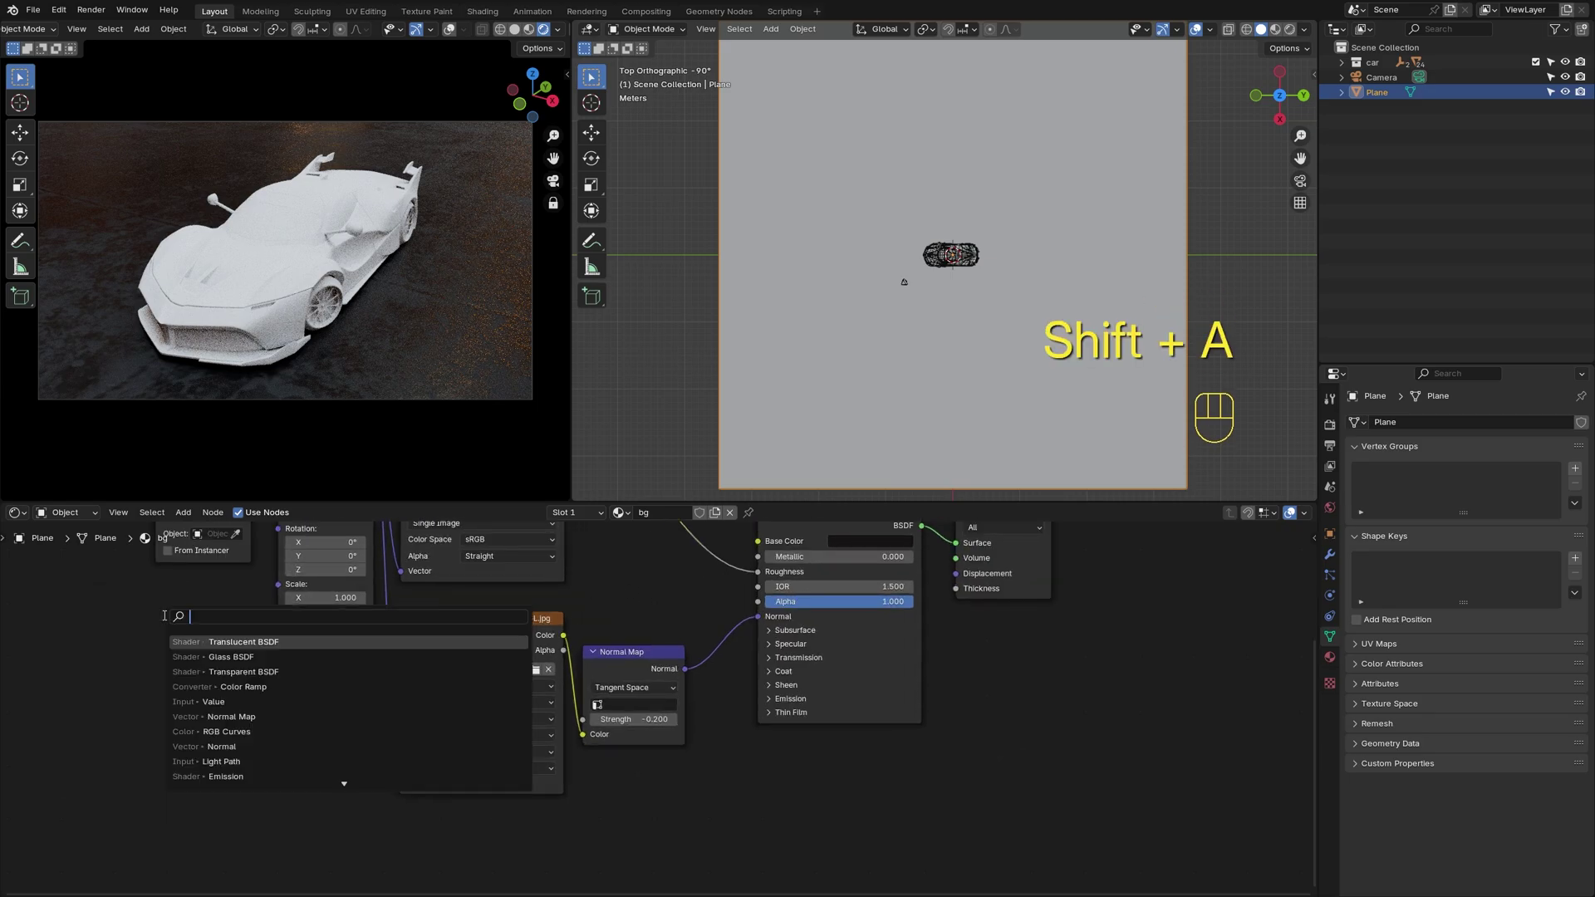
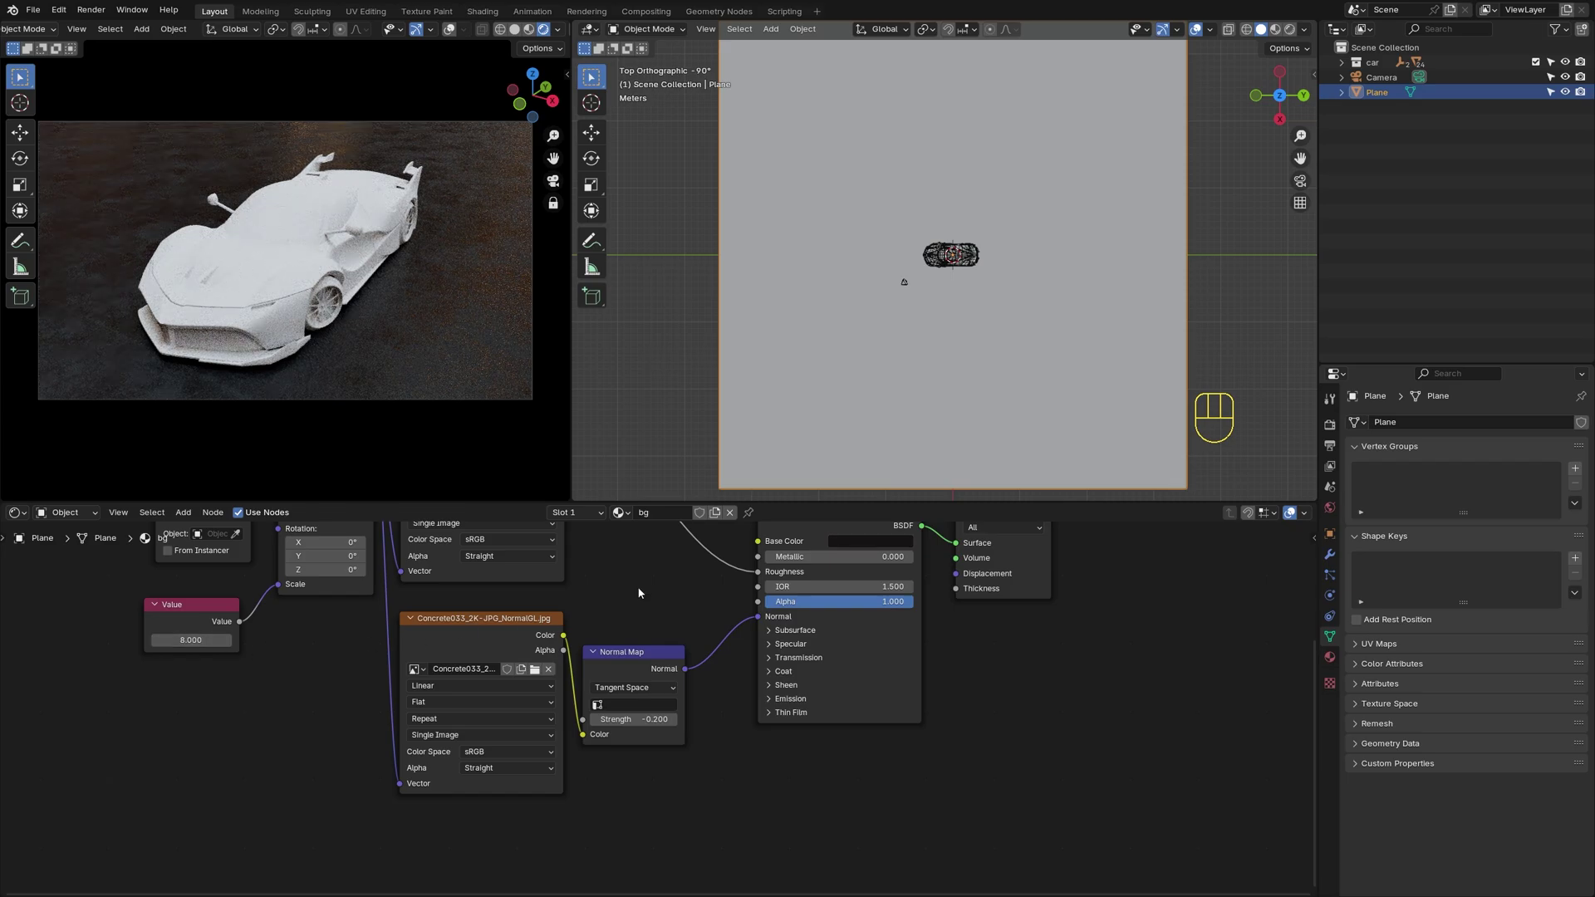
left_click(642, 579)
Insert a Color Ramp into the roughness connection and move its black stop to tighten reflections
key("shift+a")
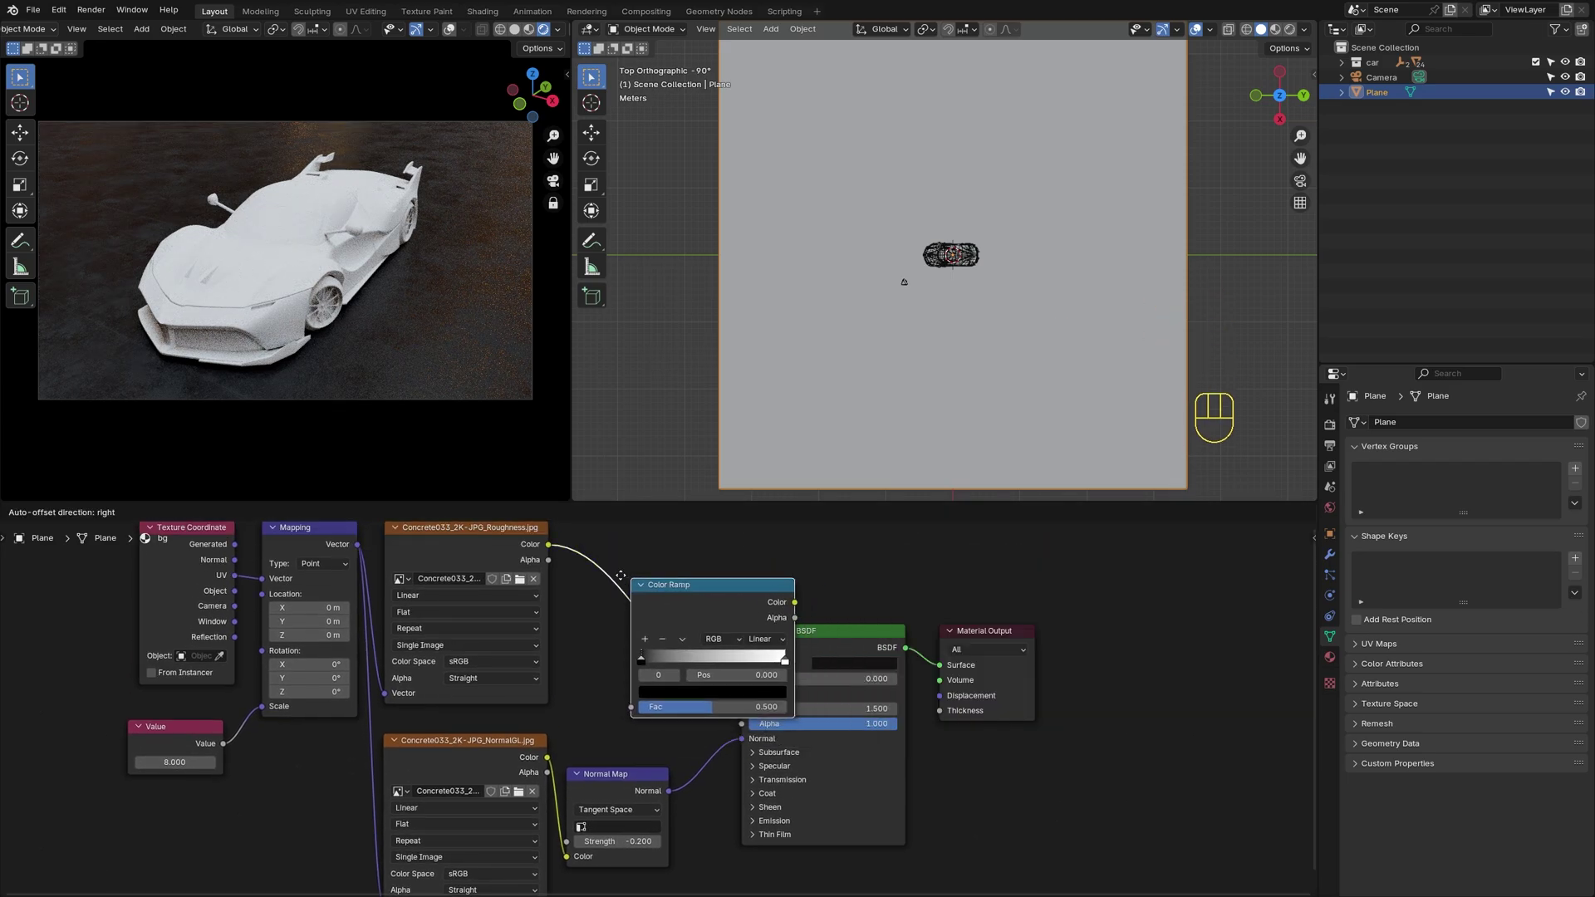
left_click(592, 569)
left_click_drag(603, 649, 625, 651)
left_click(832, 567)
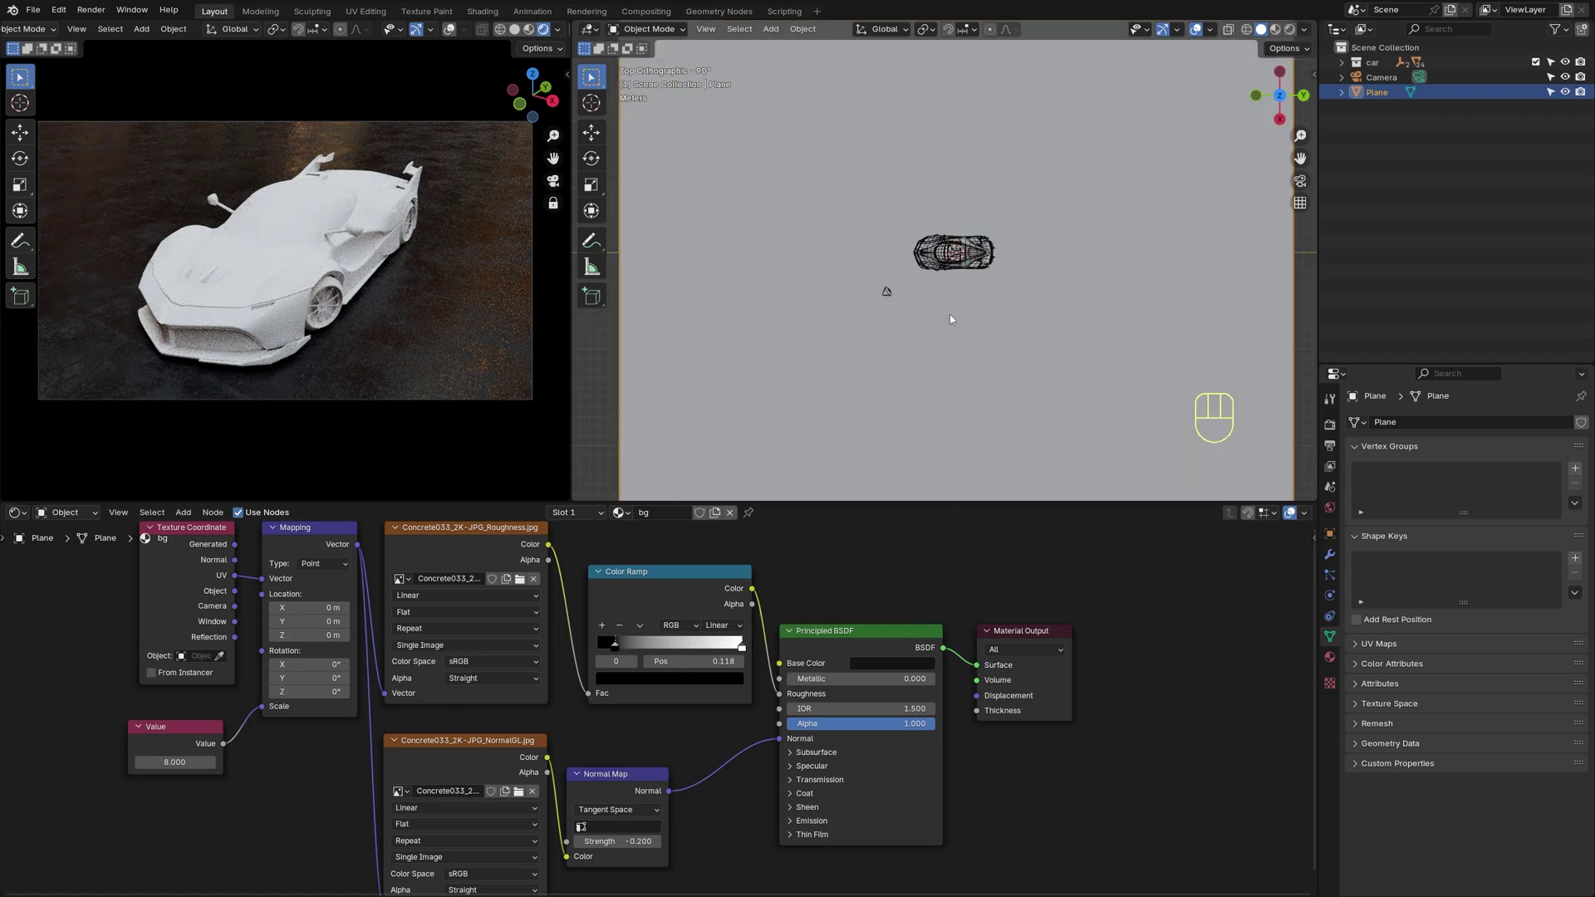
middle_click(929, 353)
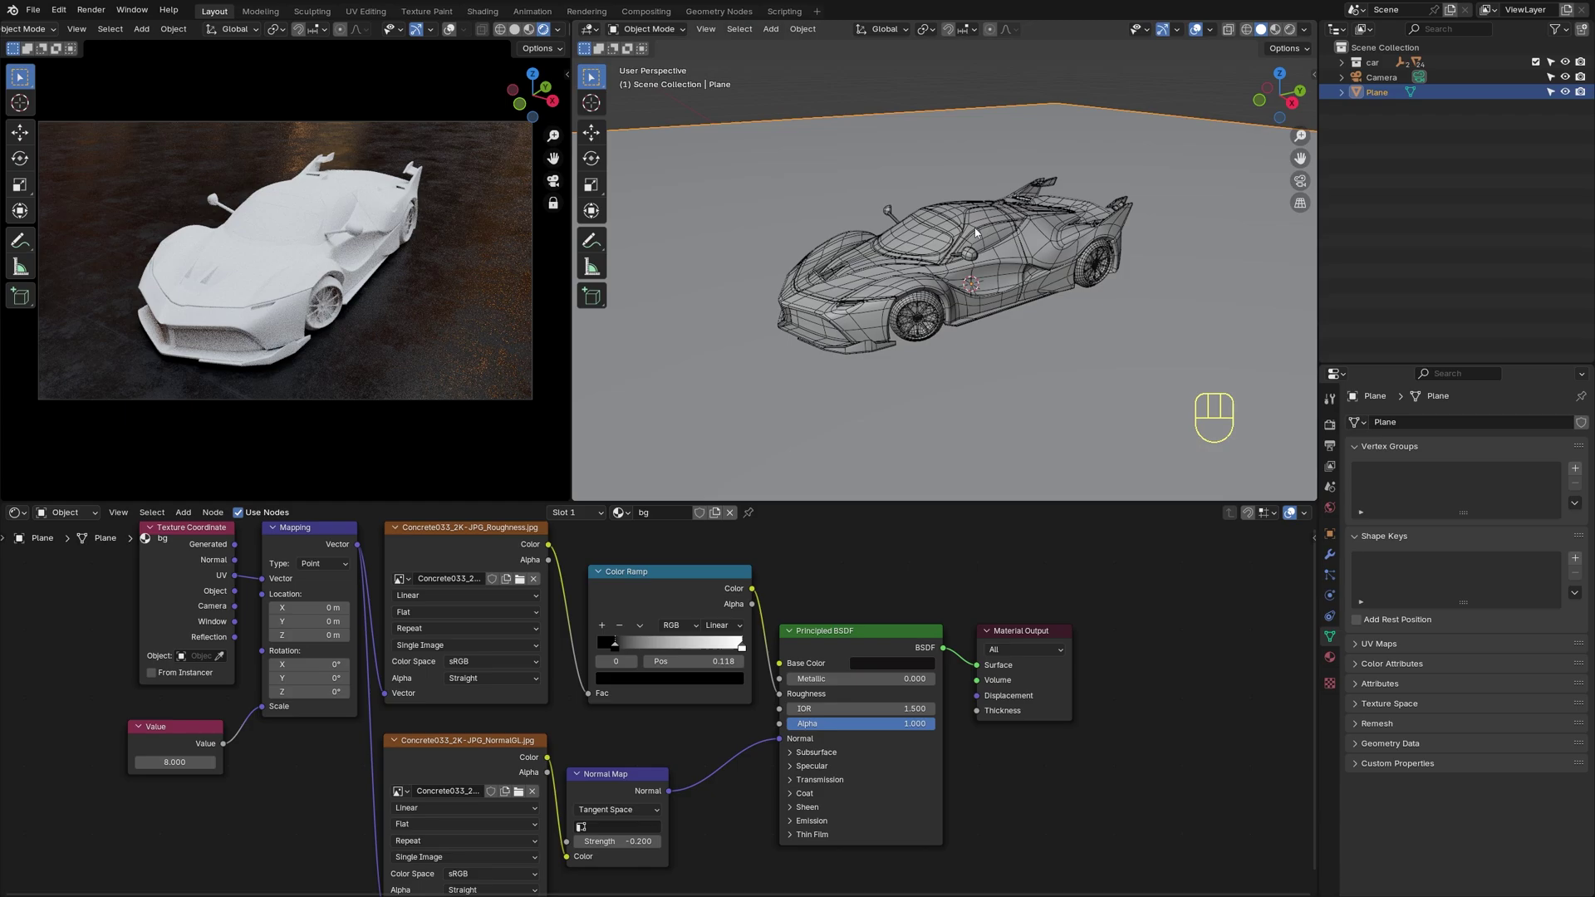
Select the car body and give it a new red material named car with metallic 0.41 and roughness 0.29
left_click(883, 289)
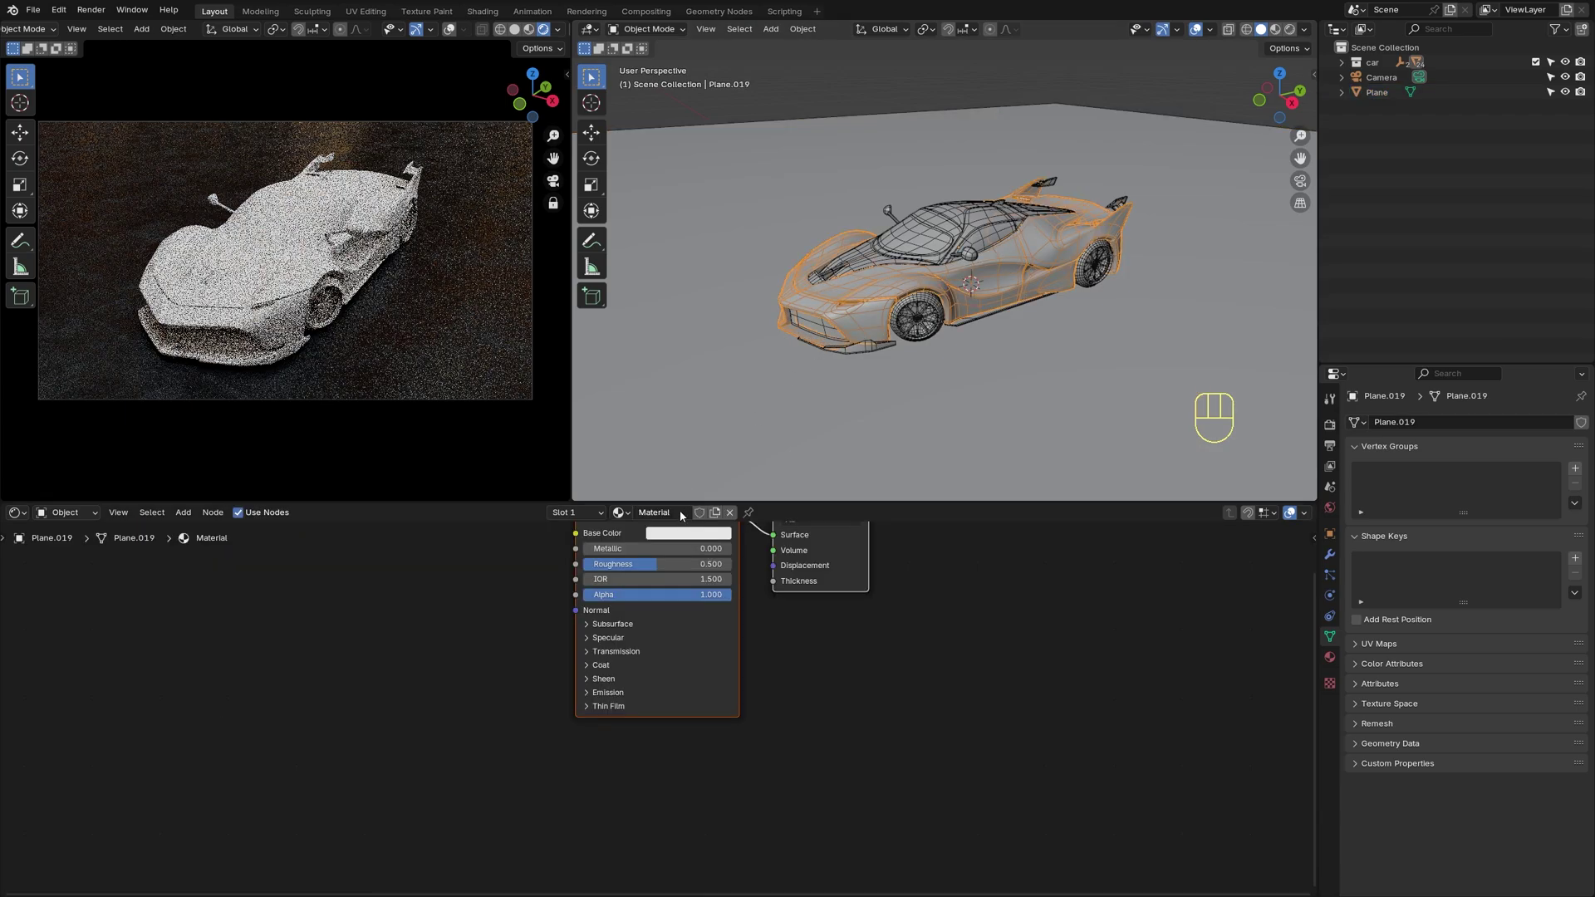
left_click_drag(677, 516, 467, 602)
middle_click(670, 550)
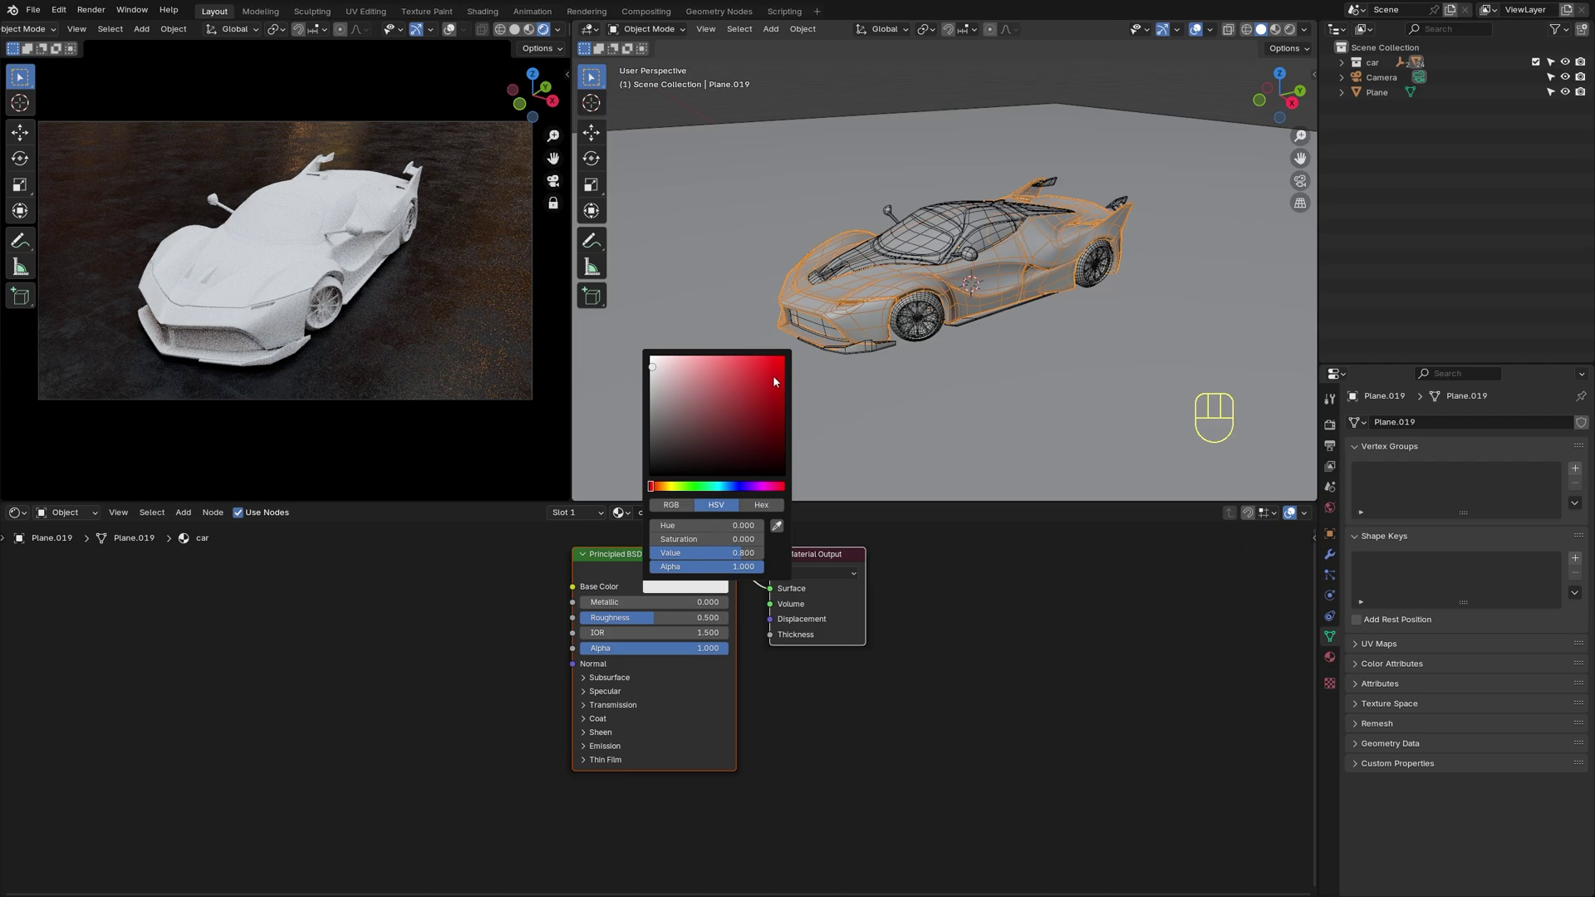
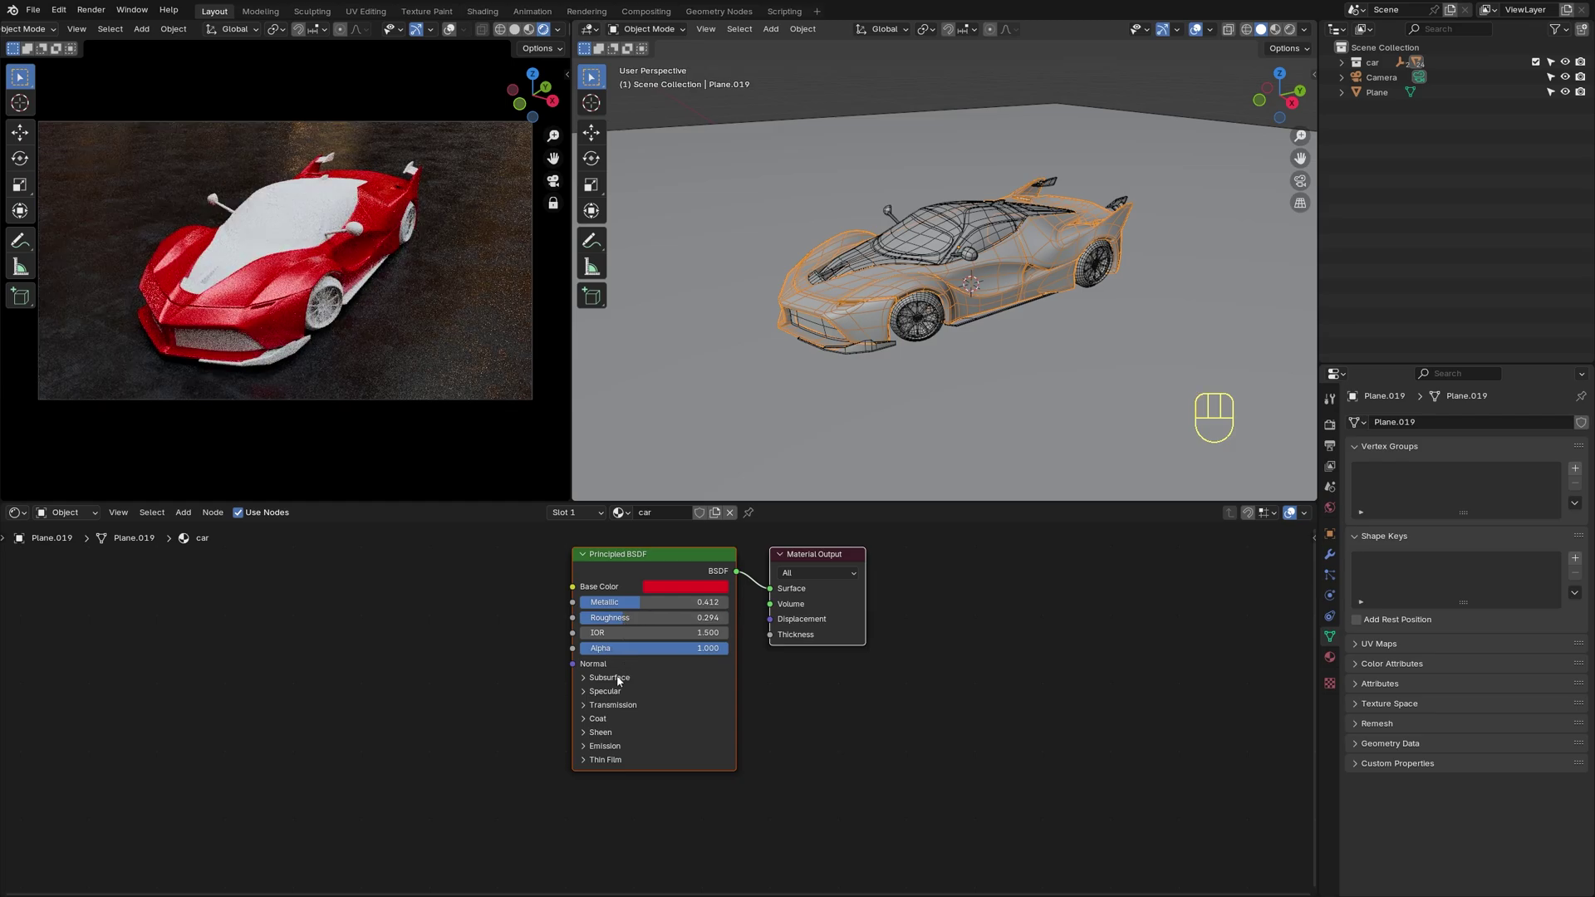
Enable a clear coat at weight 1 and paste the same red into the coat tint
left_click(608, 722)
left_click(614, 744)
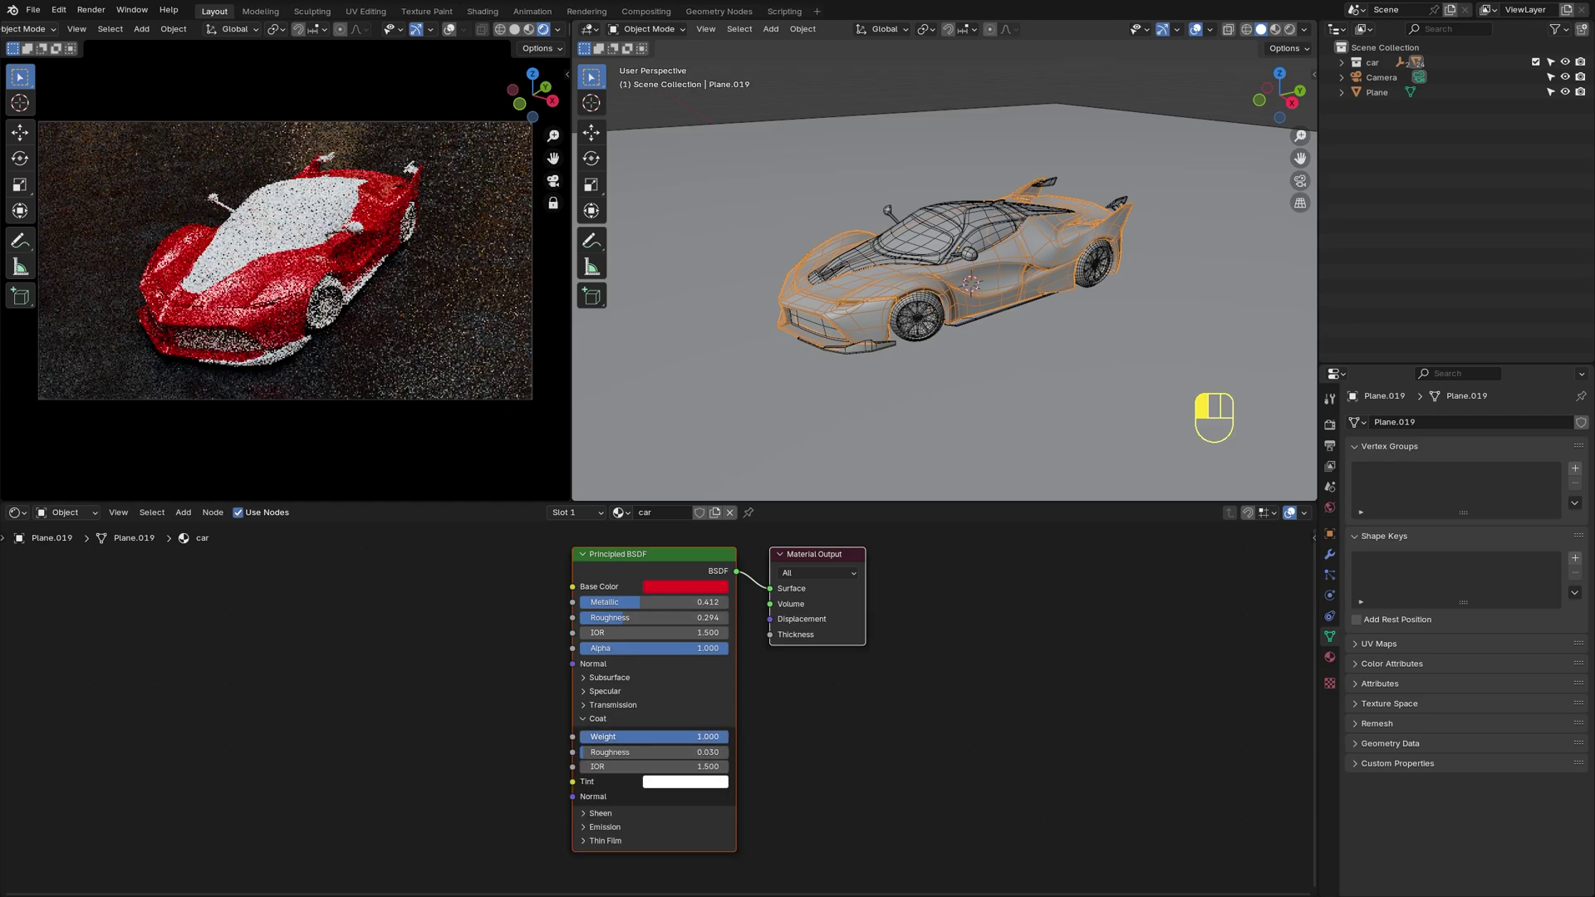
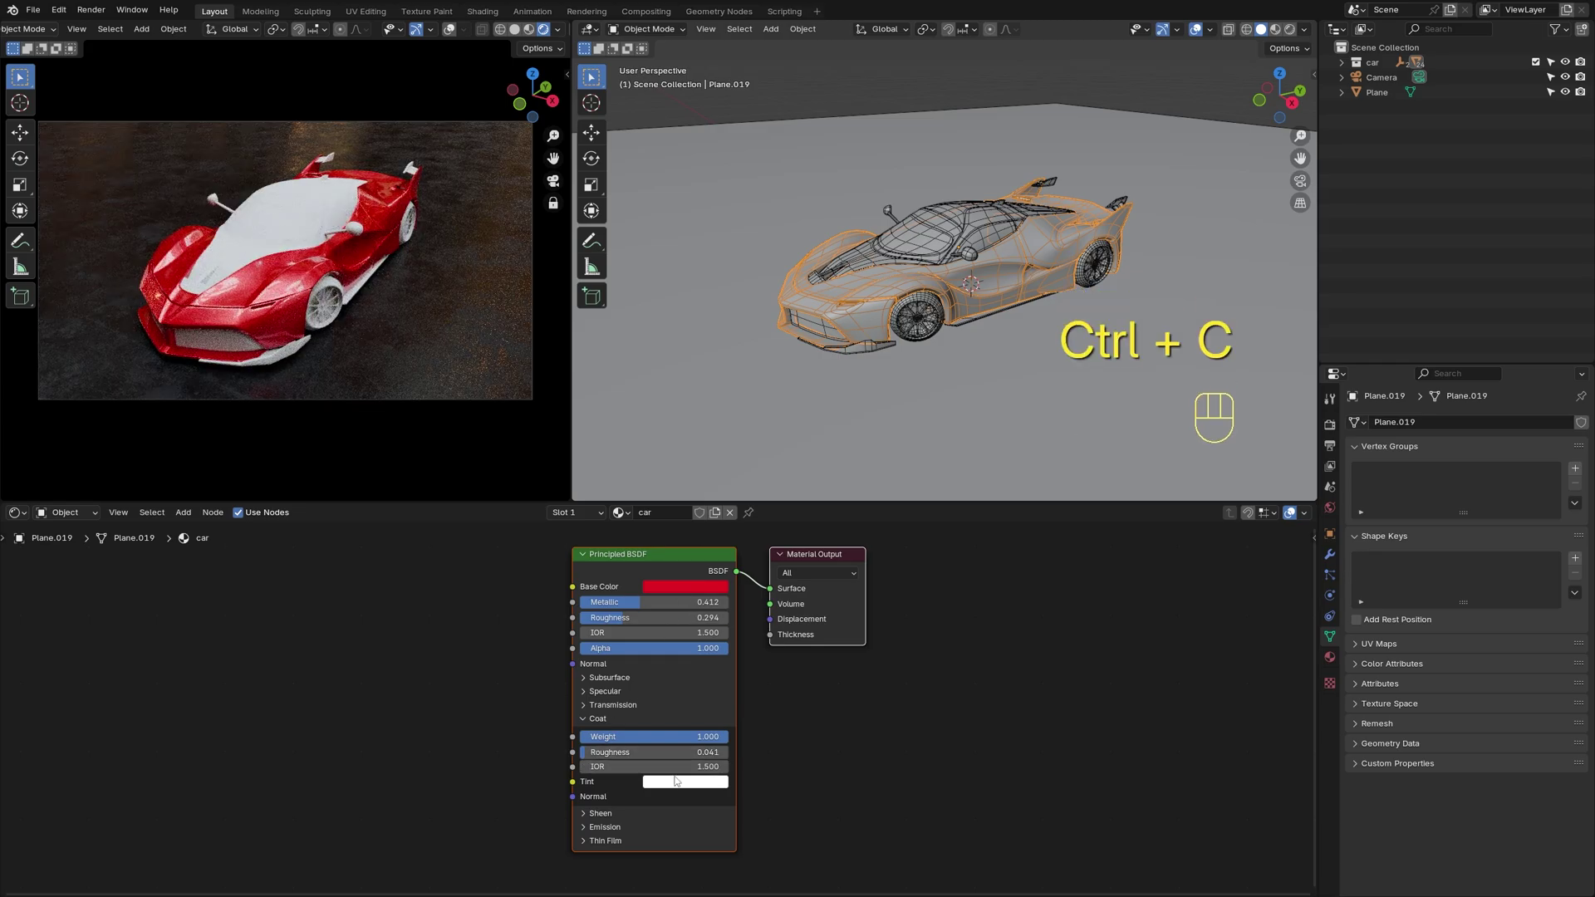
key("ctrl+v")
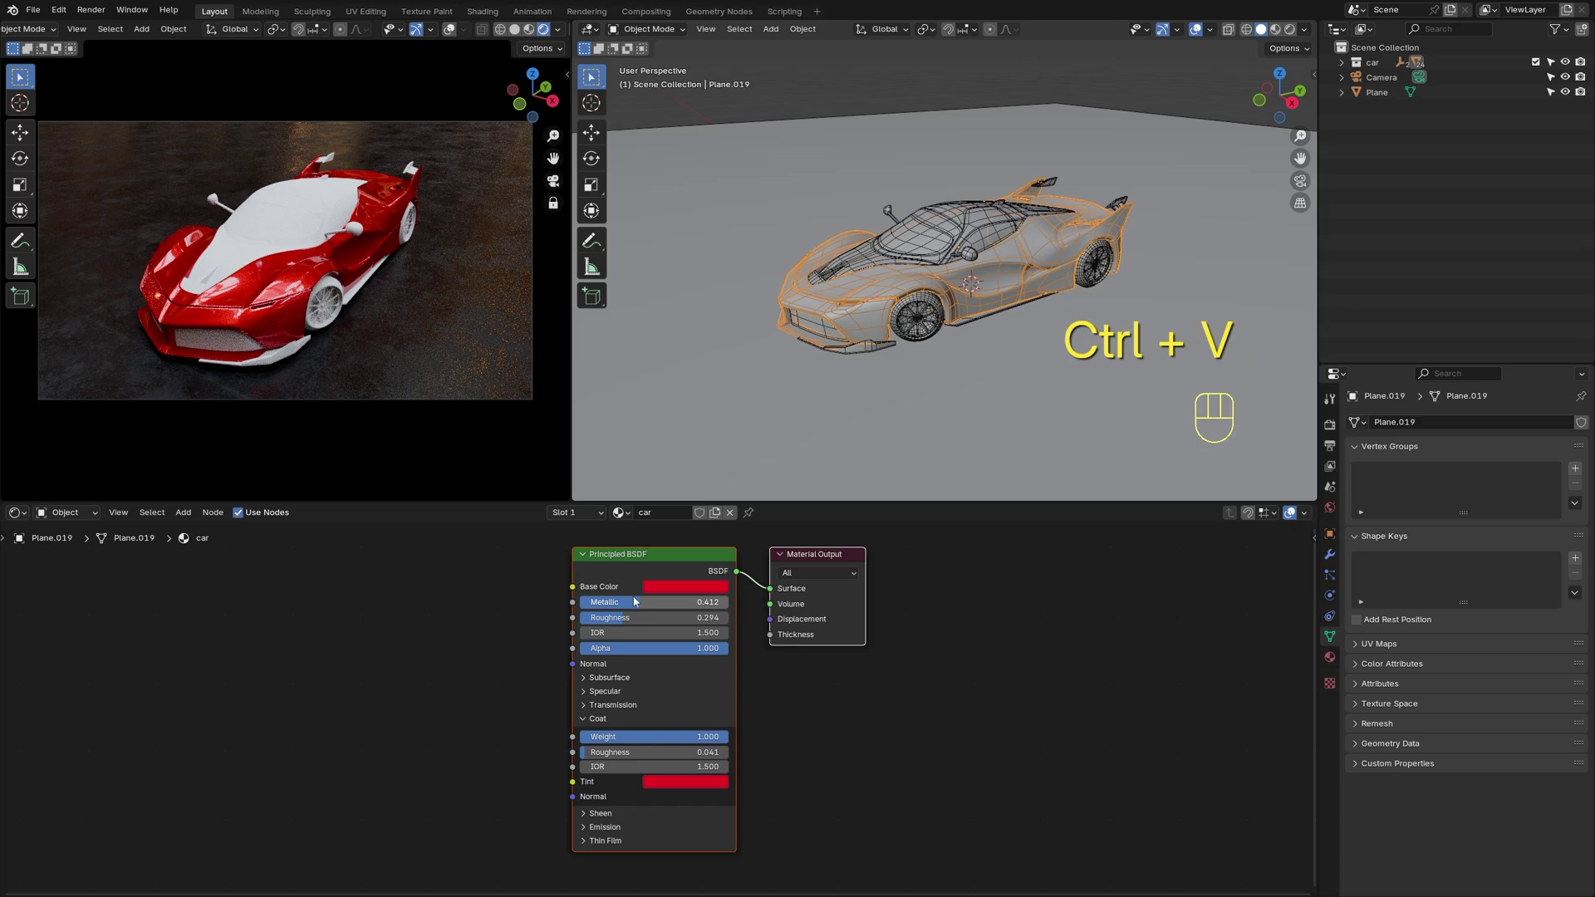
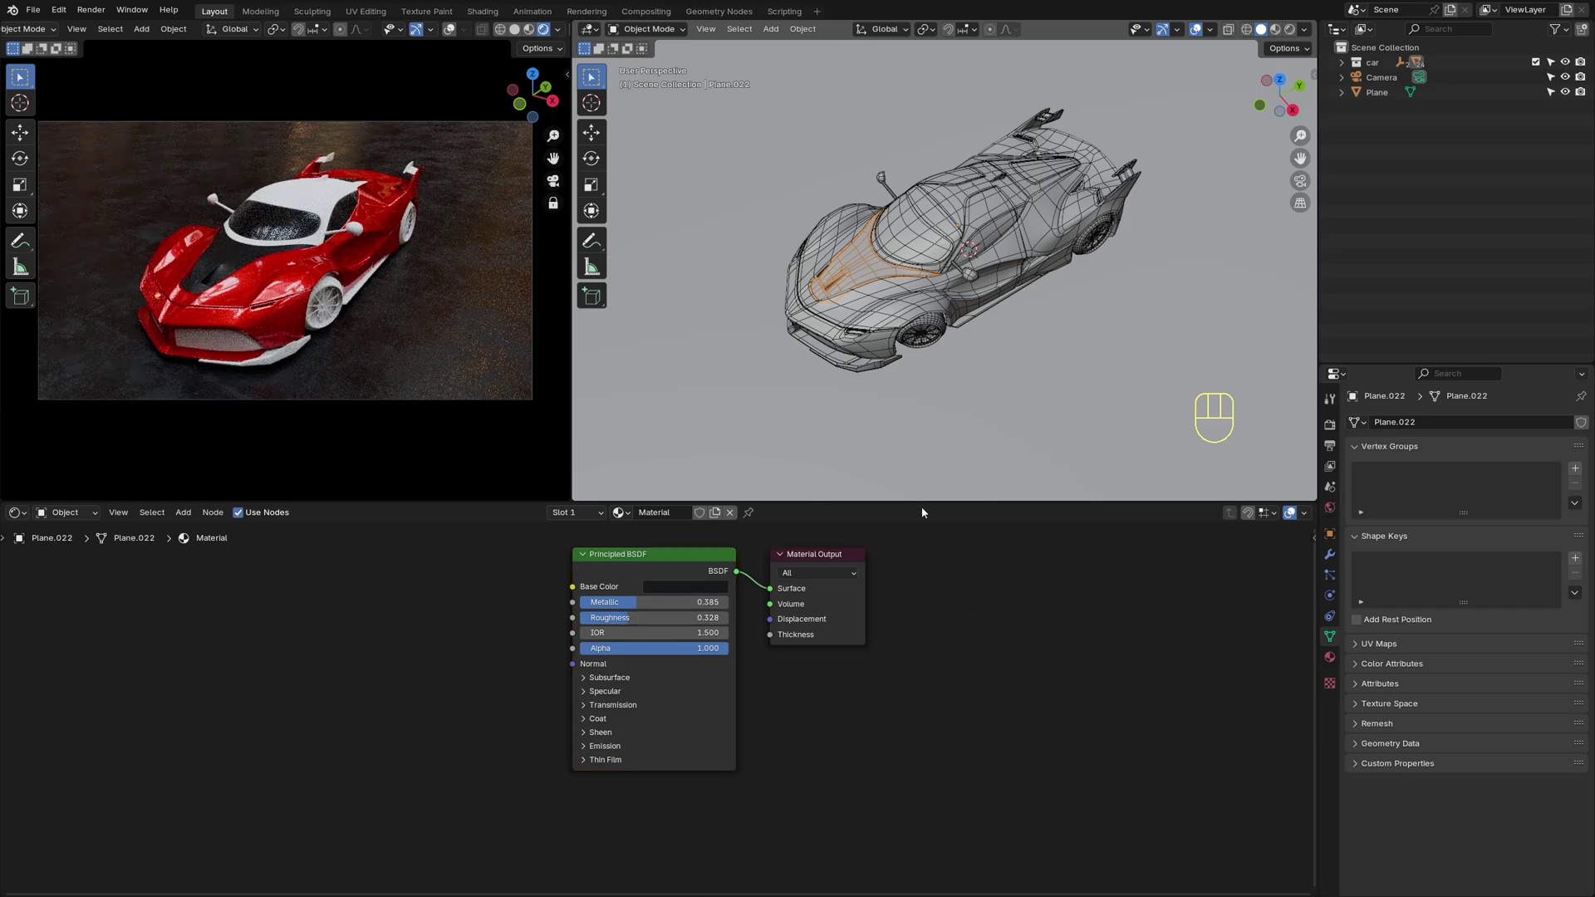
Shift-select the roof and other body panels around the car
left_click(958, 272)
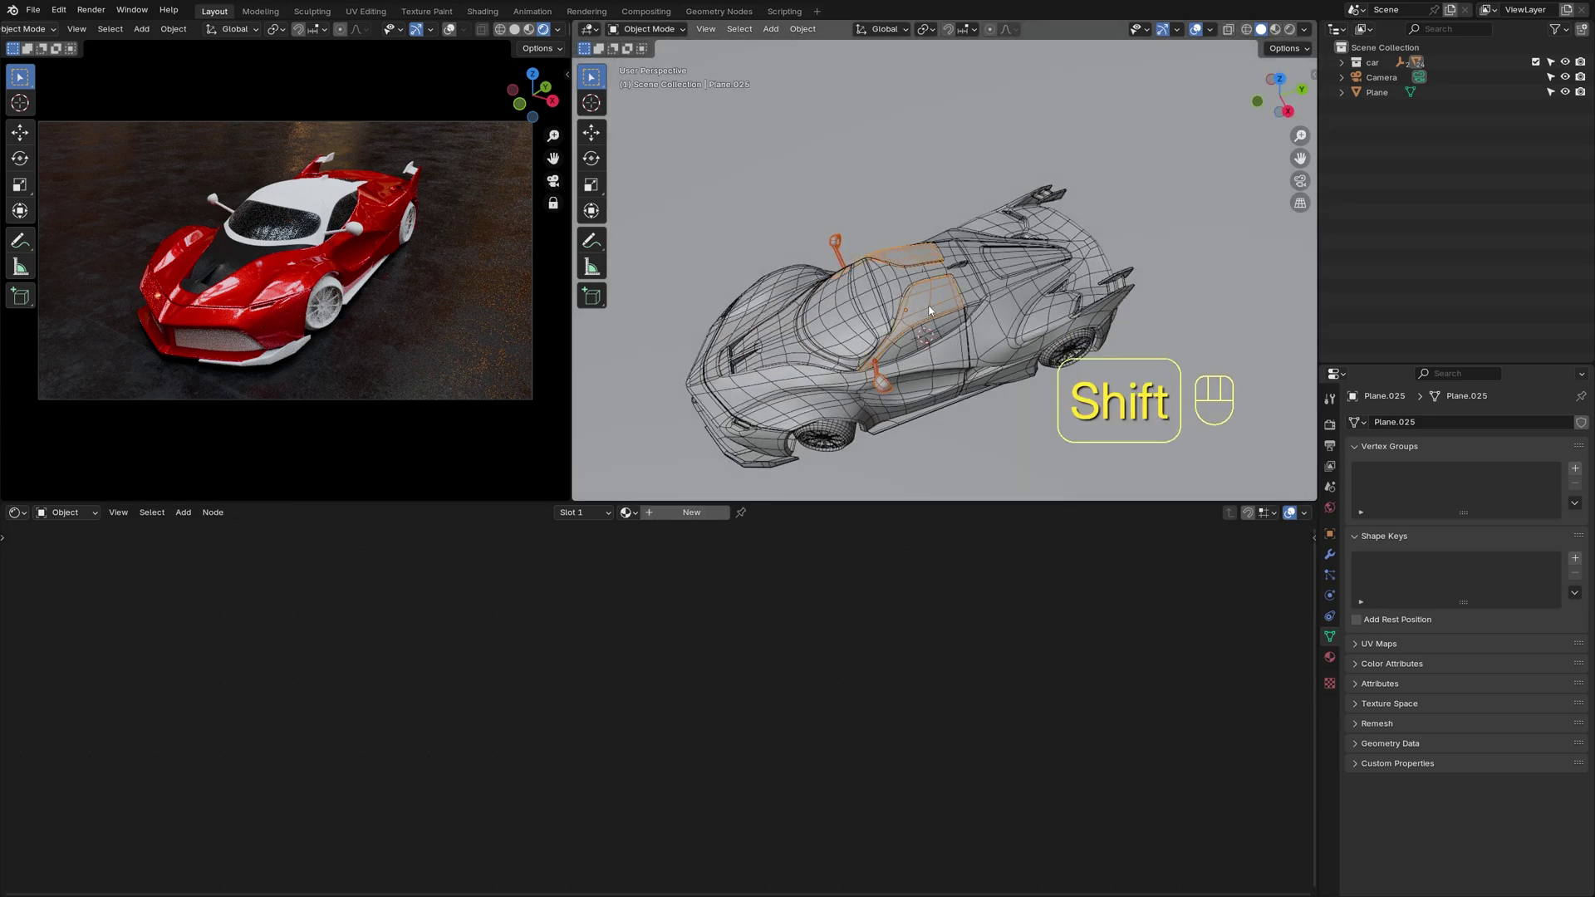
left_click(880, 311)
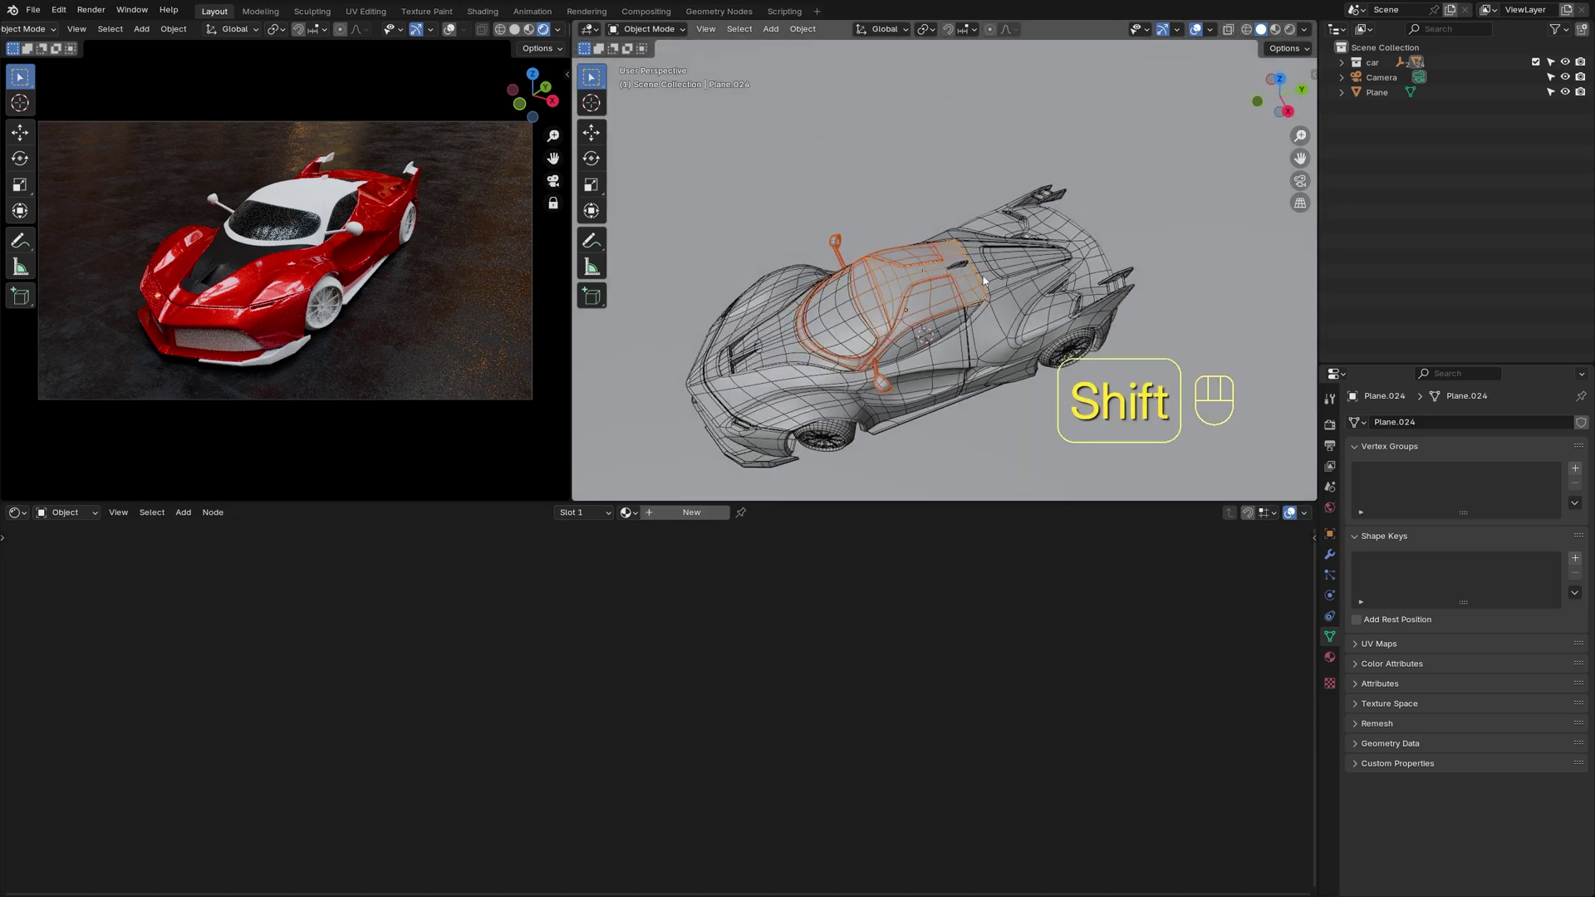
left_click(998, 291)
left_click(963, 269)
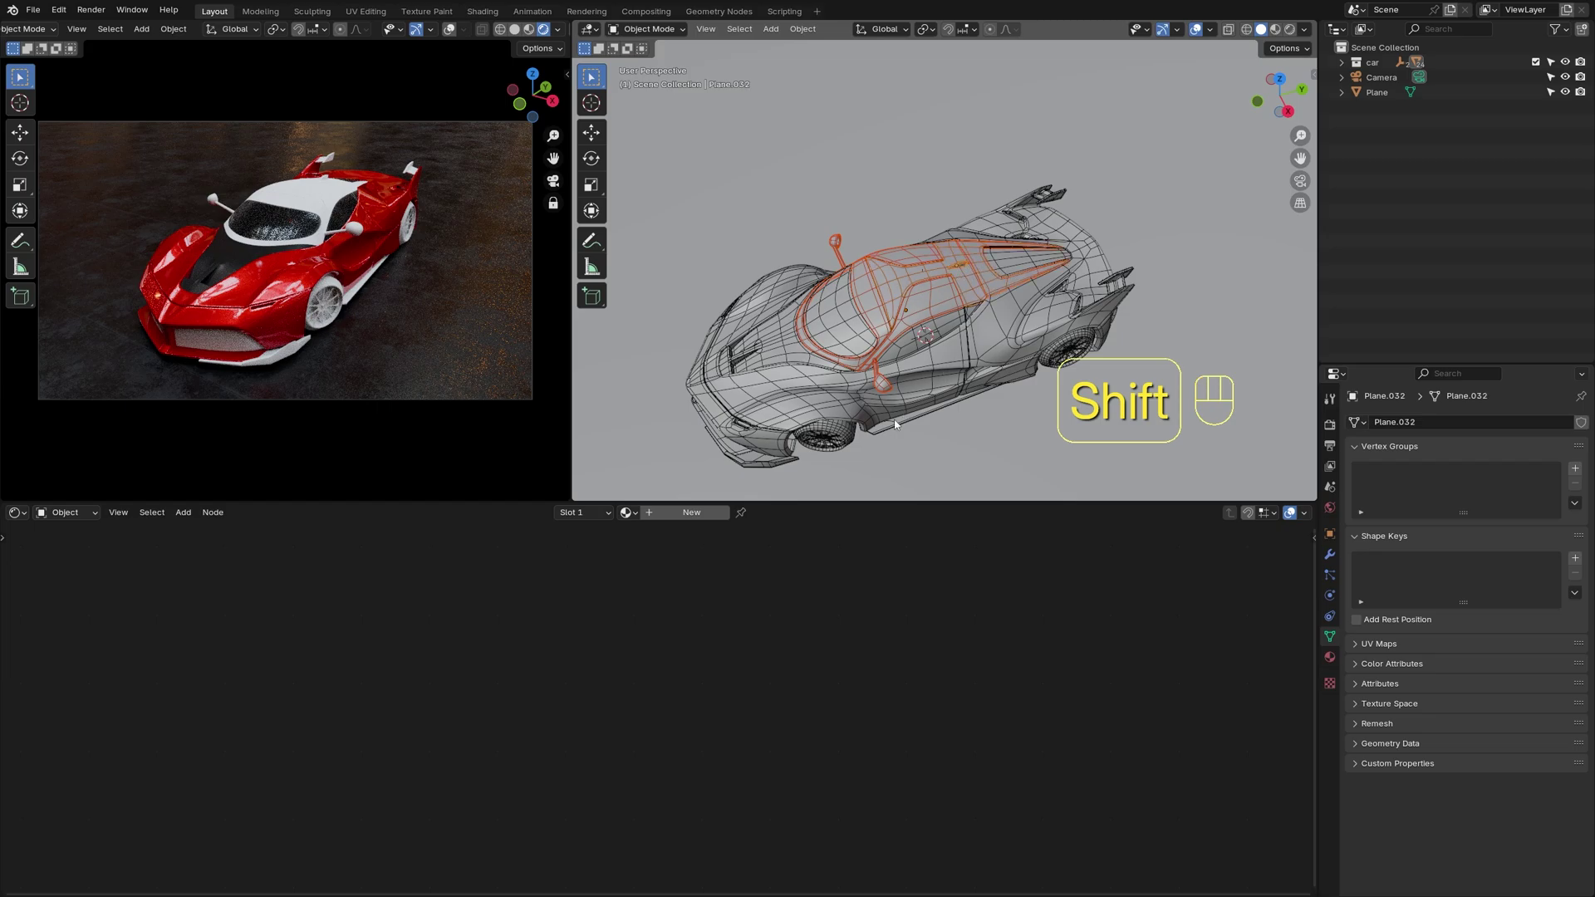
left_click(896, 426)
left_click(754, 470)
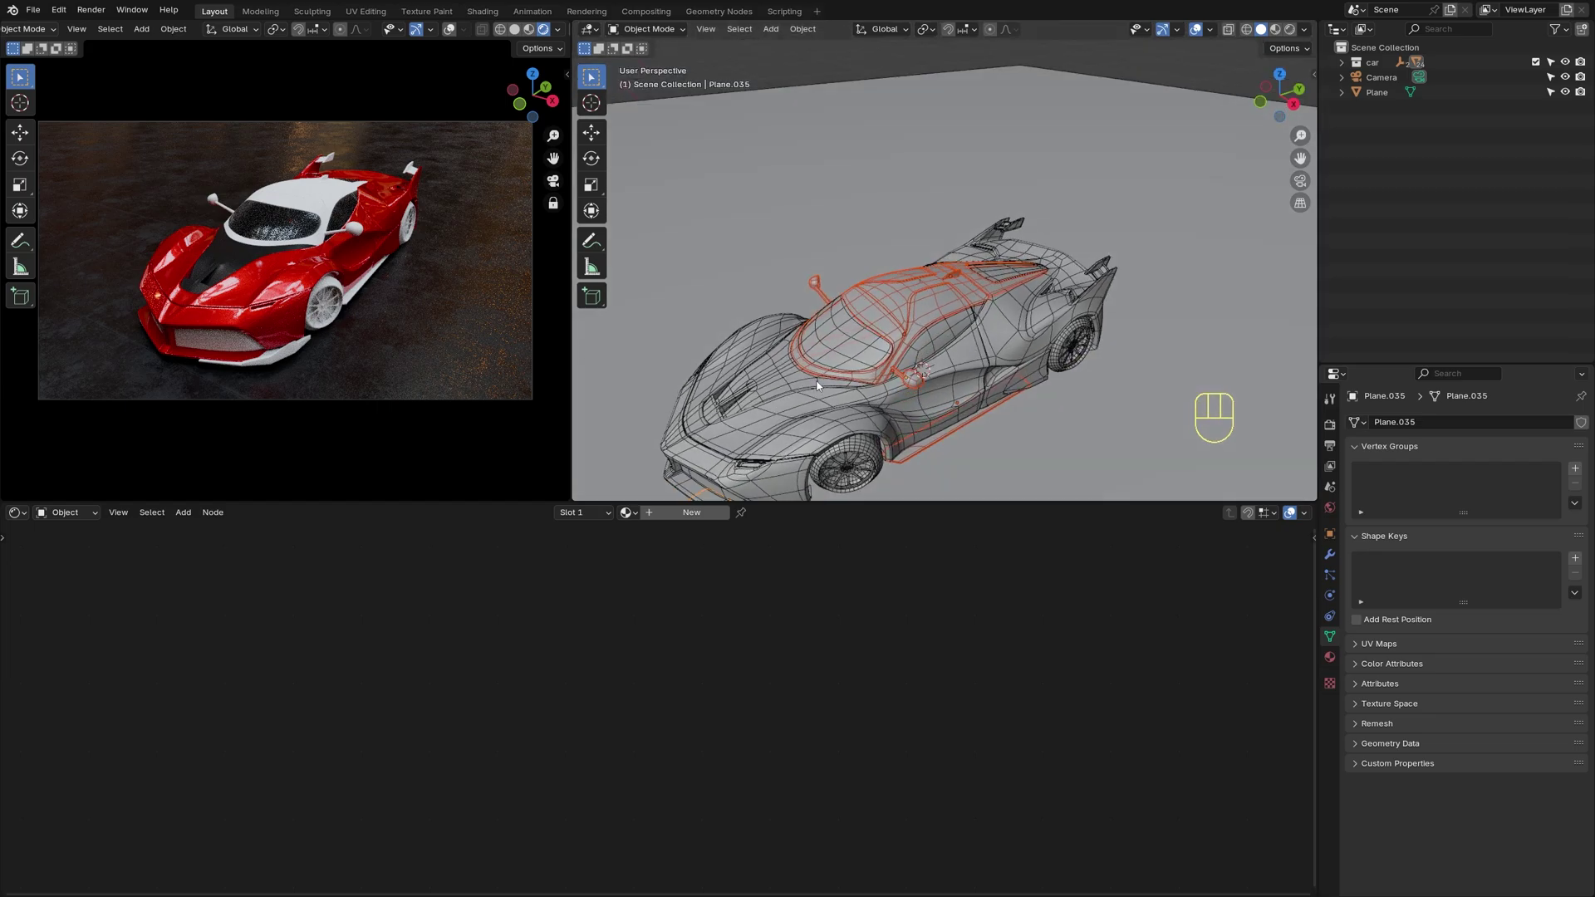
left_click(835, 392)
middle_click(986, 343)
left_click(1125, 371)
left_click(951, 352)
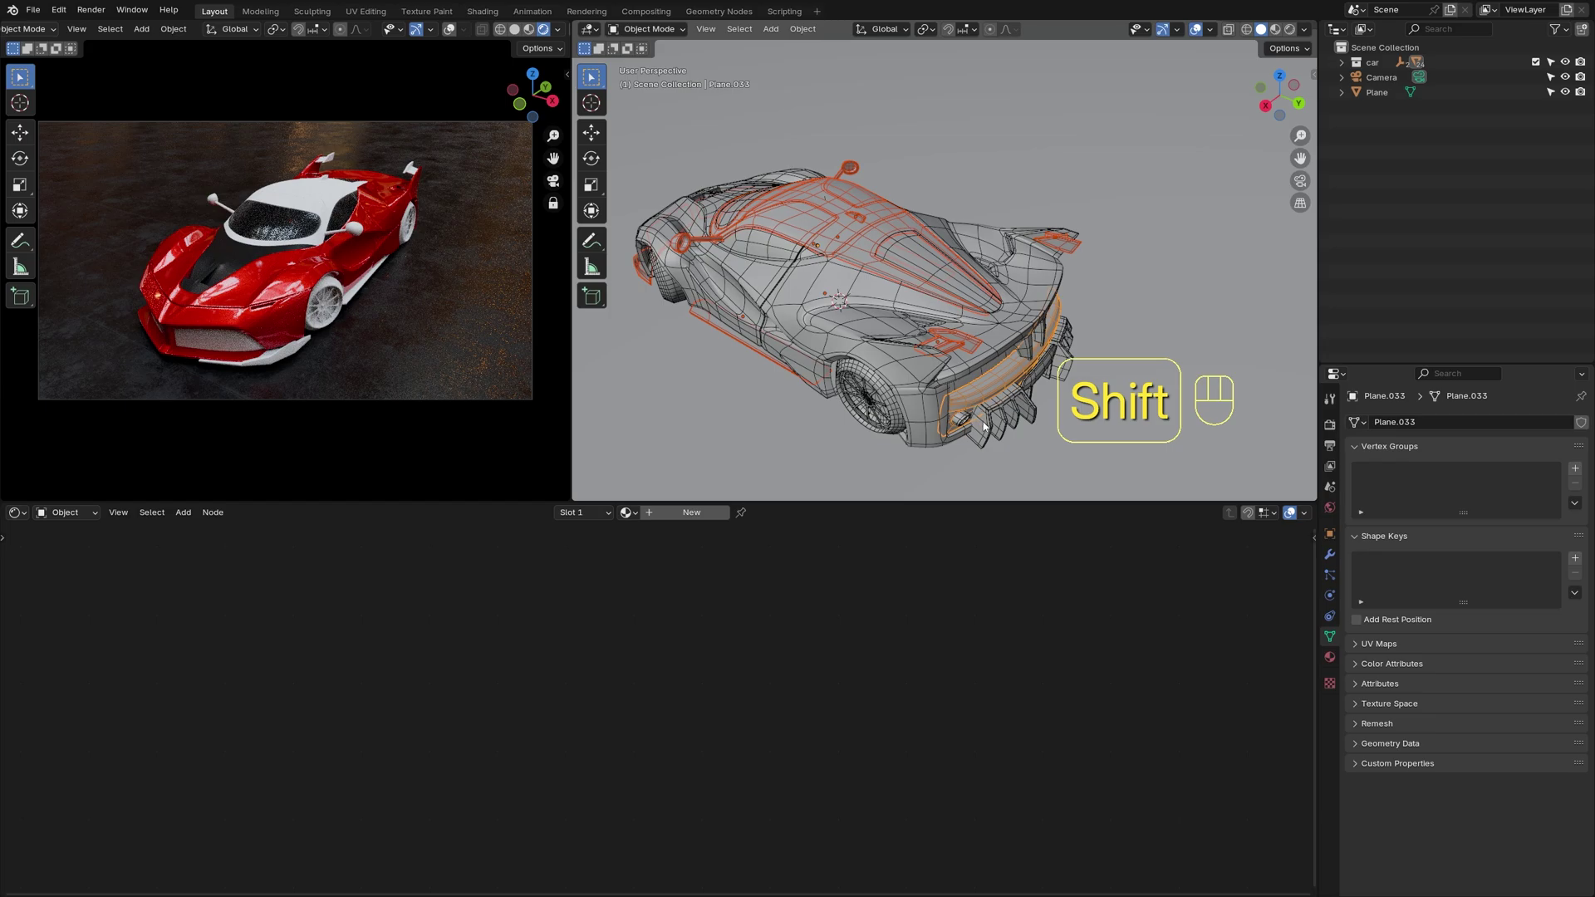
left_click_drag(1007, 358, 1000, 356)
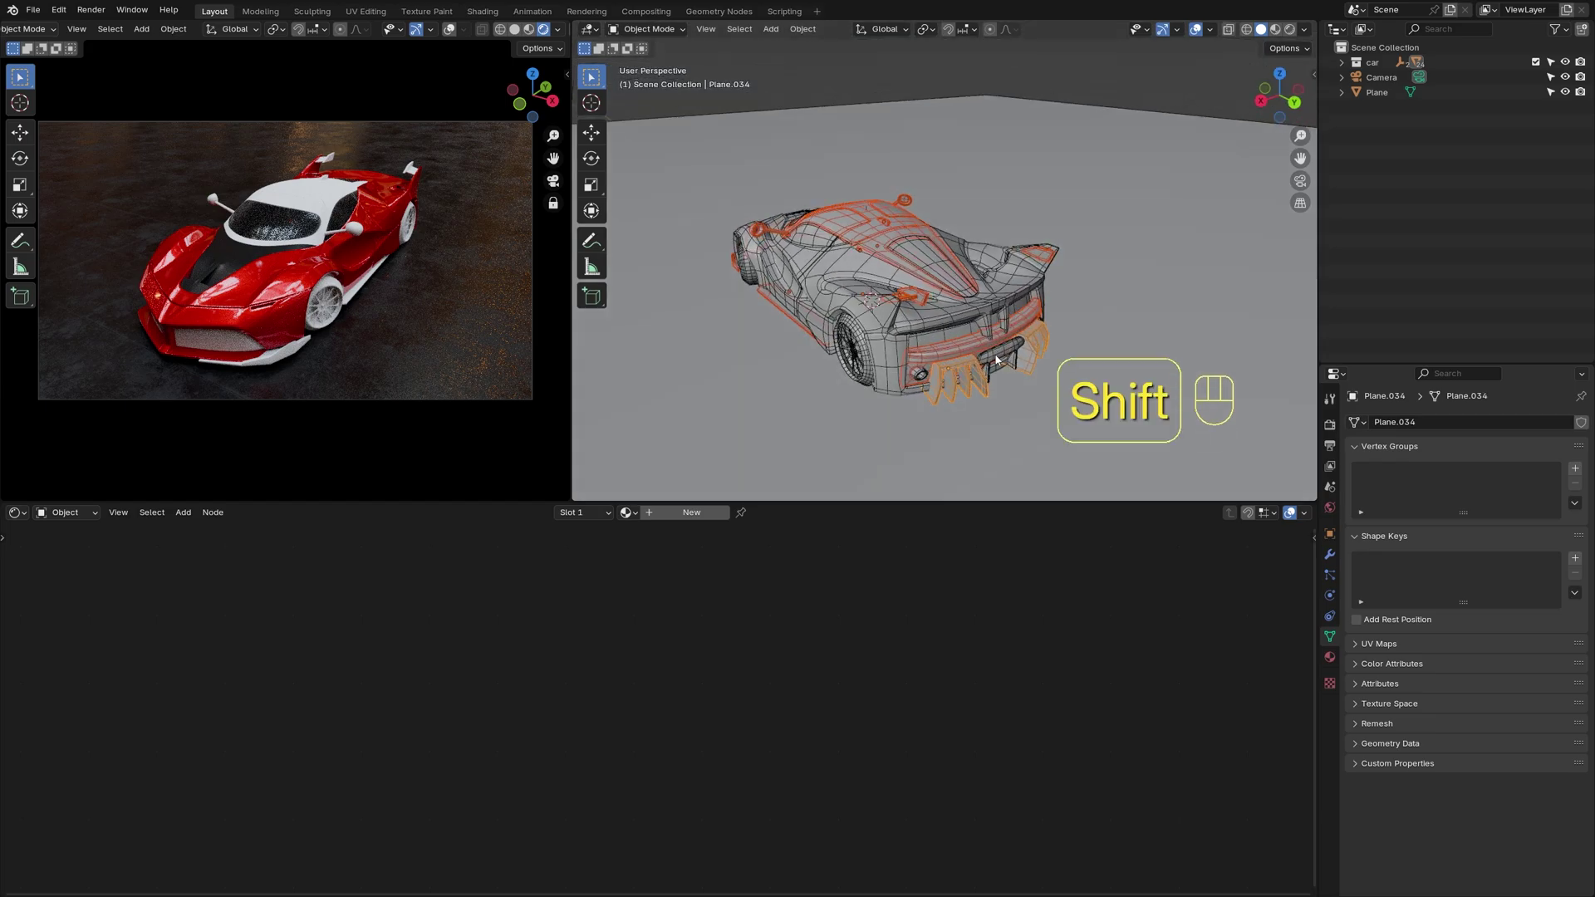
Make the hood panel active and link its dark material to the selected panels with Ctrl+L
left_click(775, 355)
key("ctrl+l")
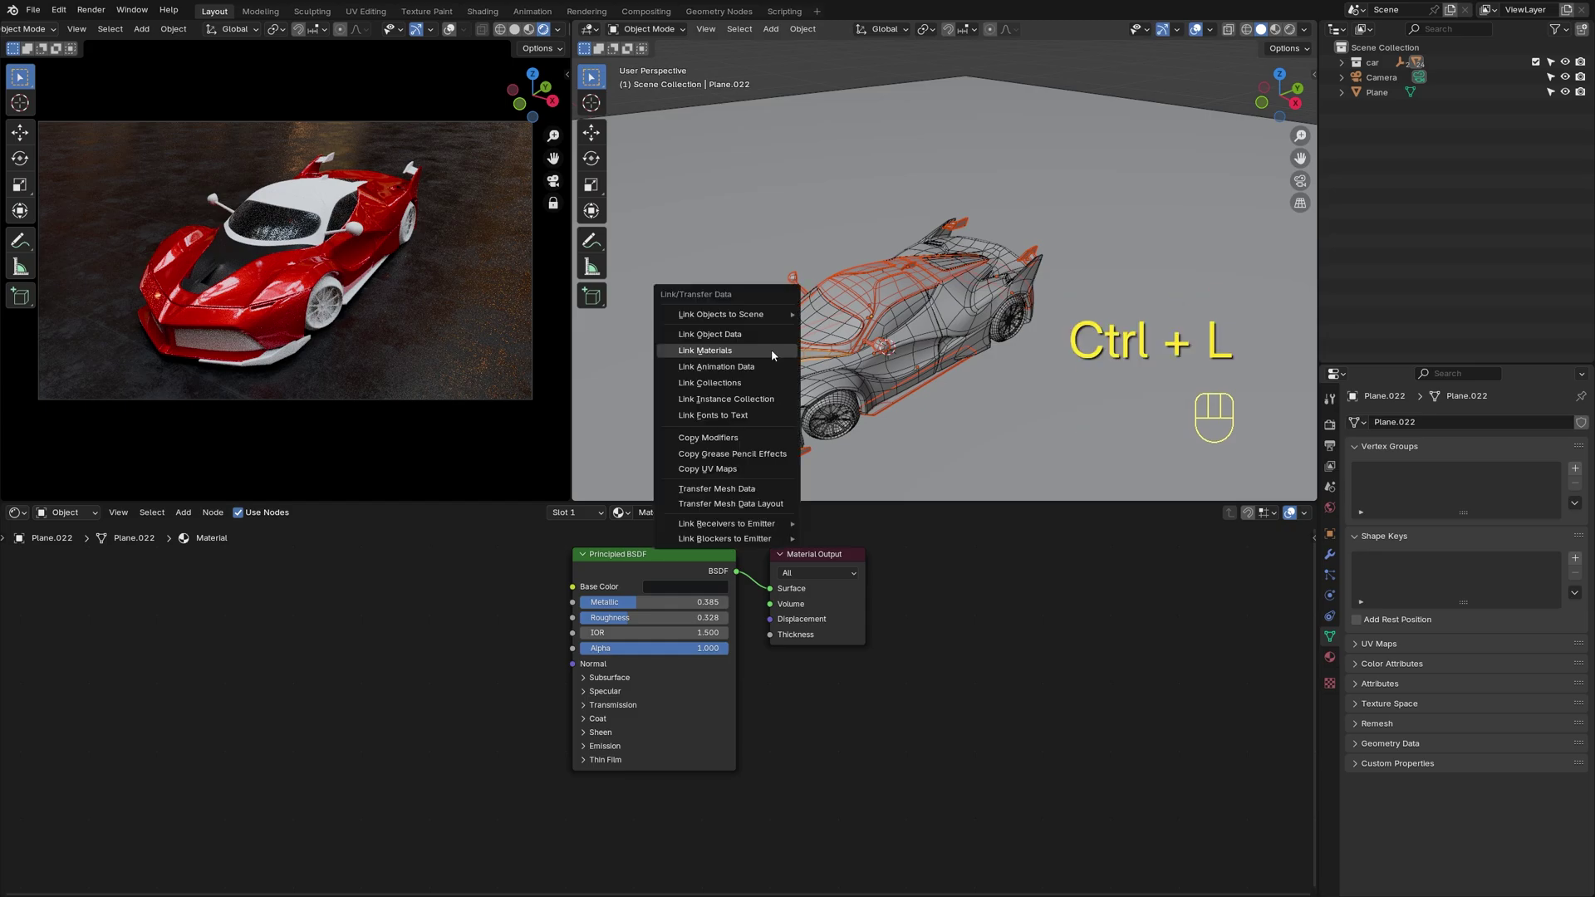
left_click(812, 83)
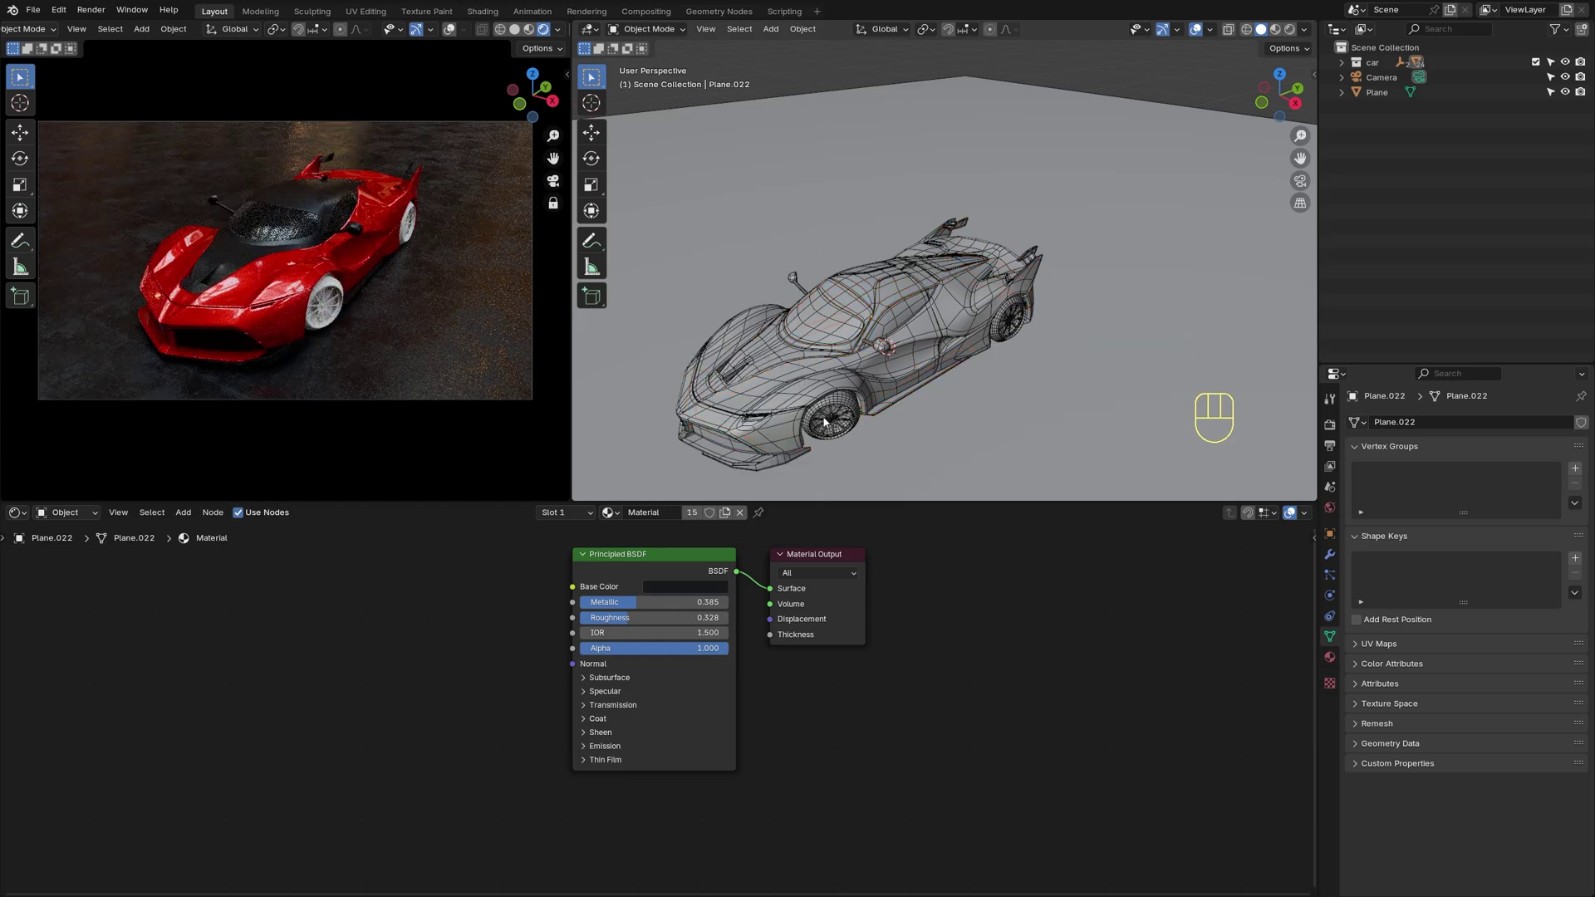
left_click(671, 516)
Raise the rim material's Metallic to 1.0 and adjust its Base Color in the picker
left_click_drag(650, 518, 650, 517)
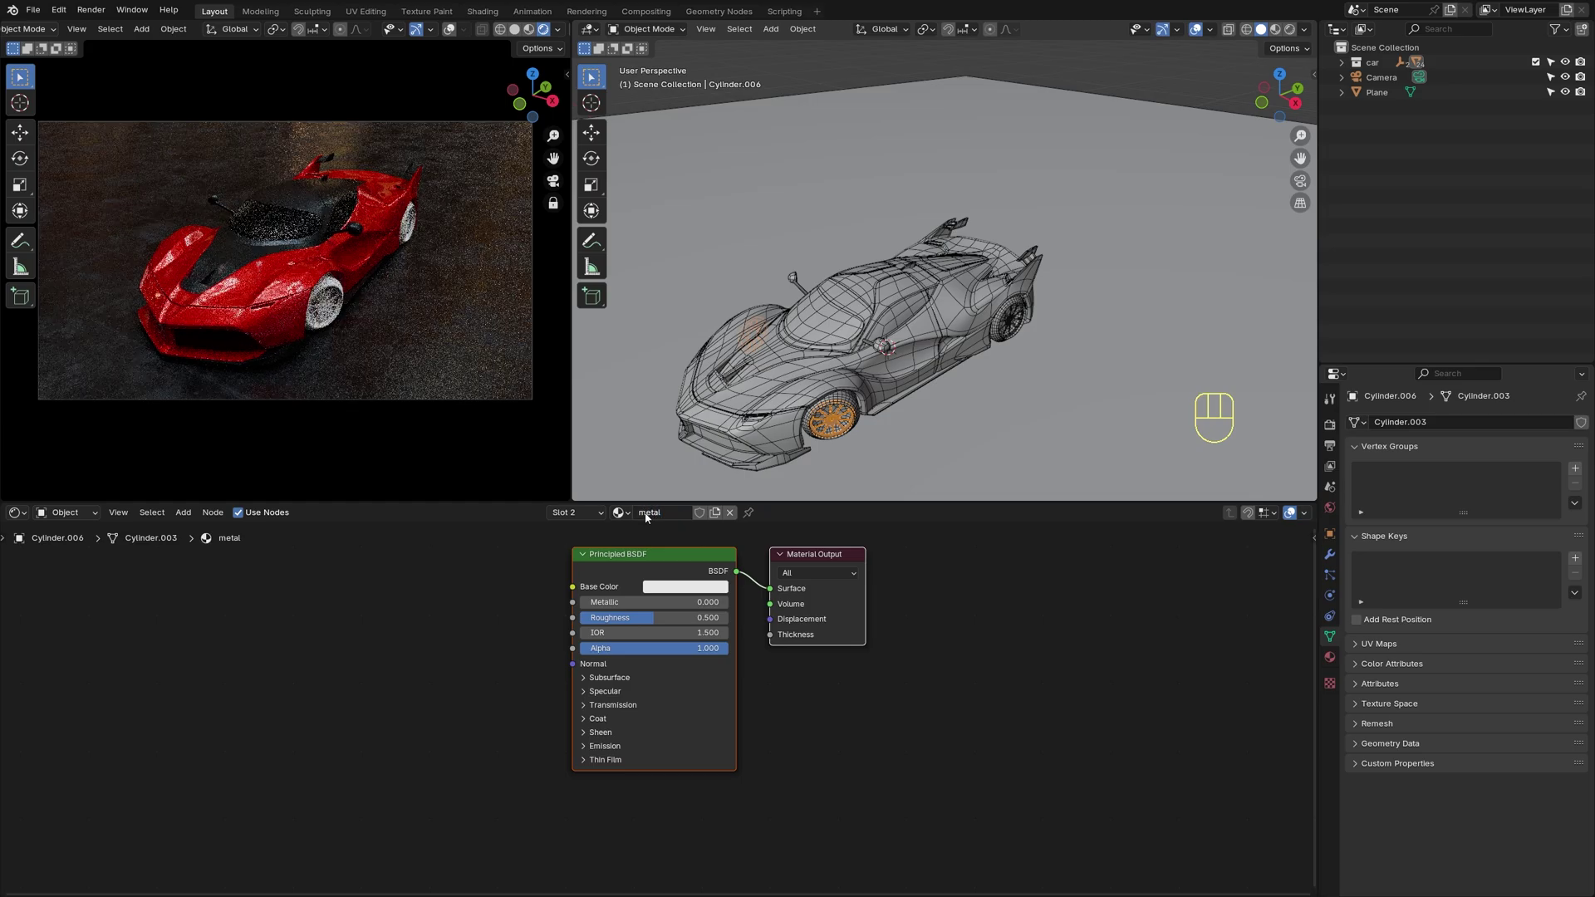
left_click(686, 591)
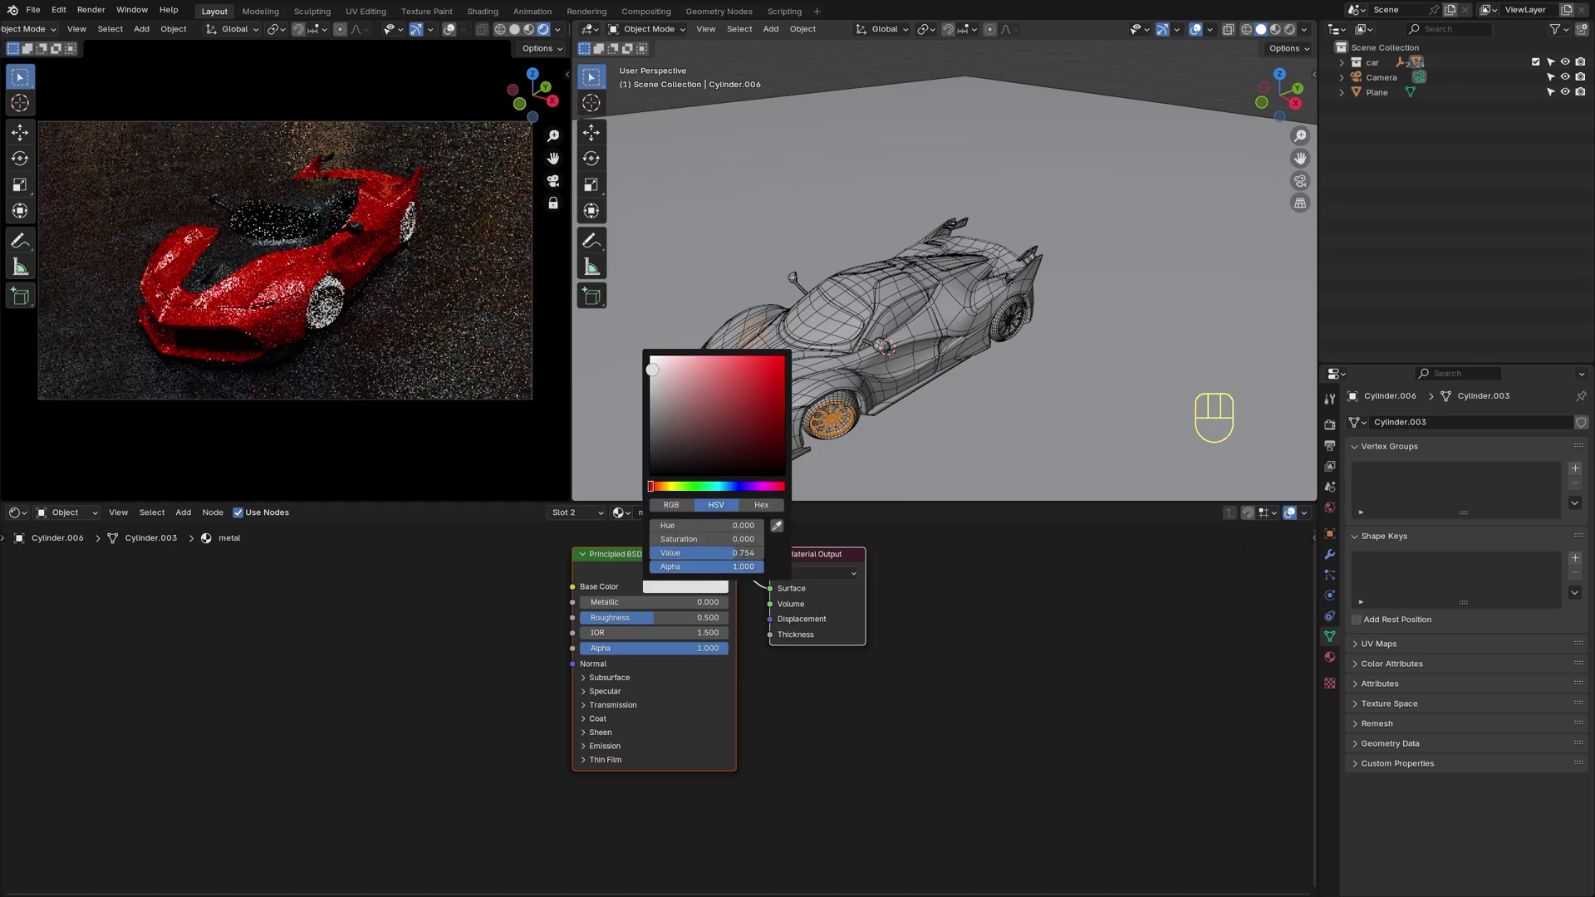
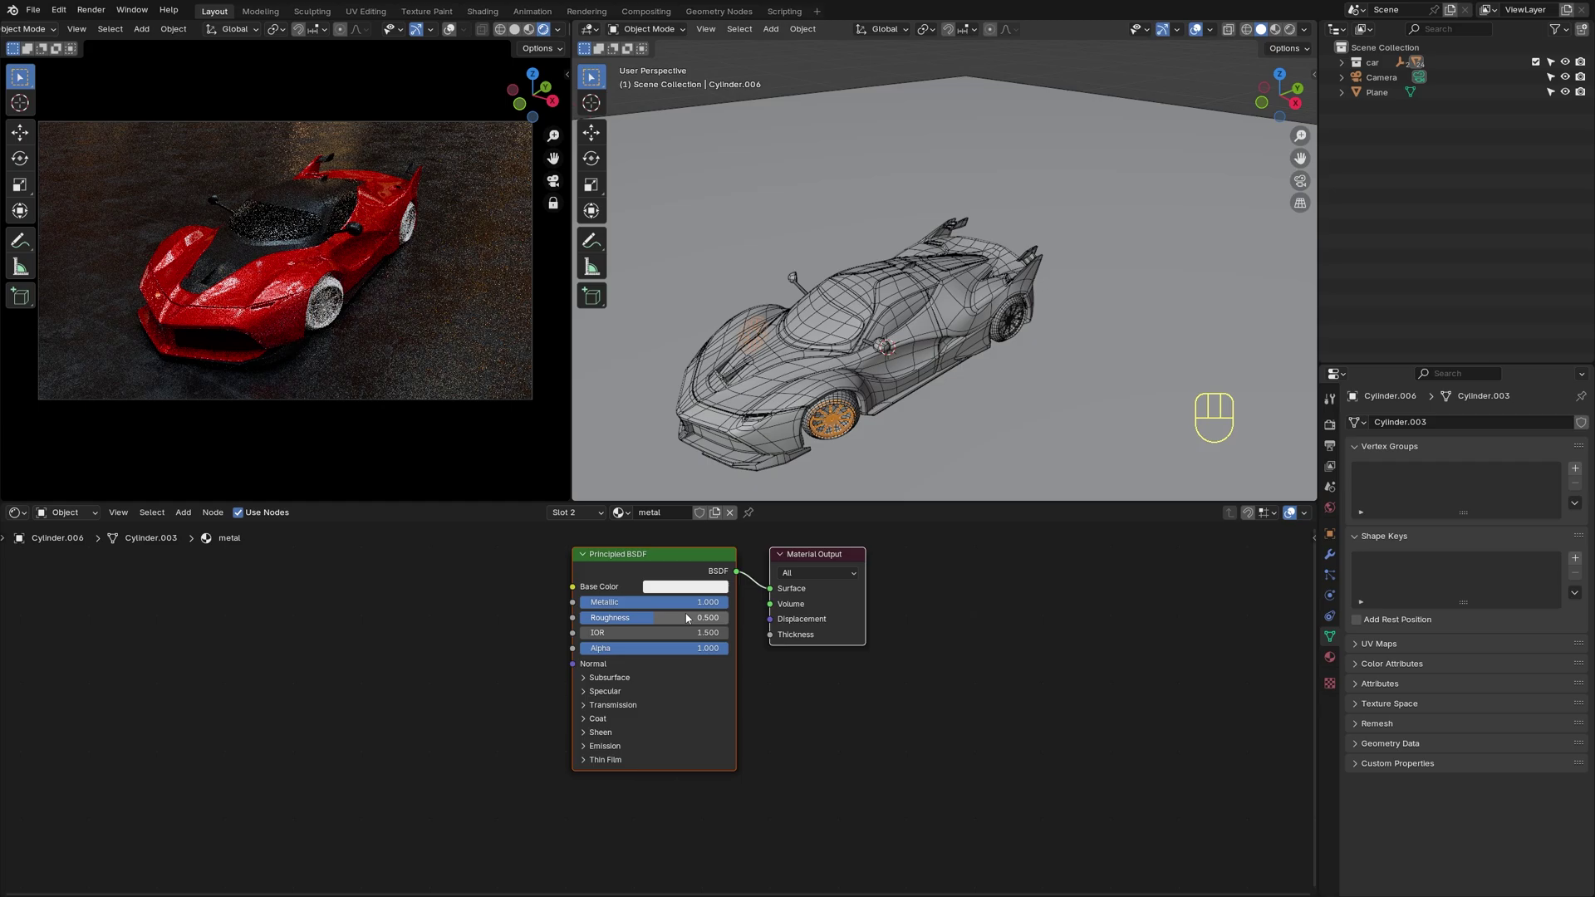
left_click_drag(653, 620, 638, 622)
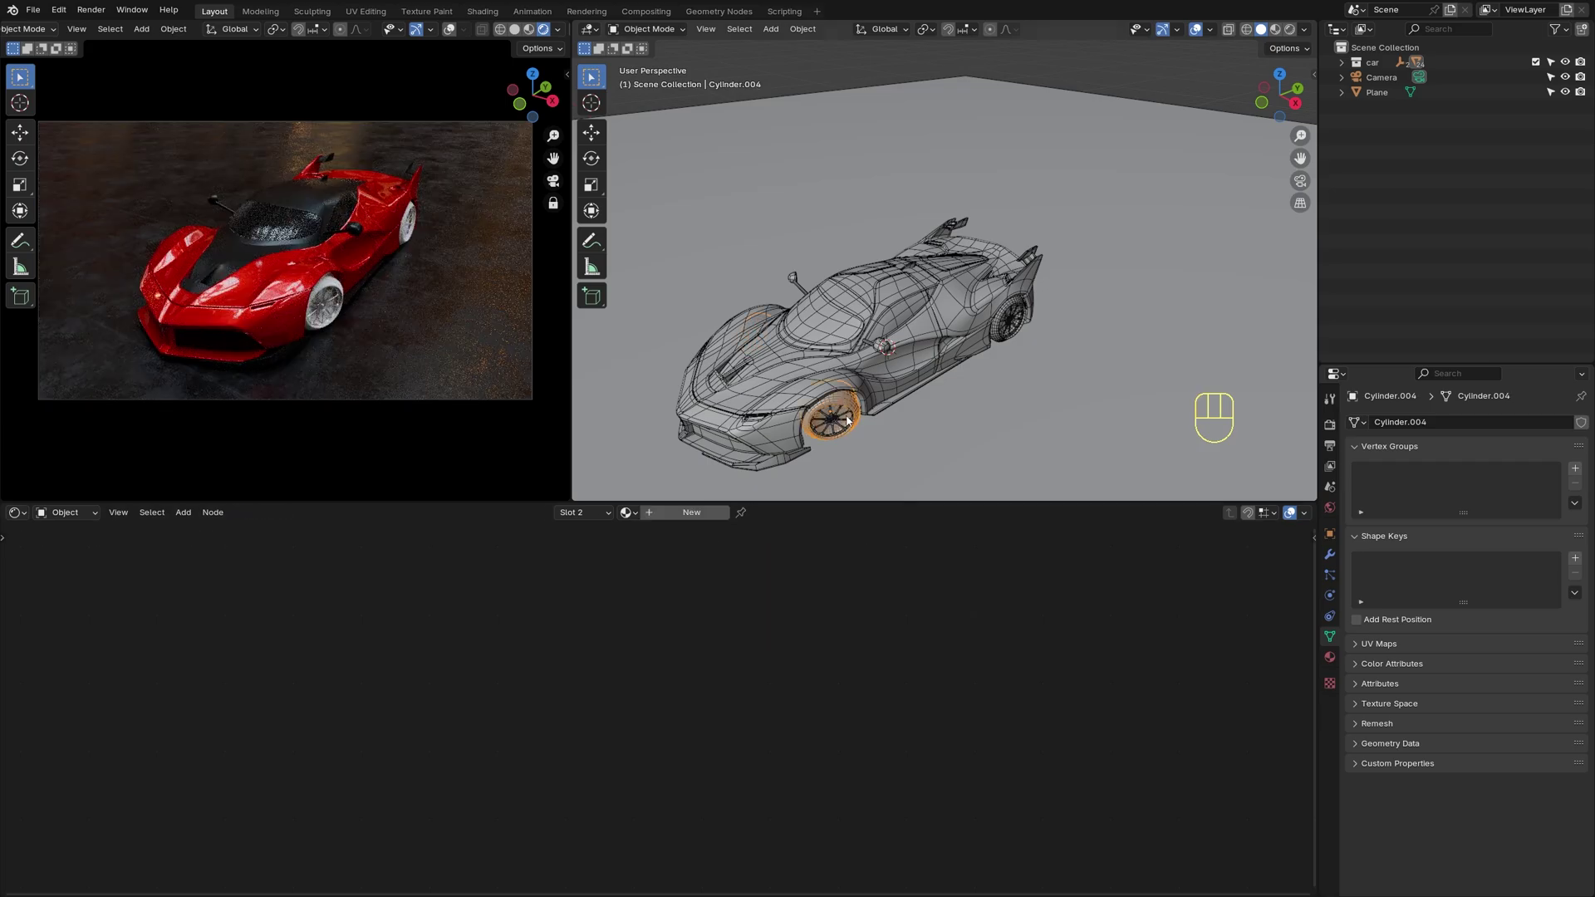
Isolate the tire in Local View with numpad slash
key("KP_Divide")
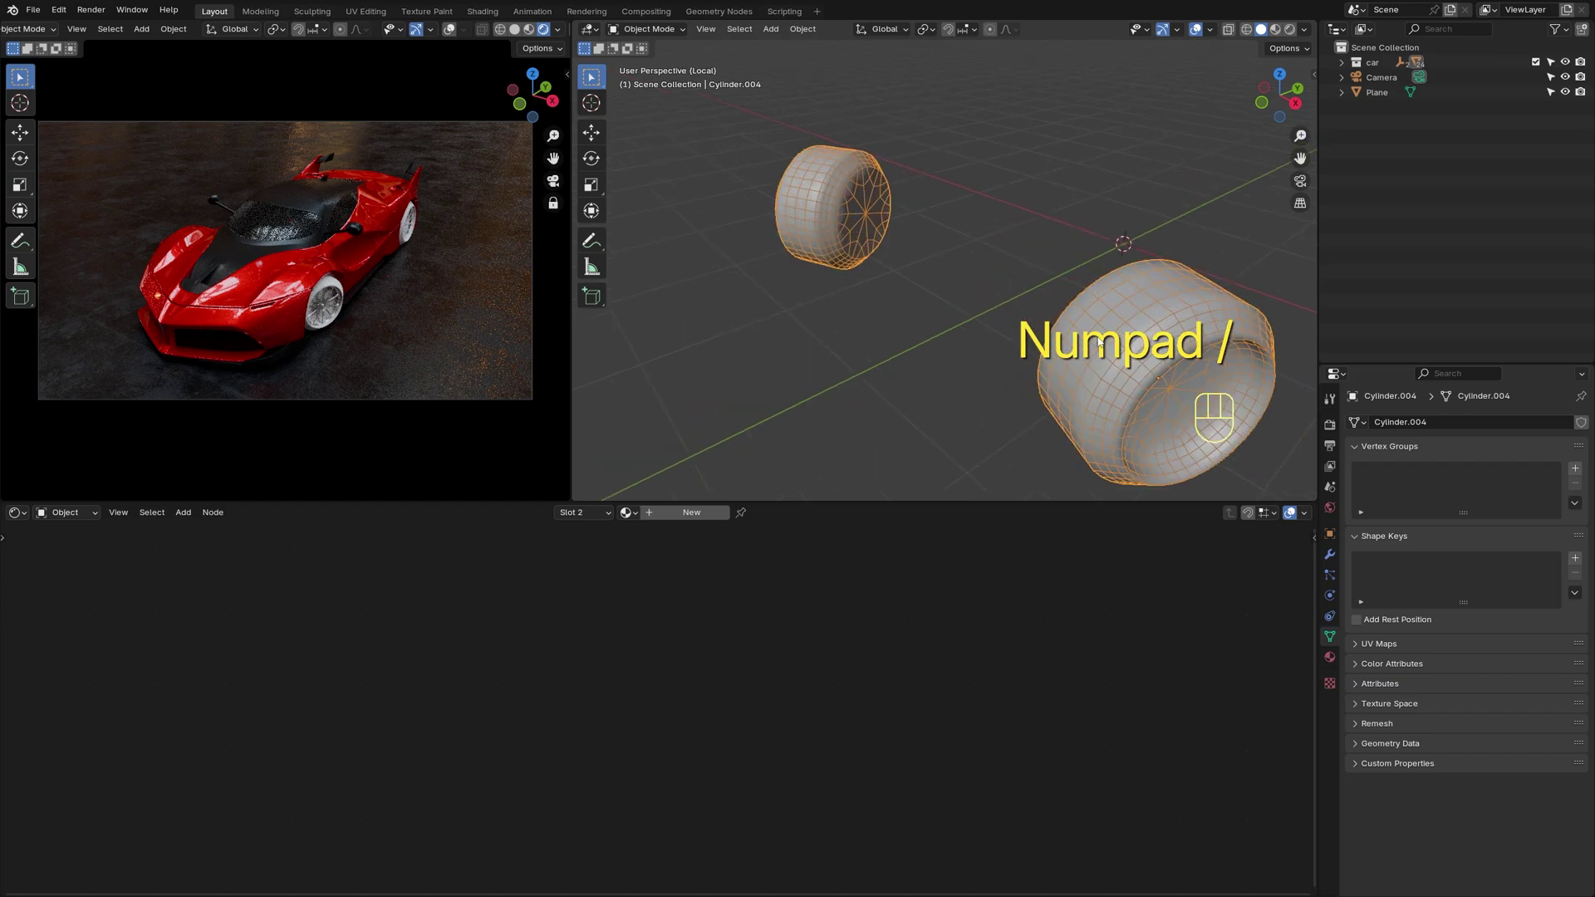
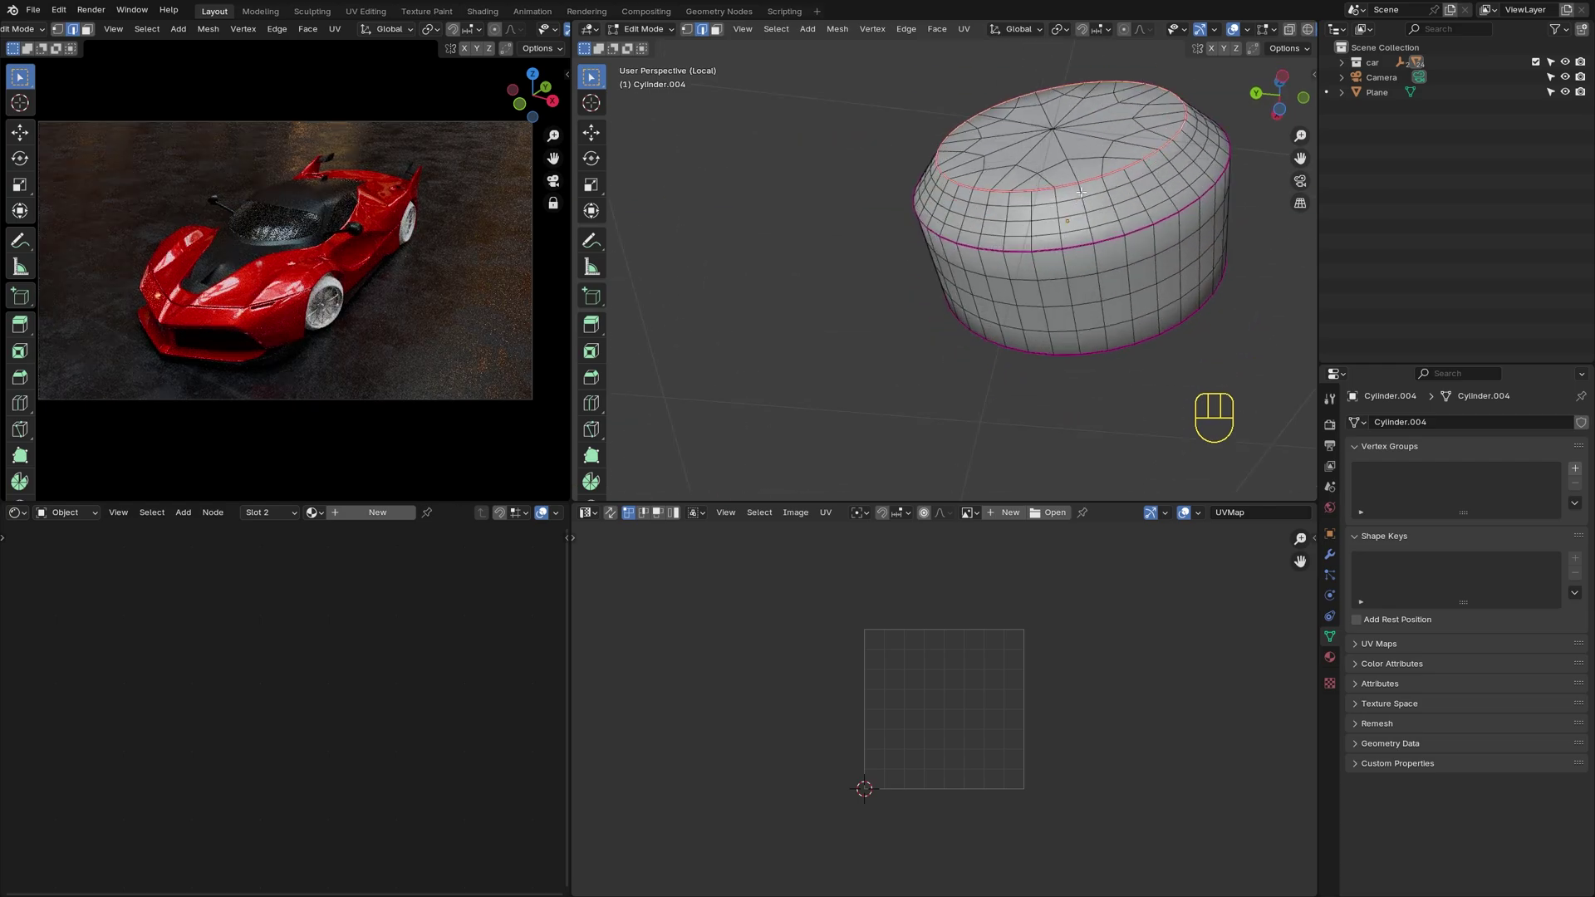
Mark the seam, select all tire faces and unwrap them into a UV layout
key("u")
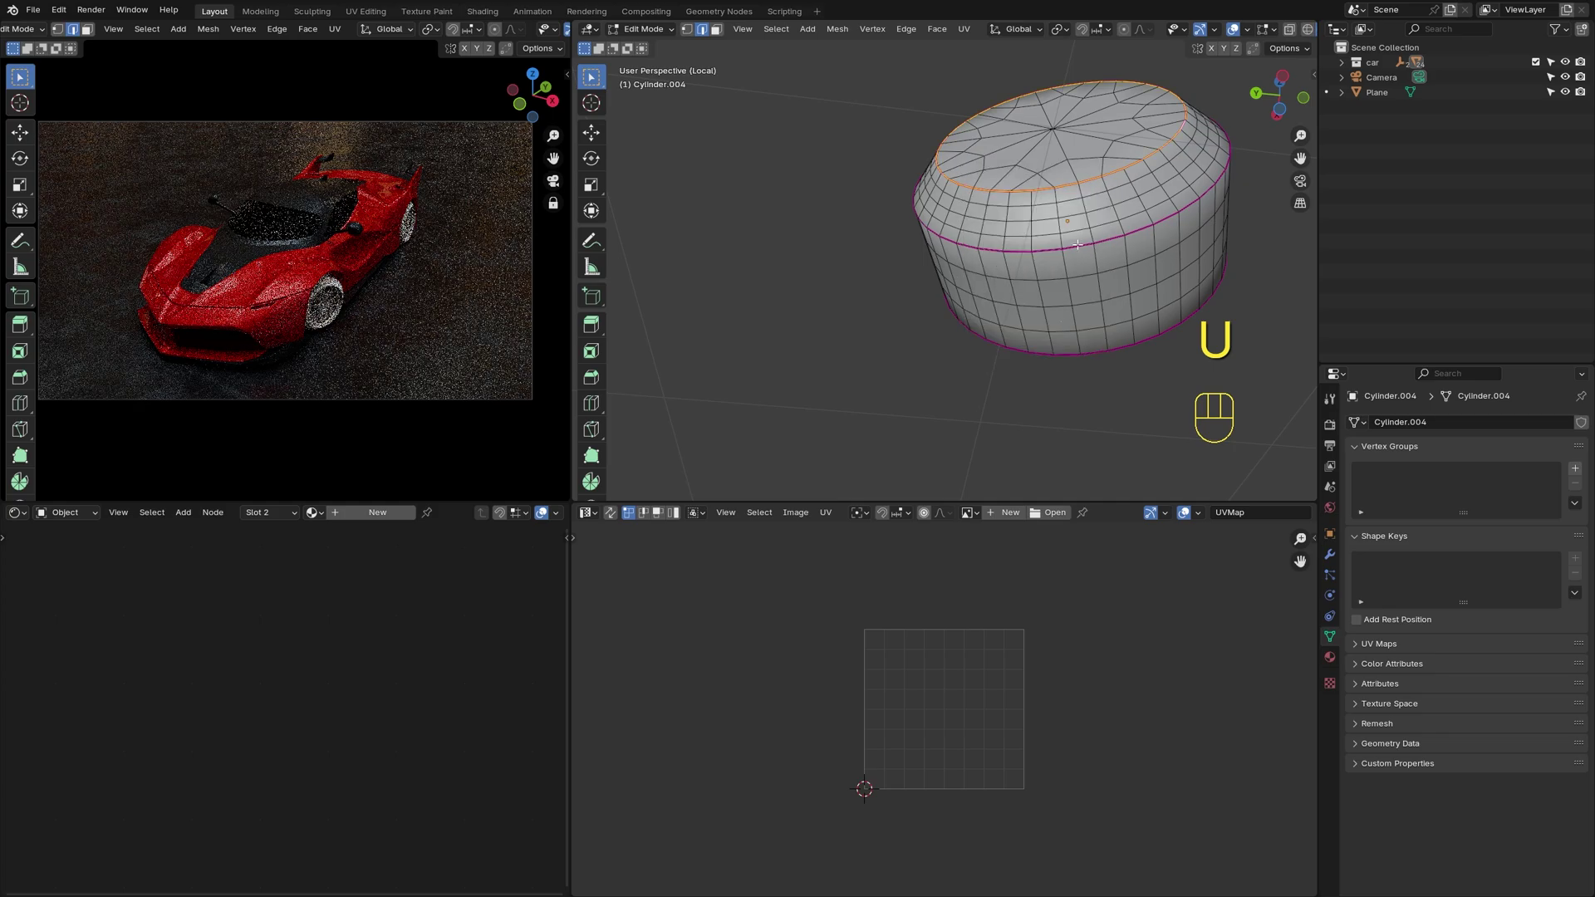
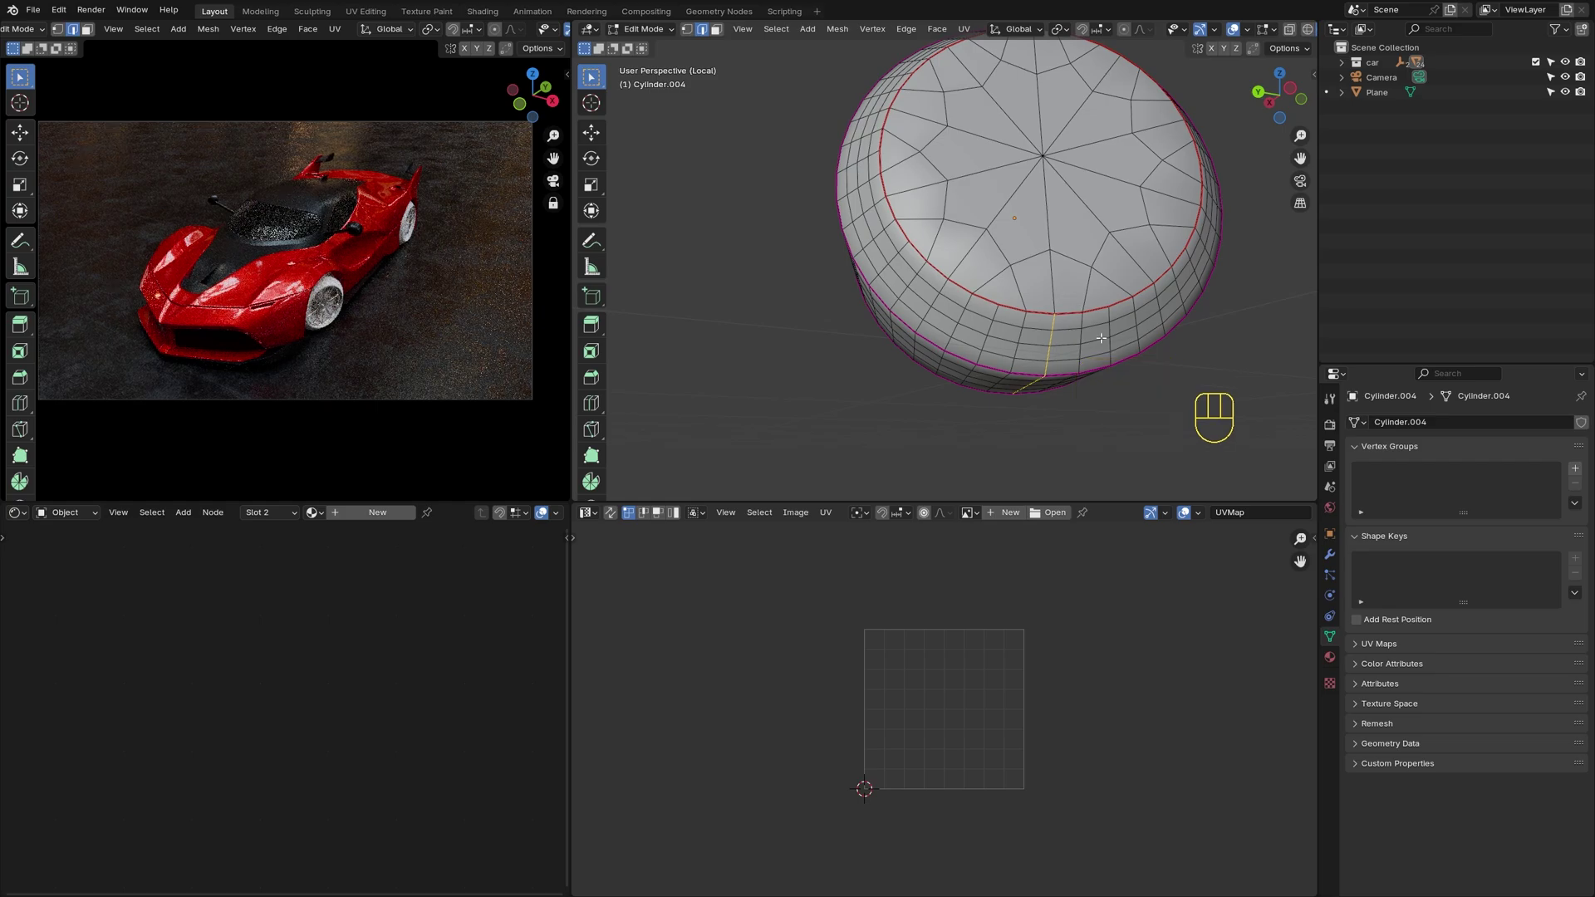
key("u")
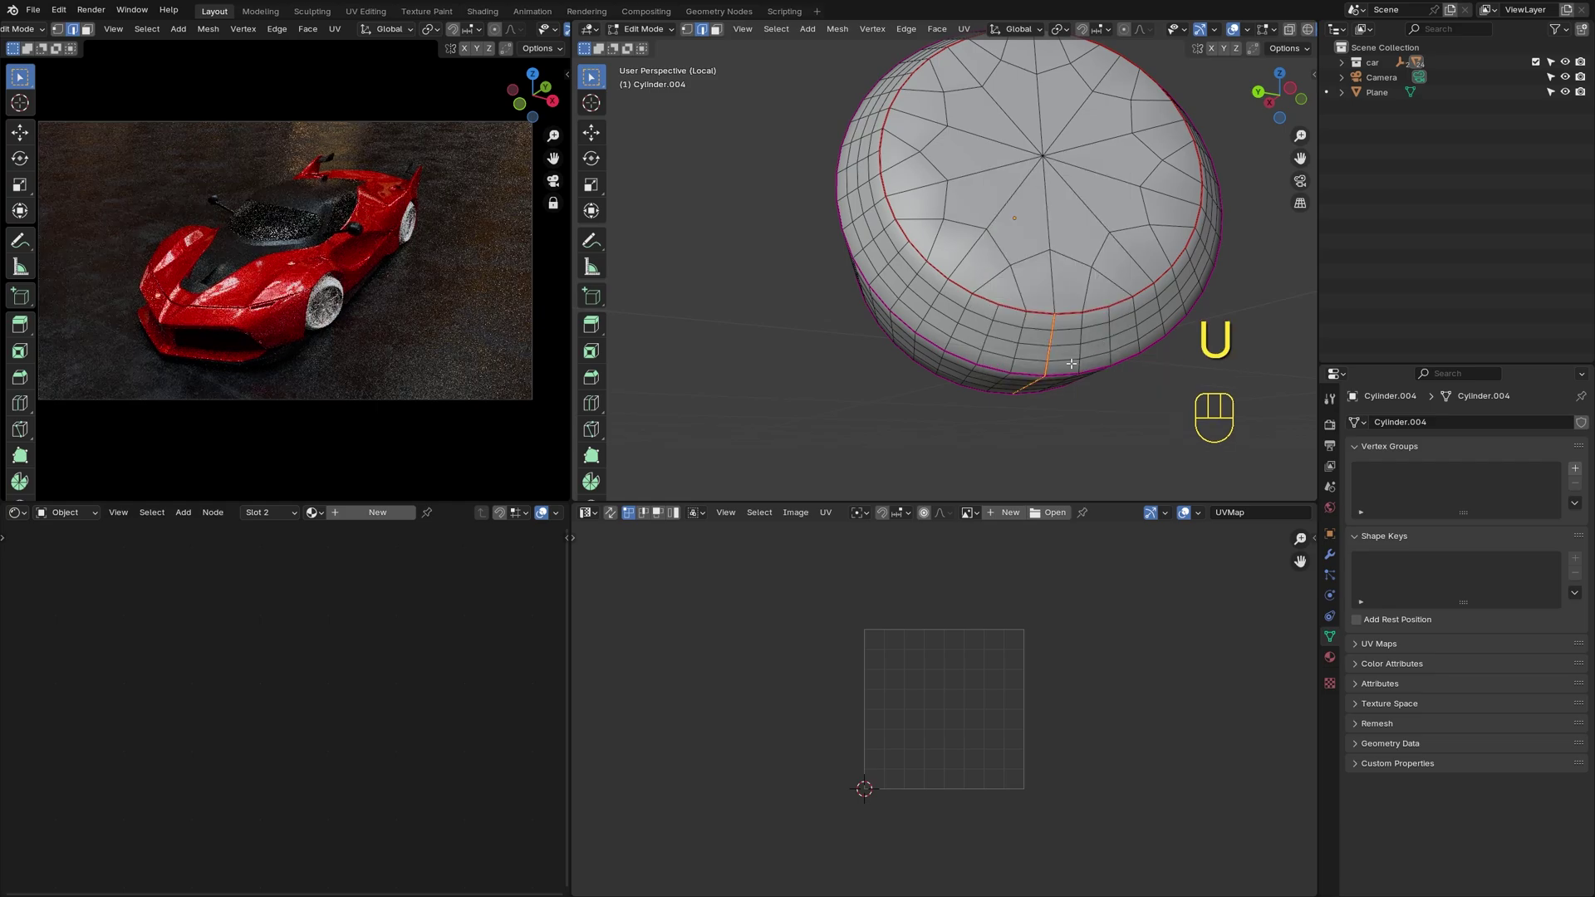
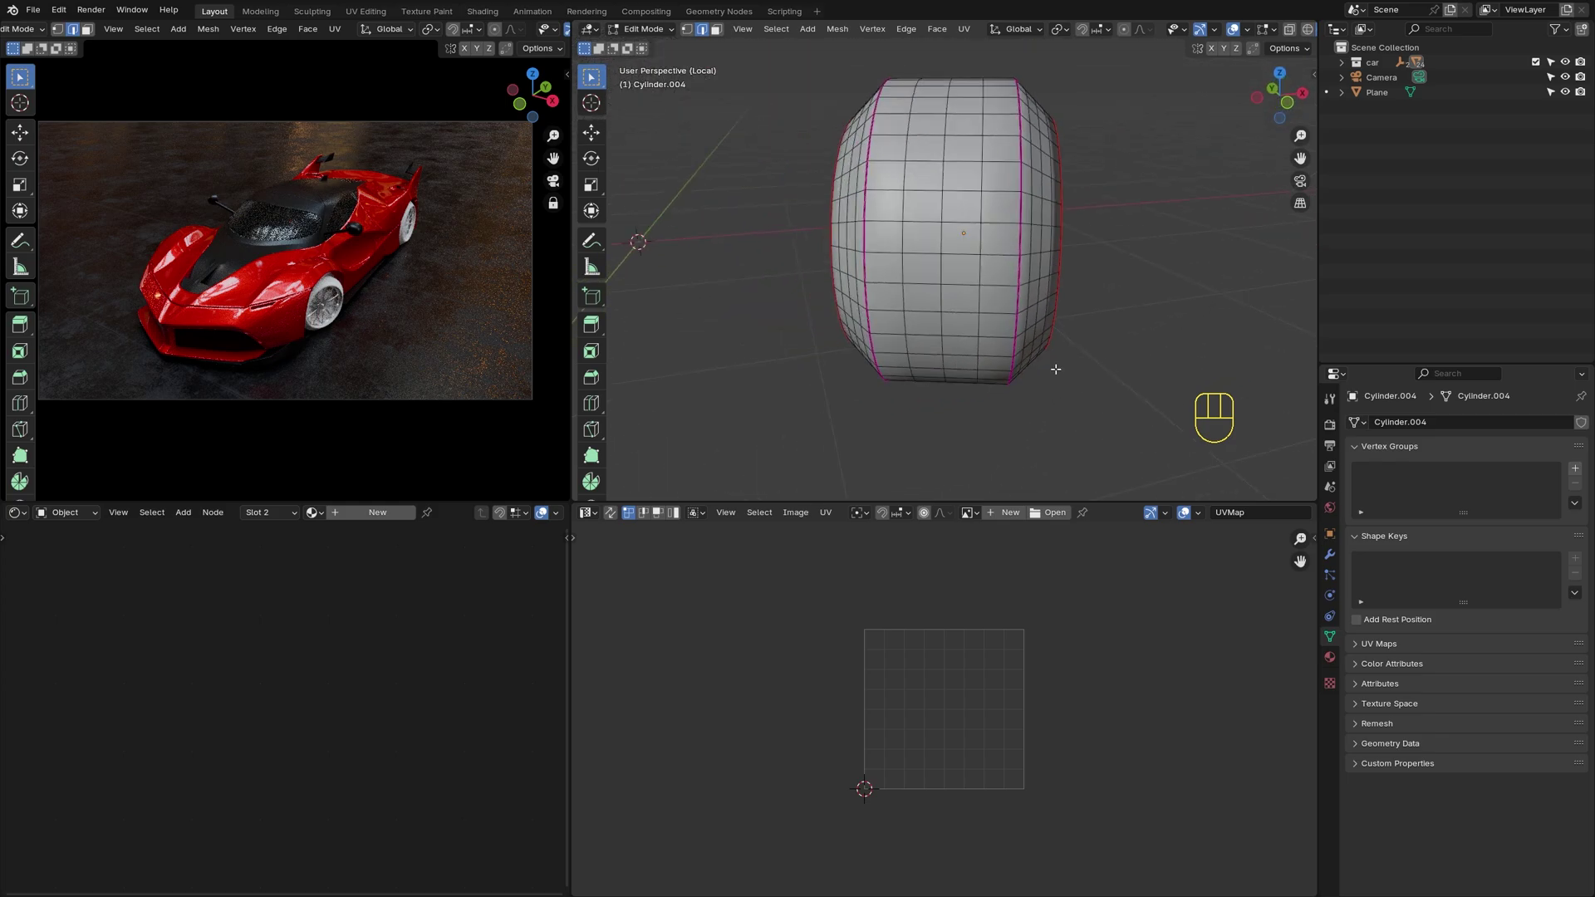
key("3")
key("a")
key("u")
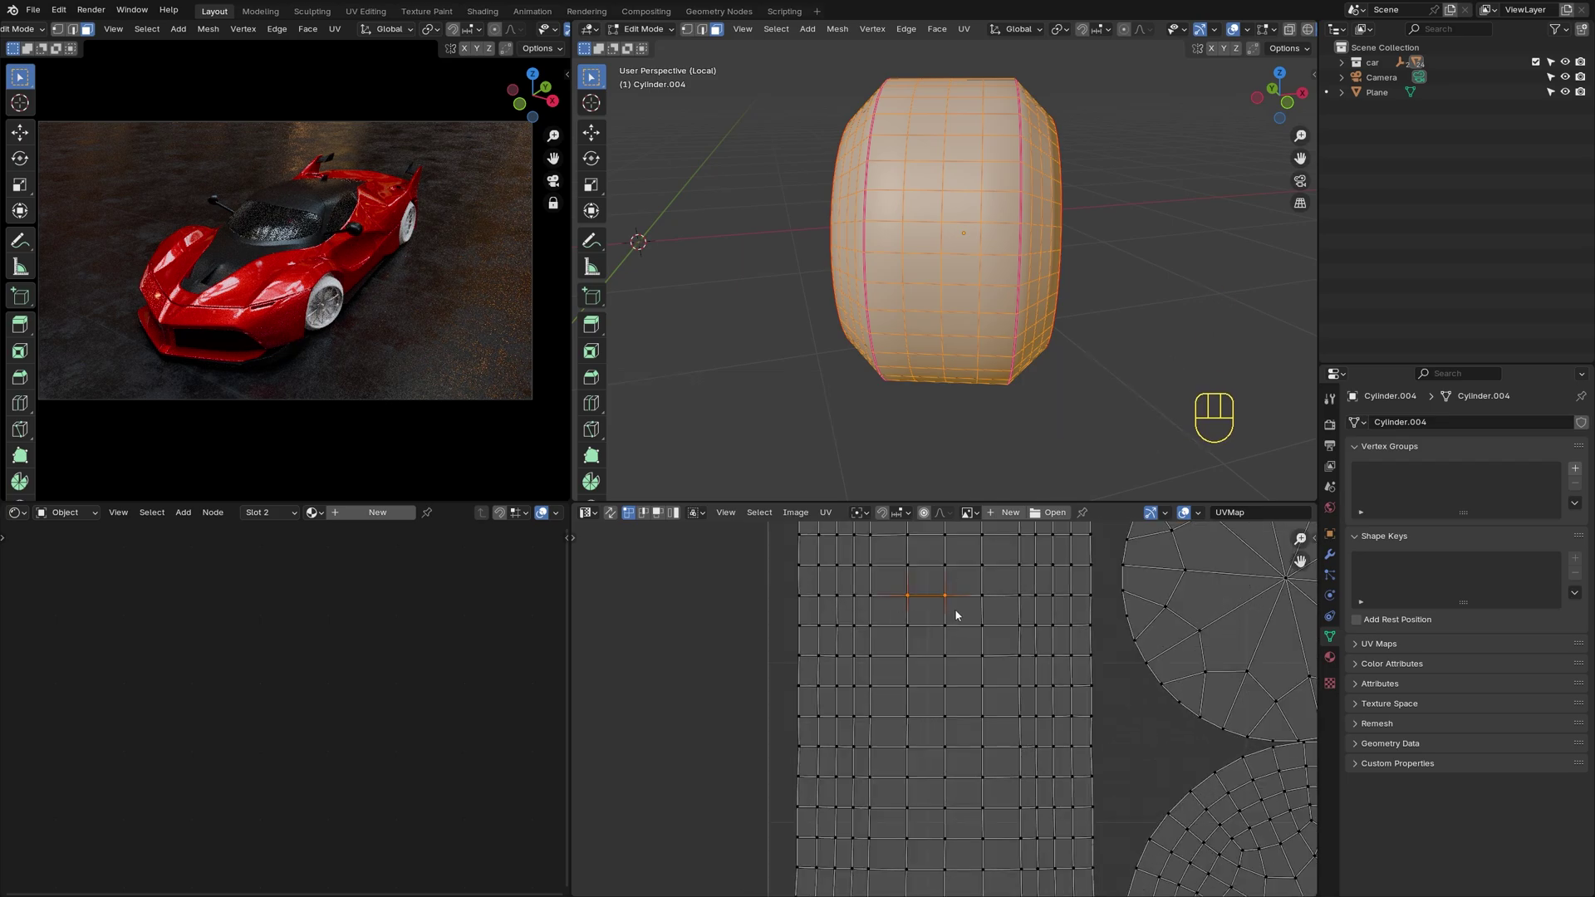
Scale UV vertex pairs to 0 along Y and X so the grid edges line up straight
key("s")
key("y")
key("KP_0")
key("KP_Enter")
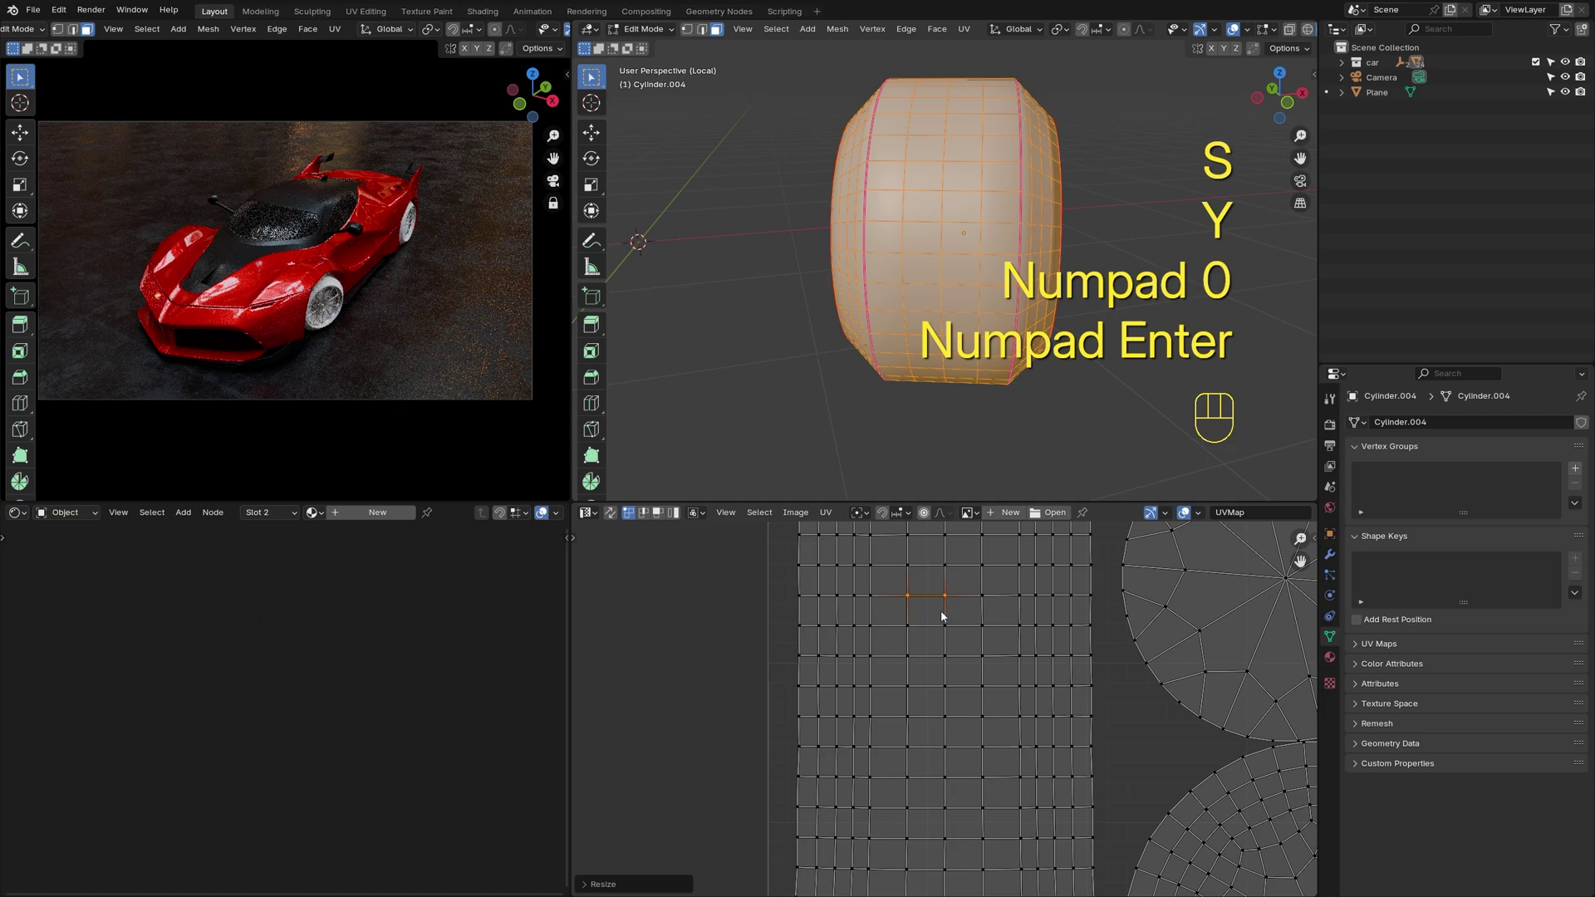
key("s")
key("y")
key("KP_0")
key("KP_Enter")
left_click(908, 621)
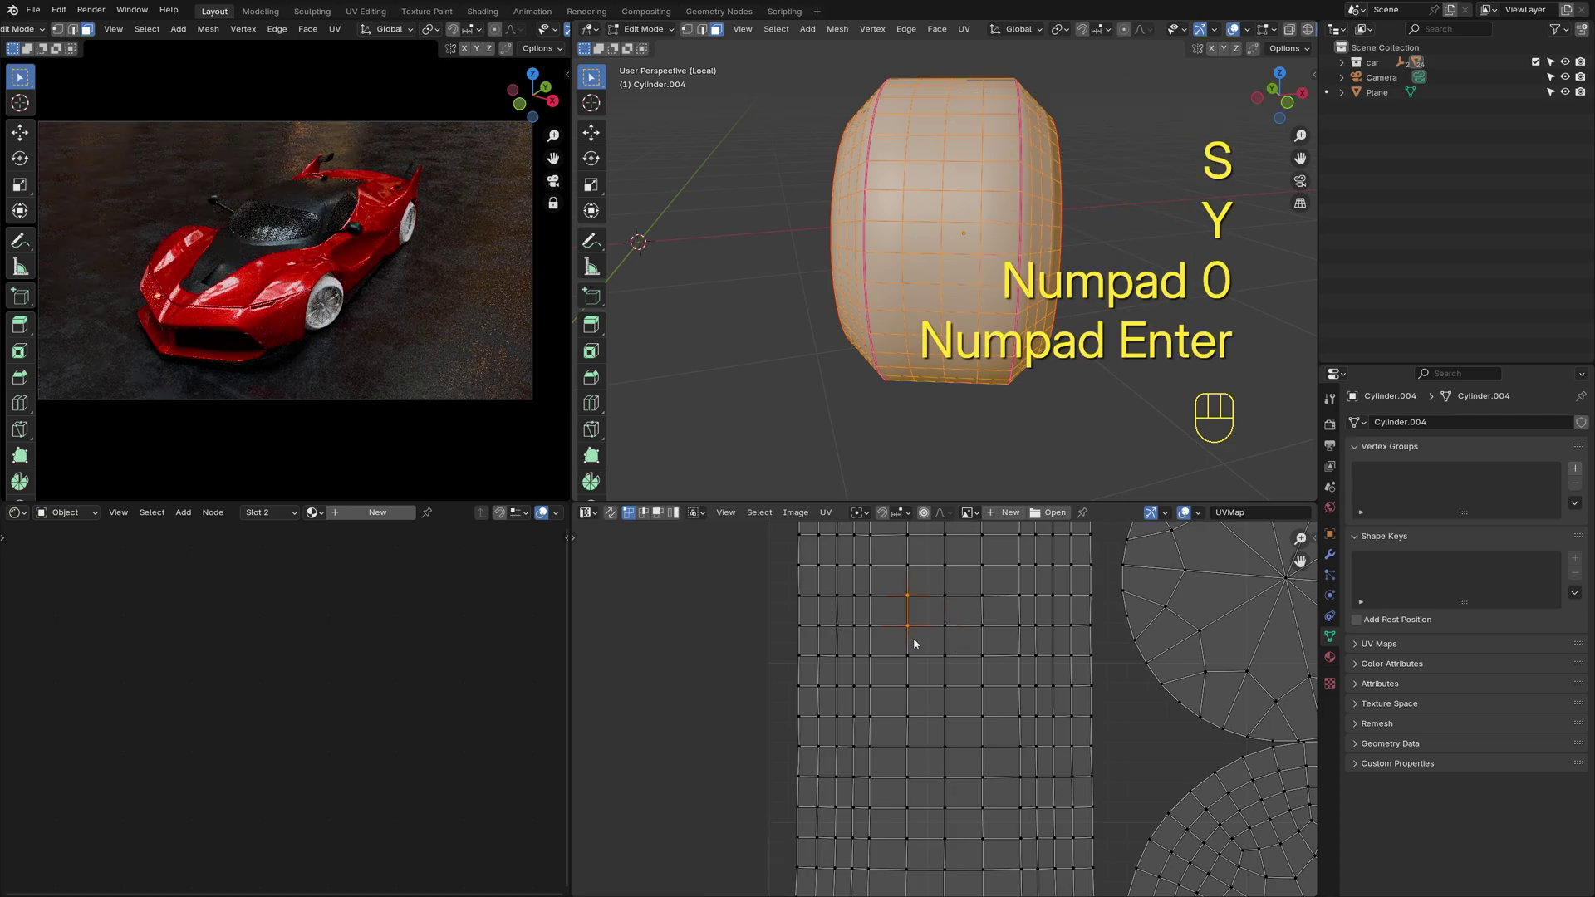
key("s")
key("x")
key("KP_0")
key("KP_Enter")
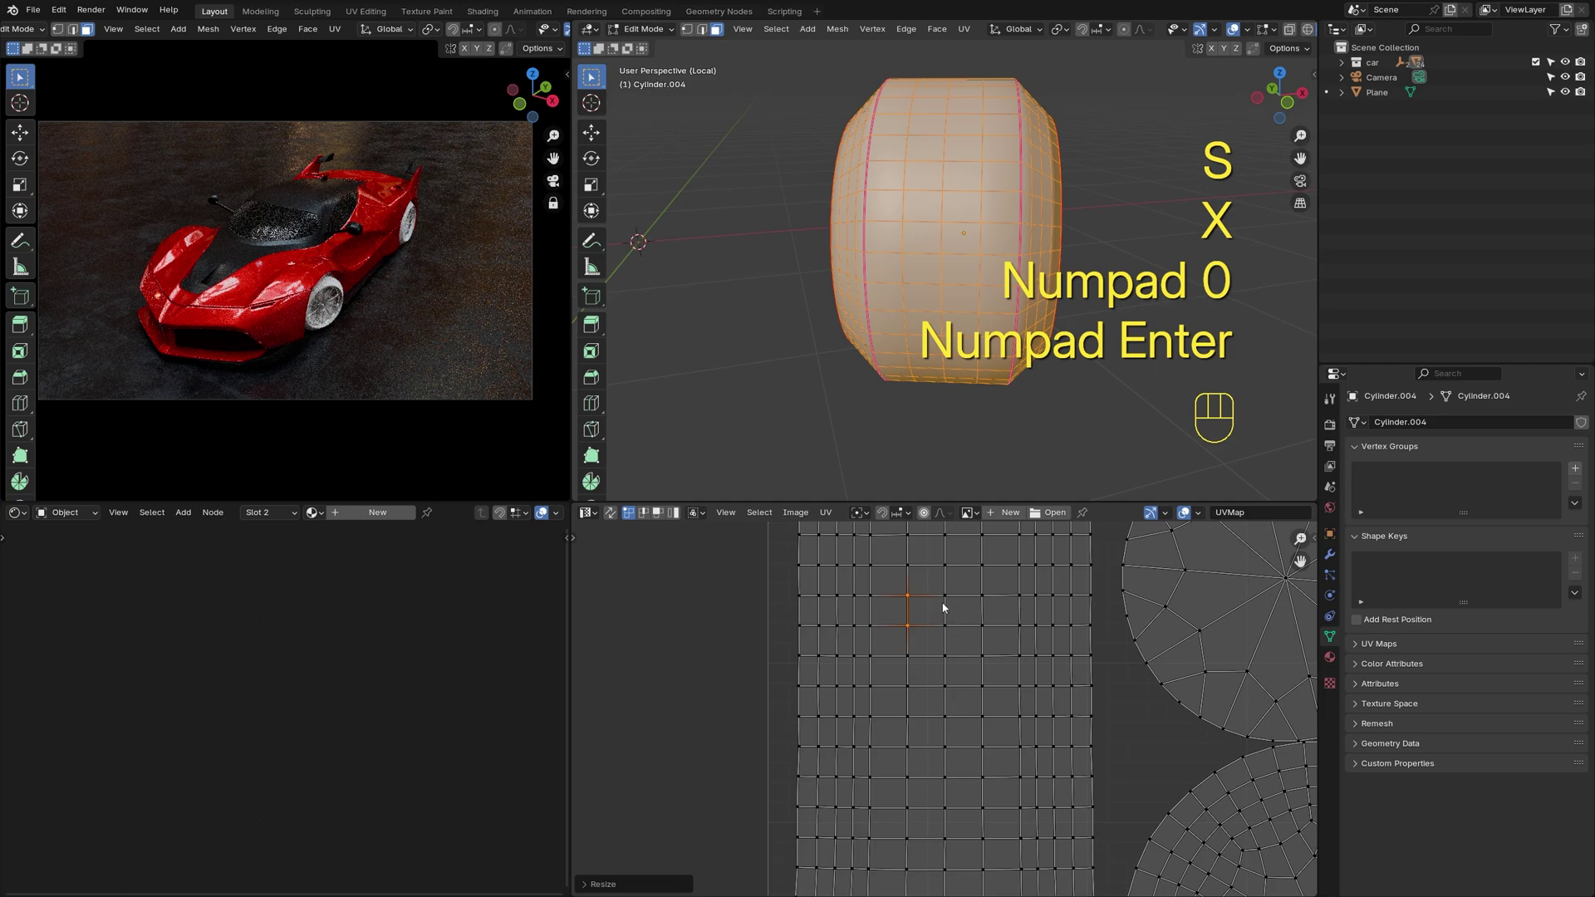
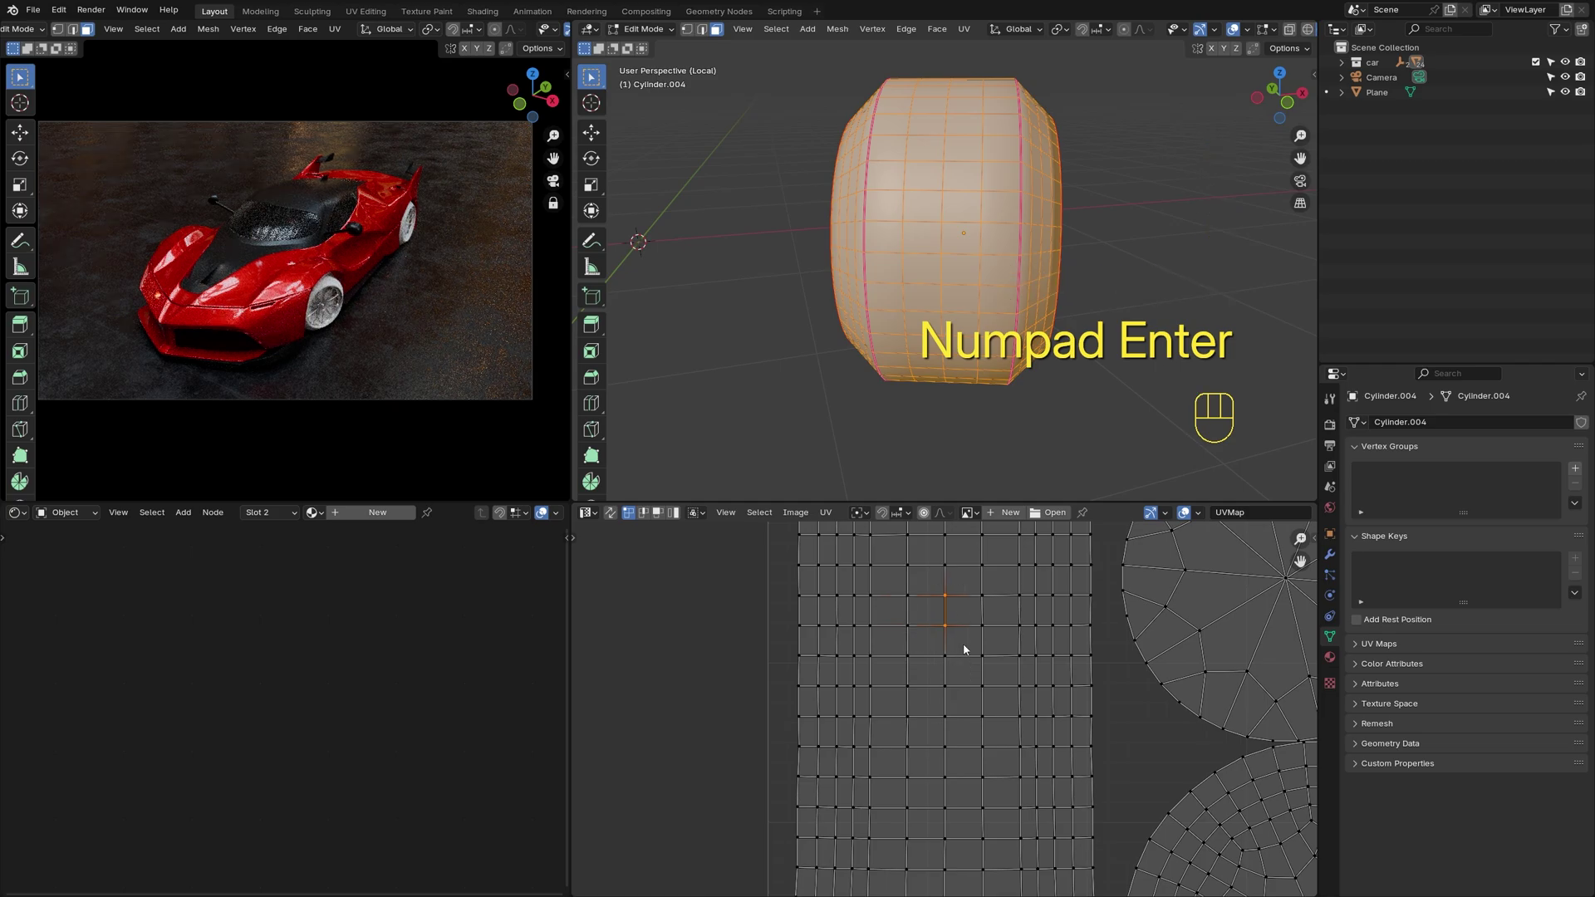
key("s")
key("x")
key("KP_0")
key("KP_Enter")
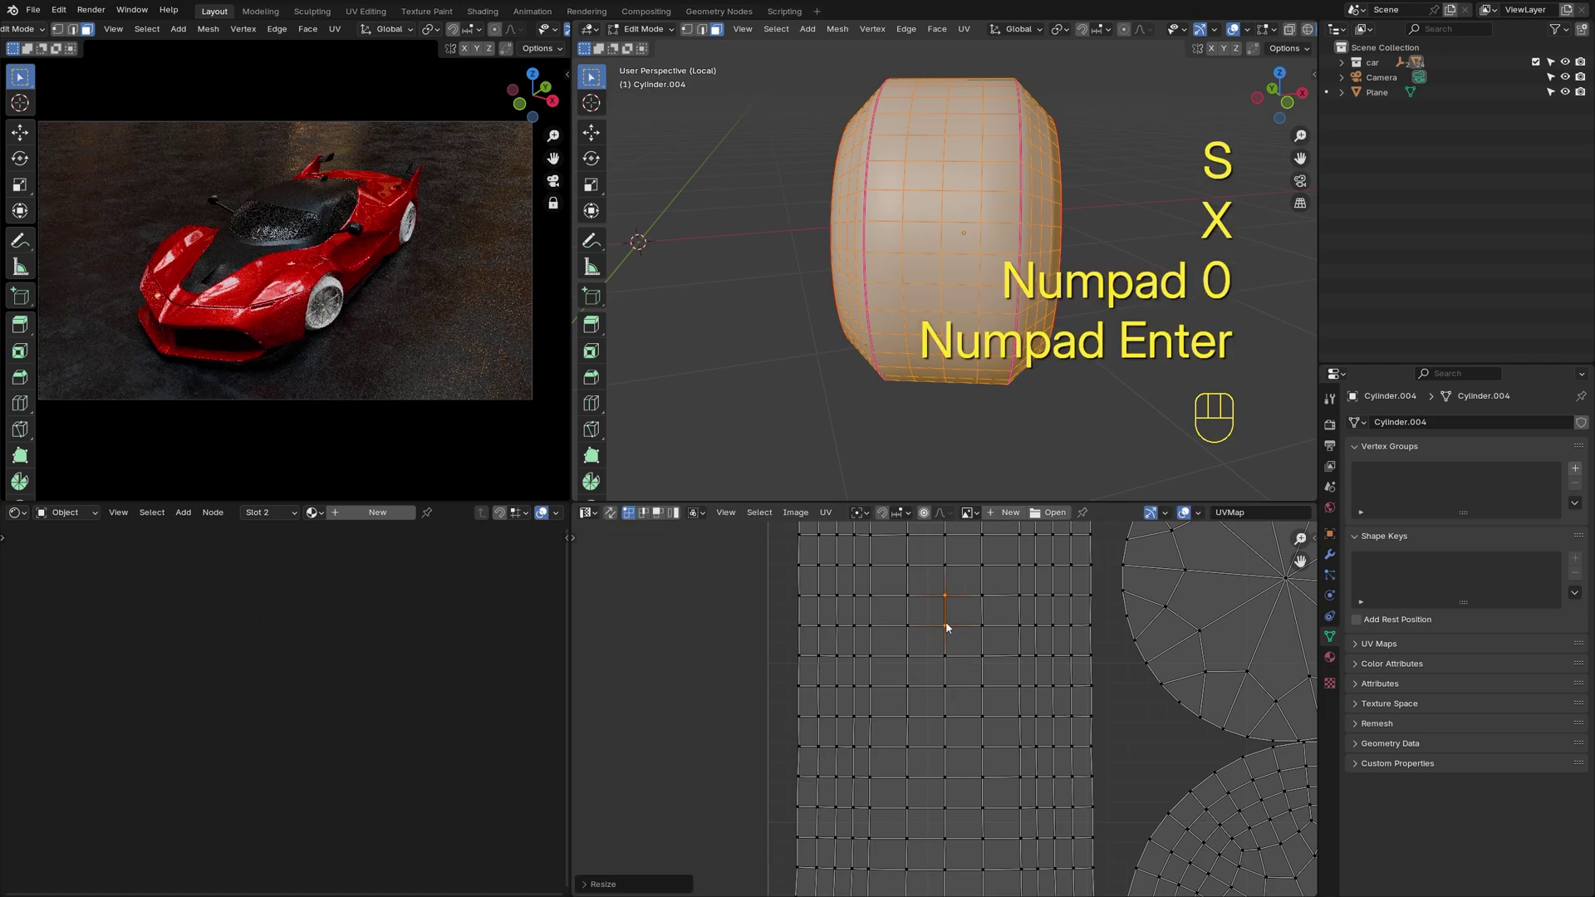
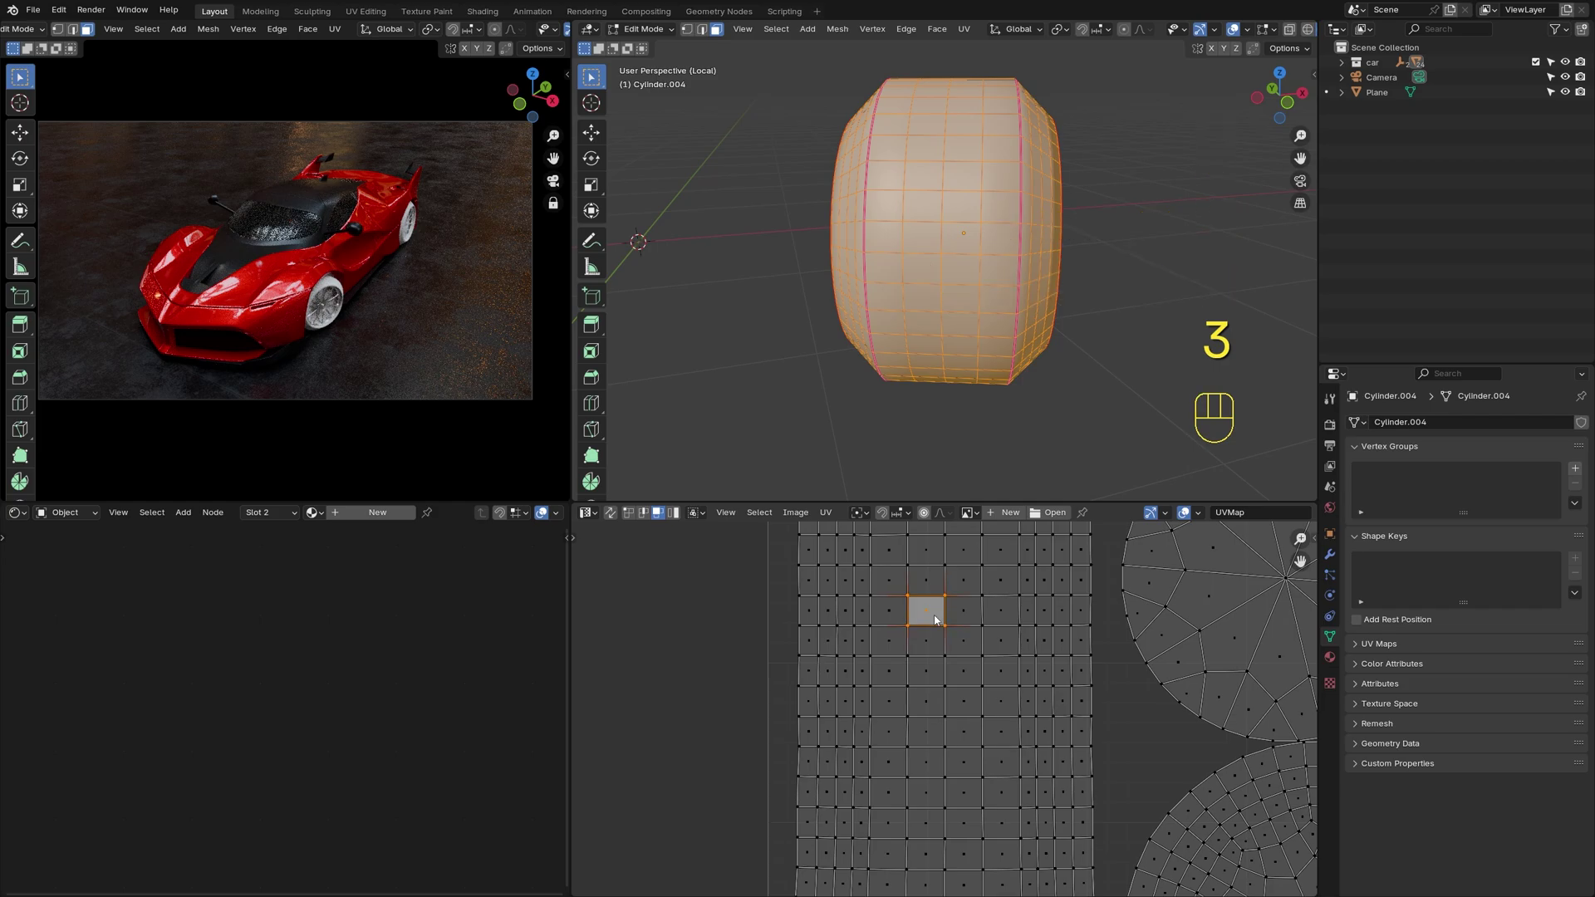
Pick a reference face and select the whole connected UV strip for Follow Active Quads
key("l")
left_click(939, 620)
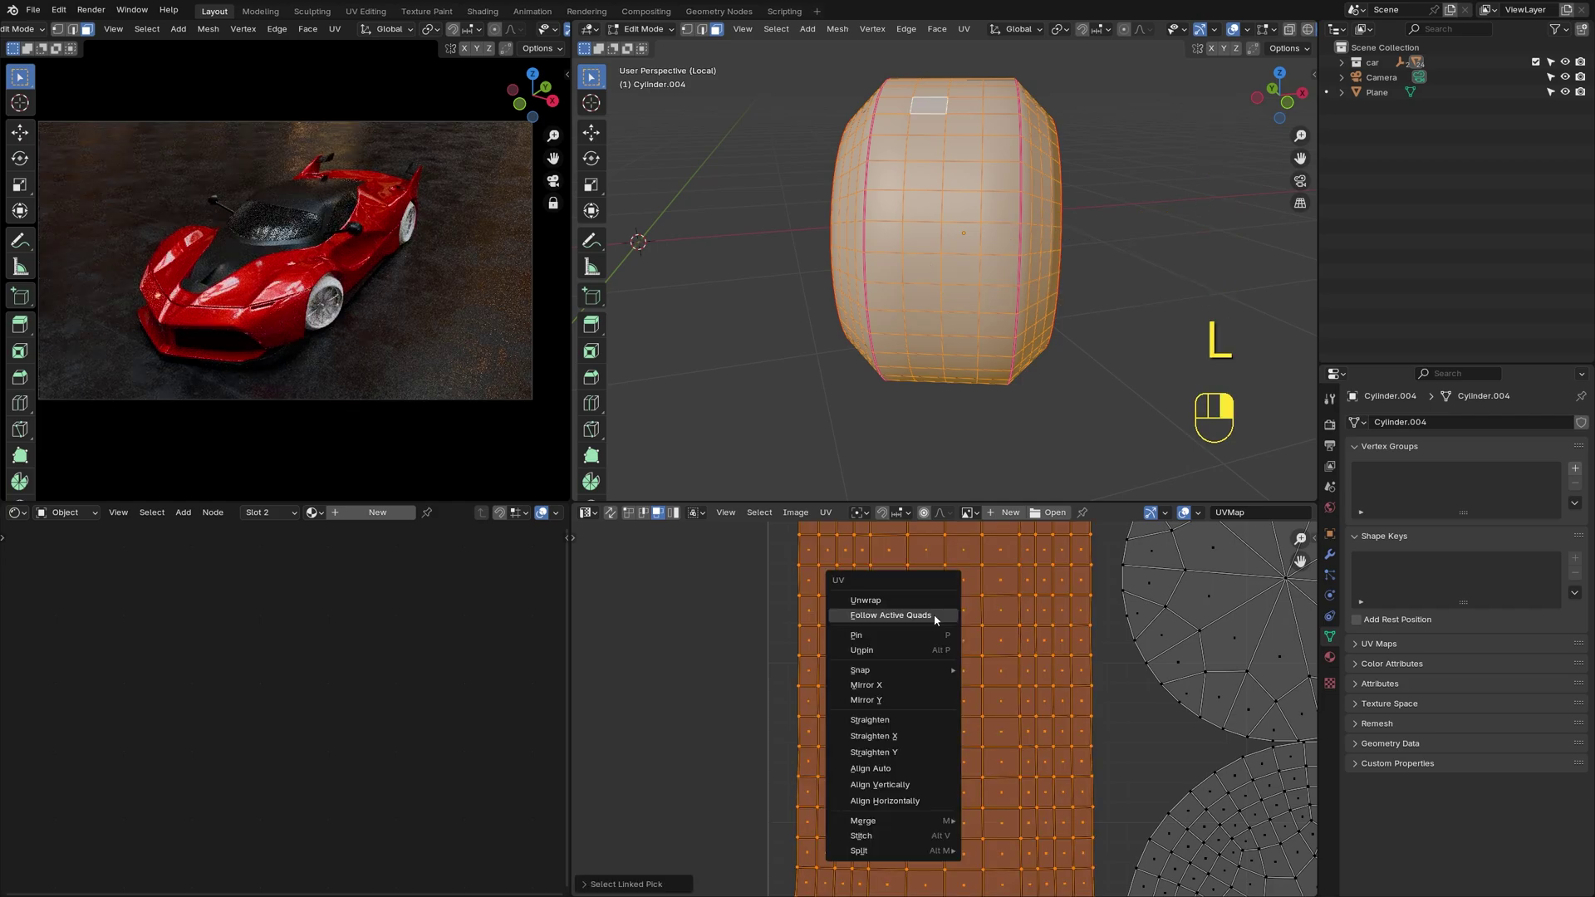
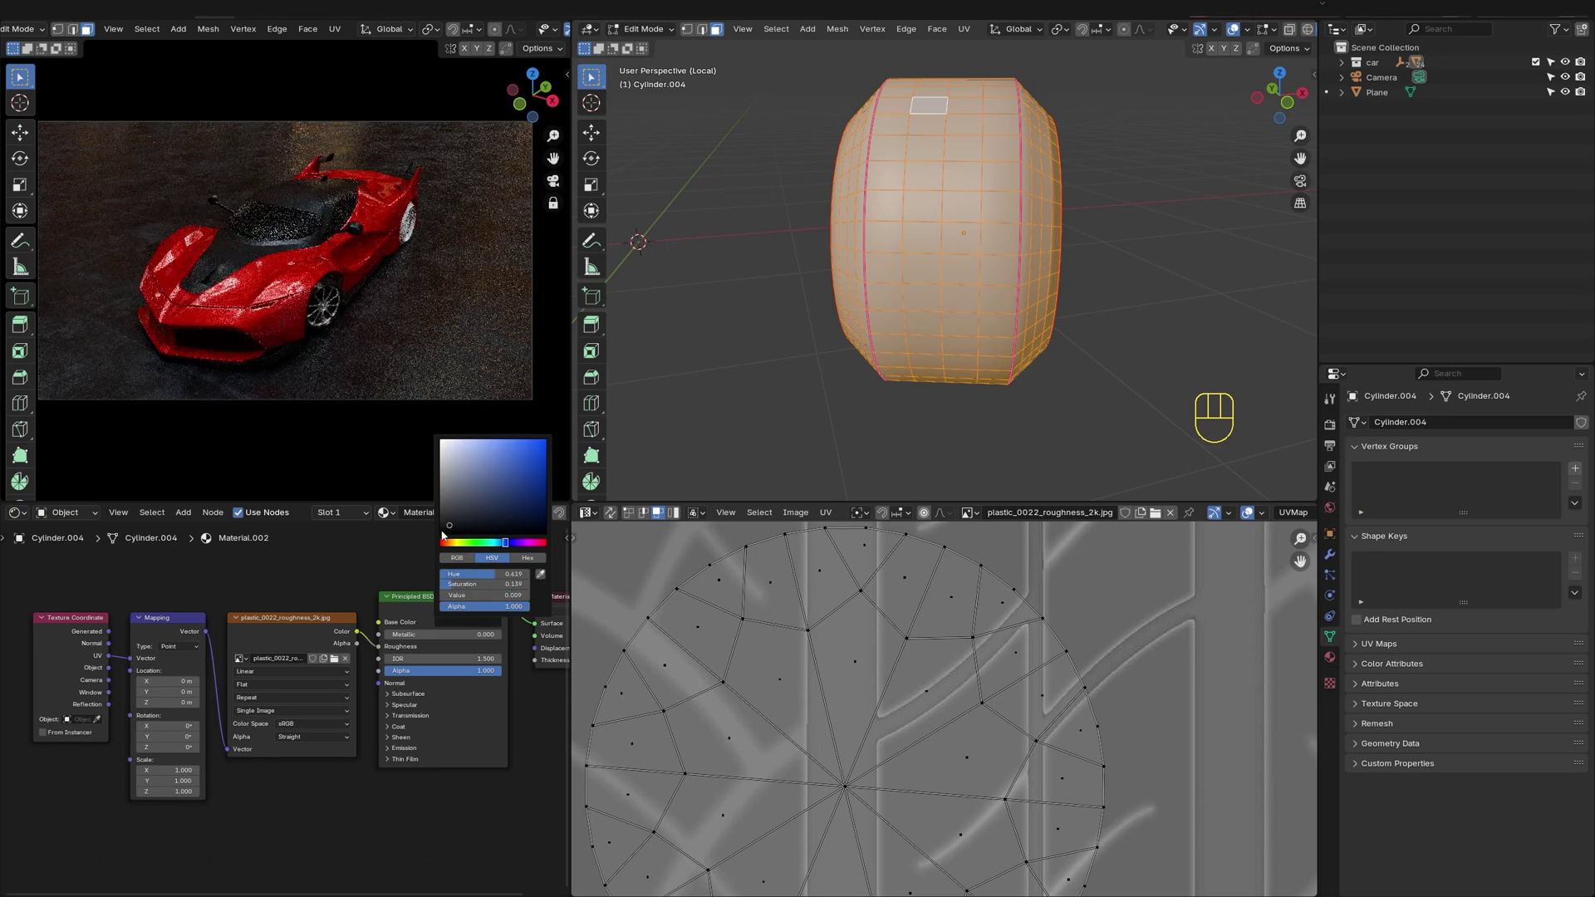
Duplicate the plastic_0022 roughness image node for the normal map and leave Edit Mode
left_click(321, 577)
left_click(304, 632)
key("shift+d")
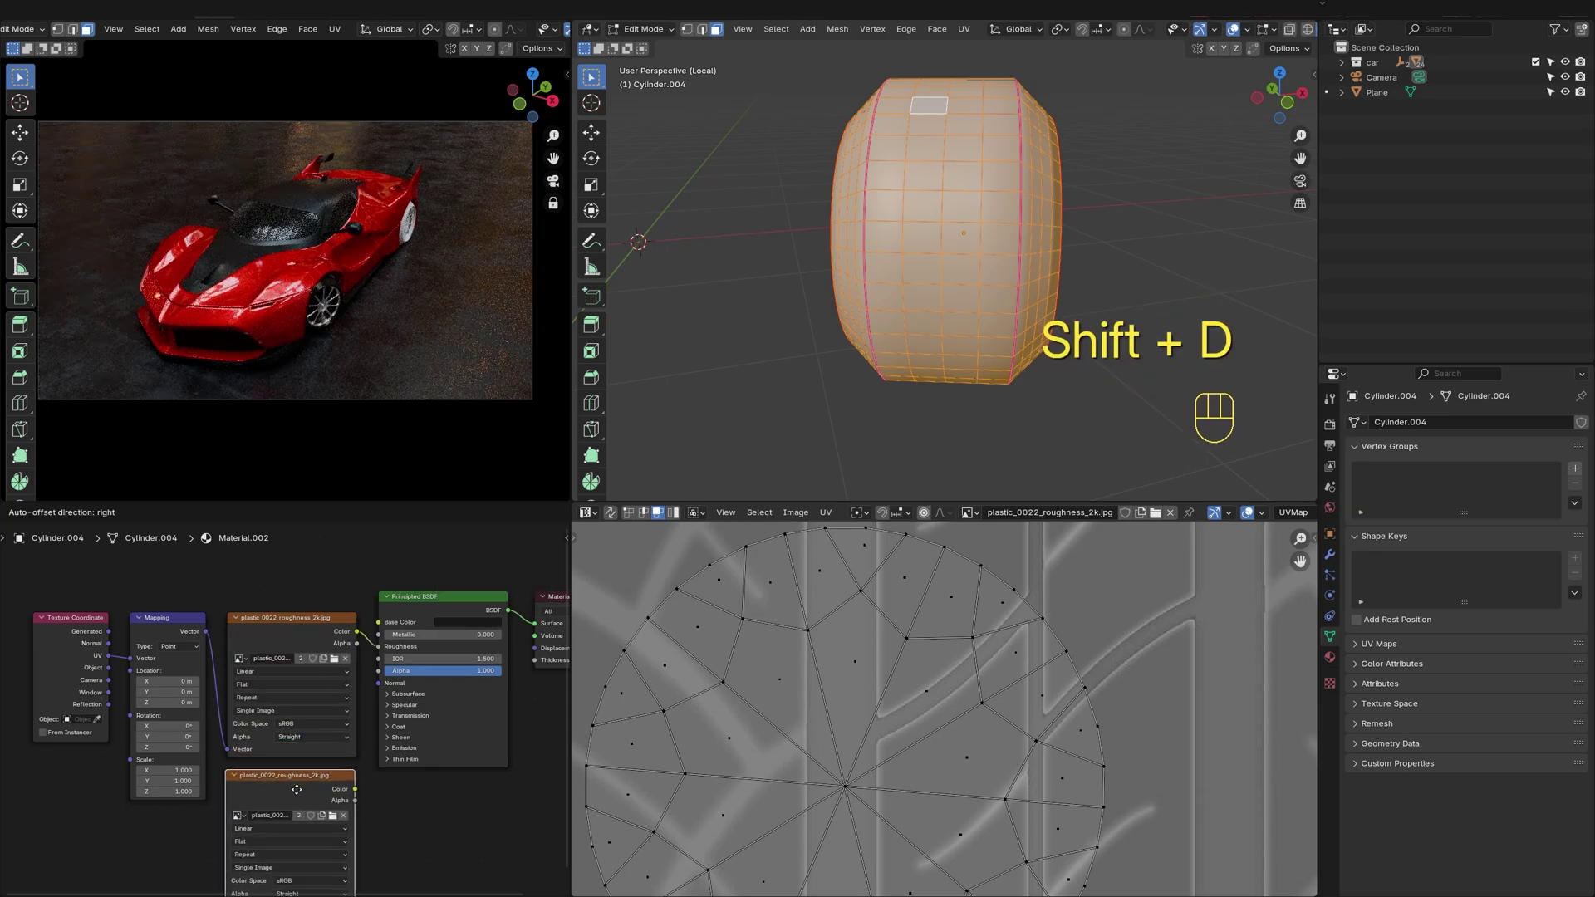
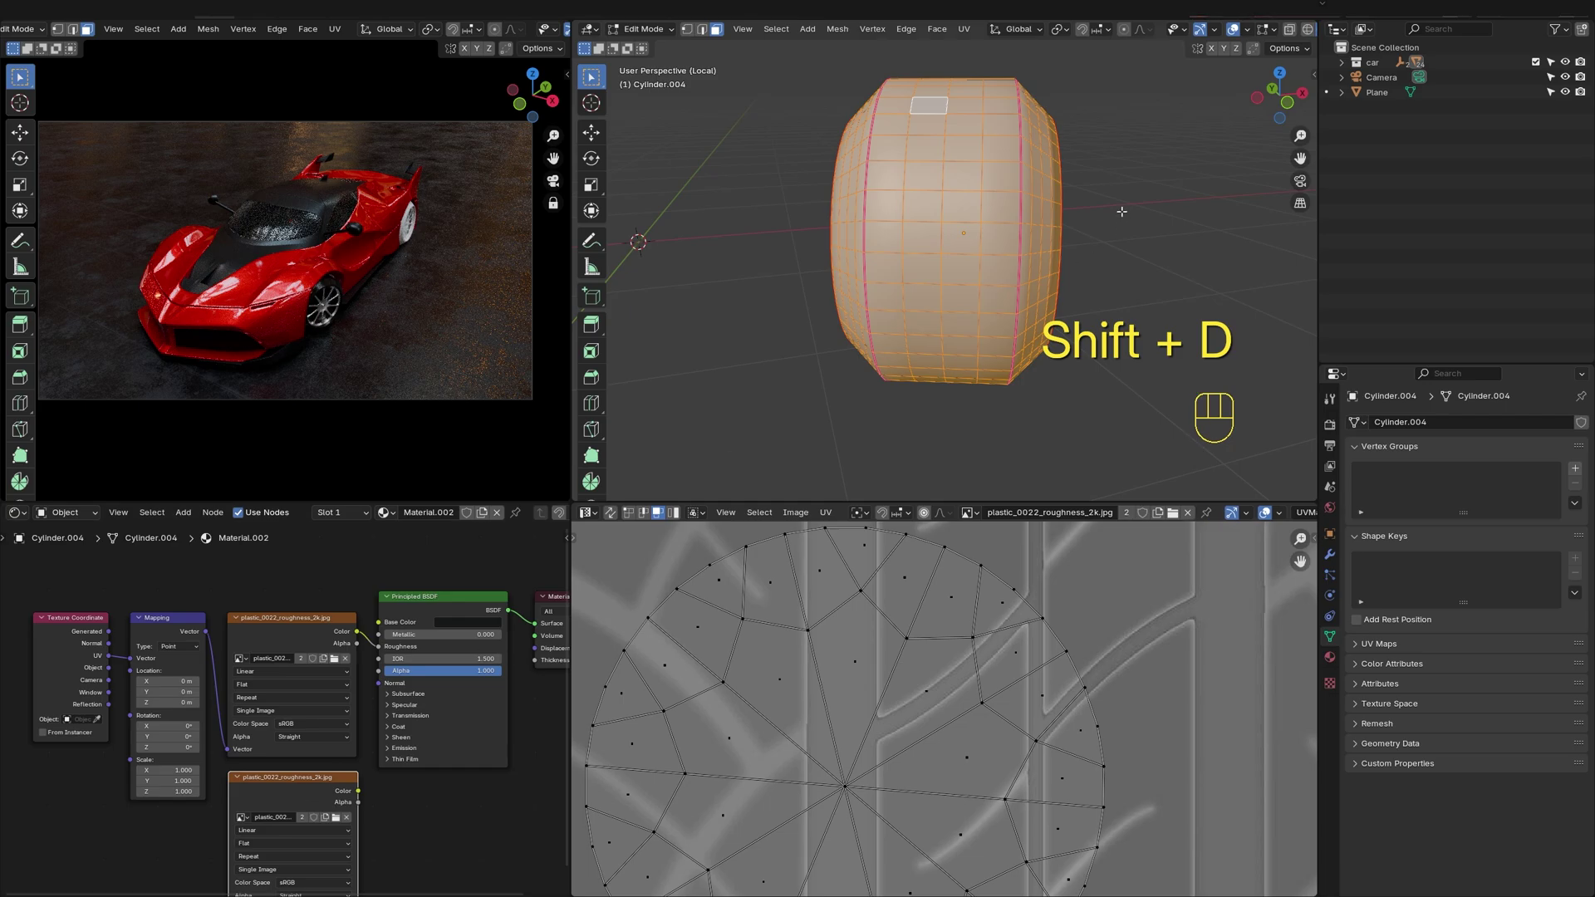
key("Tab")
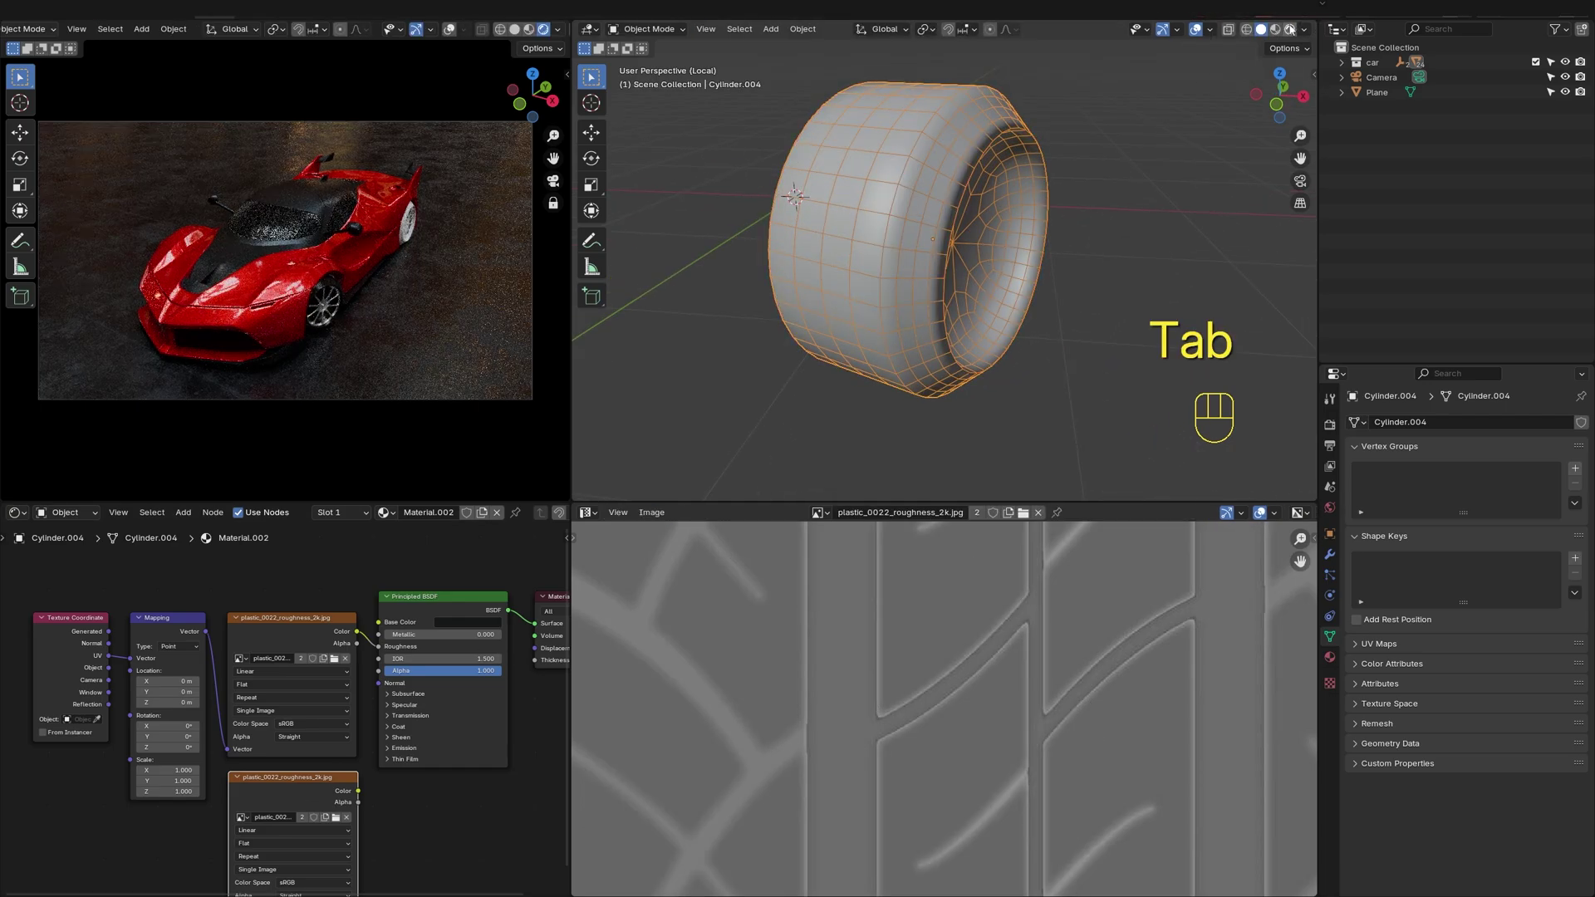
In rendered preview, load the plastic normal_opengl image and feed it into BSDF Normal via a Normal Map node
left_click(1290, 34)
left_click_drag(1200, 35, 882, 345)
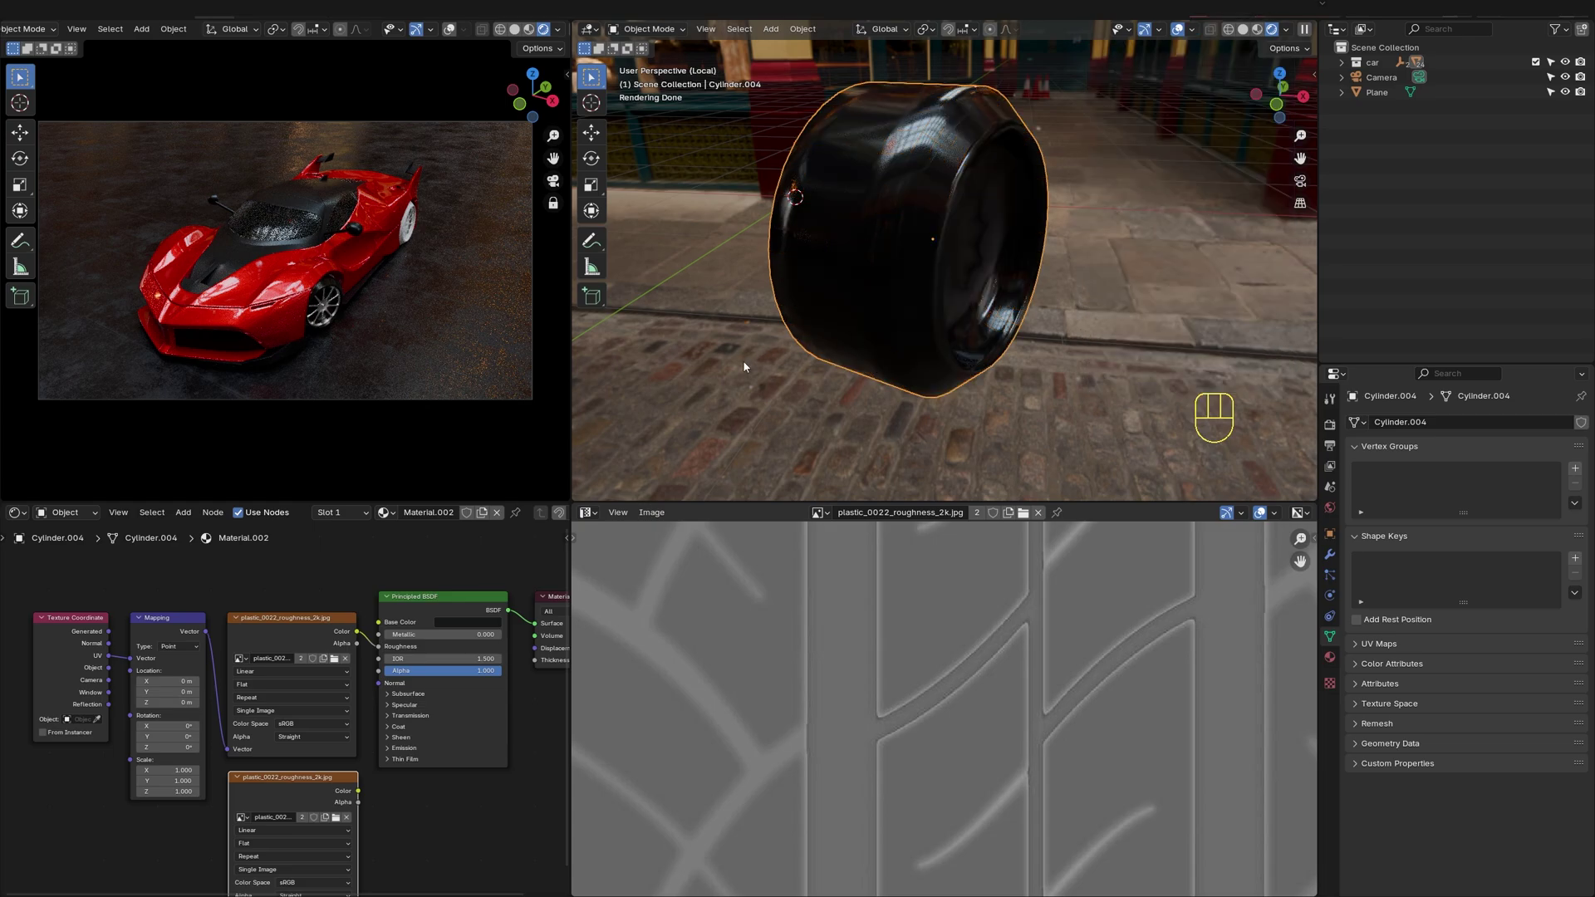
left_click(386, 743)
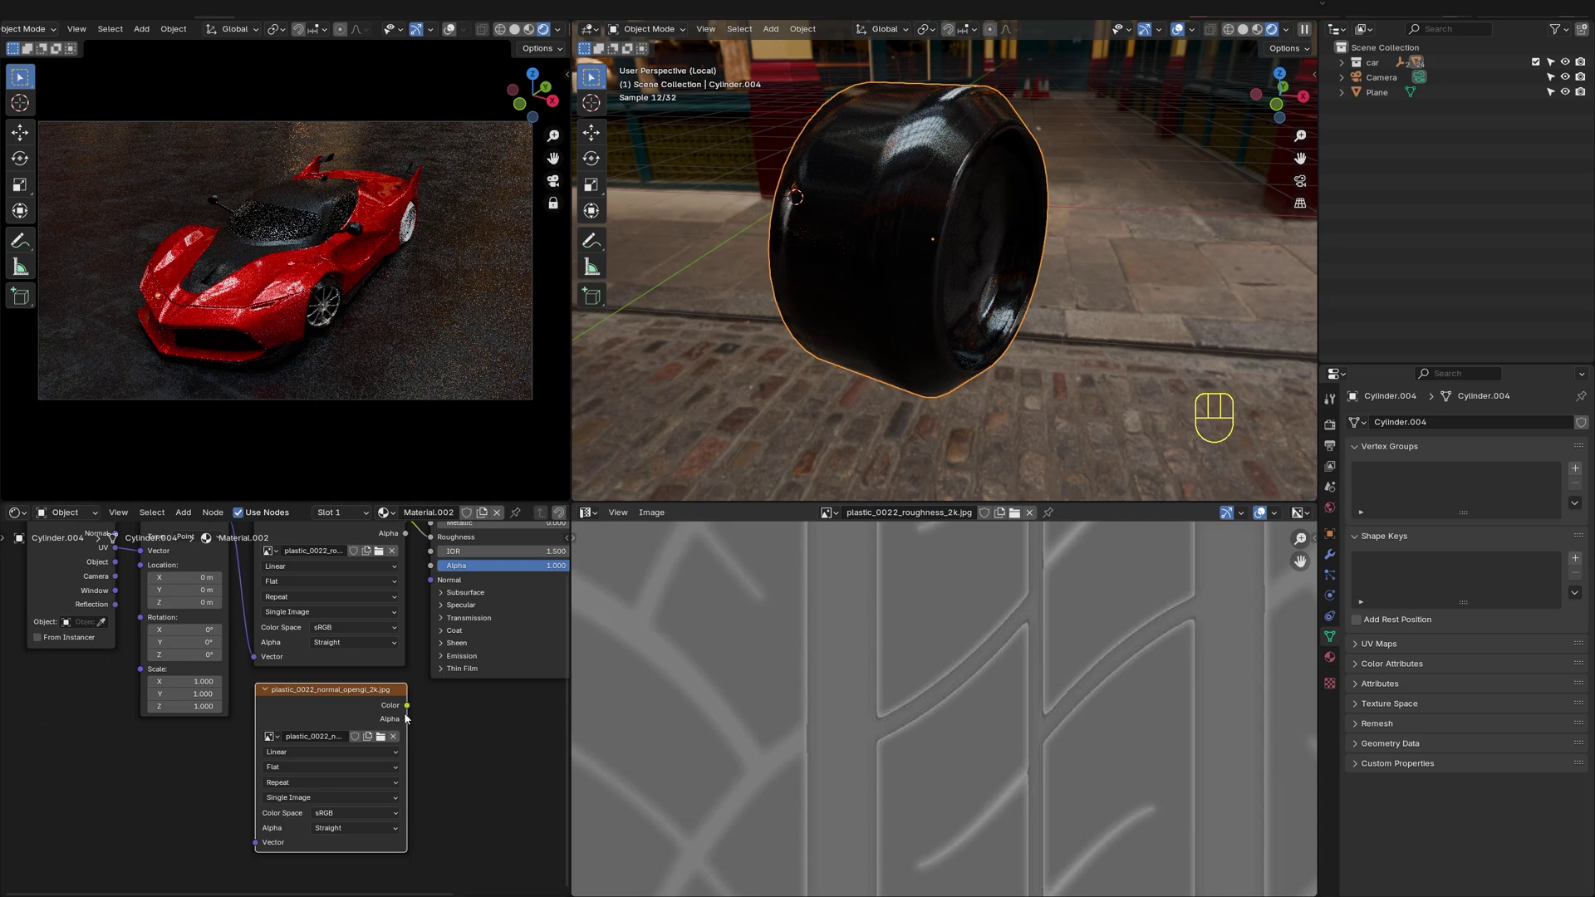
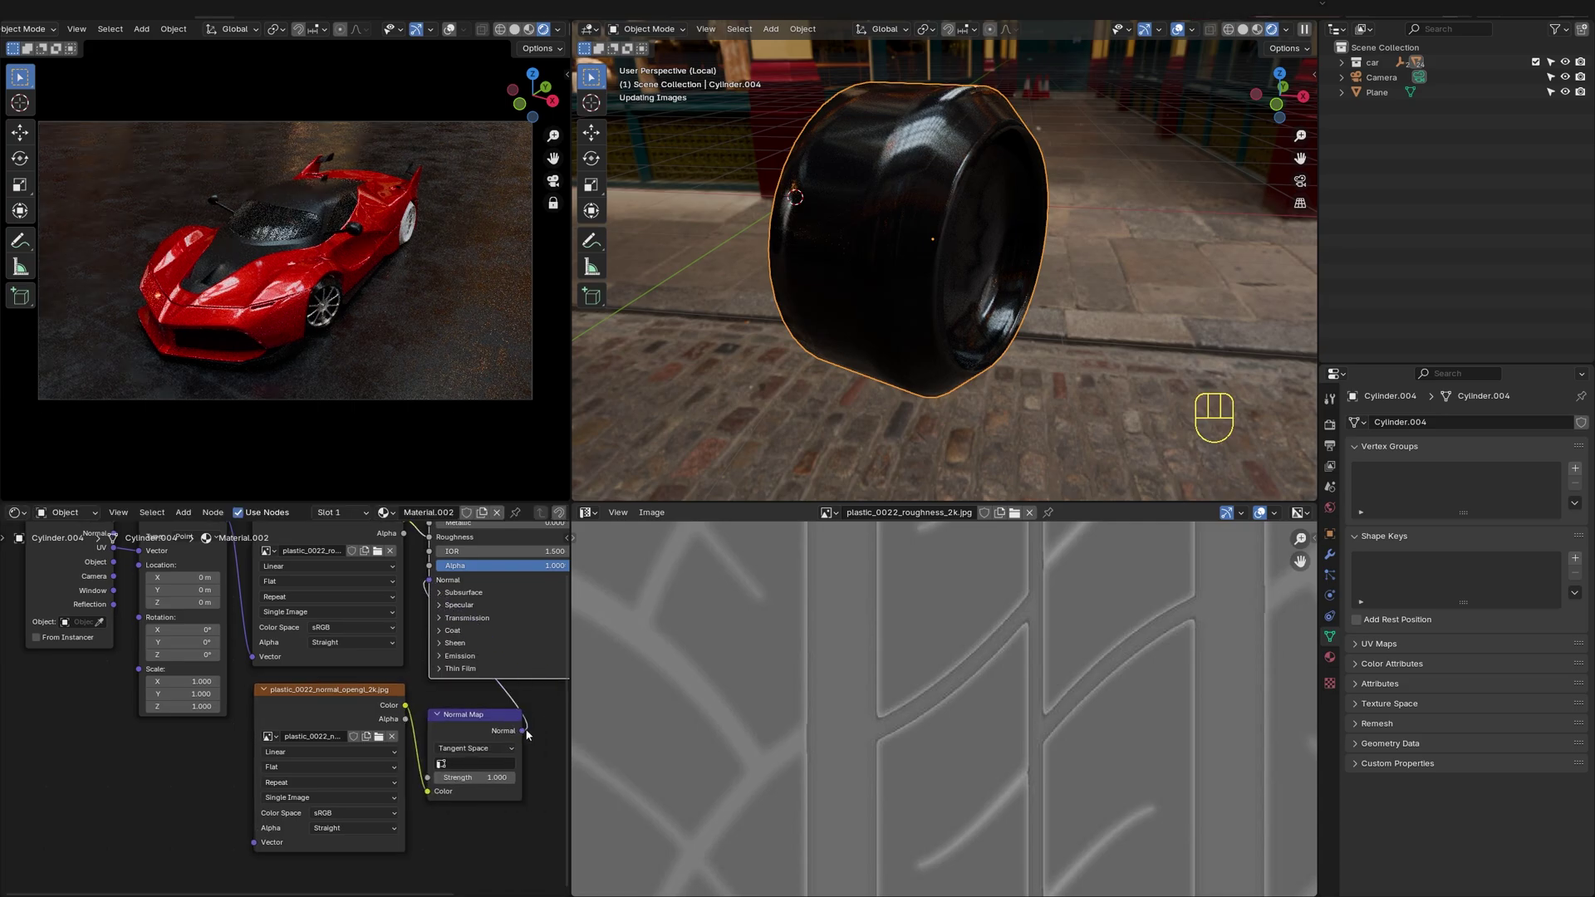
left_click(260, 581)
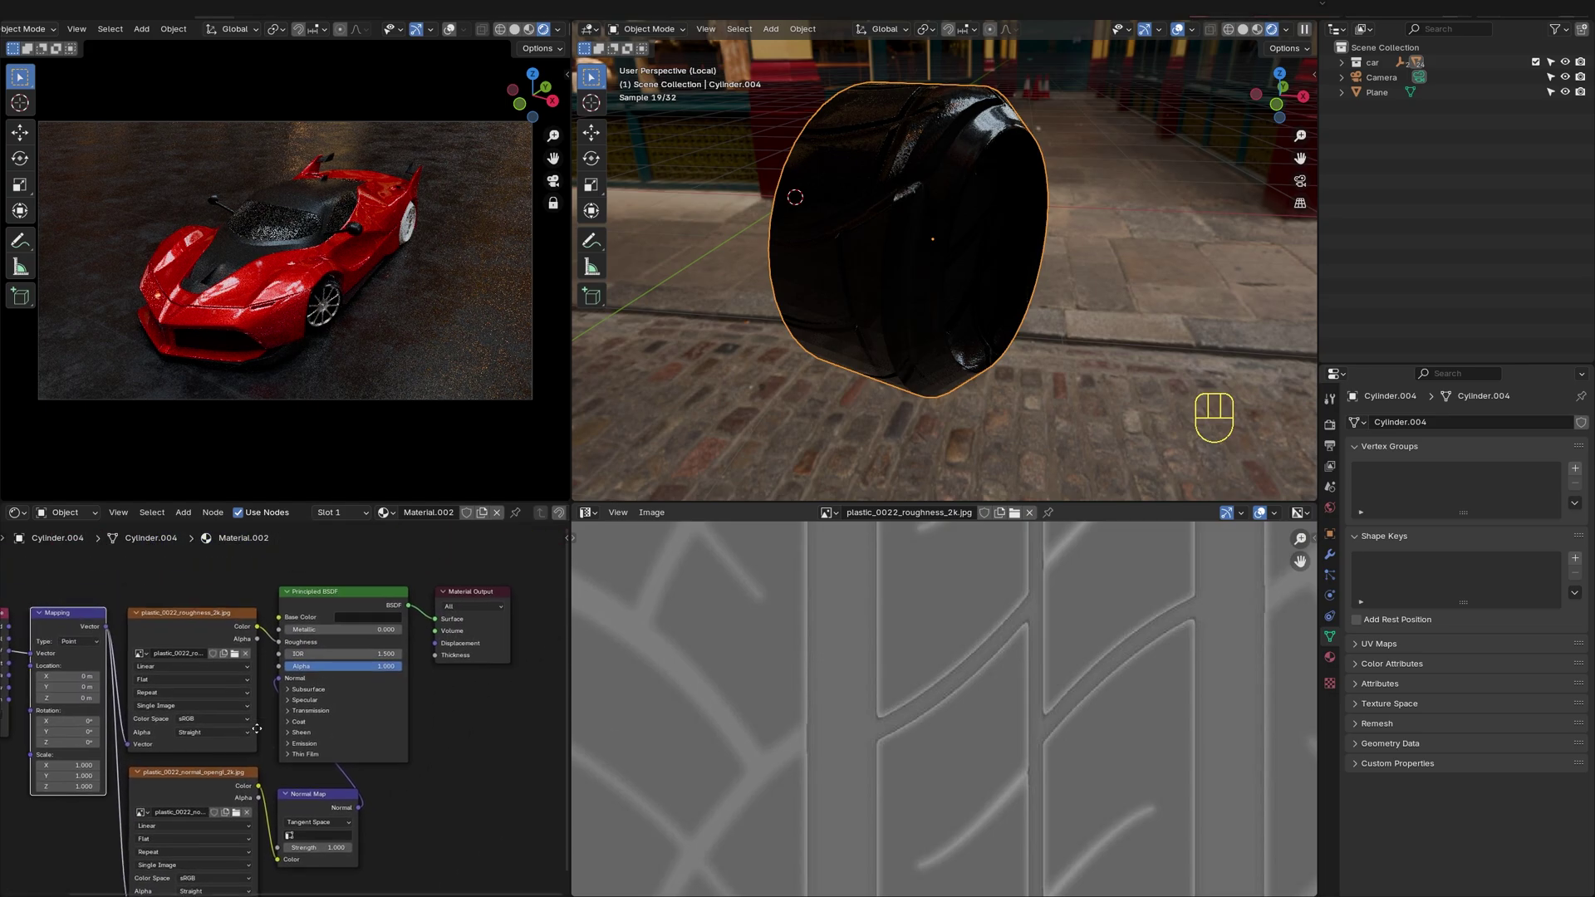
Insert a Color Ramp node between the roughness texture and the shader's Roughness input
left_click(332, 576)
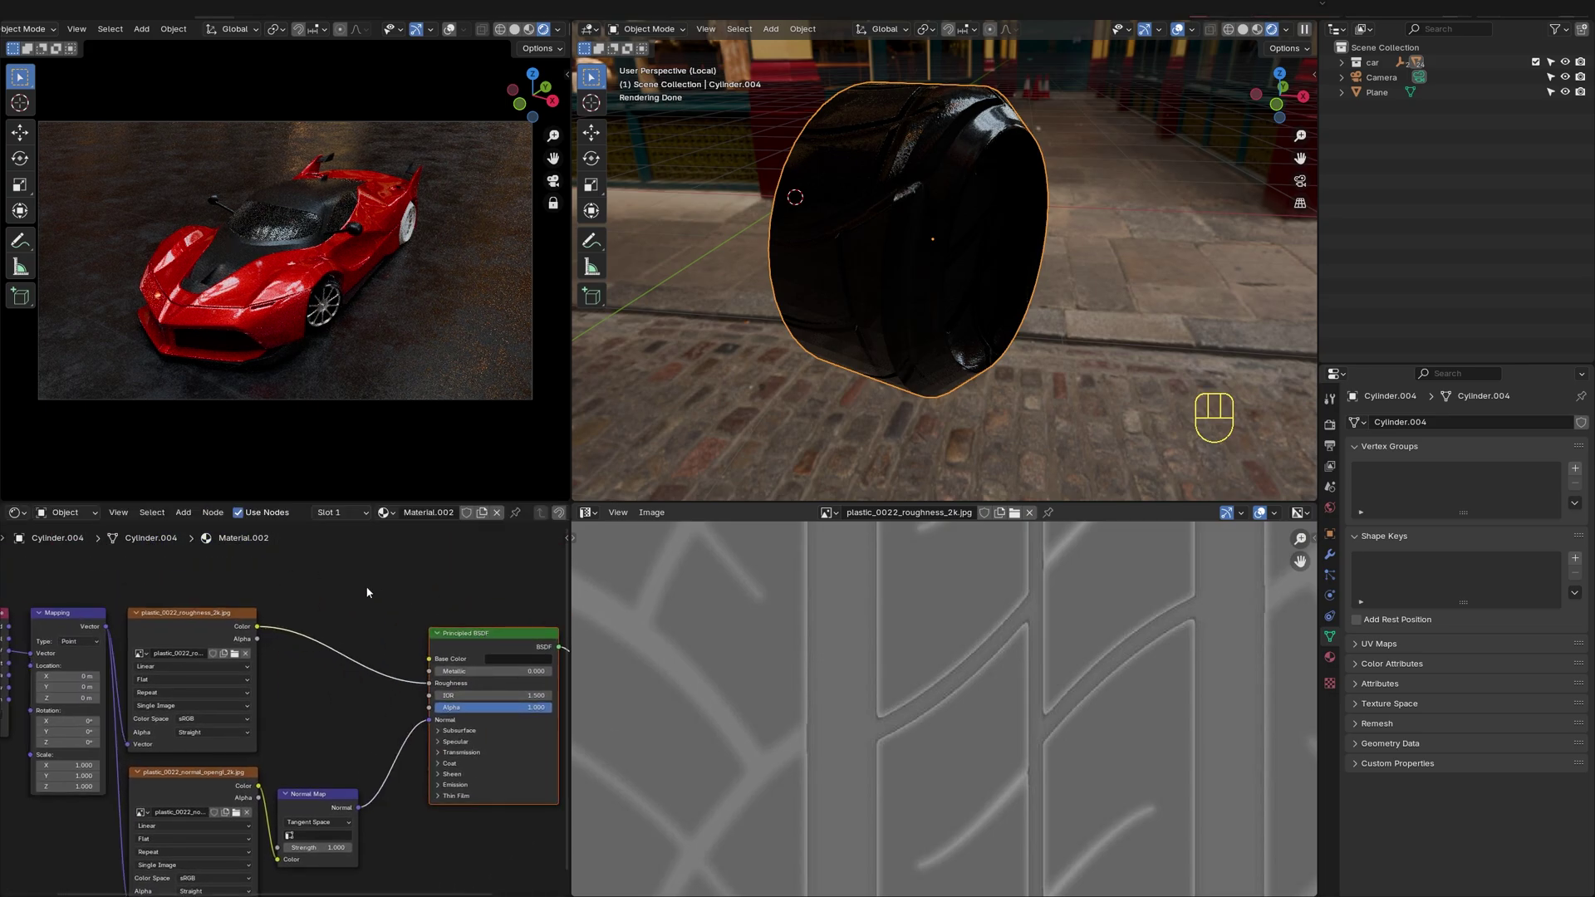
key("shift+a")
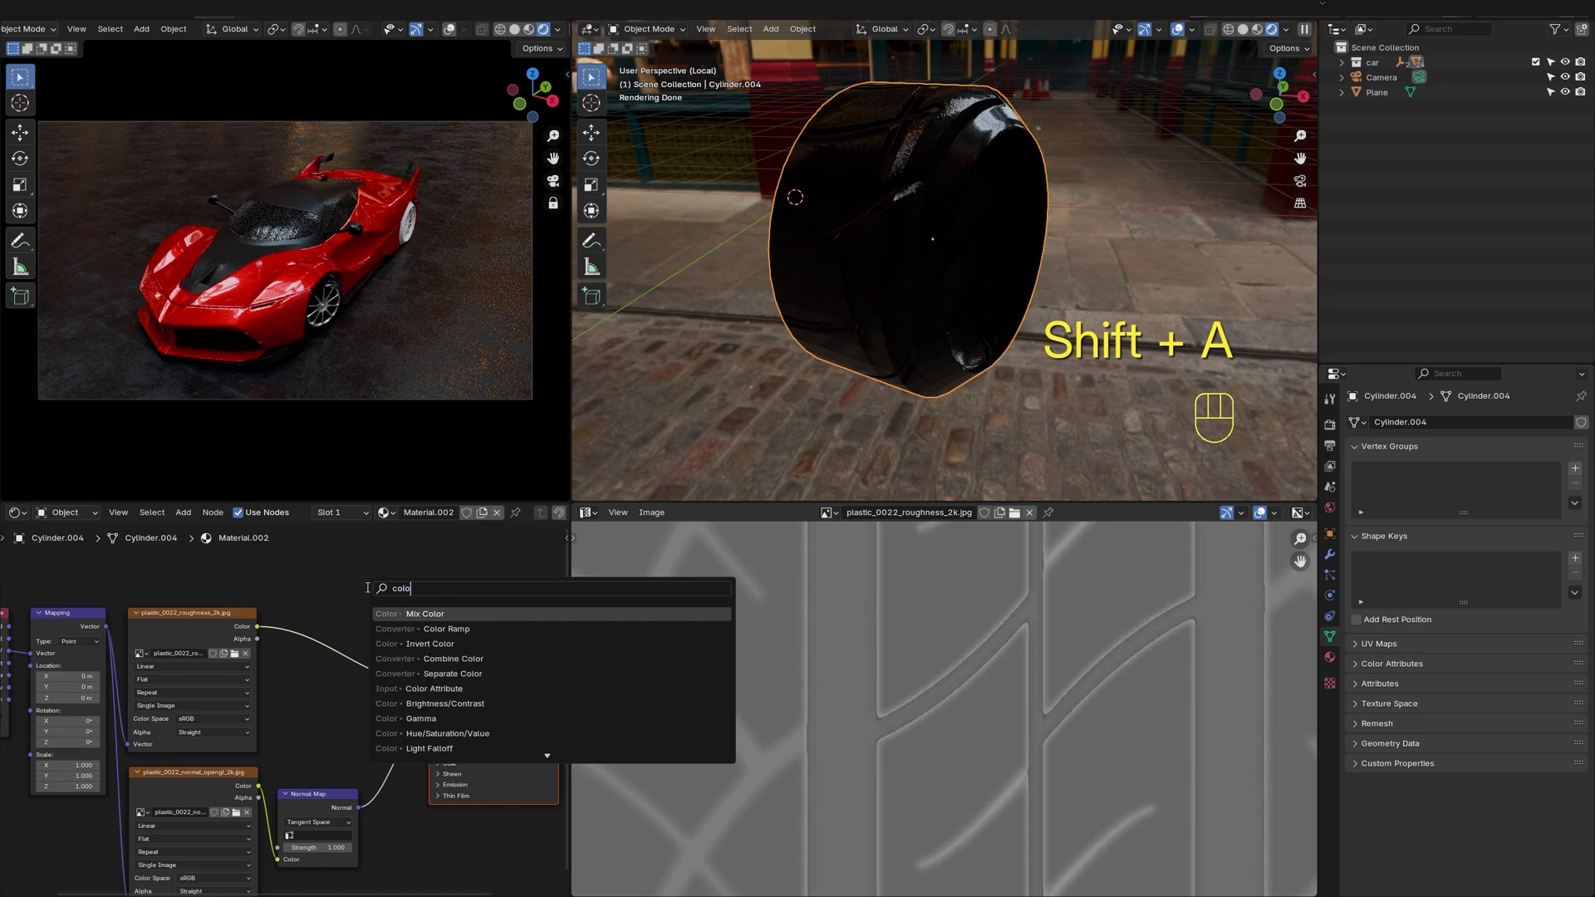
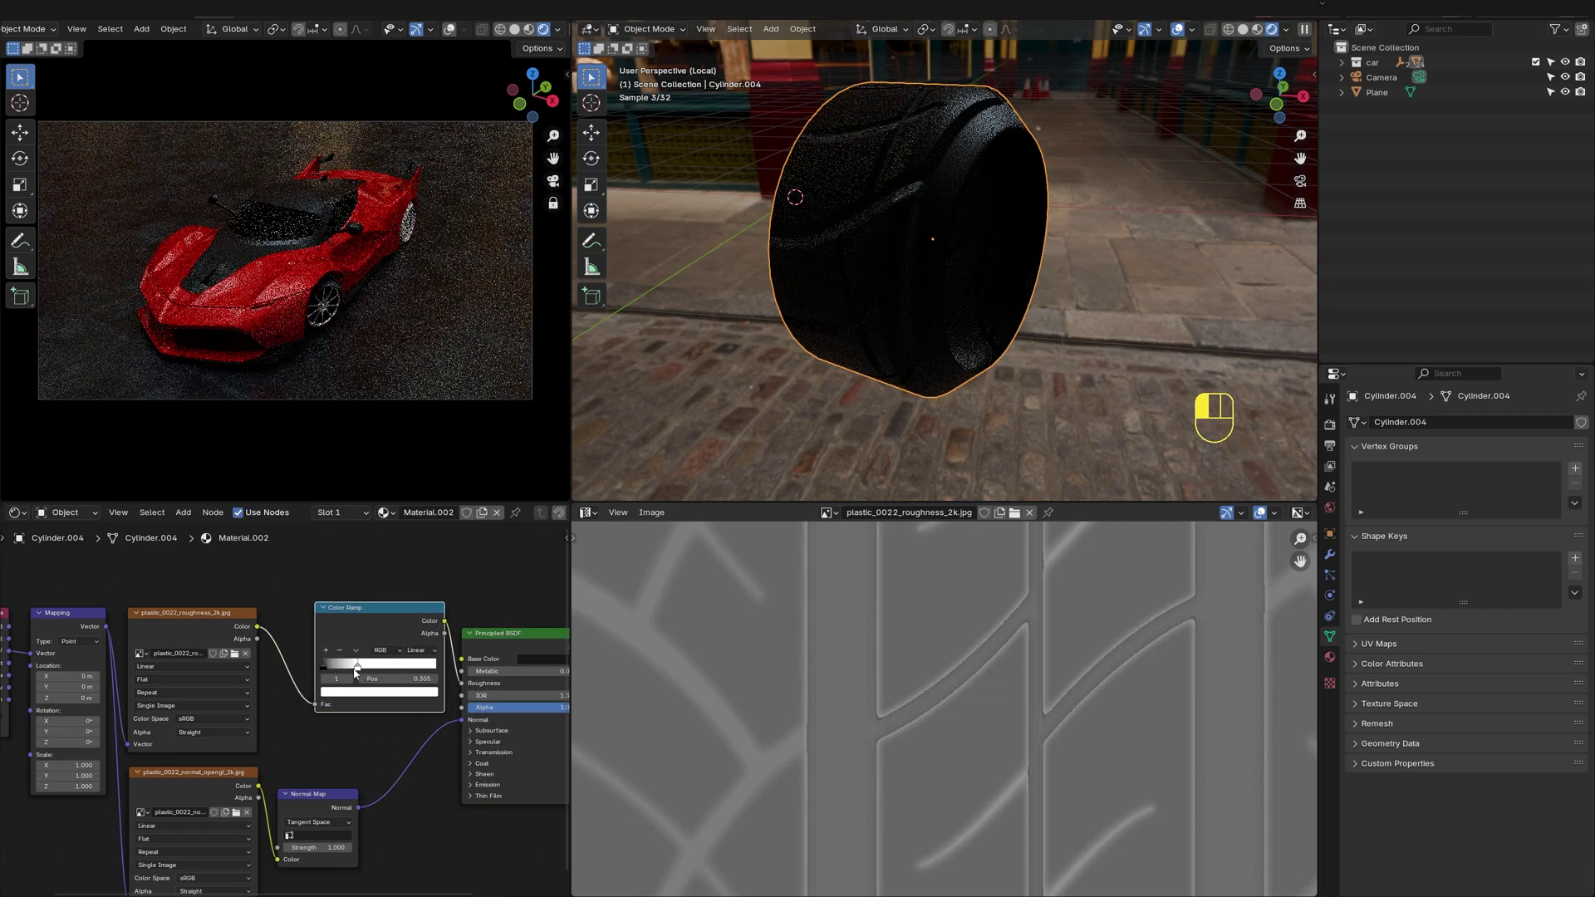
Orbit around the tire to check the texture and reselect it
middle_click(938, 317)
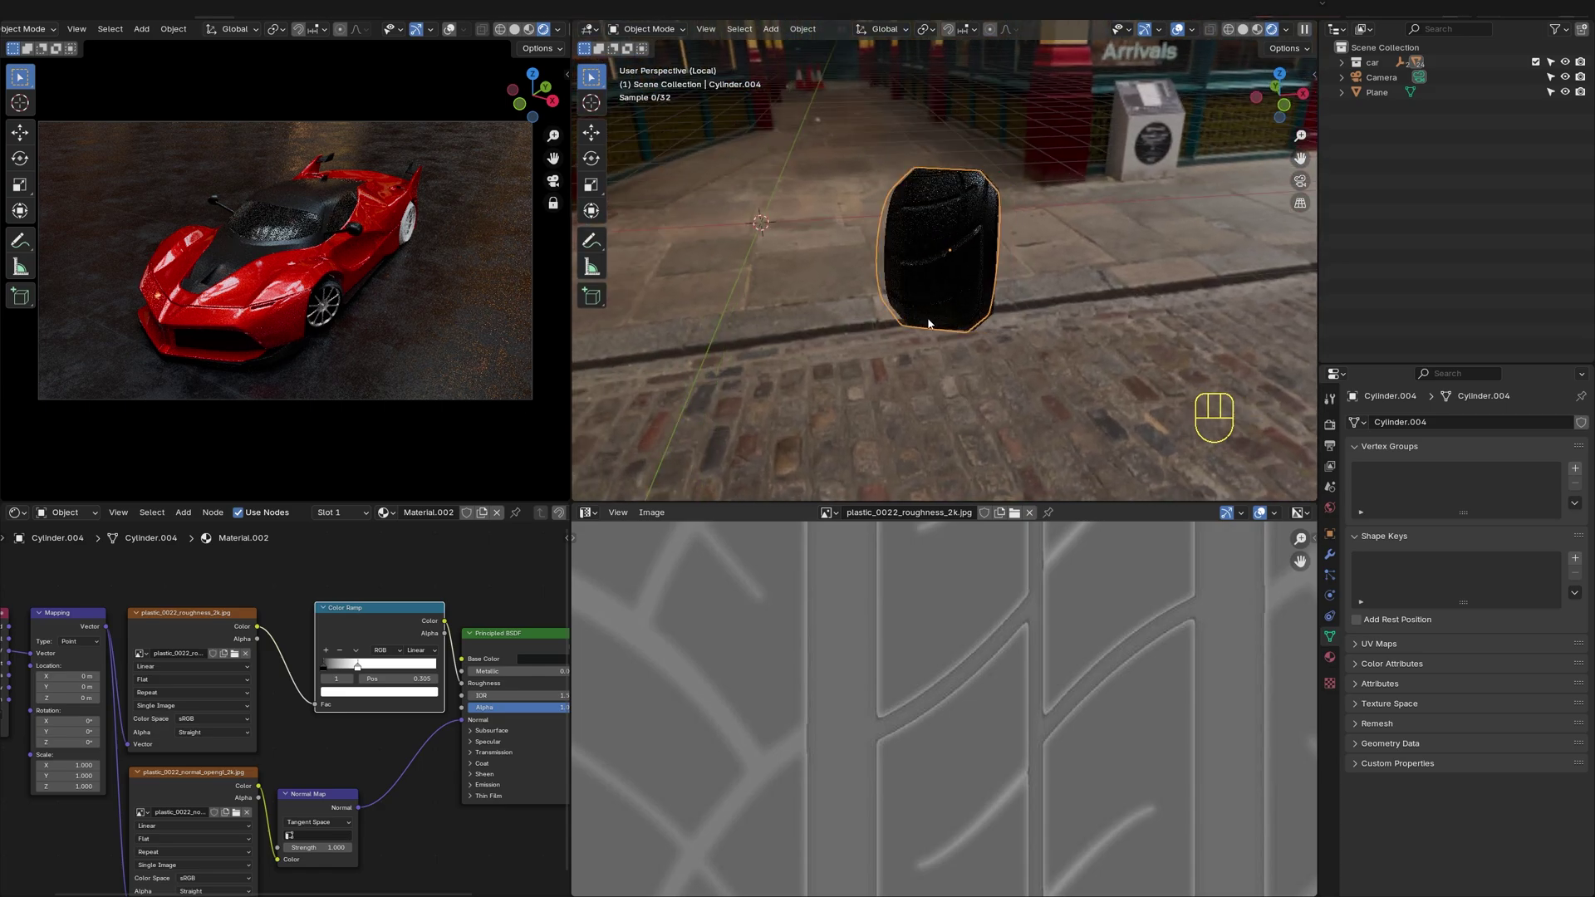
middle_click(776, 330)
middle_click(984, 238)
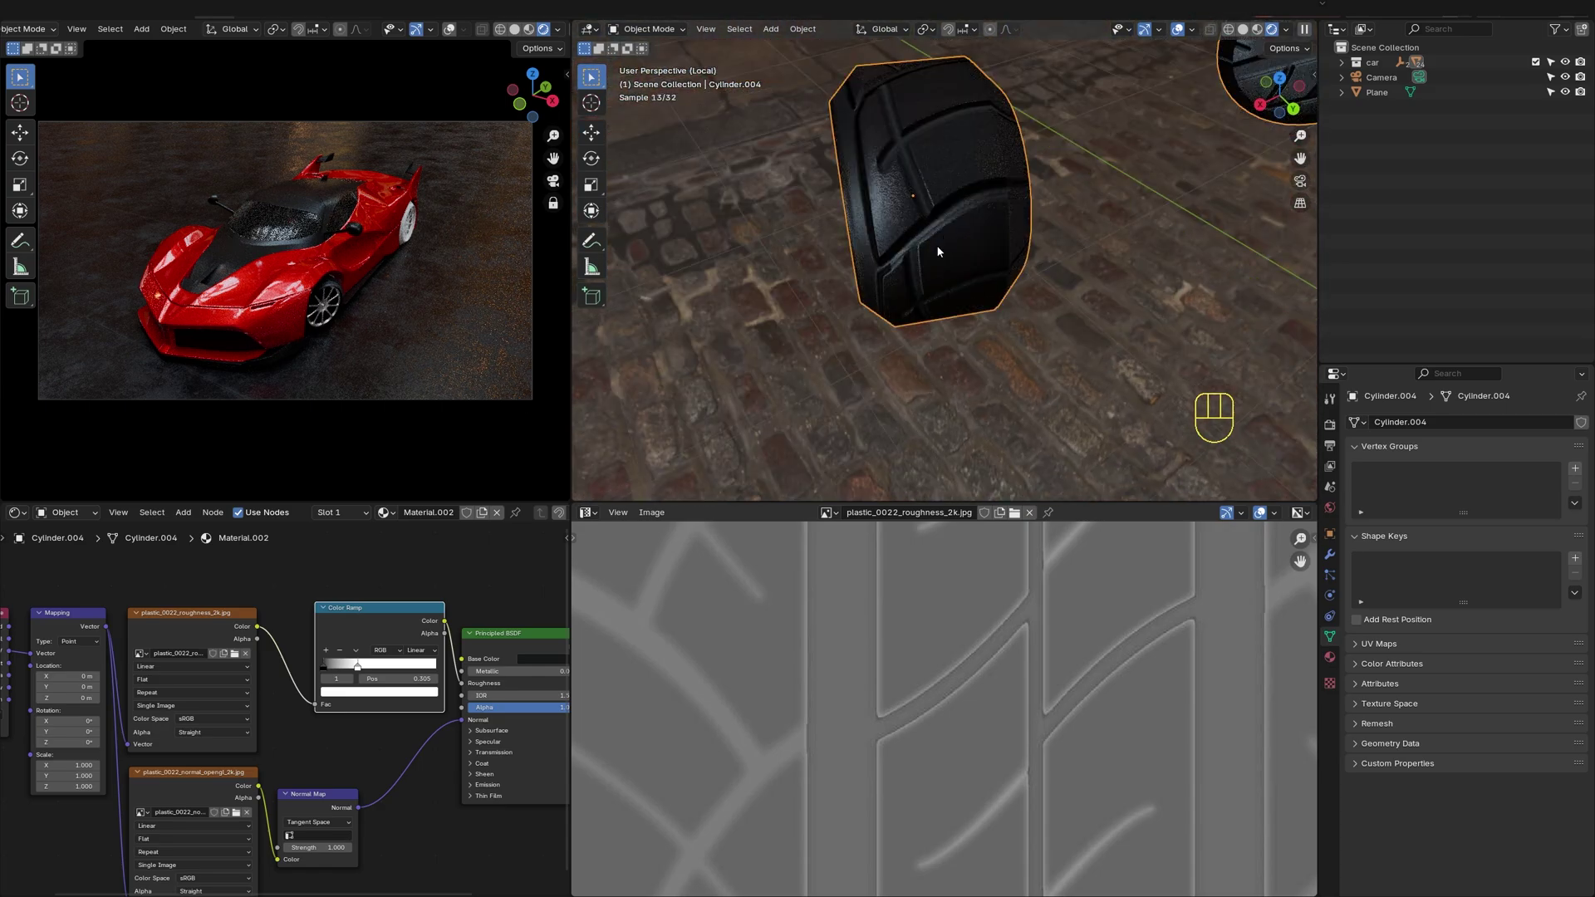
left_click(951, 257)
Select all tire faces, show the tread normal map behind the UVs and enlarge them to fit
key("Tab")
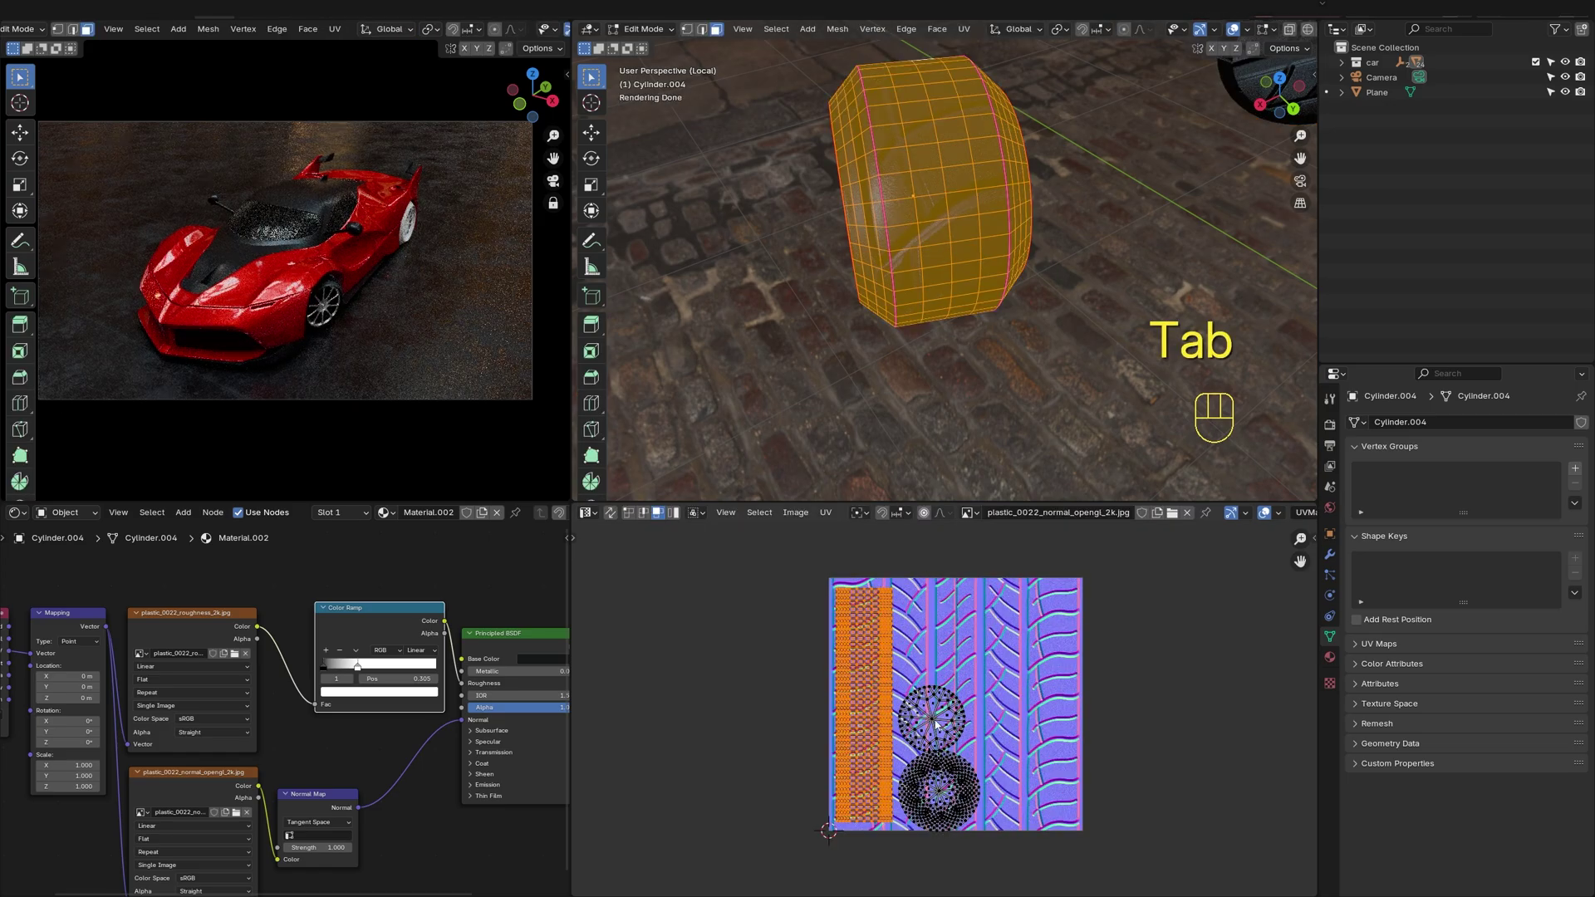
key("4")
left_click(938, 724)
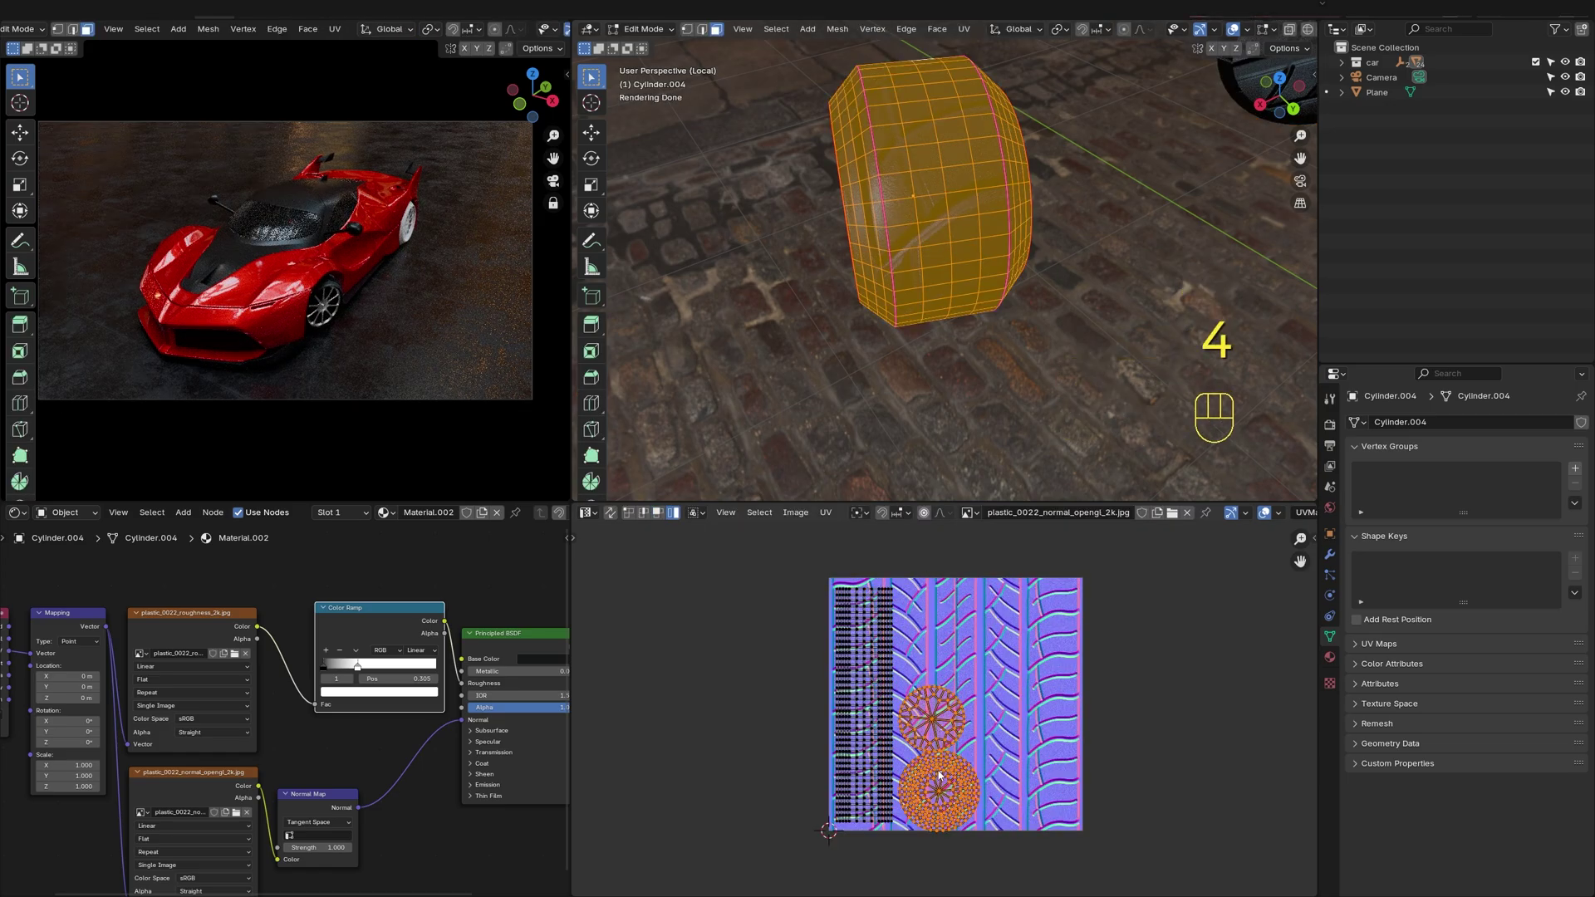
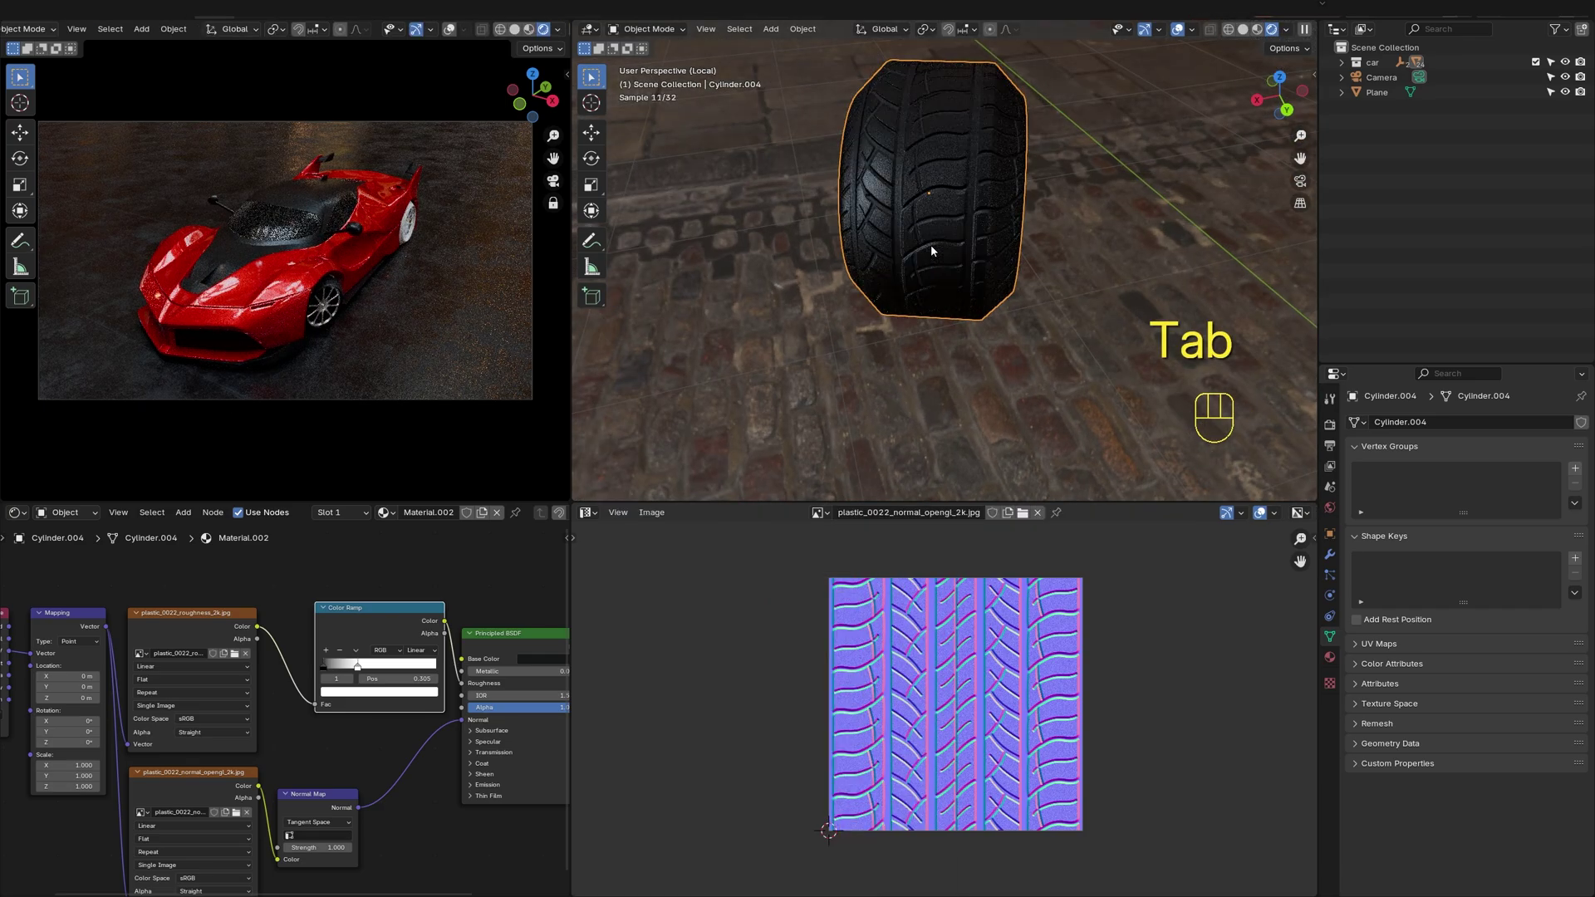
left_click(985, 251)
Leave Local View and orbit out to see the whole car
key("KP_Divide")
middle_click(984, 252)
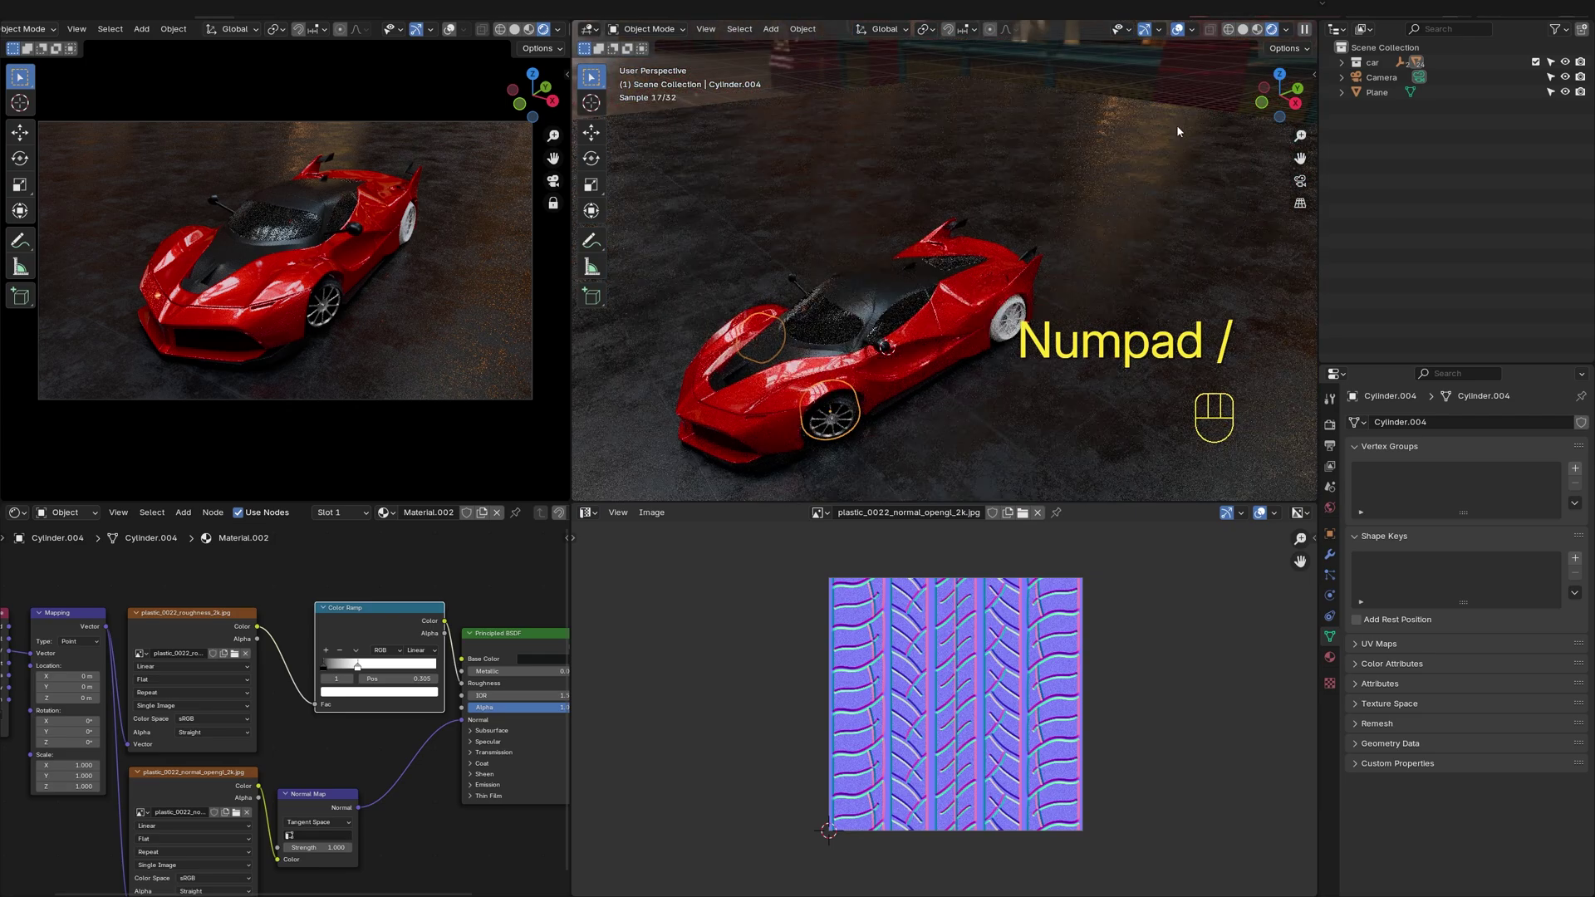
In solid shading, view the car from the side and select the textured tire copy
left_click(1248, 37)
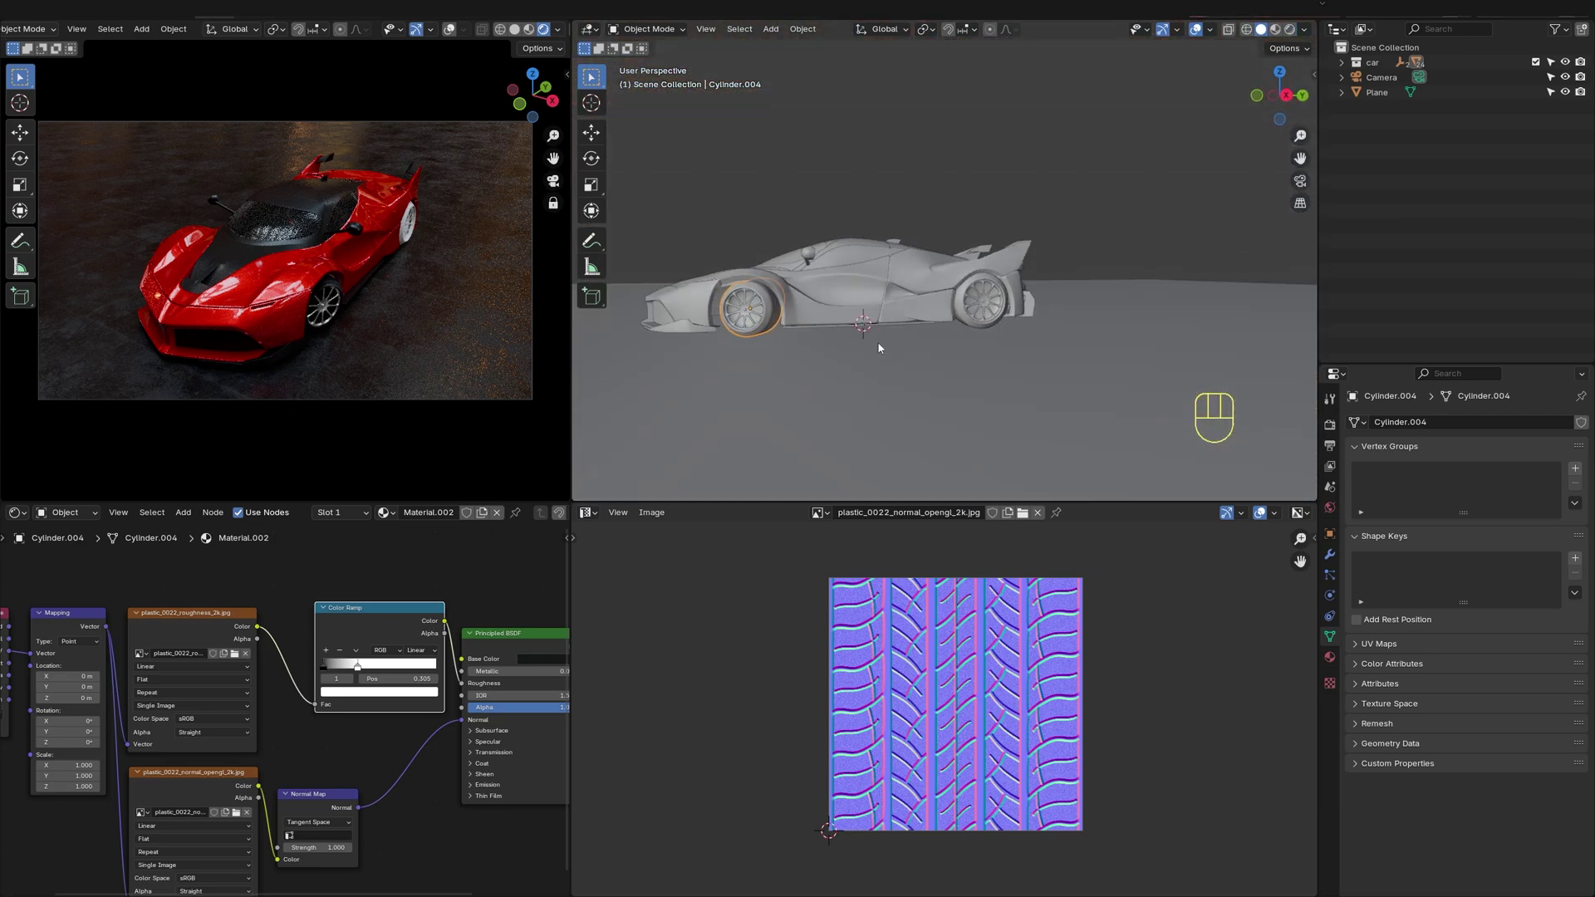
middle_click(968, 302)
middle_click(921, 312)
middle_click(919, 312)
left_click(1065, 314)
left_click(1073, 282)
key("x")
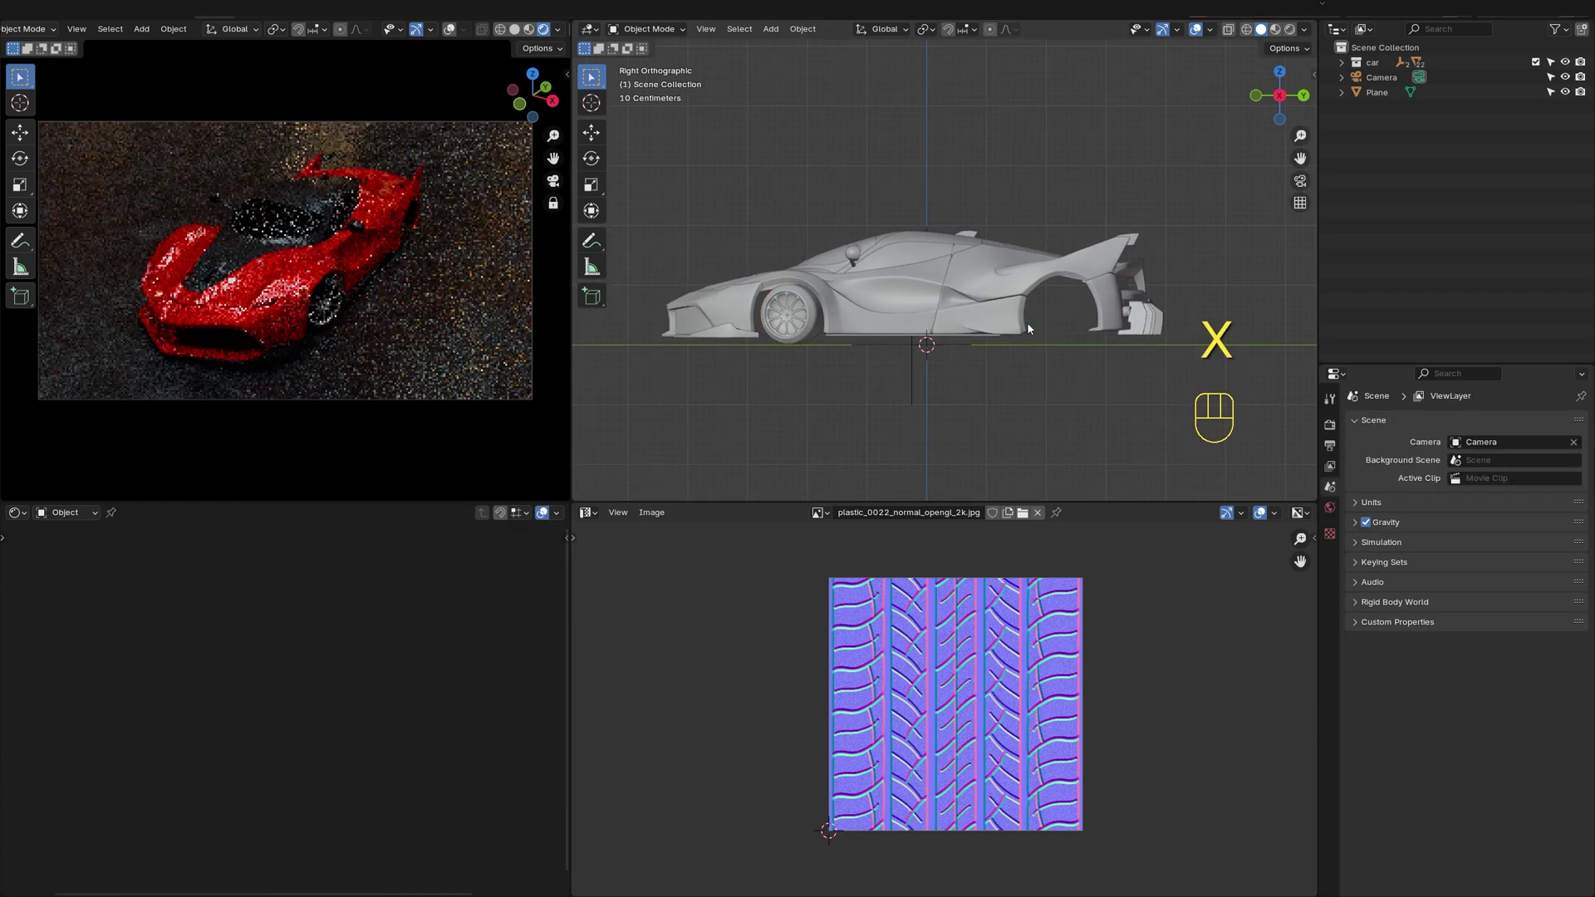
left_click(801, 312)
left_click(816, 307)
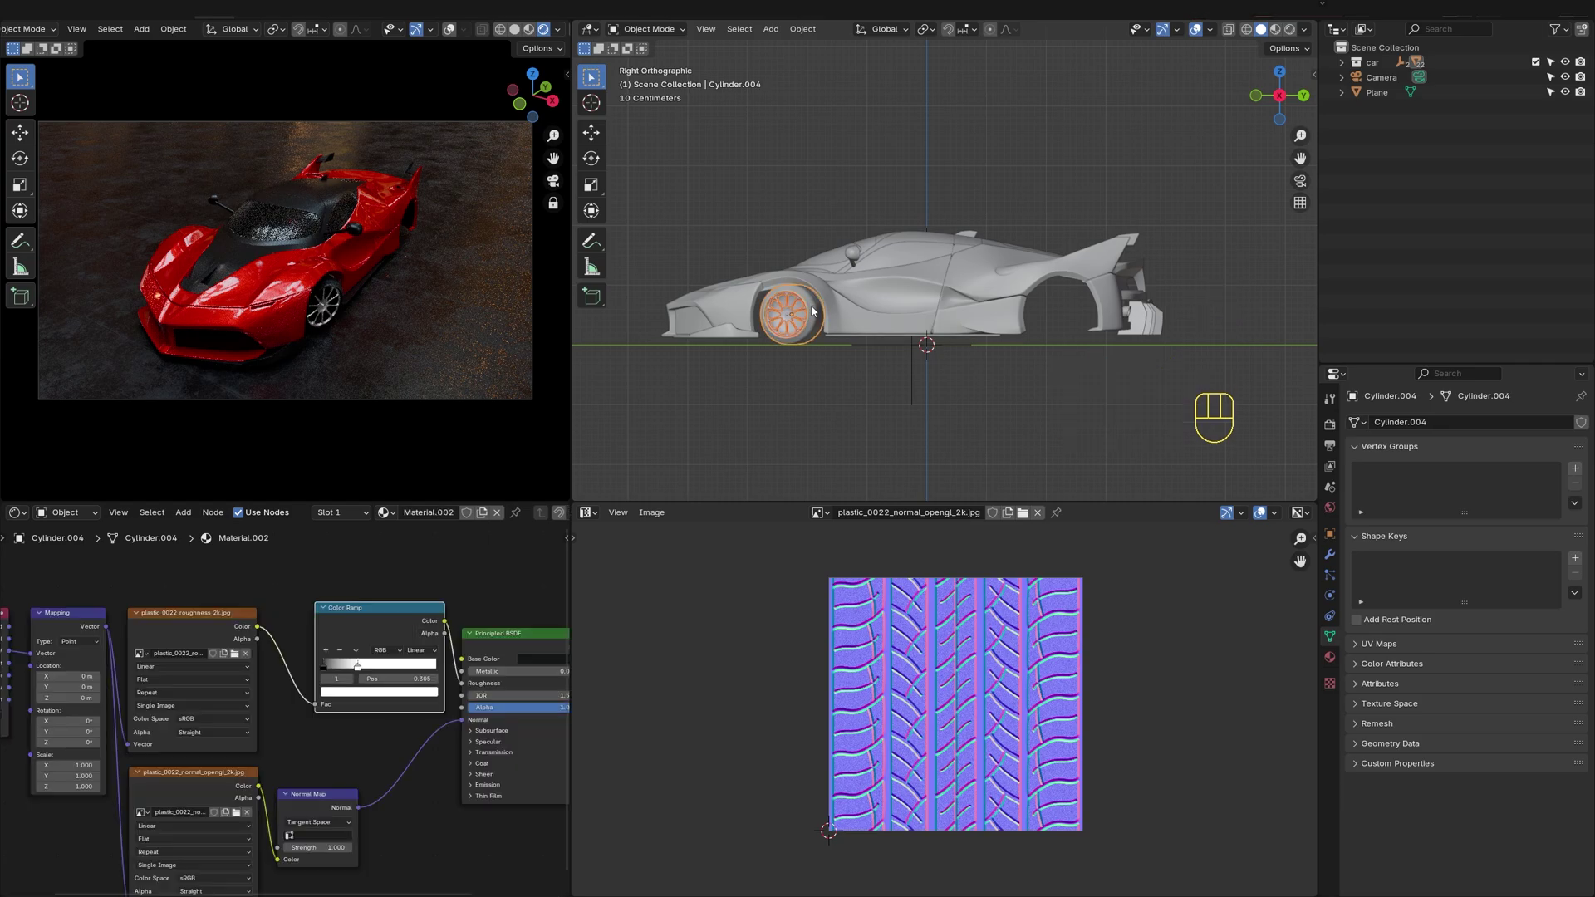
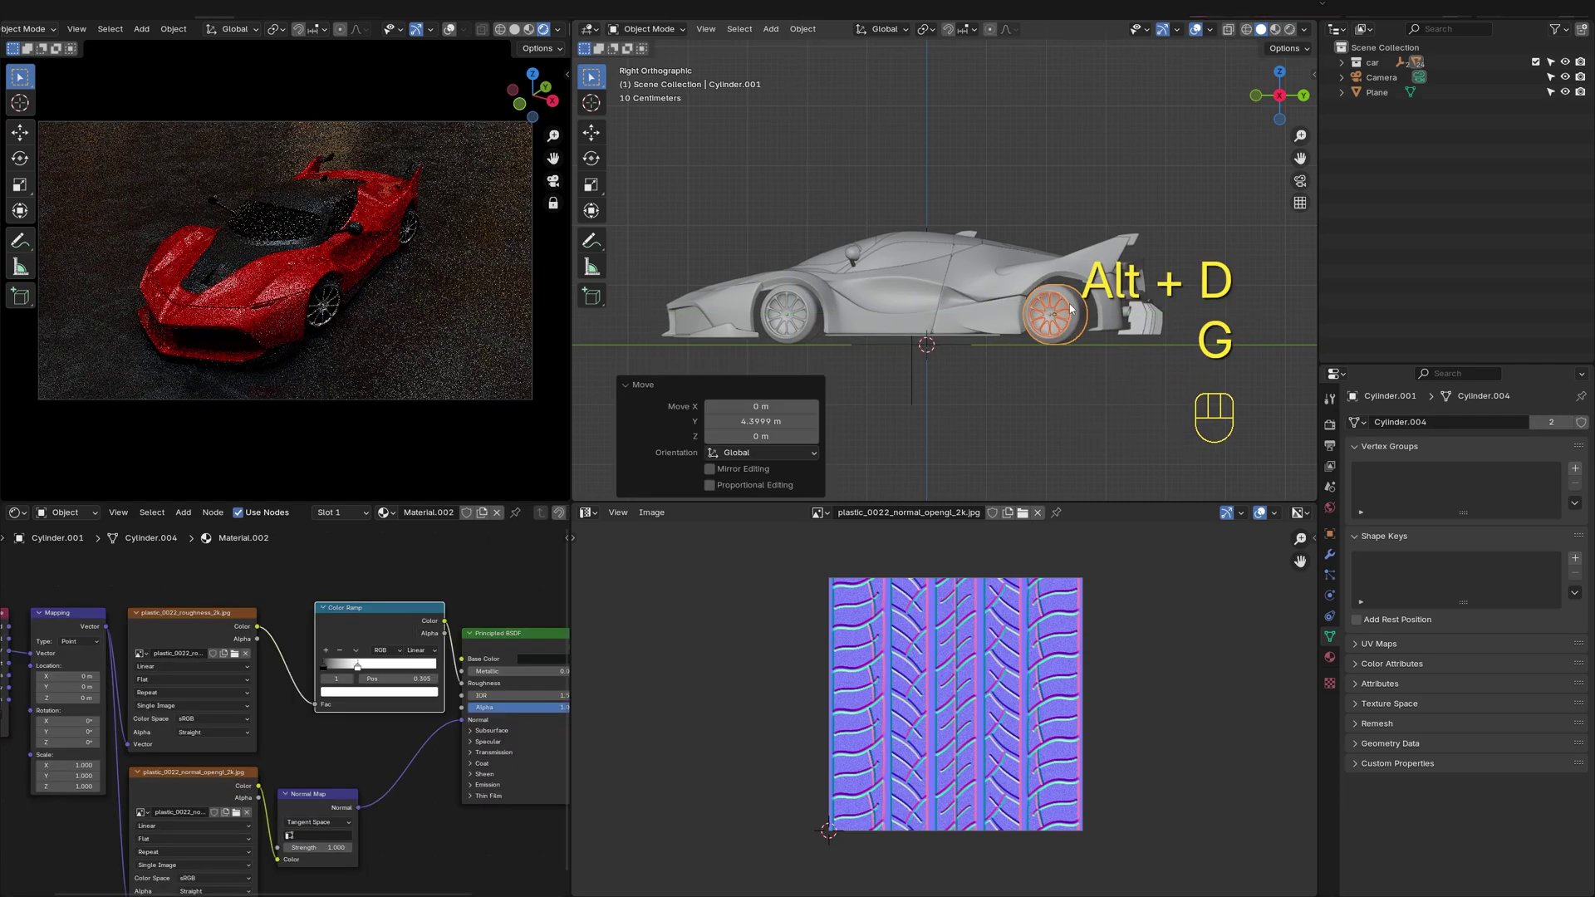
Reset the copied tire's rotation with Alt+R, scale it to the wheel and shift it along X into place
key("alt+r")
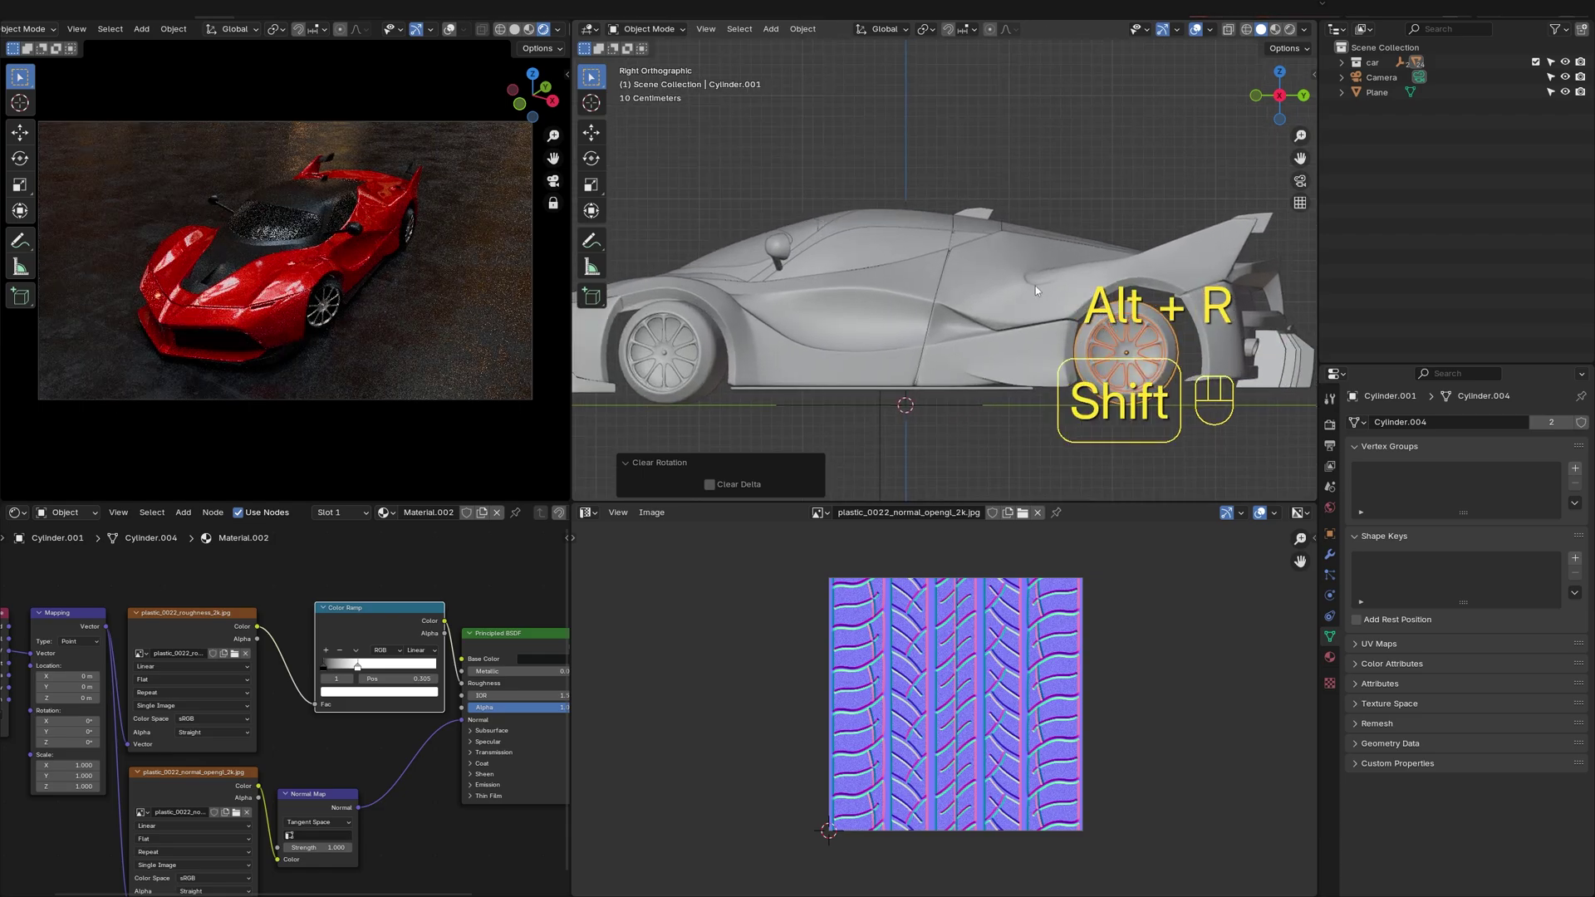
key("s")
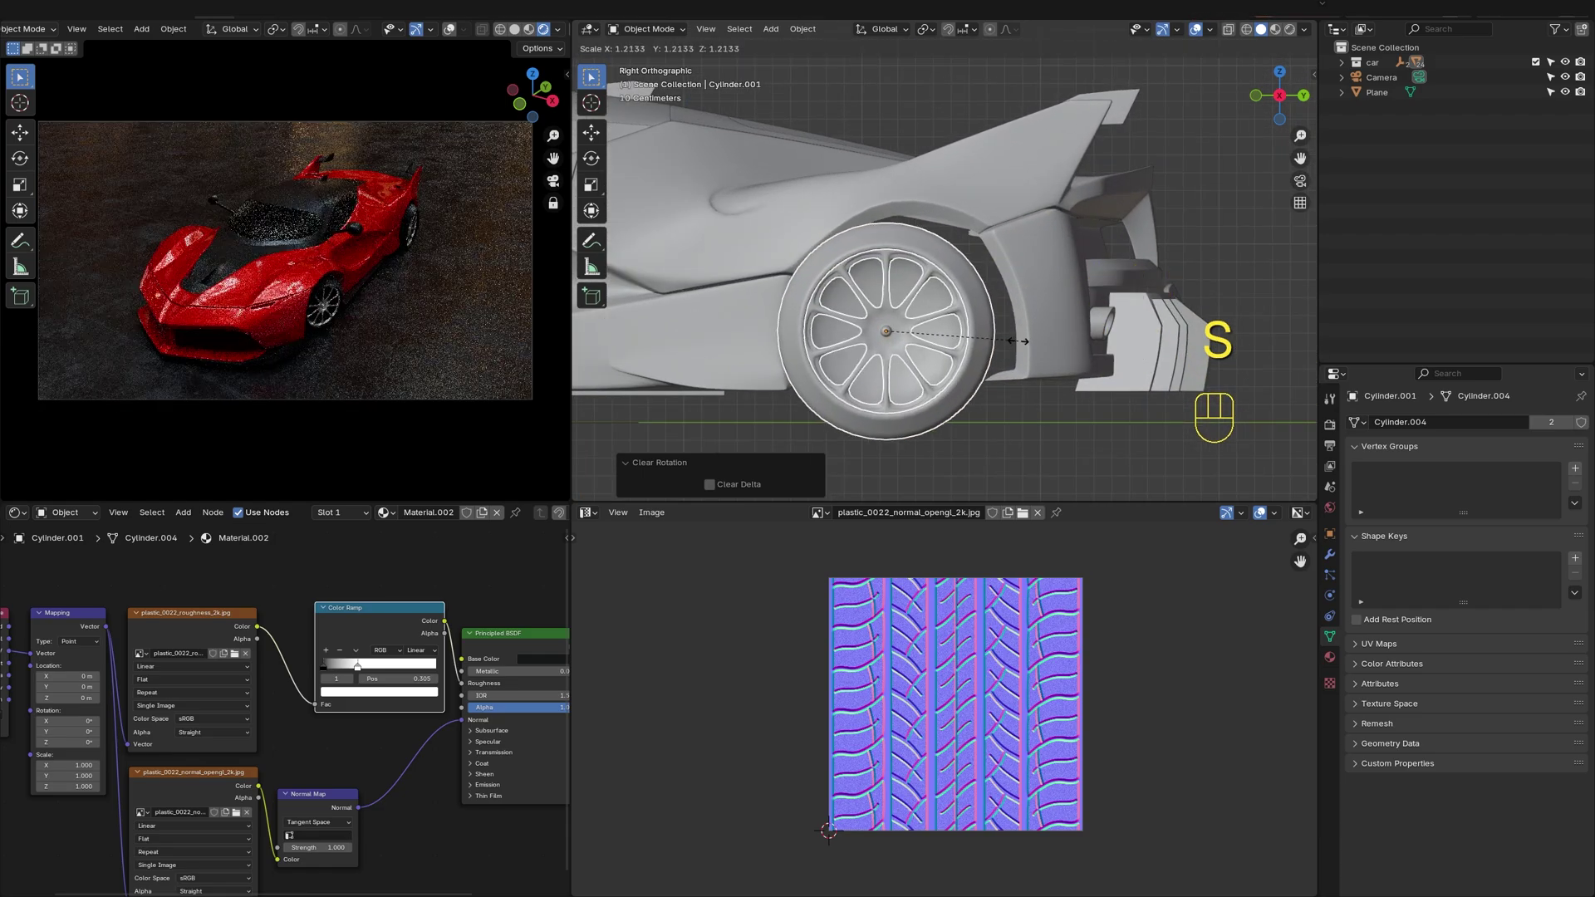
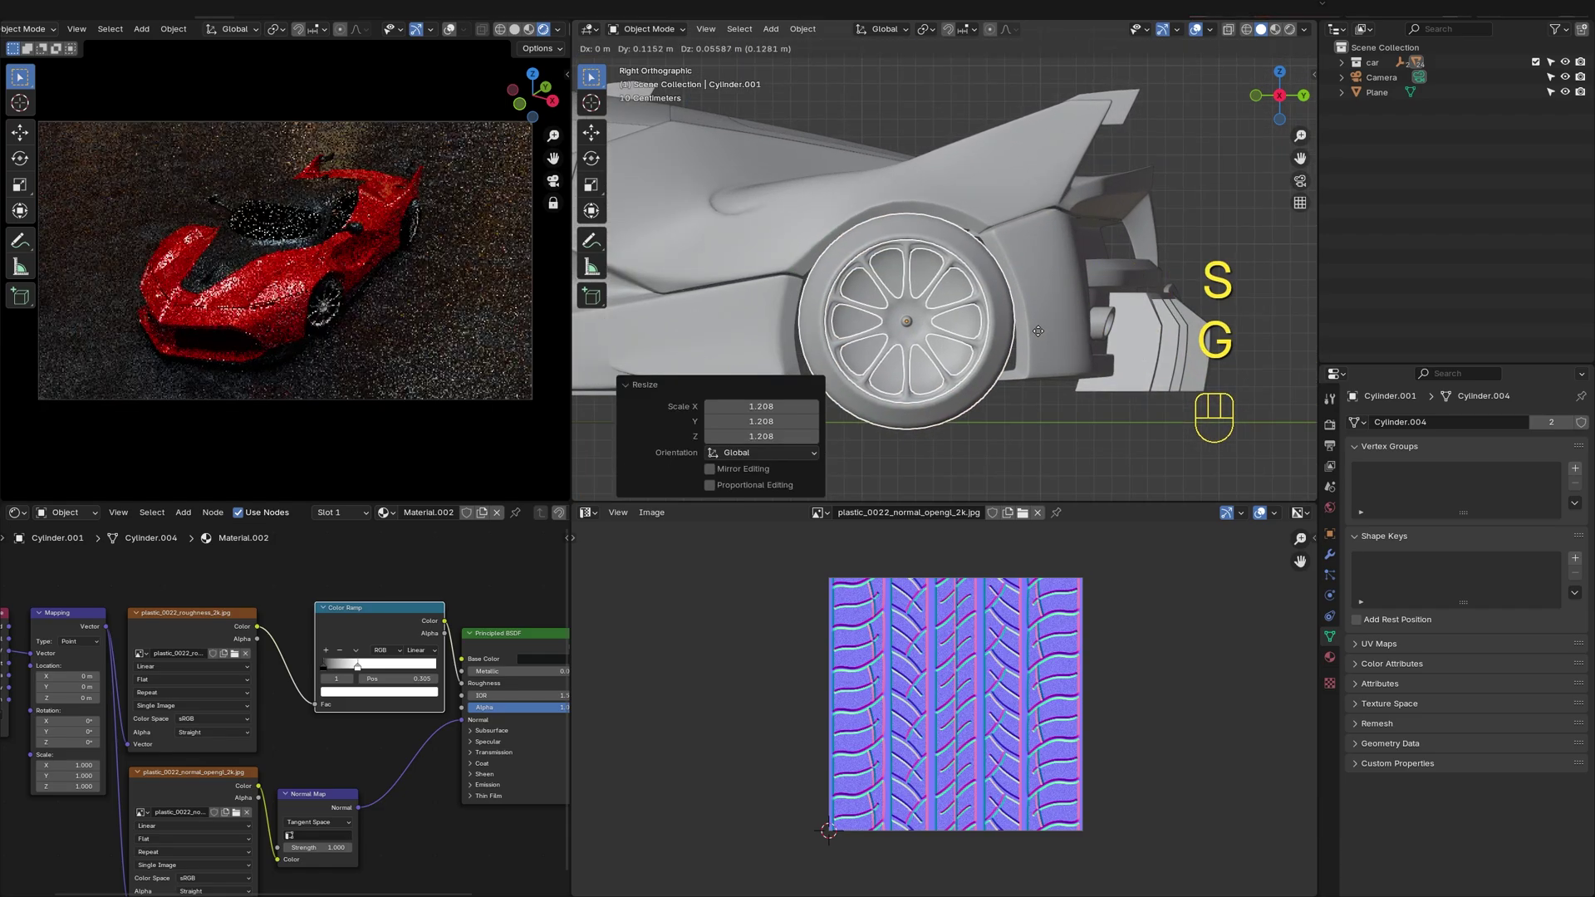
key("s")
middle_click(986, 284)
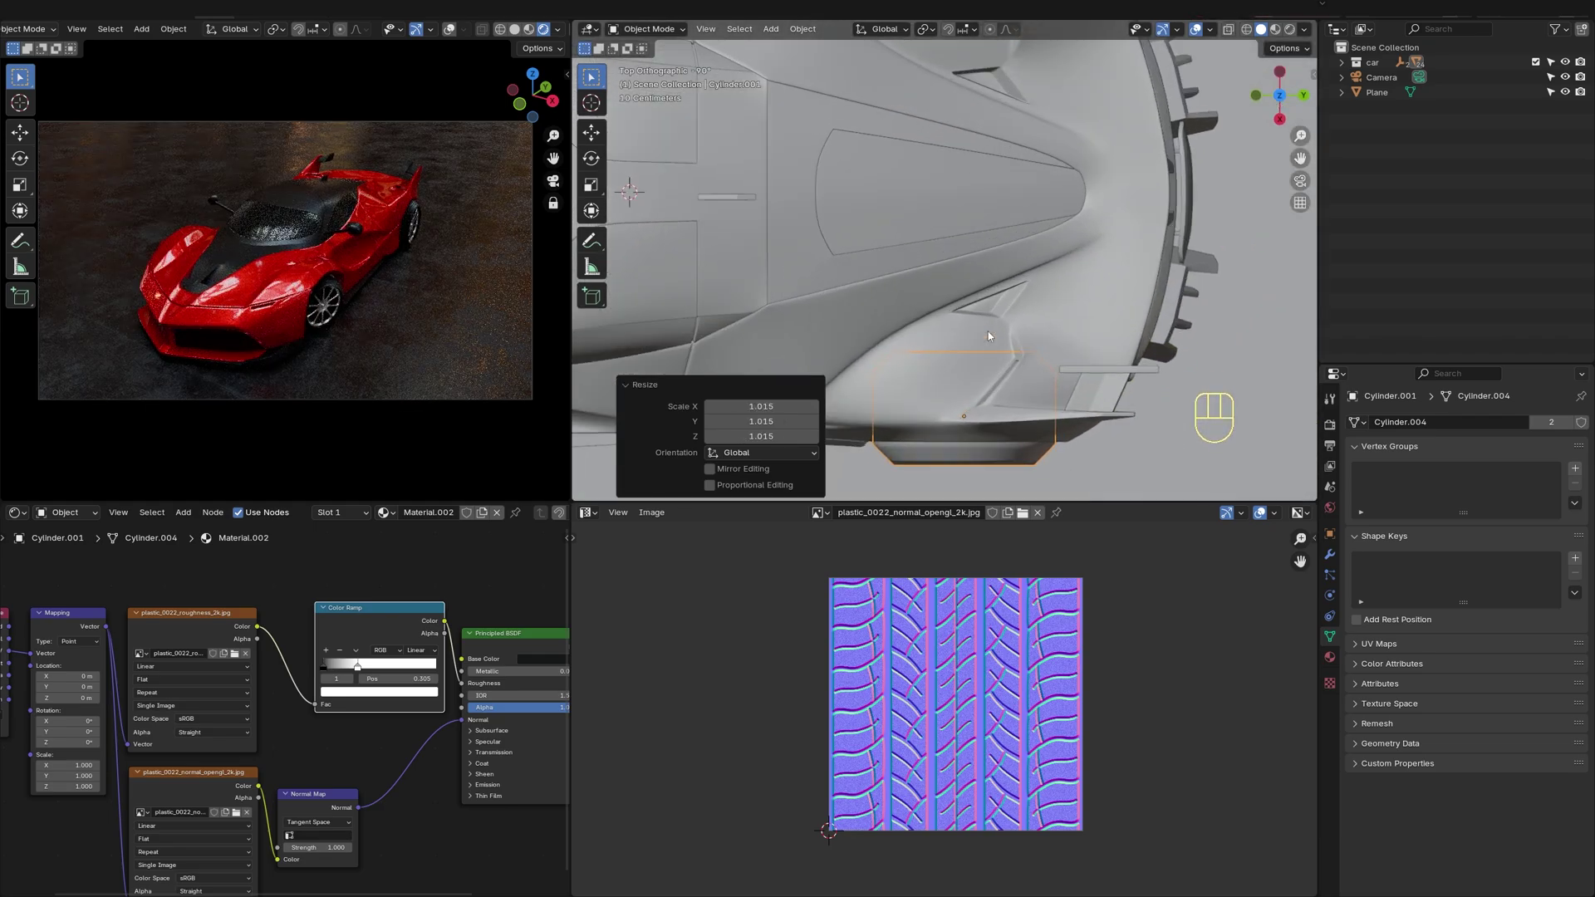
key("g")
key("x")
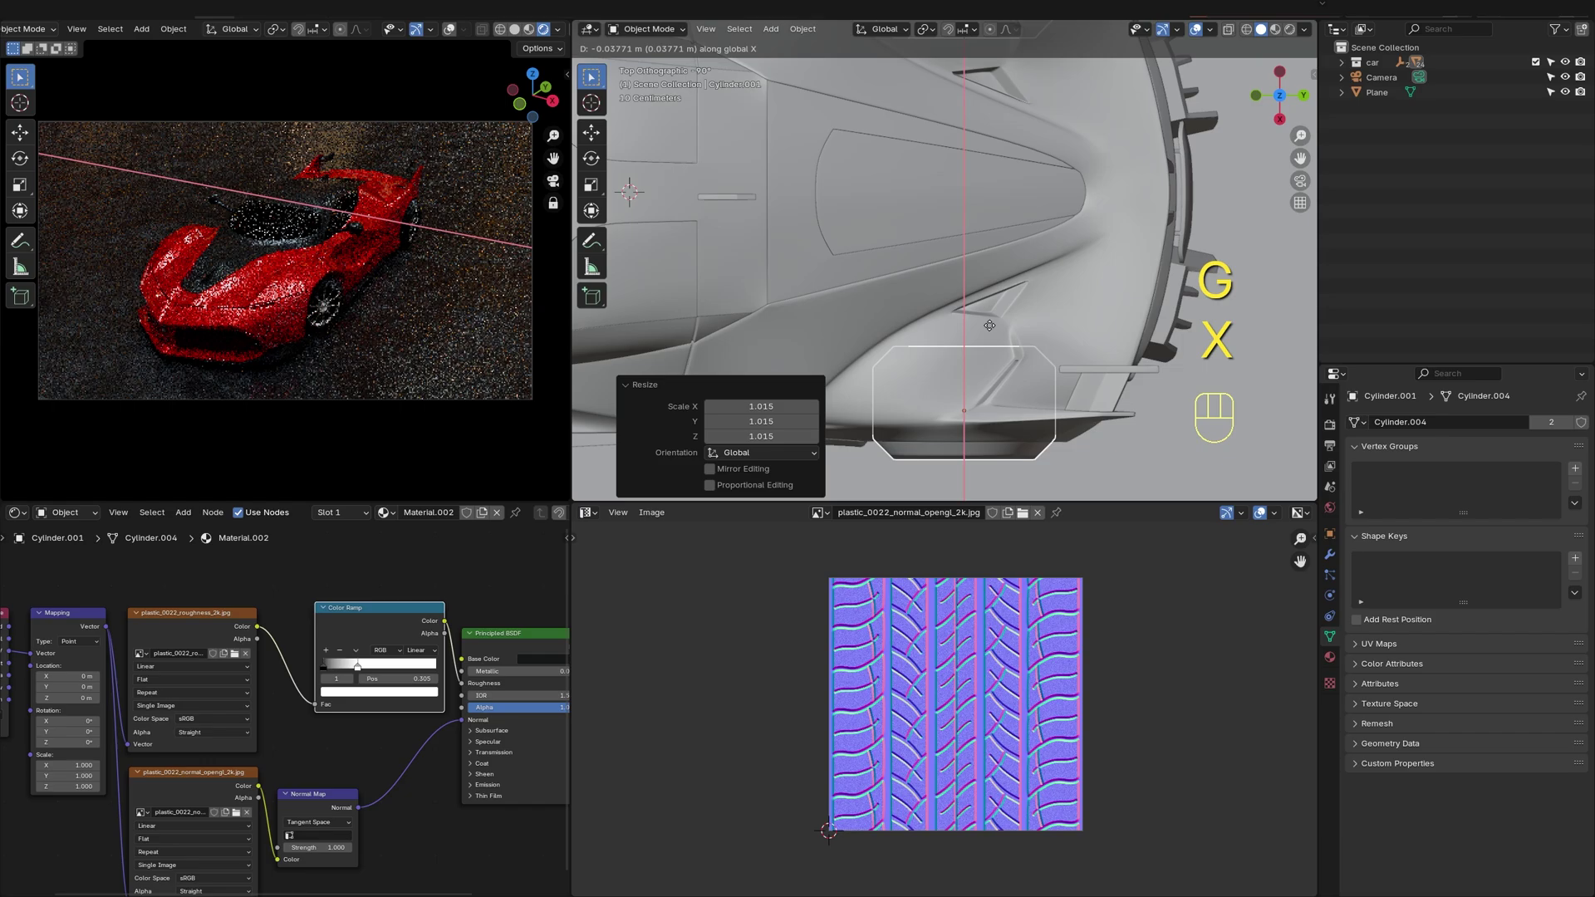
left_click(995, 326)
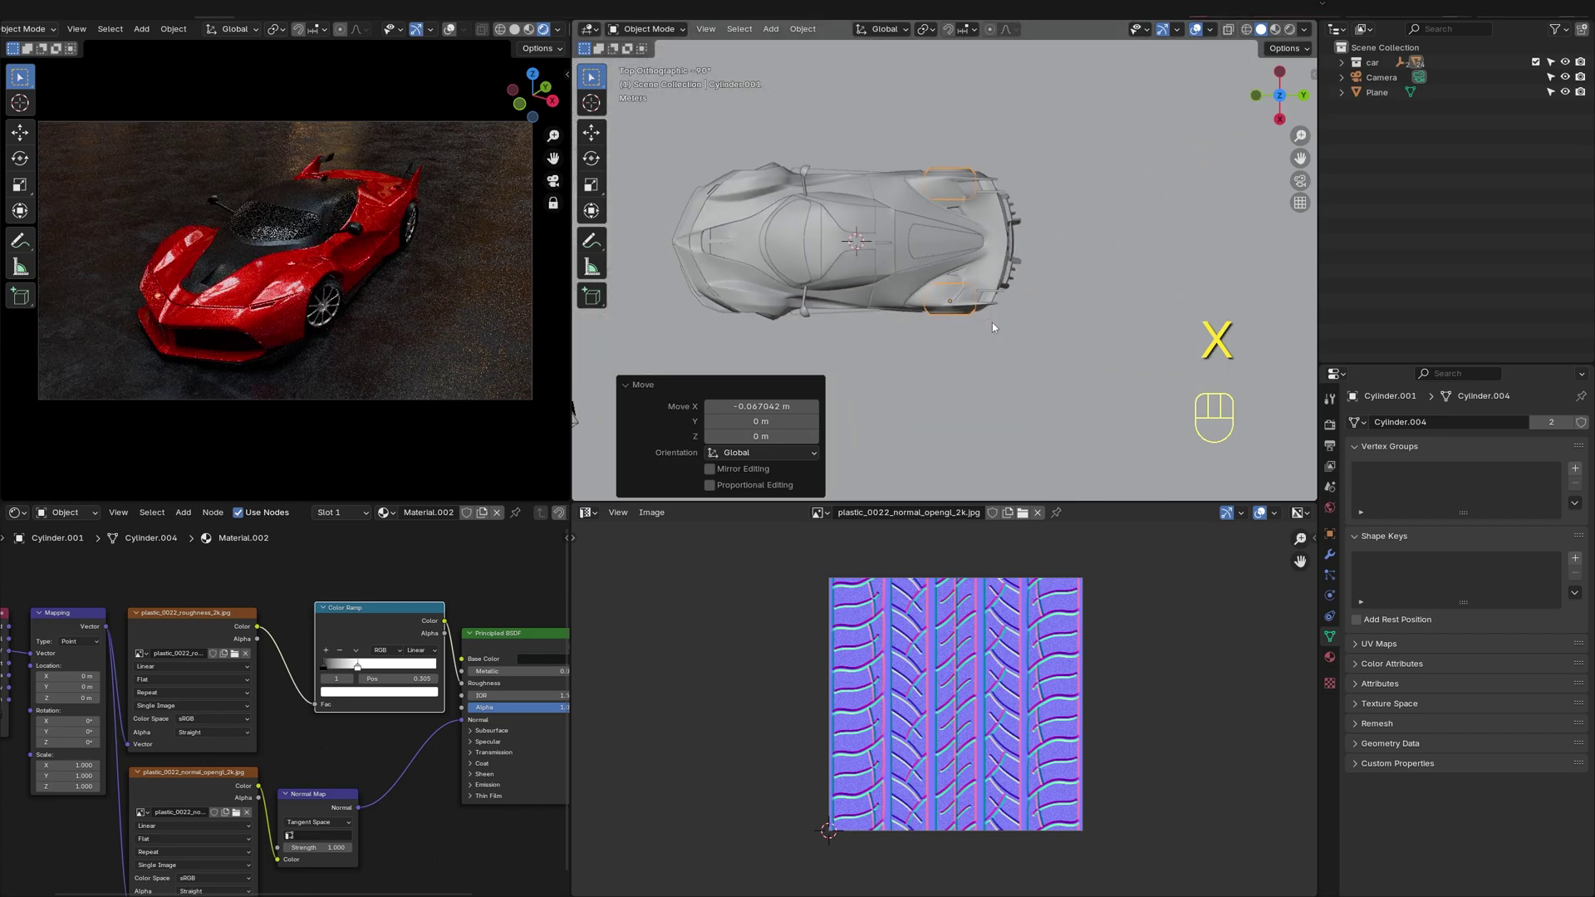
left_click(1065, 347)
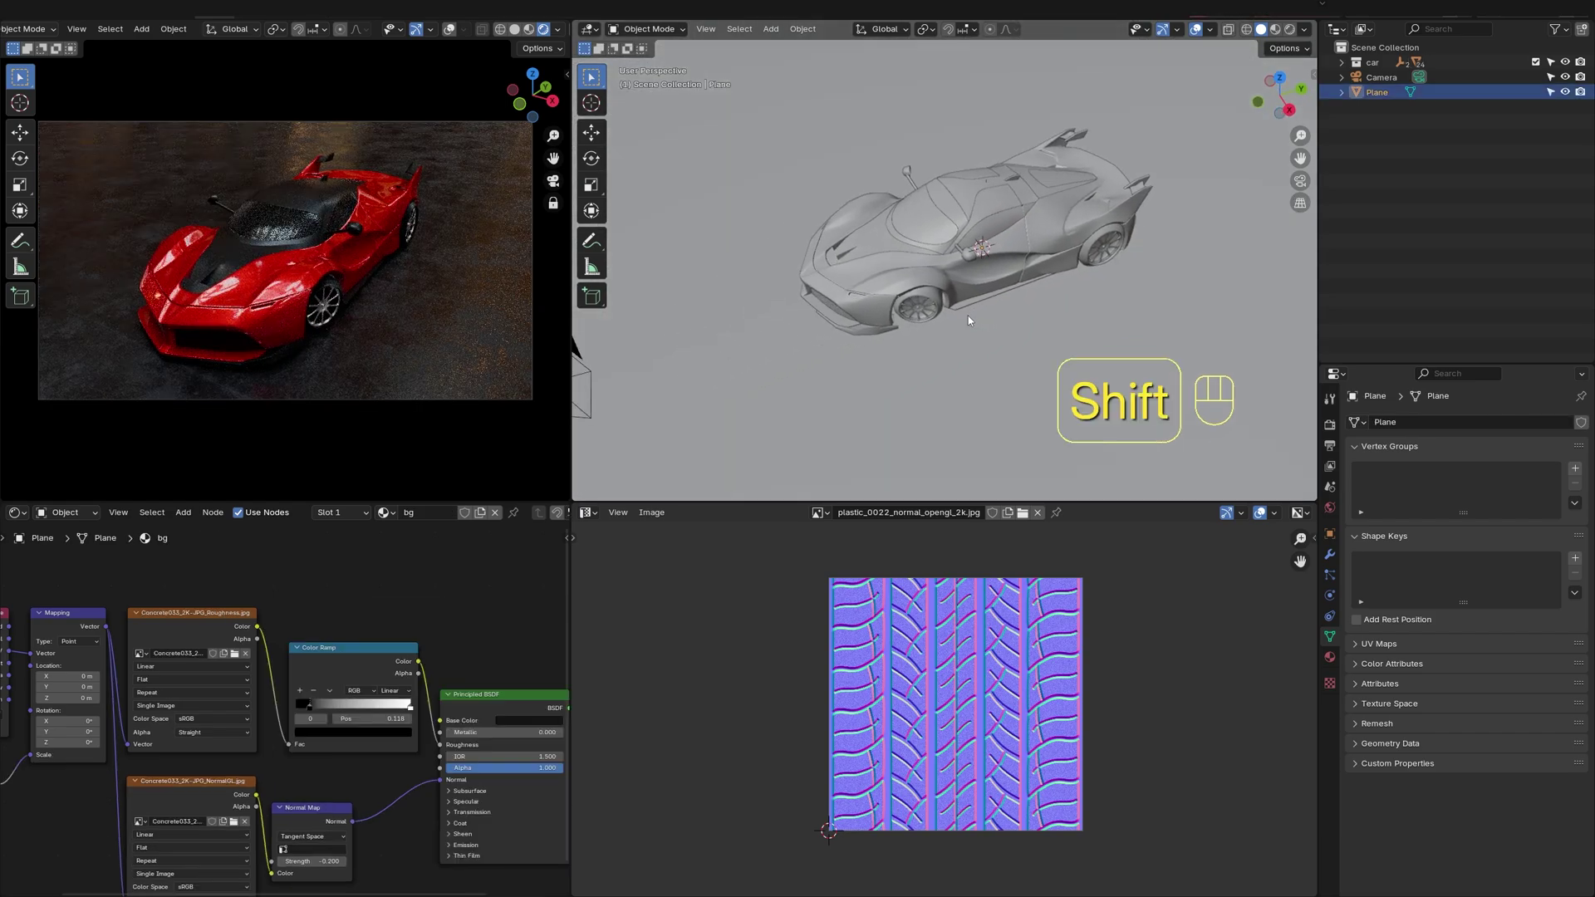
Add a new mesh plane beside the front of the car and move it vertically into position
left_click_drag(928, 271, 1029, 370)
key("shift+a")
key("g")
left_click(768, 803)
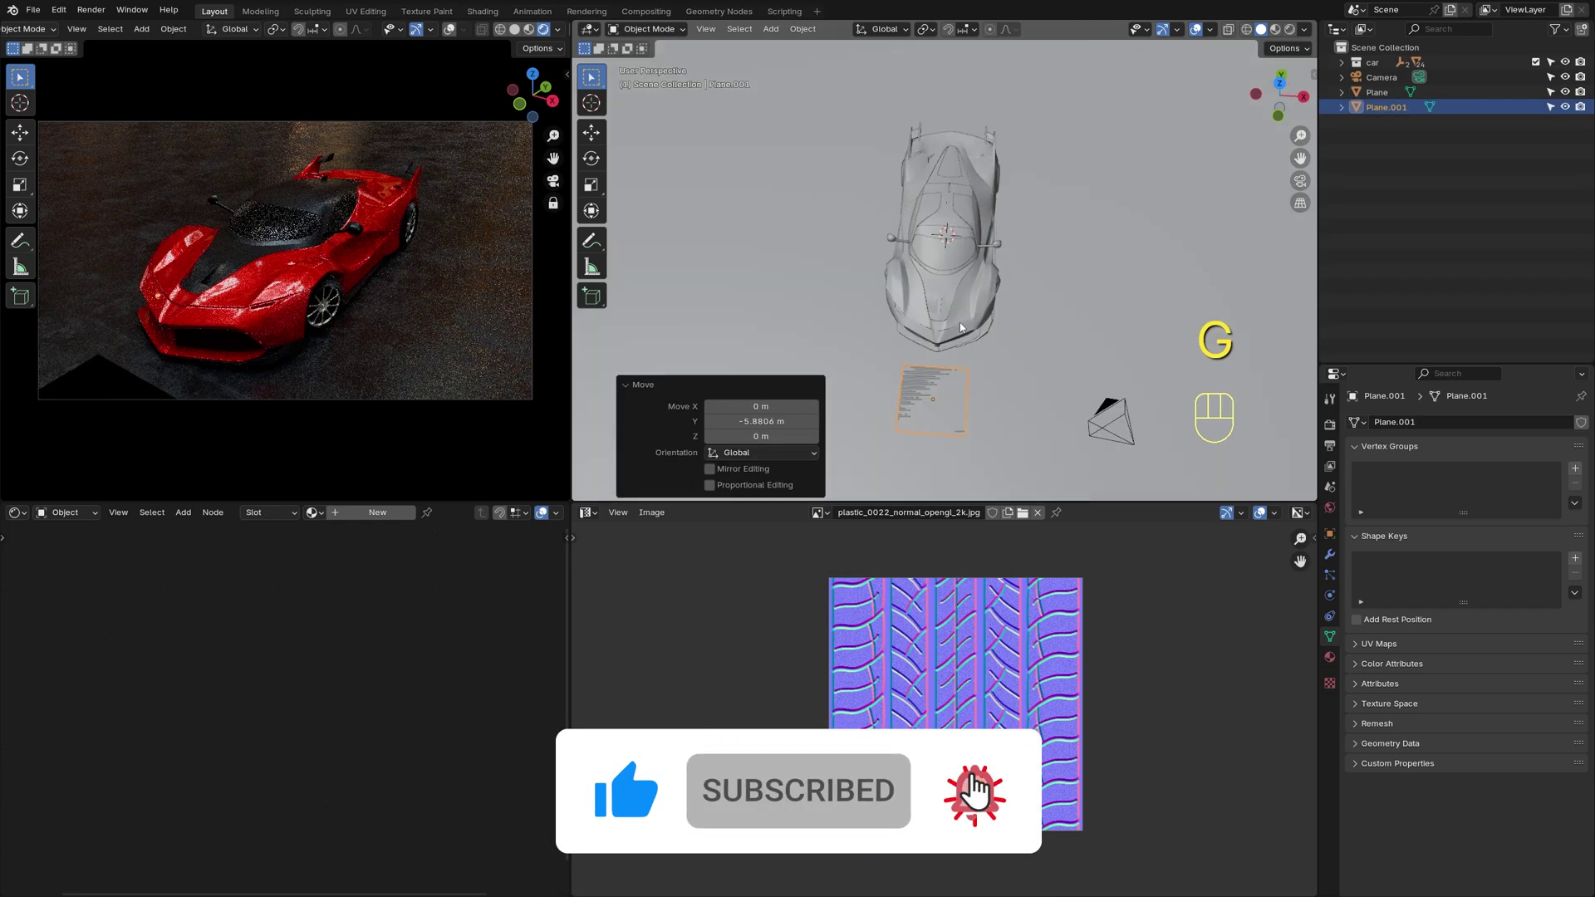
key("g")
key("z")
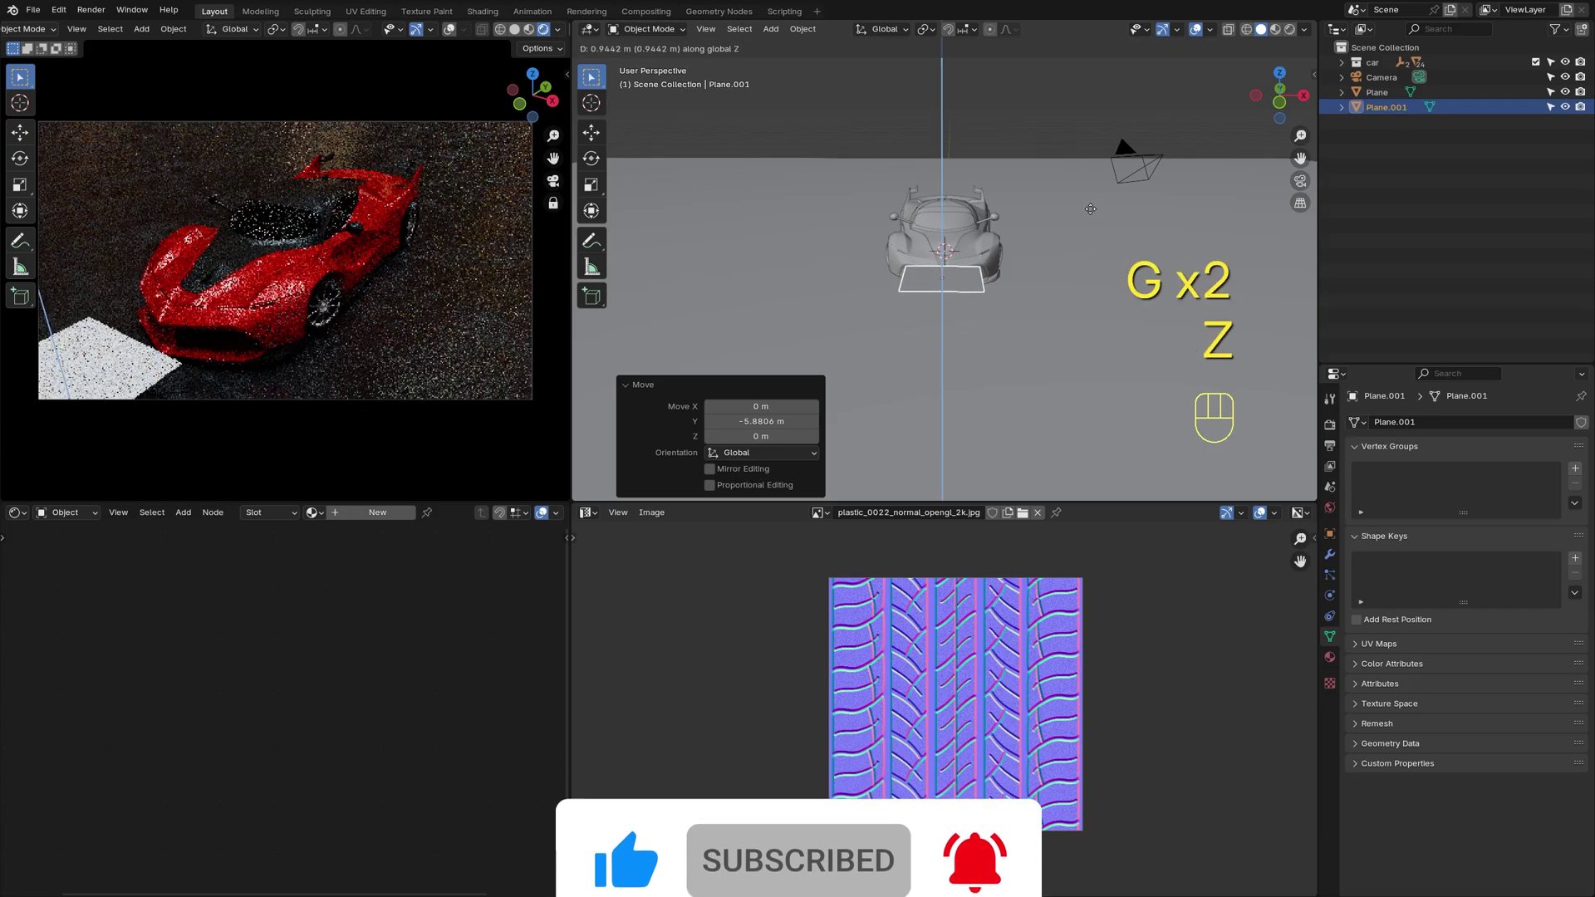
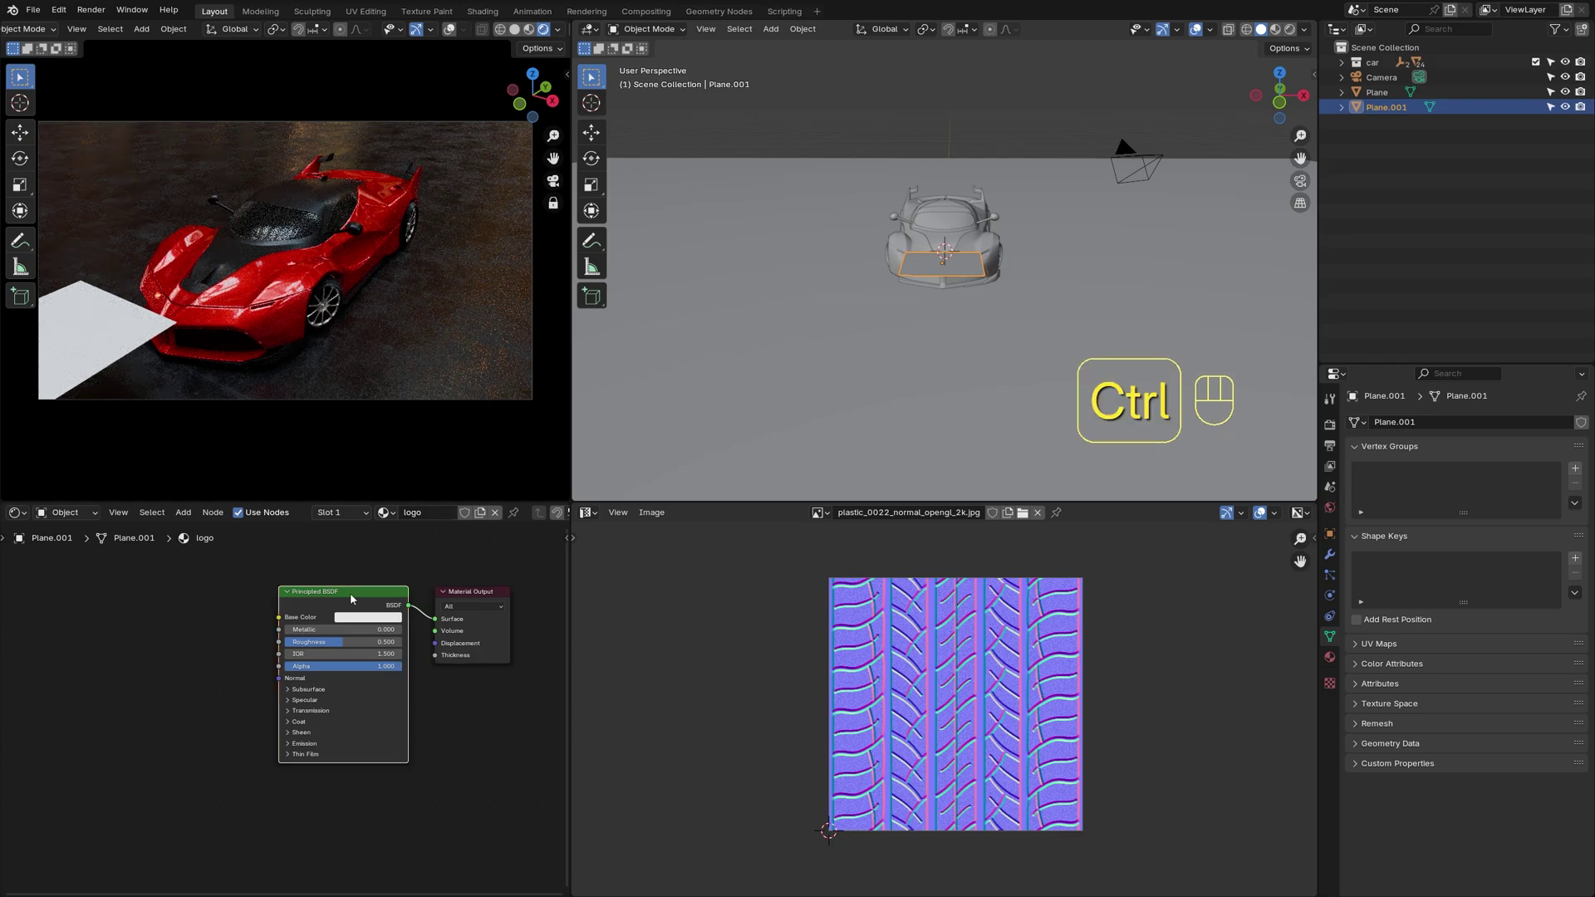
Add an Image Texture node to the logo material and load logo.png into it
key("ctrl+t")
left_click(238, 655)
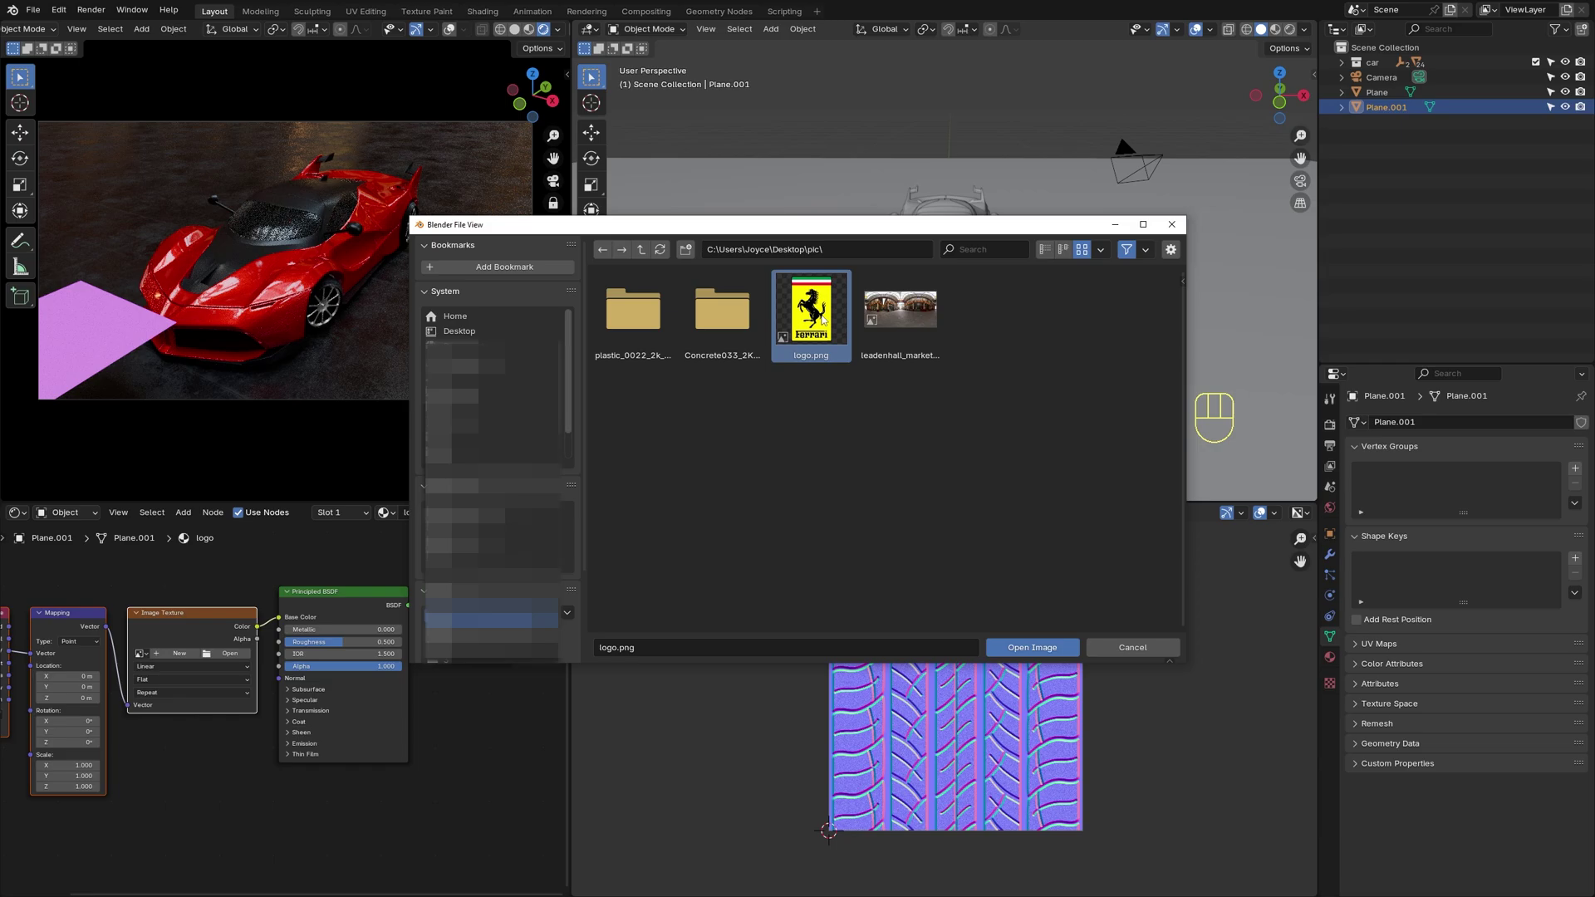
left_click(263, 640)
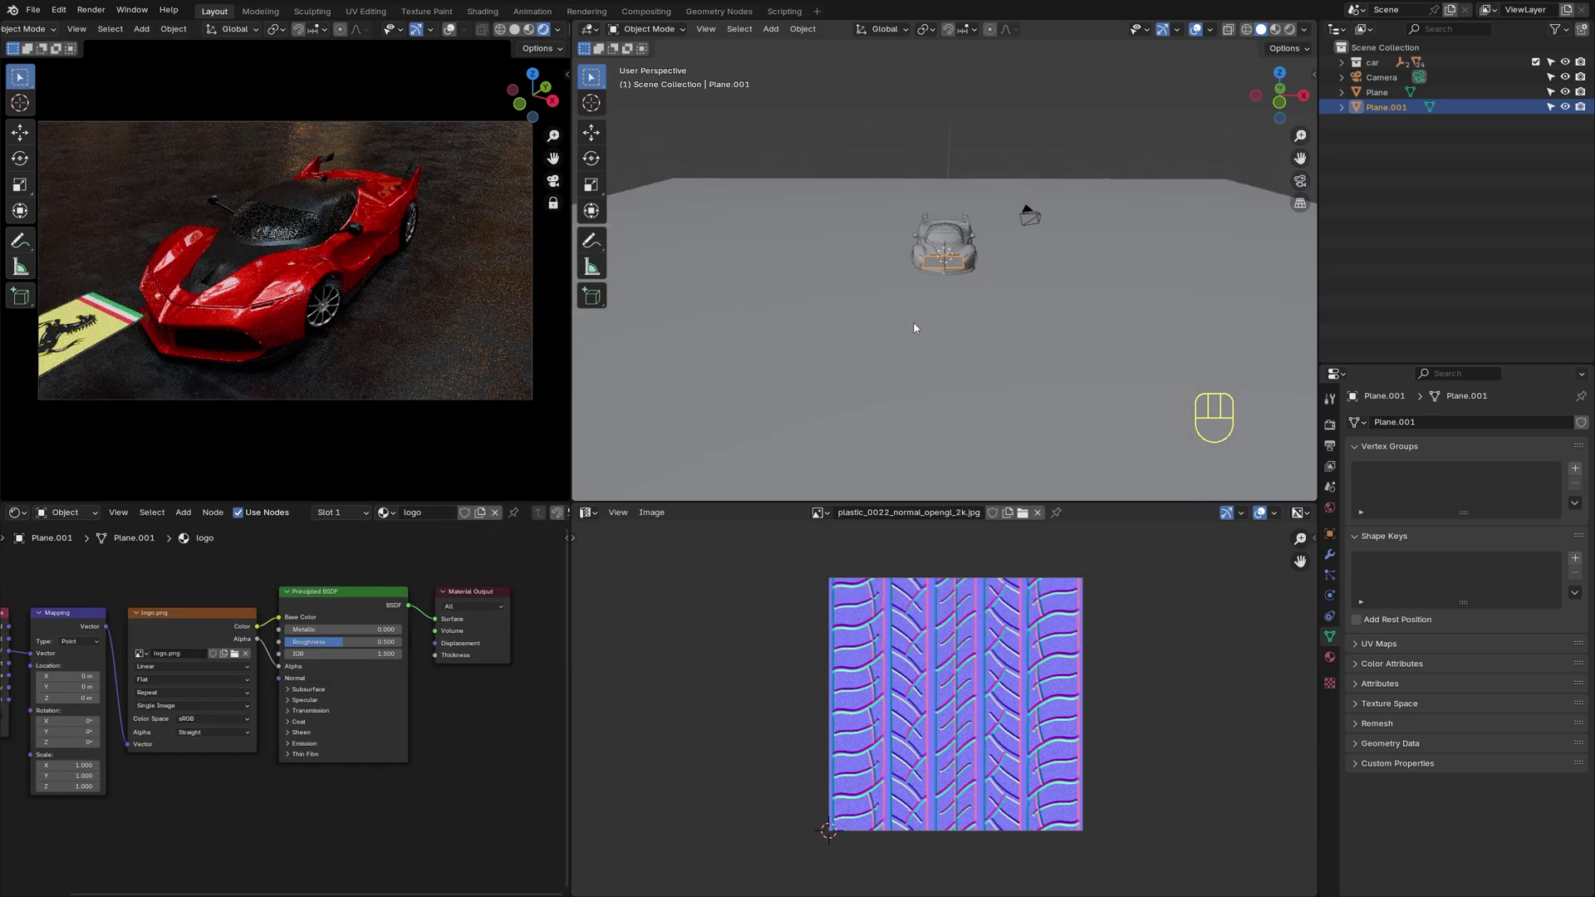